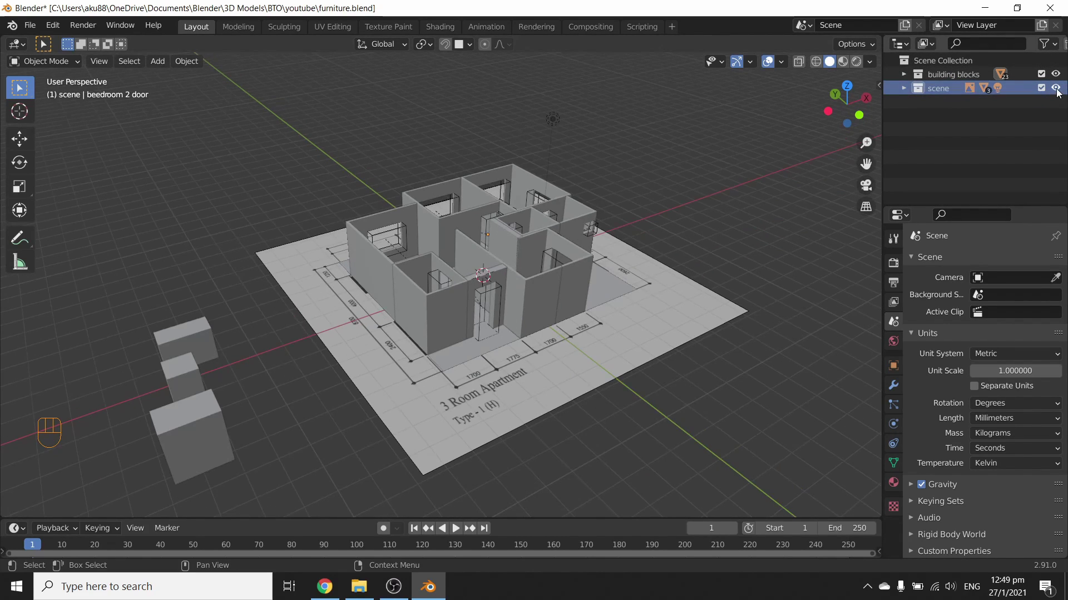
Hide the scene collection holding the floor plan and collapse the building blocks collection.
left_click(1061, 93)
middle_click(577, 324)
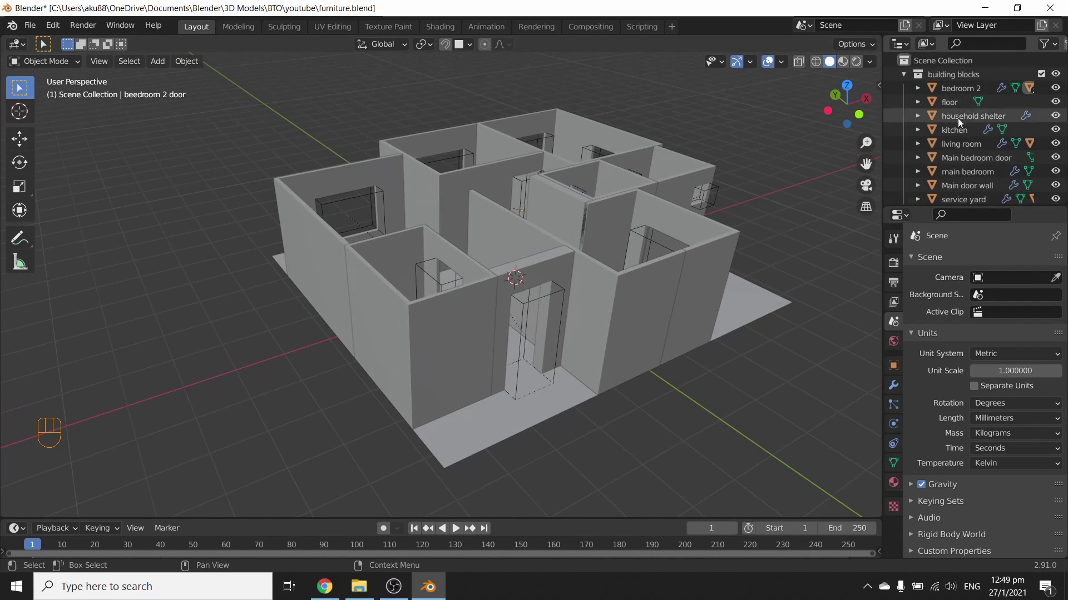
left_click_drag(927, 104, 995, 85)
left_click_drag(935, 104, 906, 103)
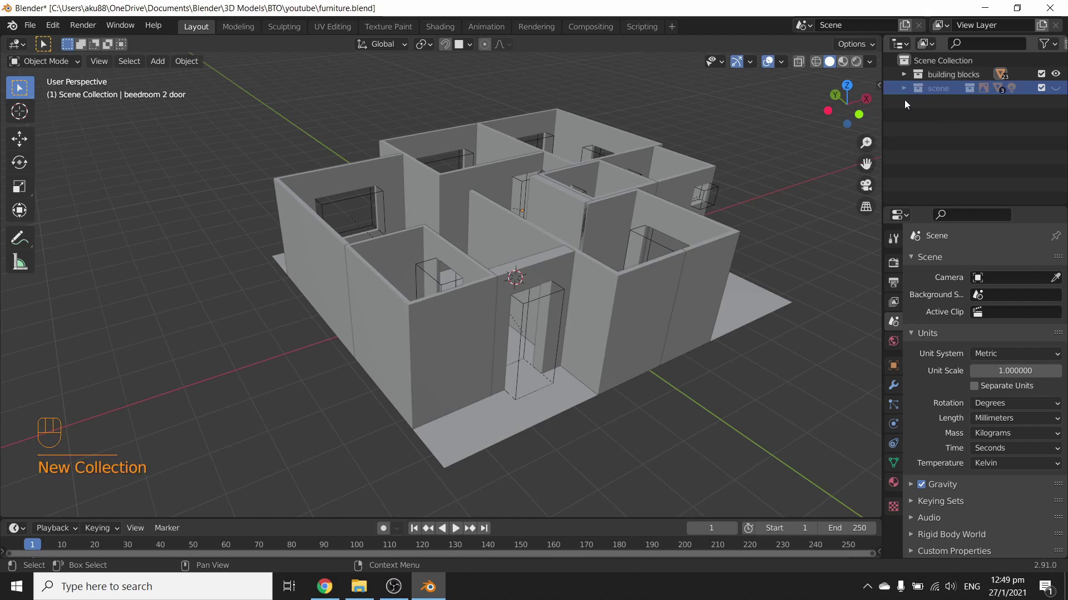
left_click(899, 90)
Create a new collection, rename it Furniture, include it in the scene and make it active.
right_click(941, 111)
left_click(948, 105)
left_click_drag(948, 105, 952, 106)
key("e")
left_click_drag(952, 106, 1037, 129)
left_click(1037, 129)
left_click(977, 106)
key("F2")
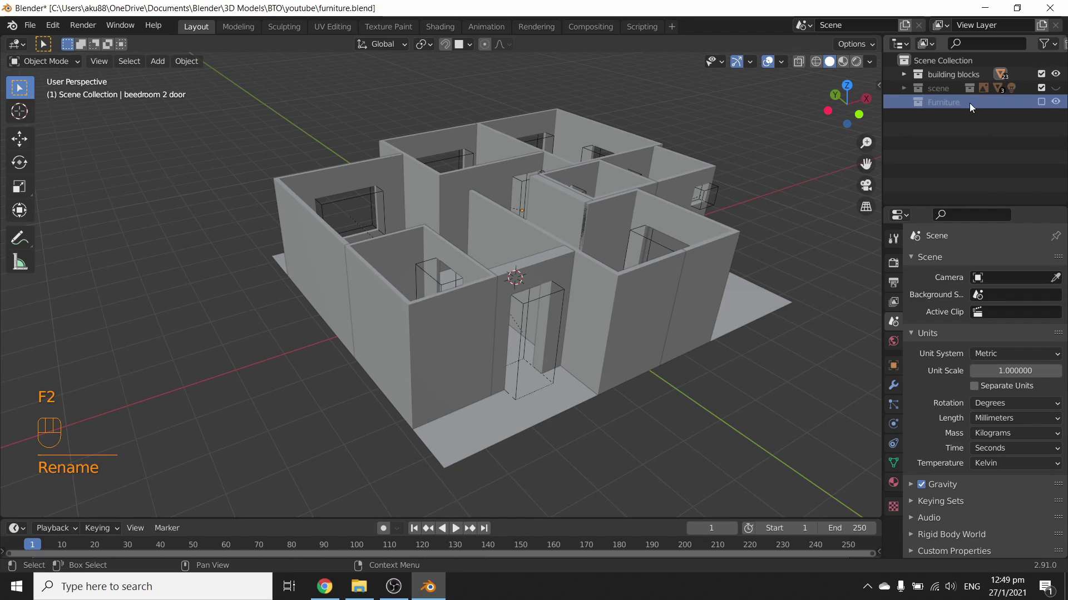
left_click(1049, 106)
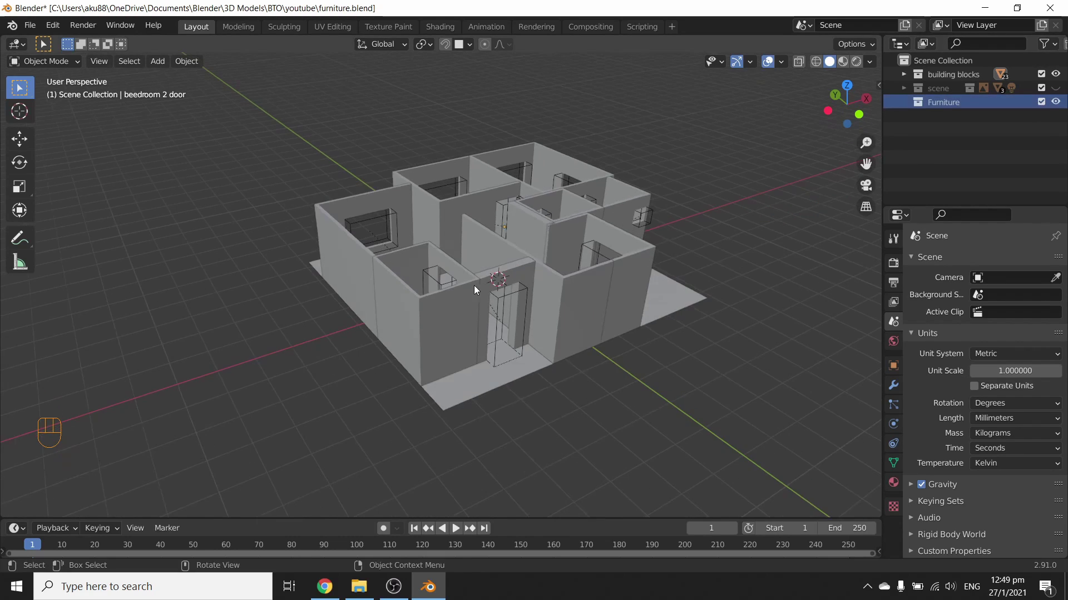
left_click_drag(504, 271, 524, 287)
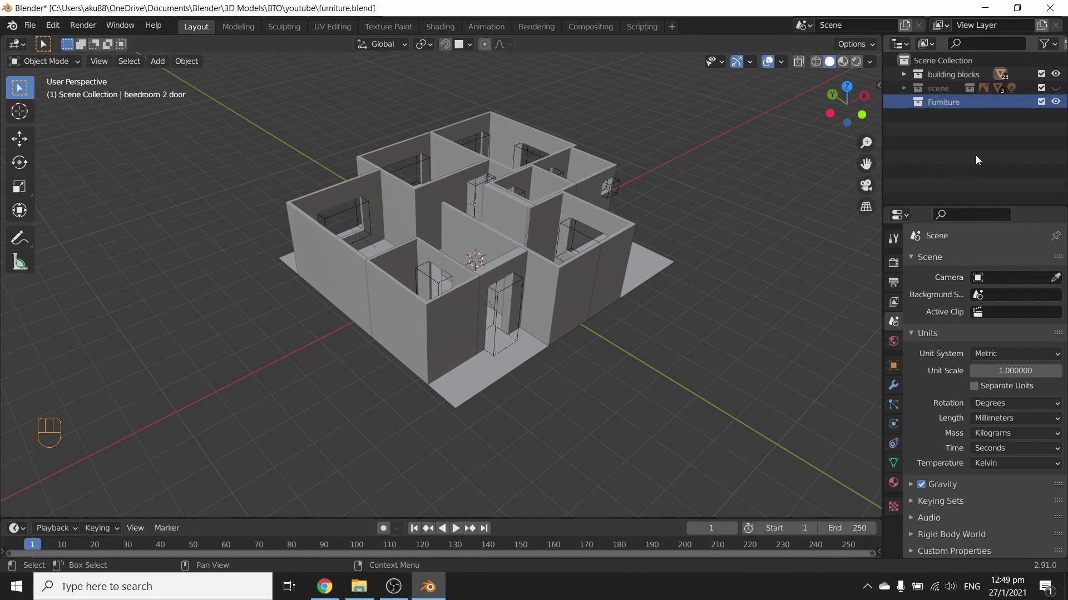
left_click(923, 107)
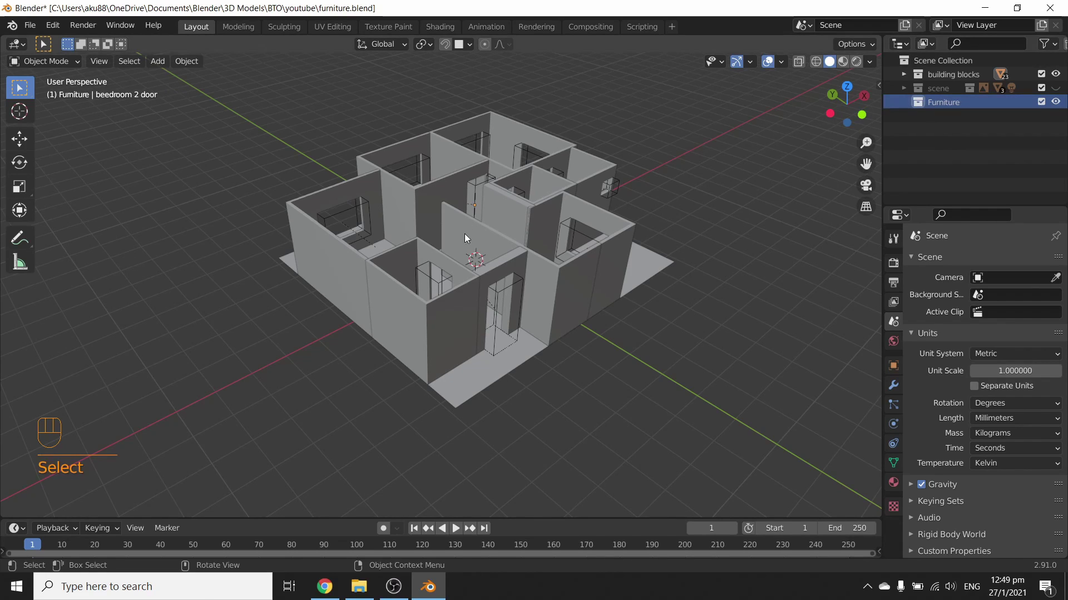
key("shift+a")
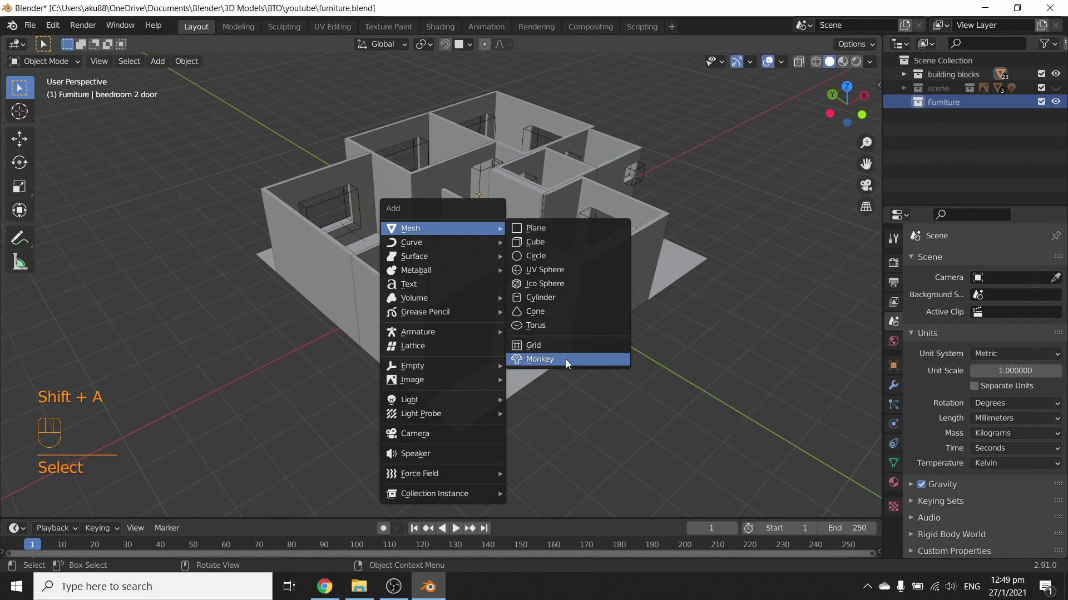
key("g")
key("x")
key("x")
key("Delete")
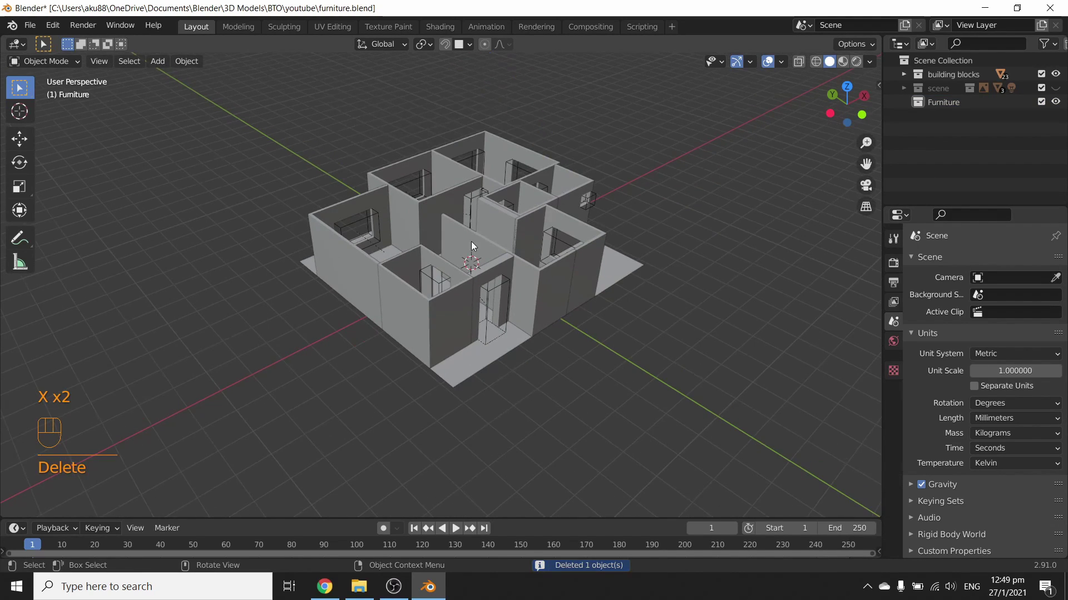
left_click_drag(371, 295, 350, 307)
left_click_drag(385, 266, 390, 365)
left_click_drag(414, 338, 431, 341)
left_click_drag(459, 241, 499, 227)
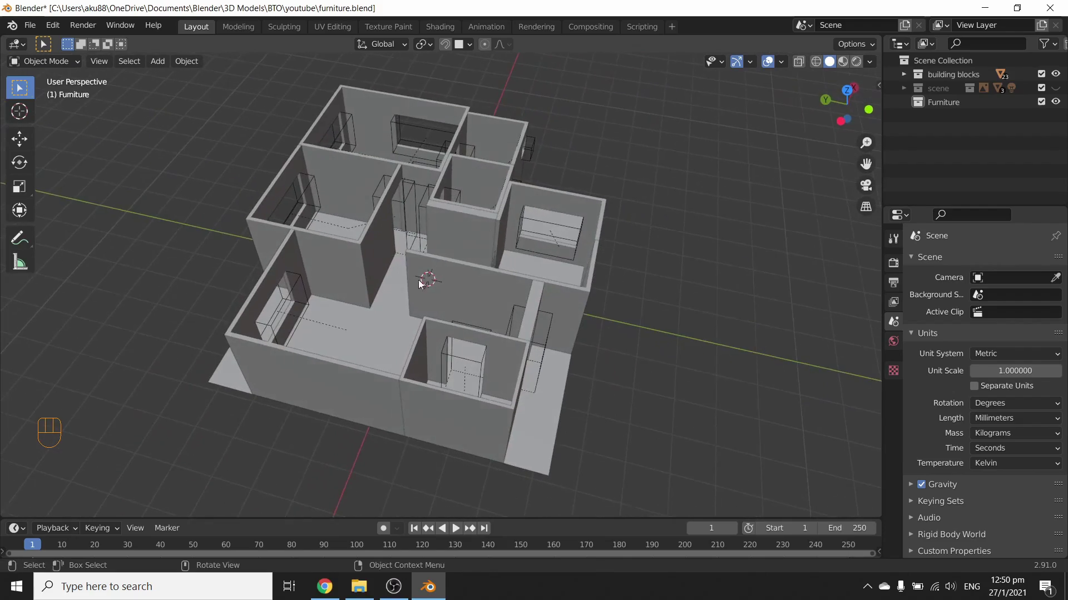
left_click_drag(404, 290, 450, 299)
key("z")
left_click_drag(365, 286, 321, 304)
key("z")
left_click_drag(437, 302, 405, 274)
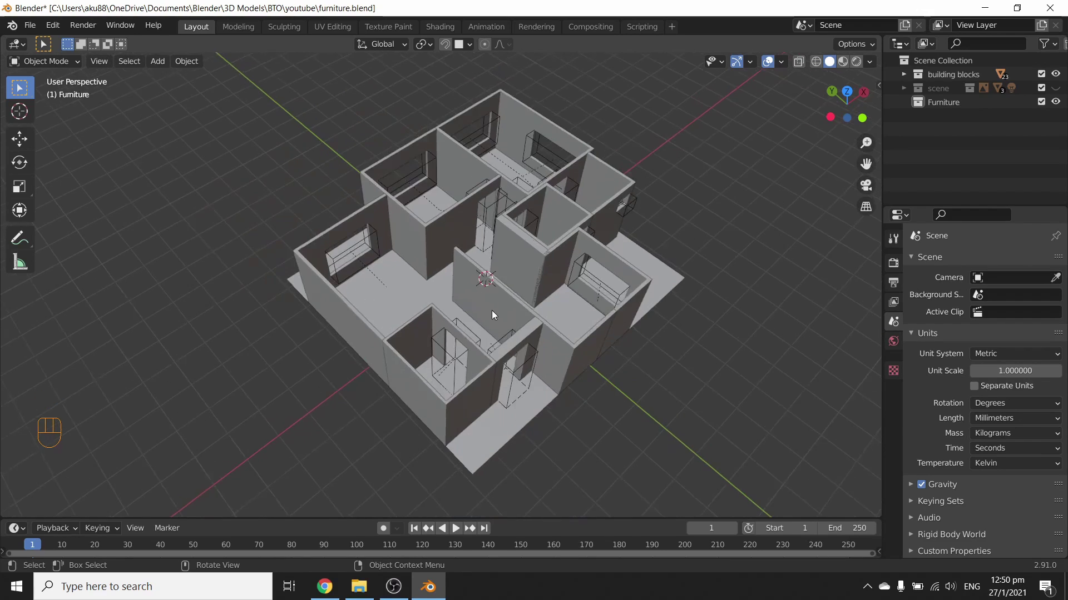
left_click_drag(488, 329, 564, 310)
left_click_drag(428, 341, 437, 388)
left_click_drag(431, 388, 456, 385)
left_click_drag(454, 374, 507, 316)
left_click_drag(470, 331, 495, 333)
left_click_drag(409, 401, 435, 418)
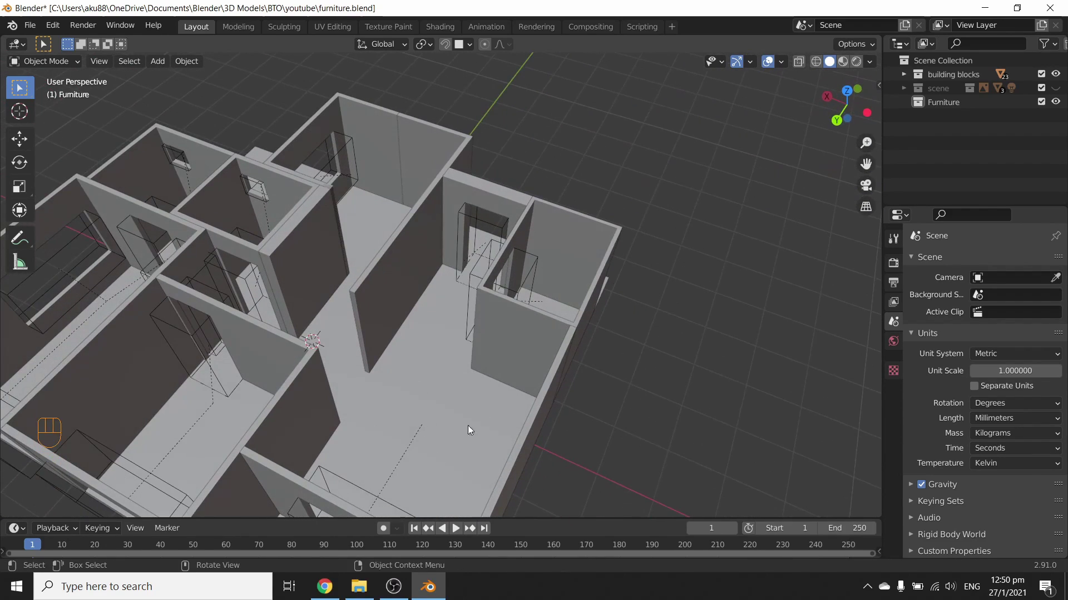
left_click_drag(472, 411, 391, 390)
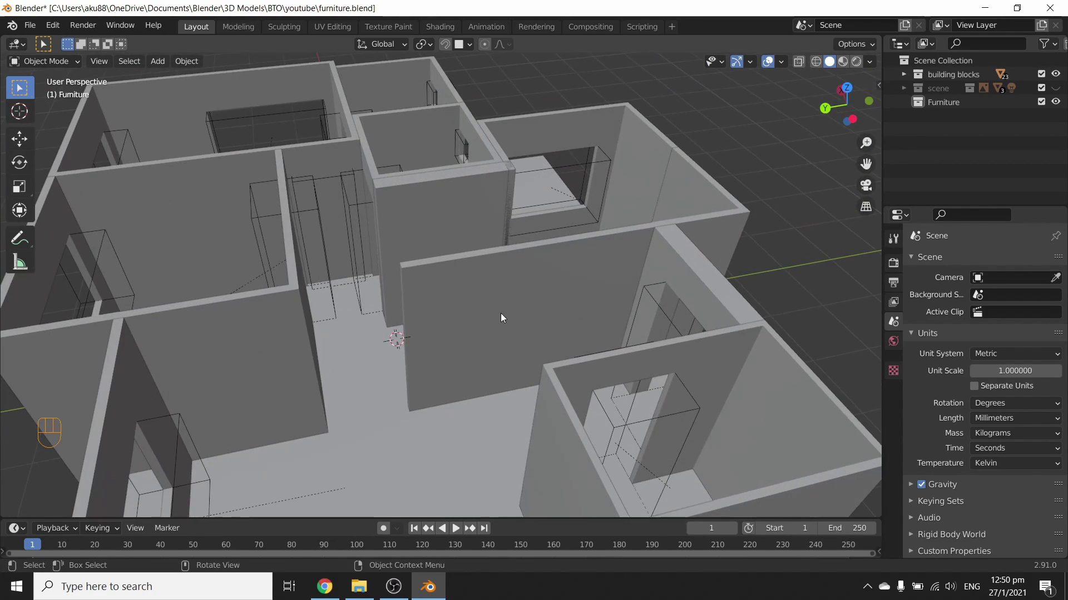
Edit the kitchen walls mesh and move a vertical edge along the long wall.
left_click(507, 315)
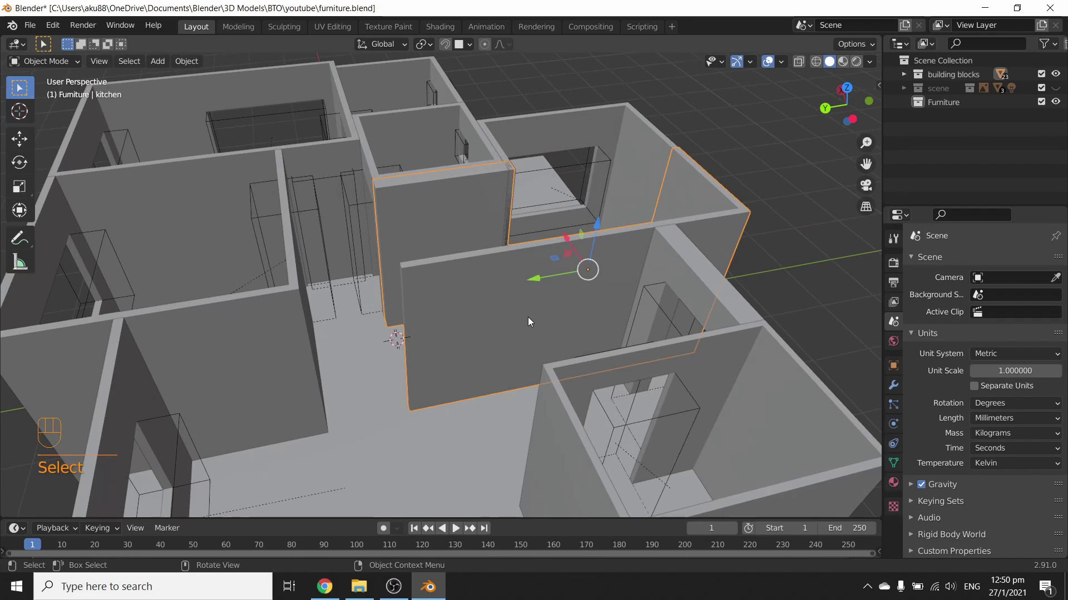
key("Tab")
left_click_drag(536, 310, 478, 251)
middle_click(479, 251)
key("2")
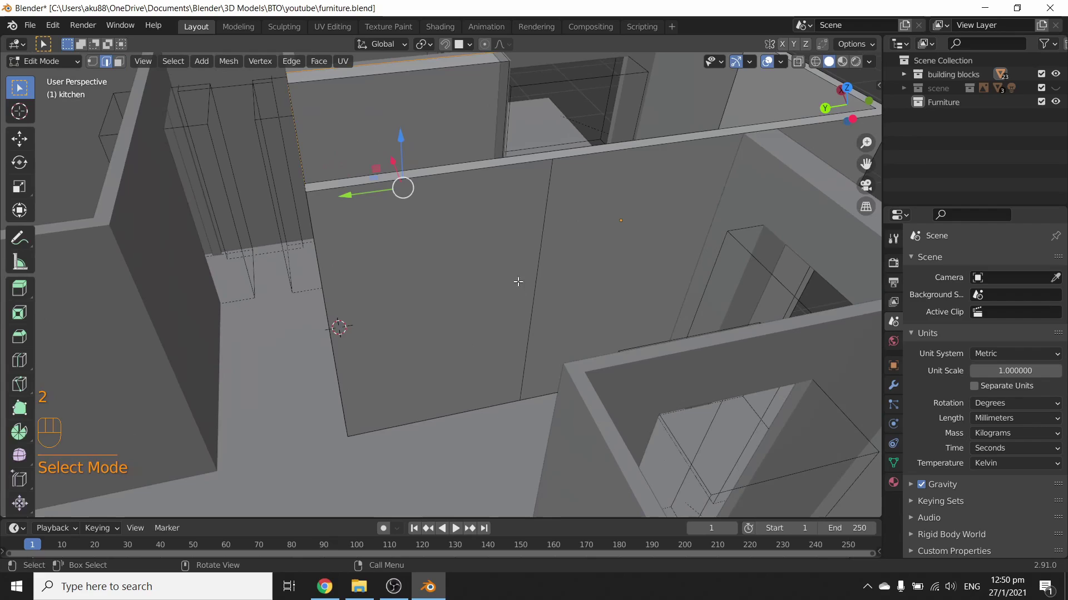
left_click(549, 196)
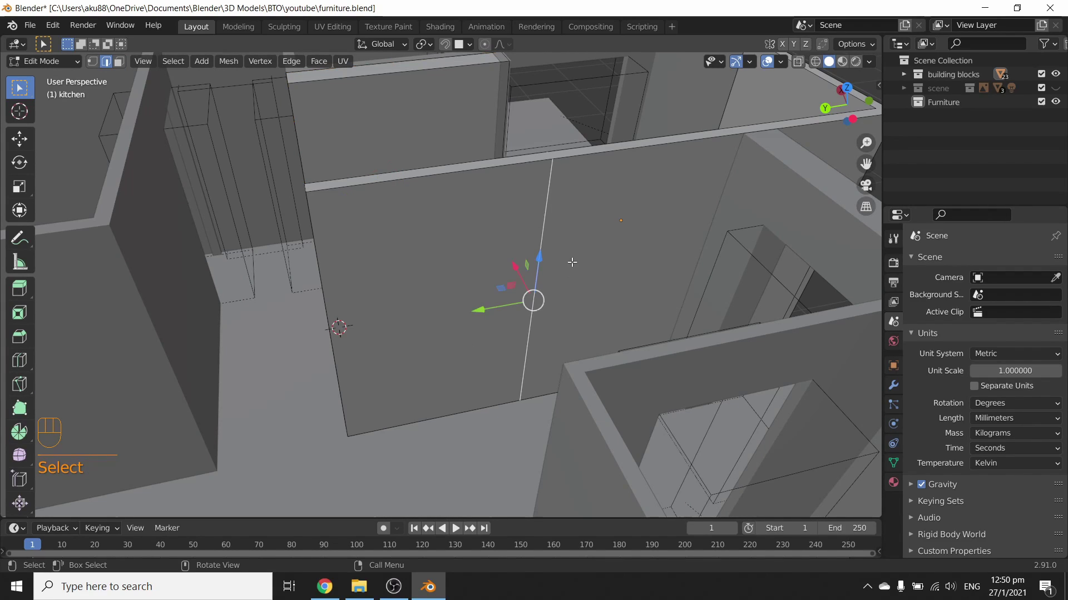
key("g")
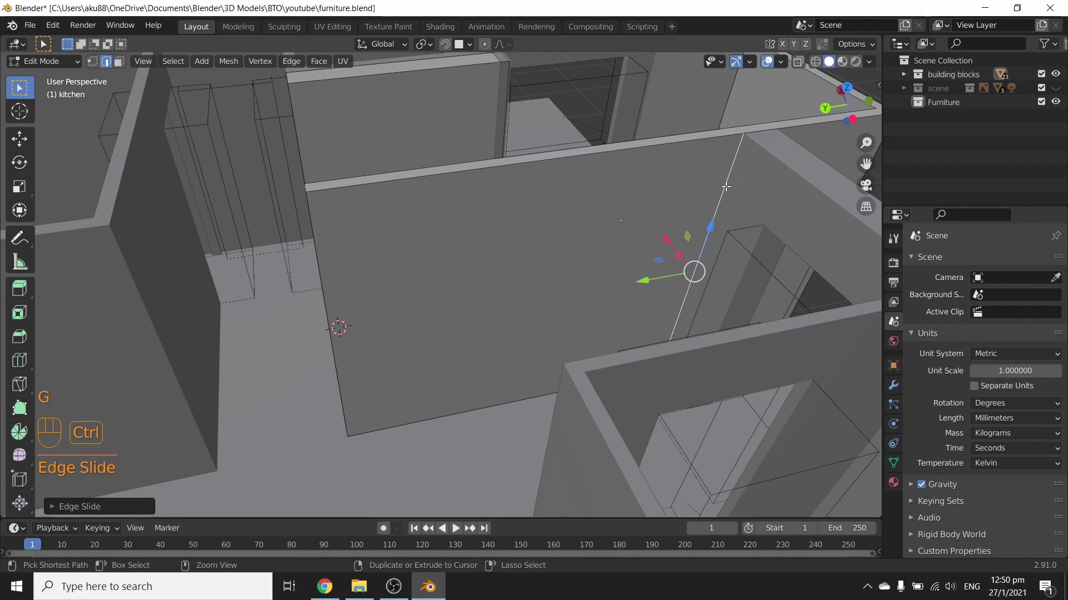
Delete the briefly added flat plane, switch to face select and orbit toward the kitchen floor.
key("3")
key("x")
key("Delete")
left_click_drag(558, 321, 402, 358)
key("z")
left_click_drag(530, 358, 518, 311)
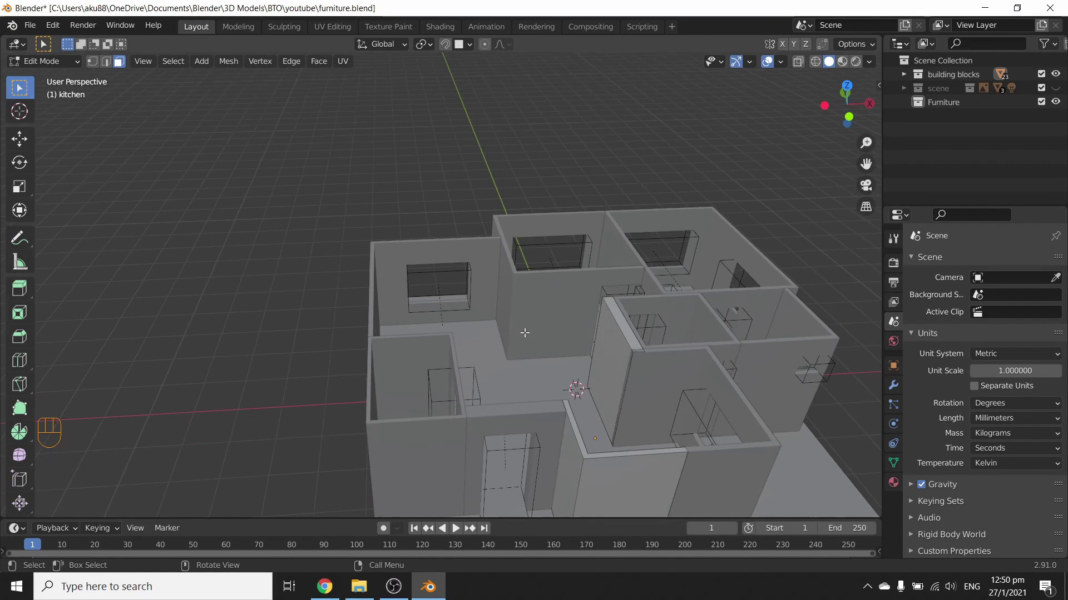
left_click_drag(408, 386, 586, 399)
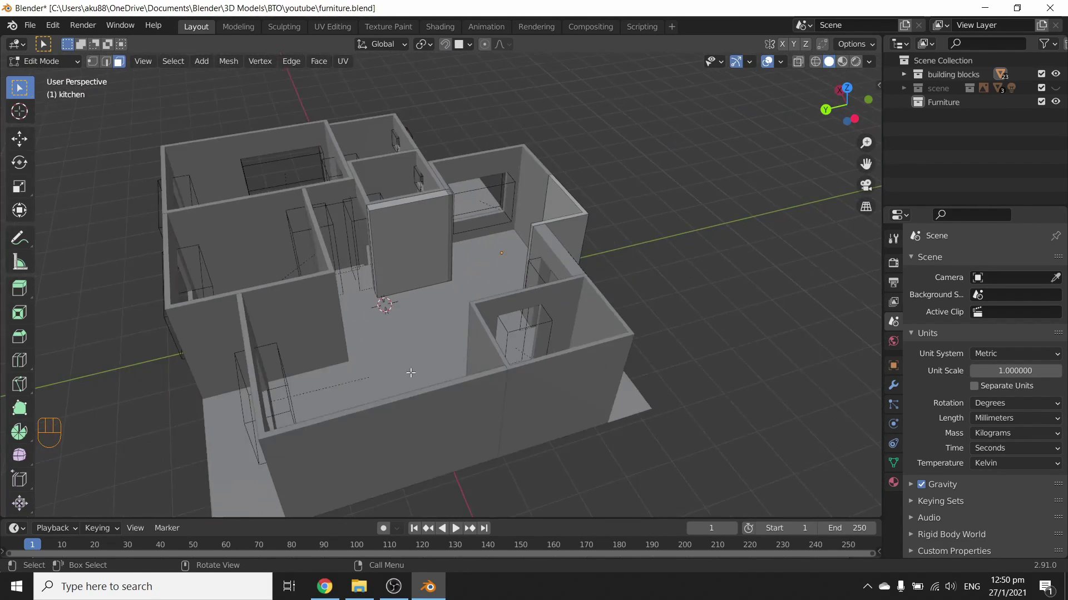
left_click_drag(405, 342, 538, 154)
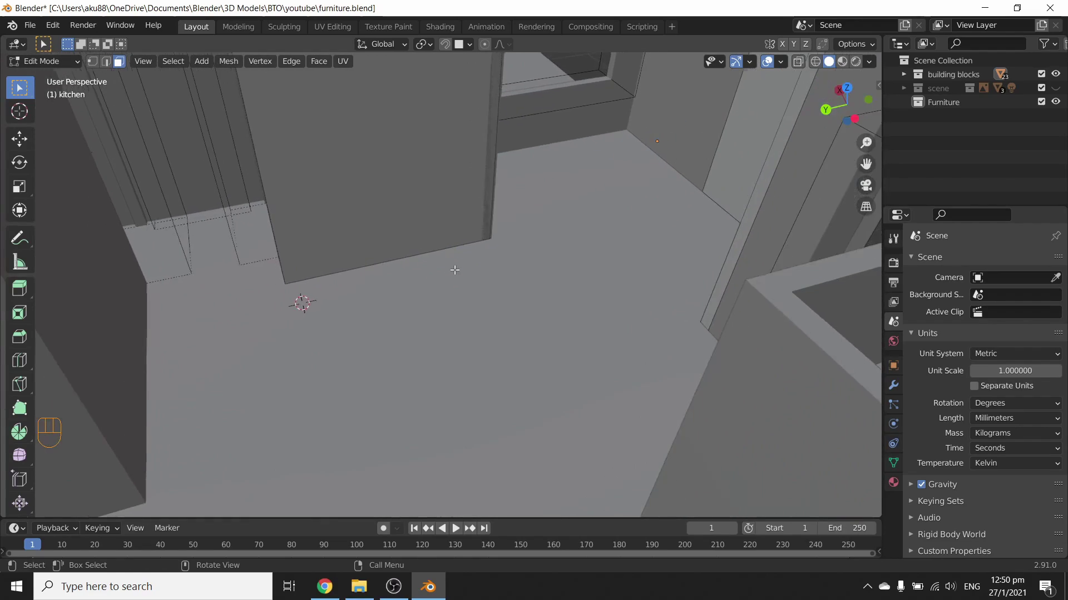
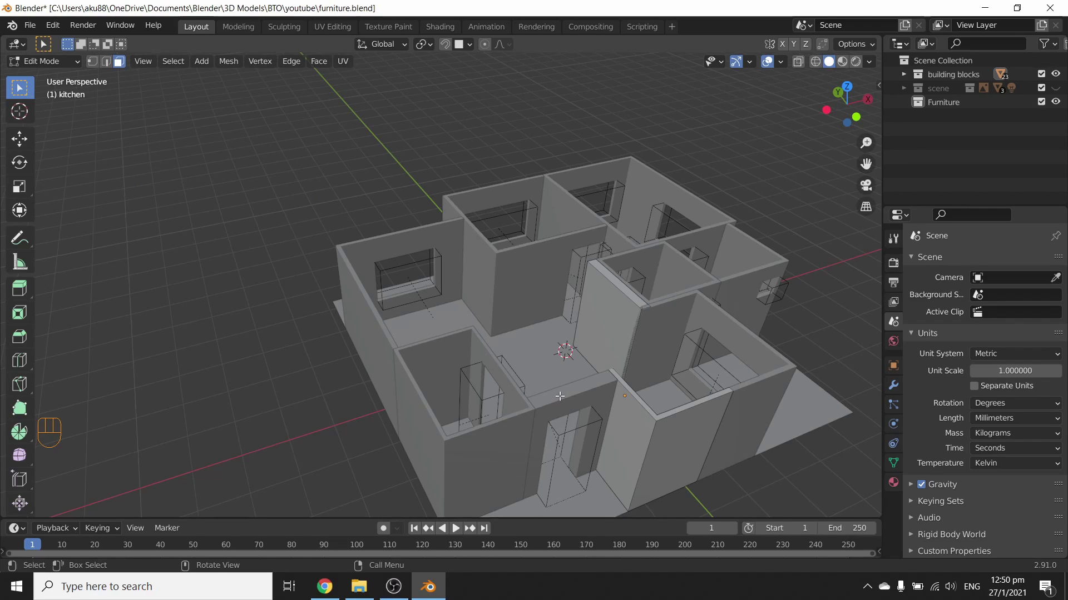
Walk through the apartment interior in first-person navigation, then return to Object Mode.
key("shift+`")
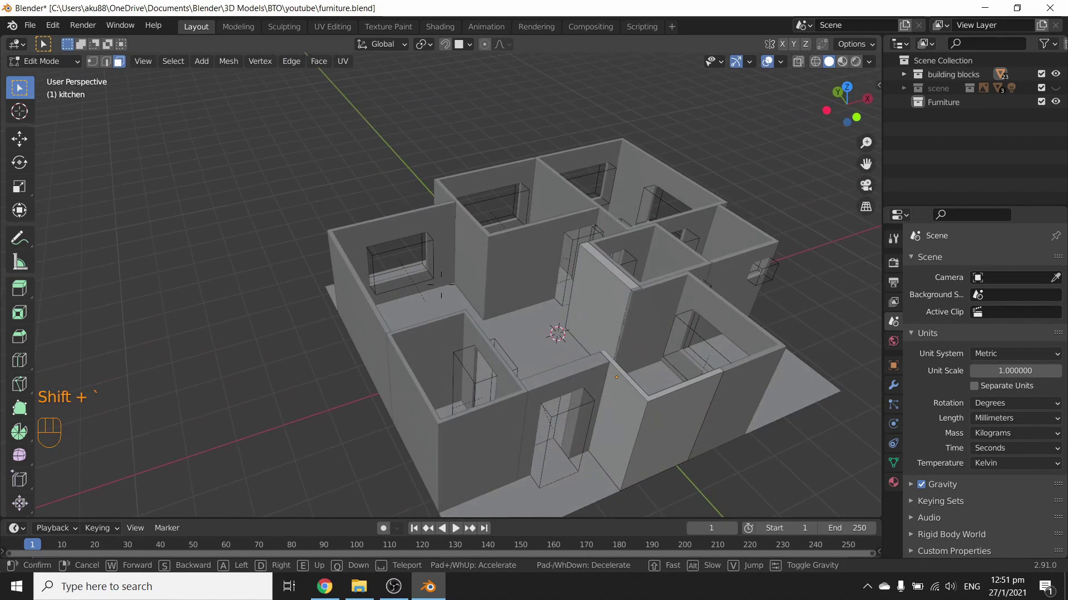
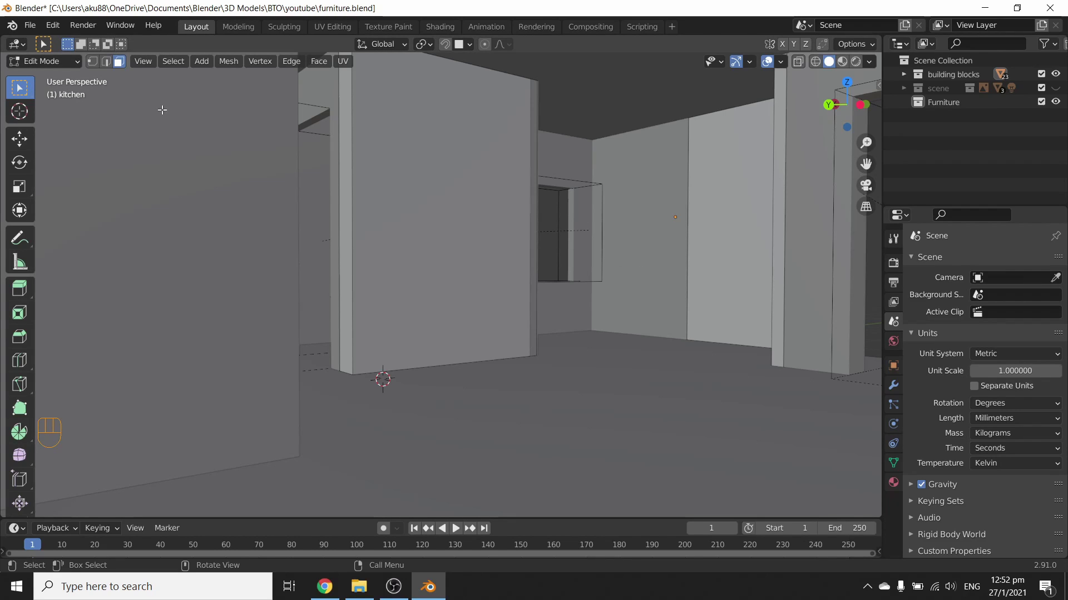
key("Tab")
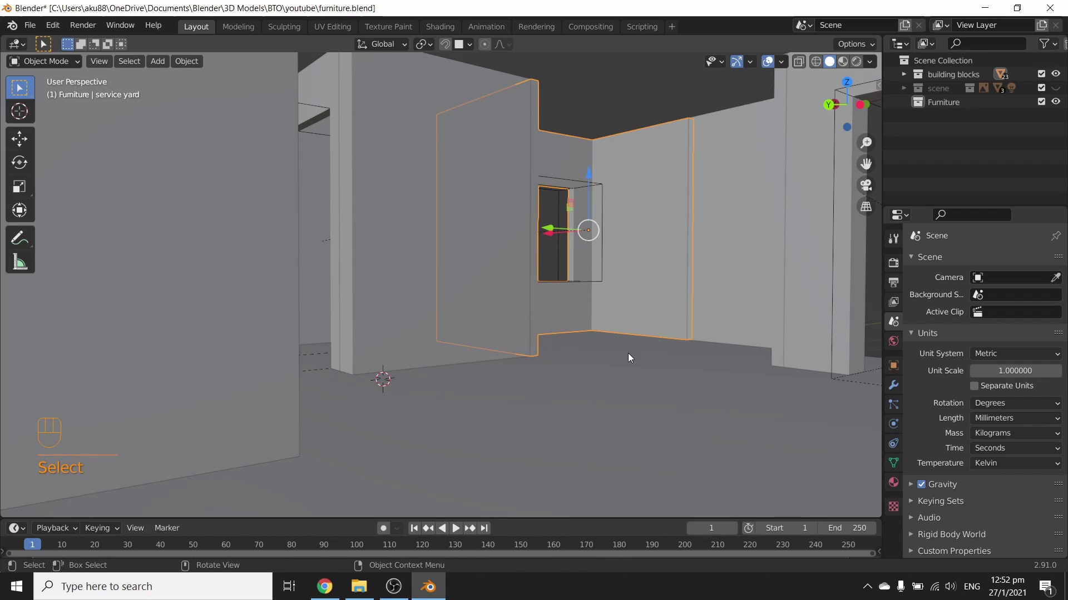
Show the sidebar's View settings, set the viewport focal length to 24 mm and start walk navigation.
key("n")
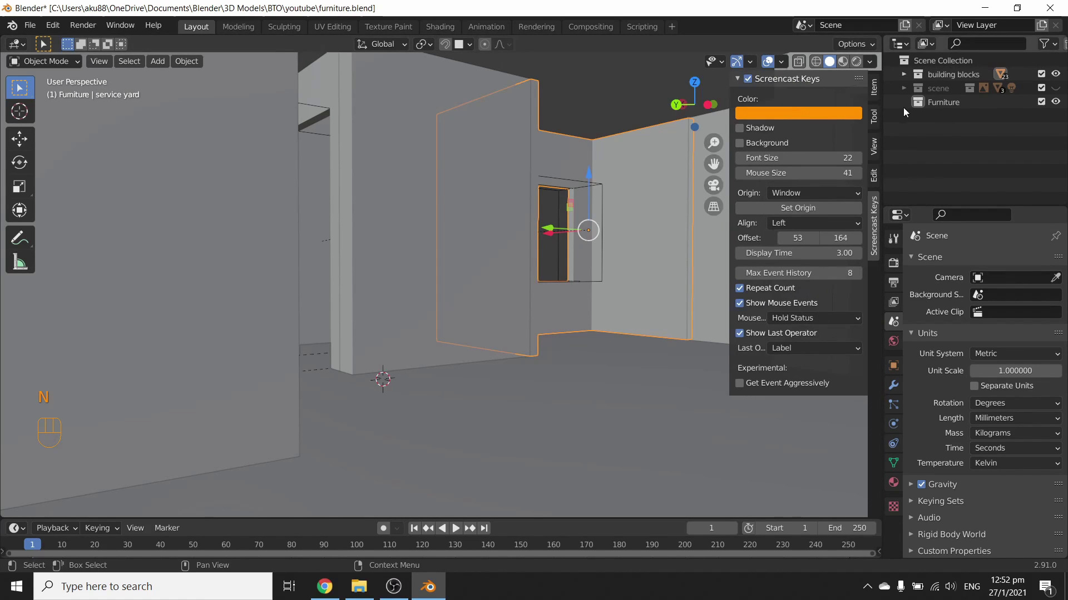
left_click(877, 93)
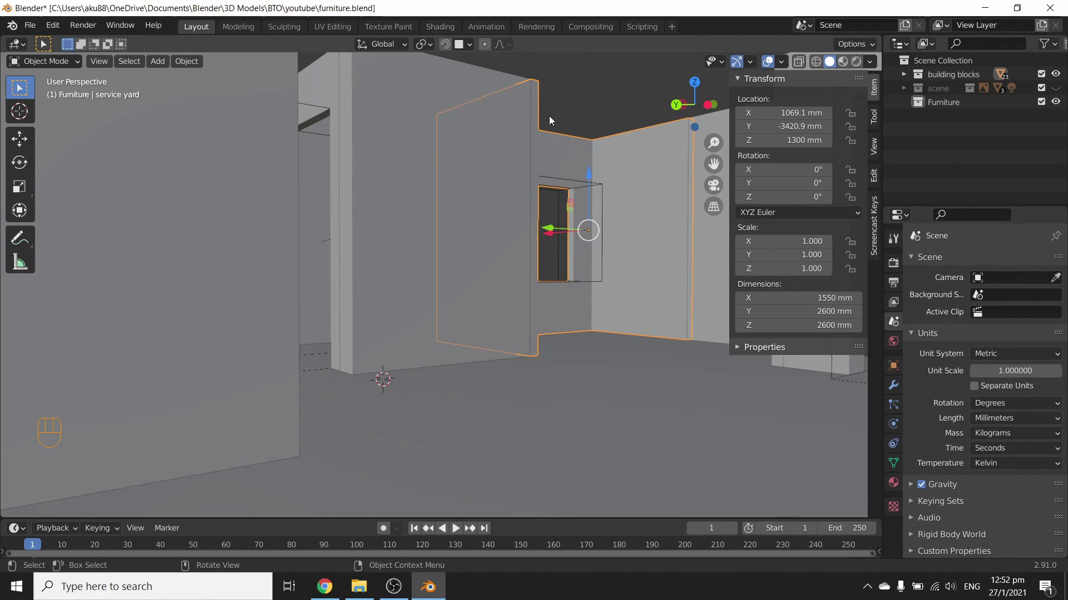
left_click(872, 147)
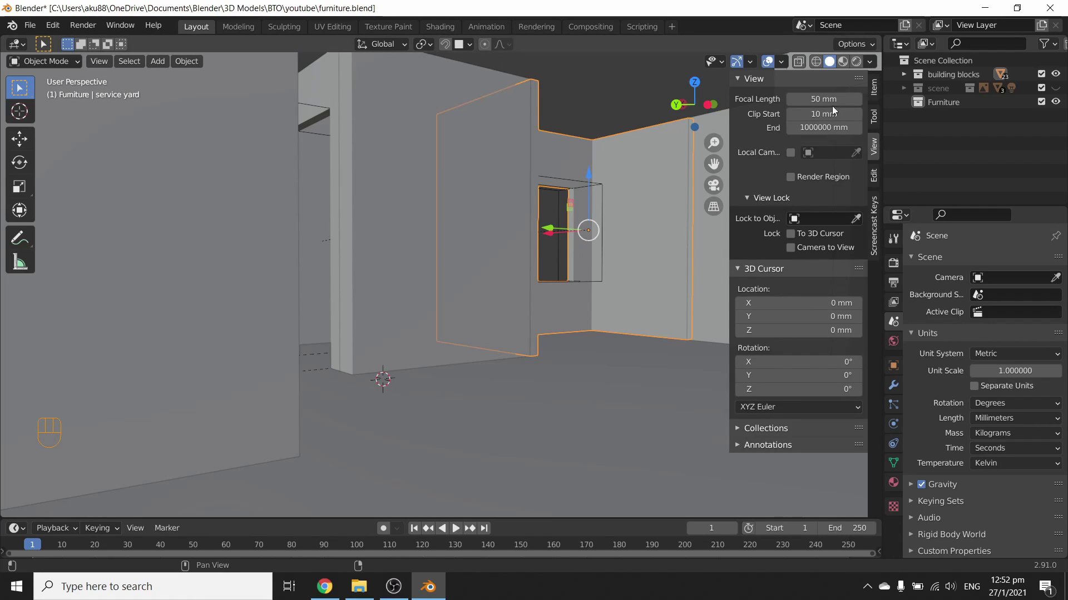
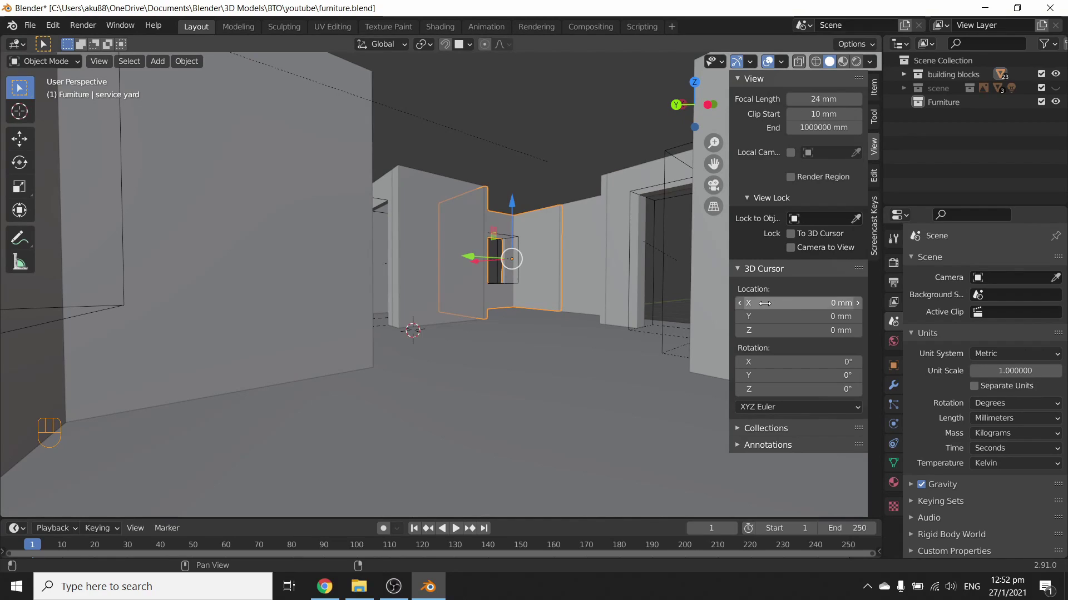
key("`")
key("`")
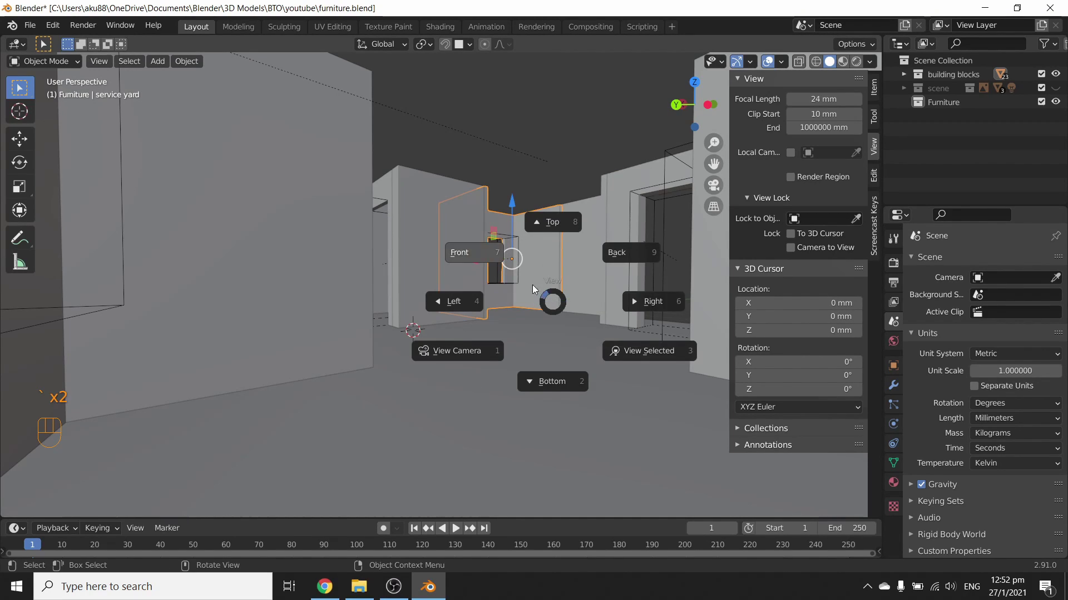
Walk through the apartment rooms again in first-person navigation.
key("shift+`")
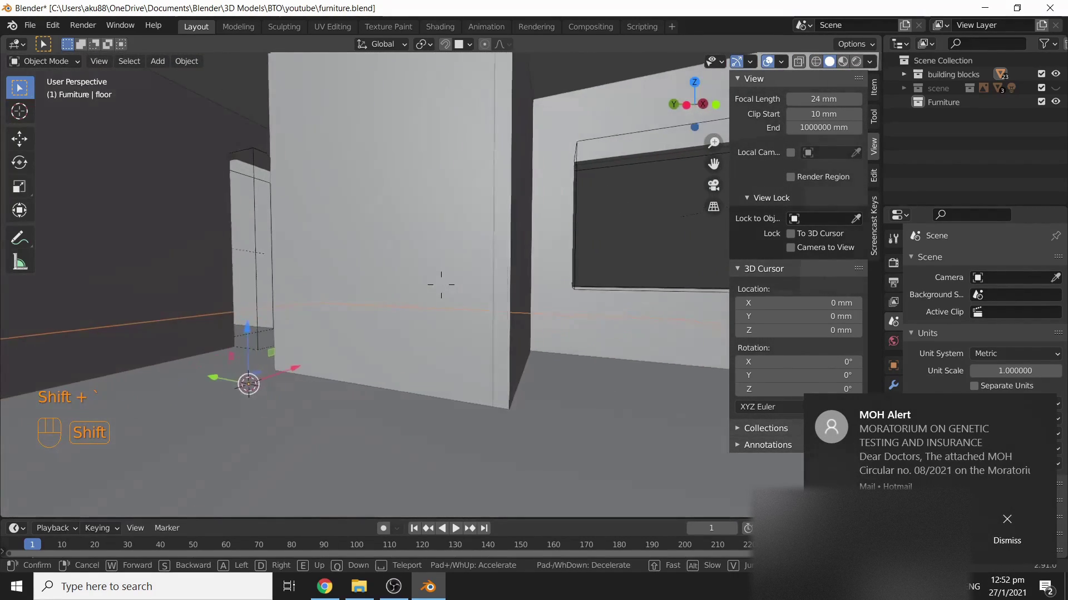
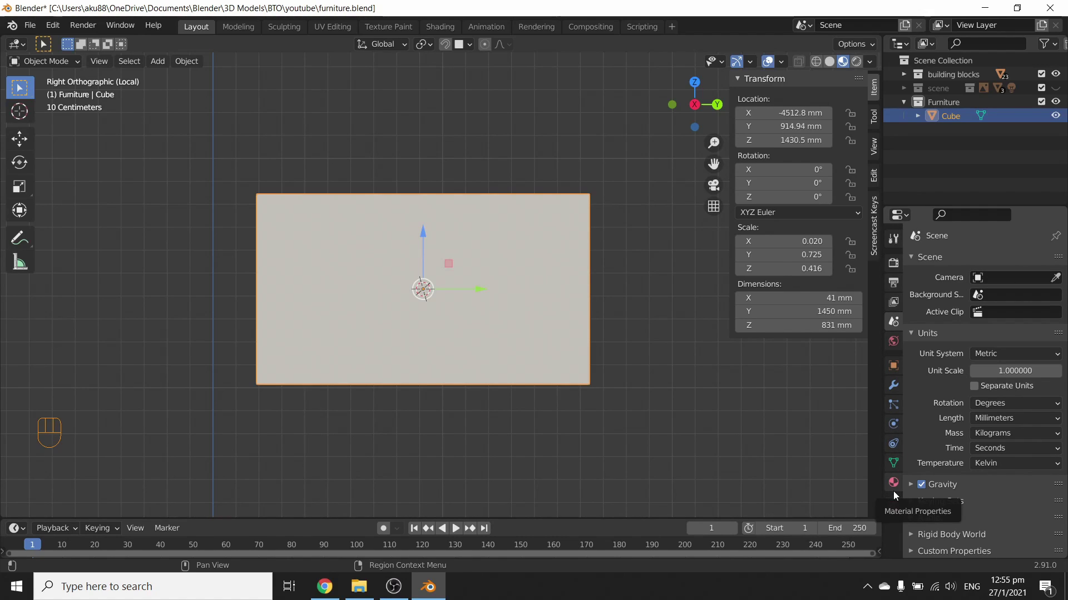
Add a new material to the Cube and change its base colour.
left_click(895, 495)
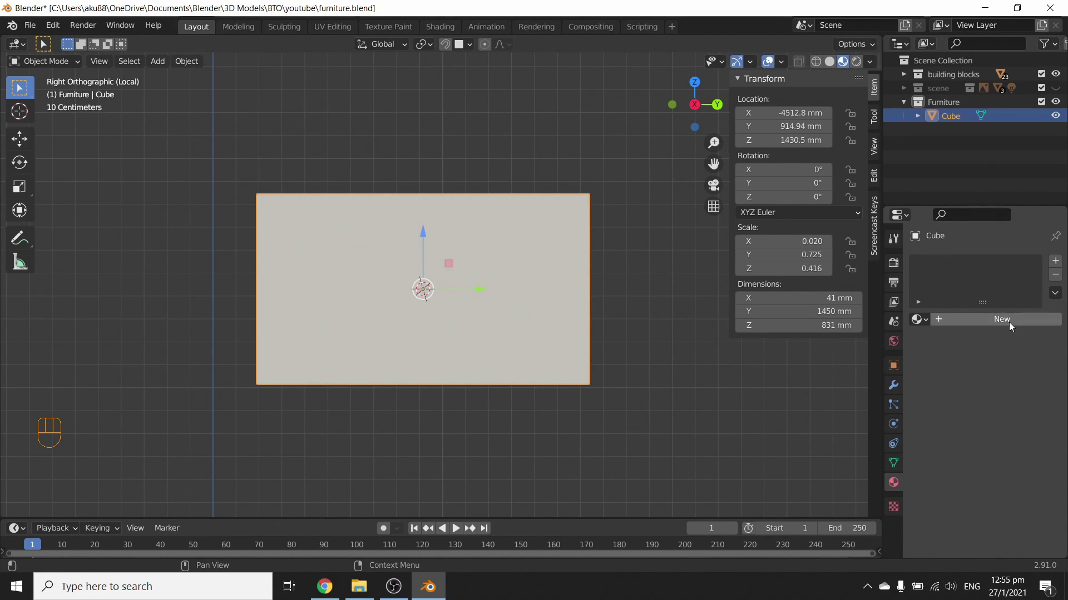
left_click(1014, 326)
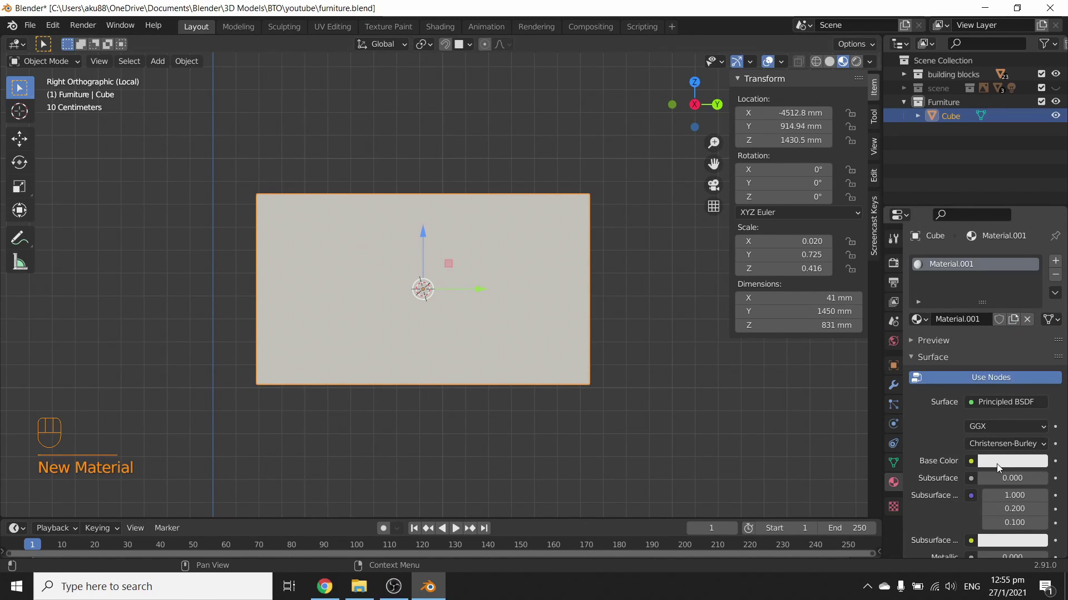
left_click(998, 465)
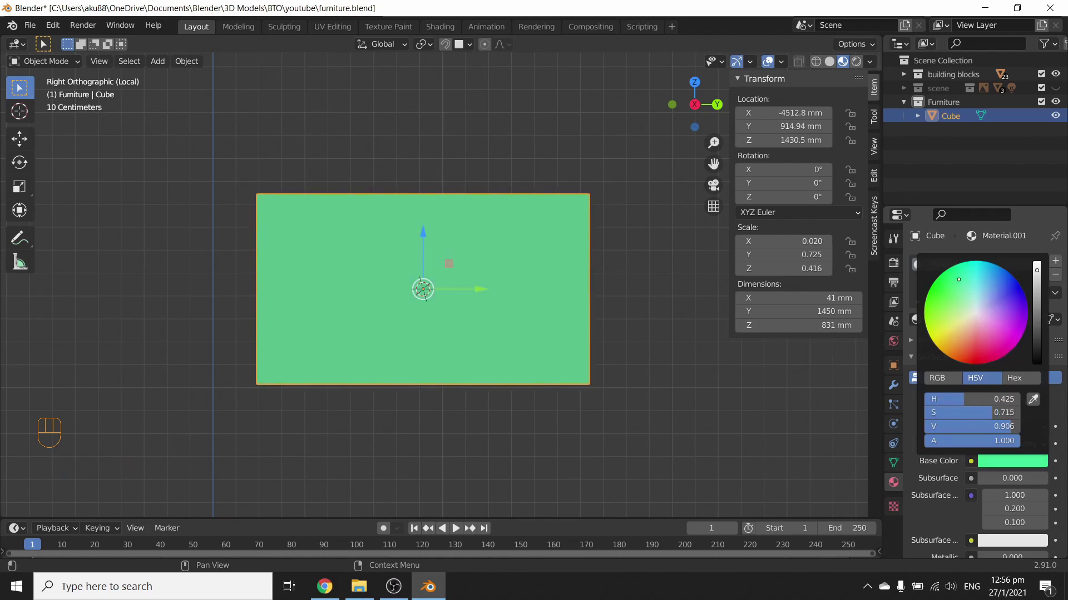
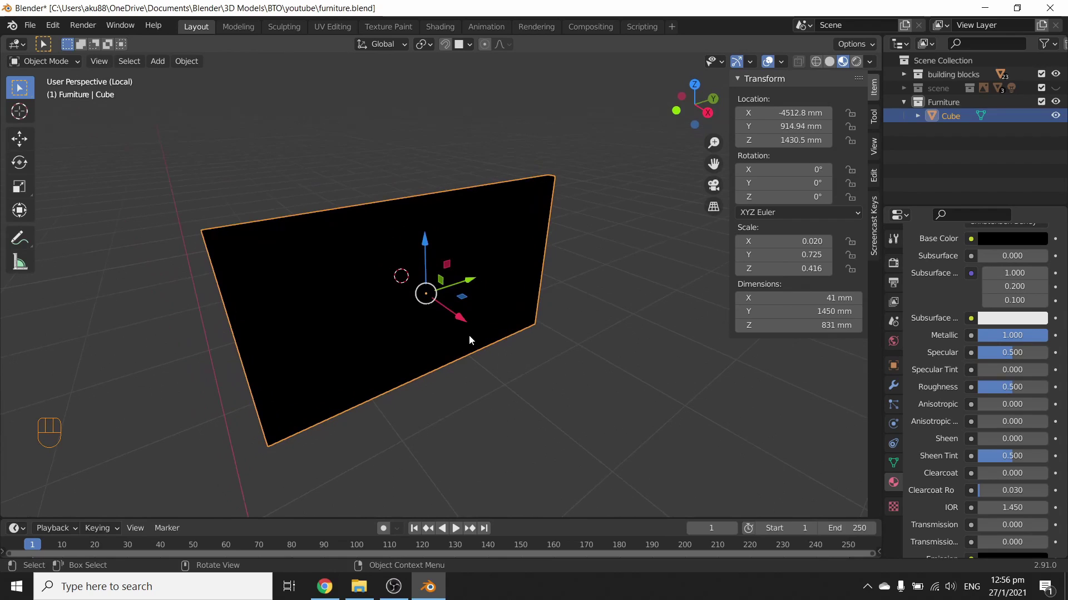
Make the Cube's black material non-metallic with specular 0.142 and roughness 0.661, inspecting the surface.
left_click_drag(538, 377, 525, 358)
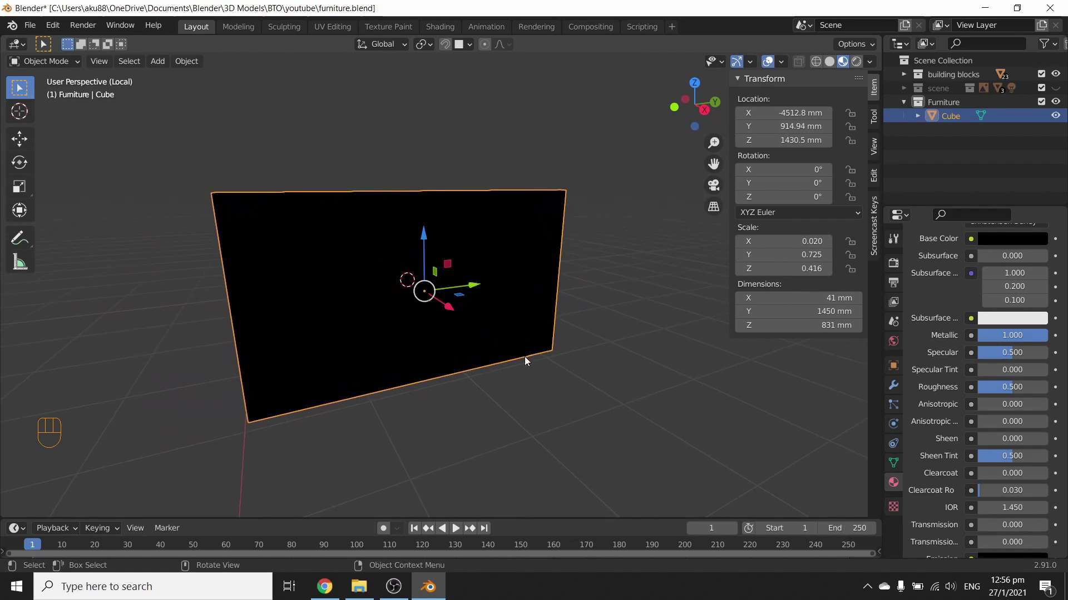
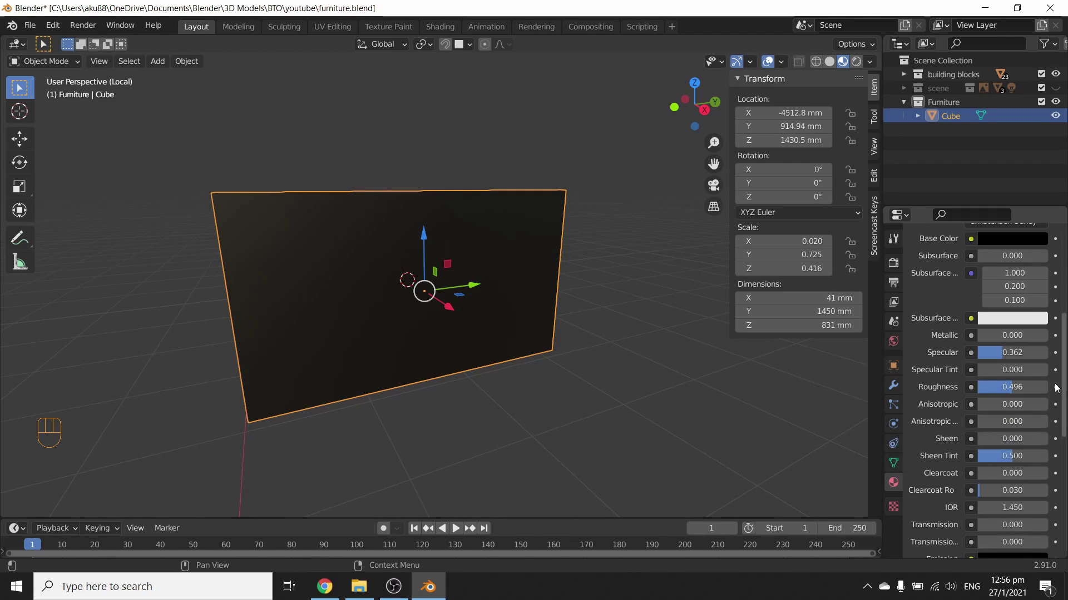
left_click_drag(1040, 393, 1007, 406)
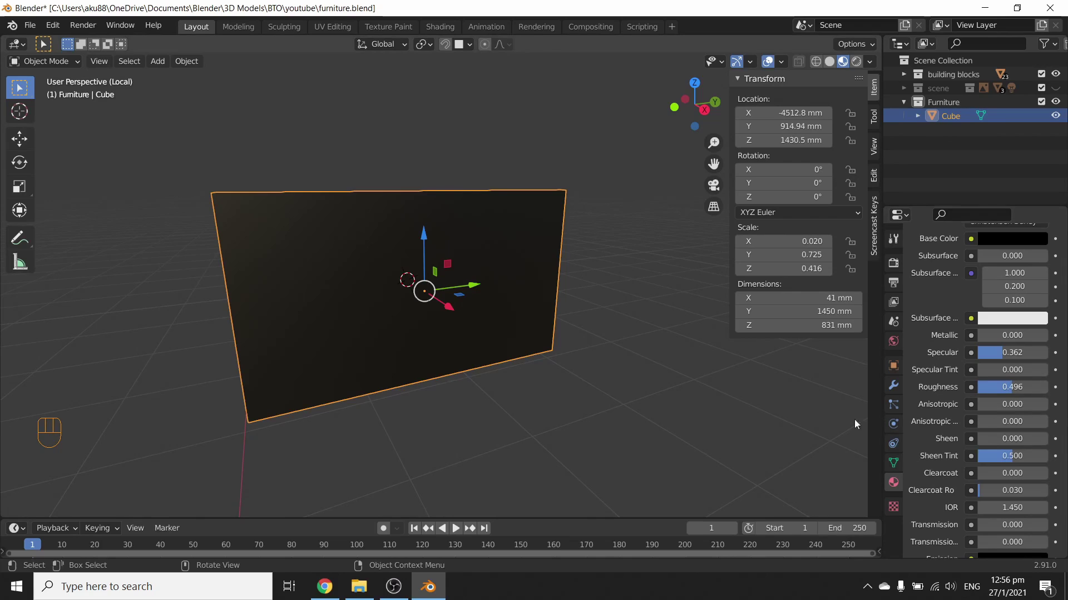
left_click_drag(483, 358, 478, 335)
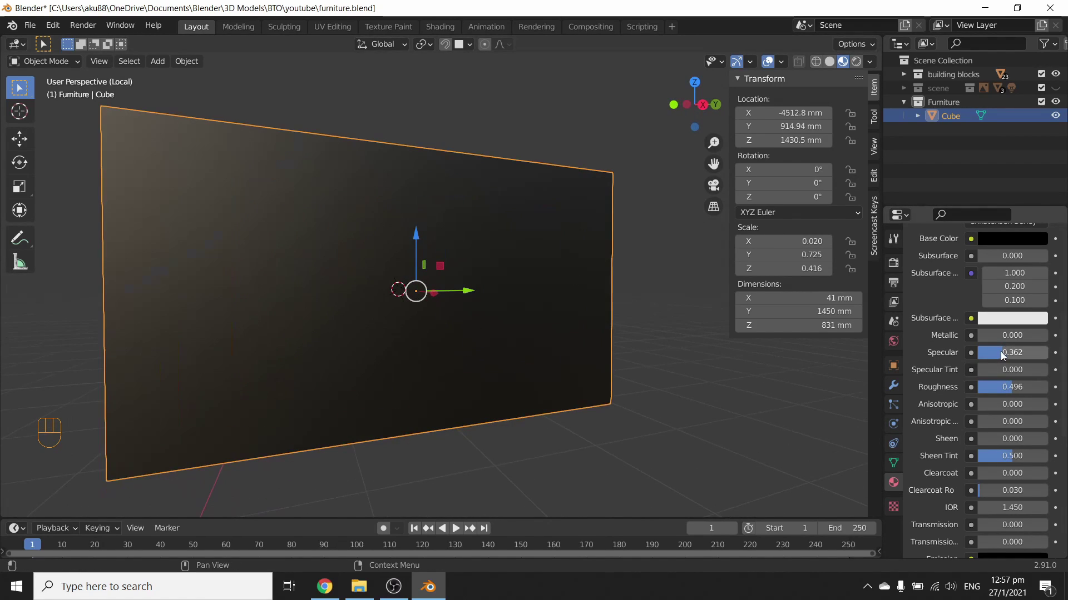
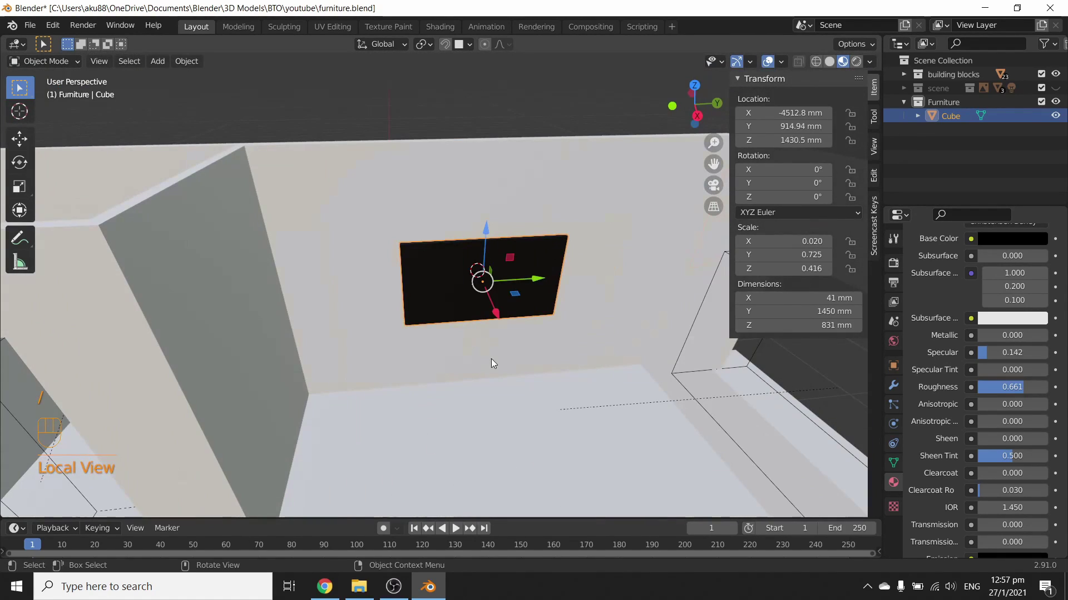
Raise the black panel higher on the wall to Z 1648.3 mm and isolate it in local view.
left_click_drag(484, 348, 474, 345)
left_click_drag(475, 331, 477, 329)
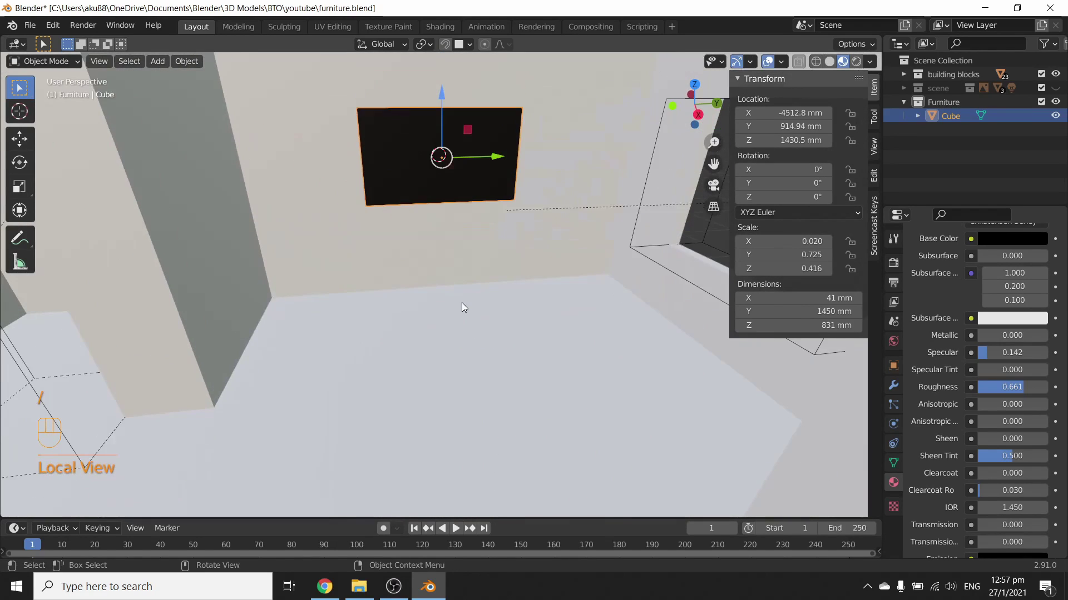
left_click_drag(487, 294, 491, 334)
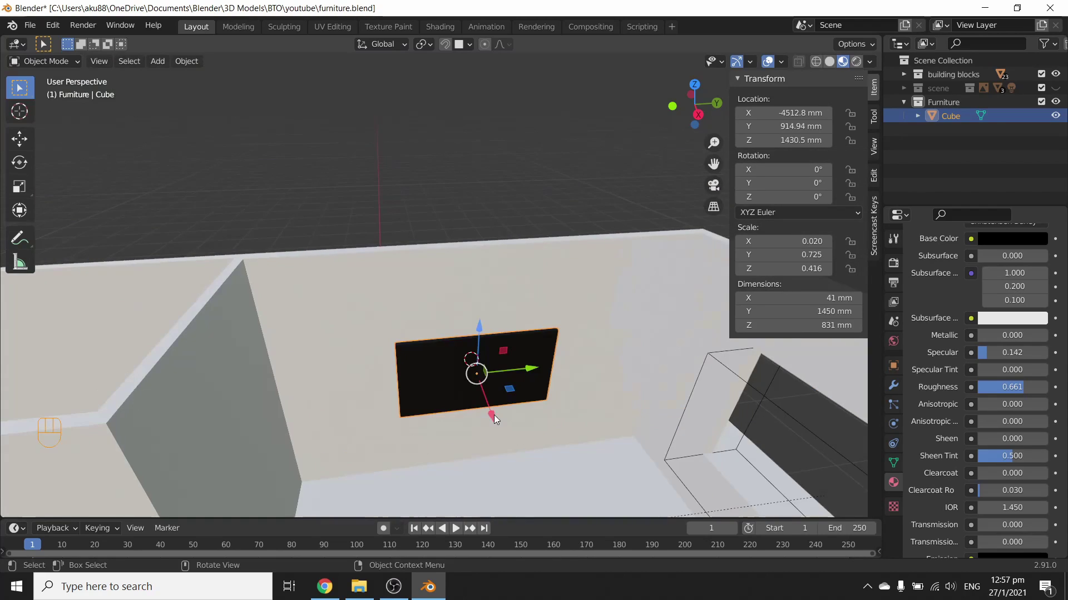
middle_click(508, 417)
left_click(451, 281)
left_click(454, 341)
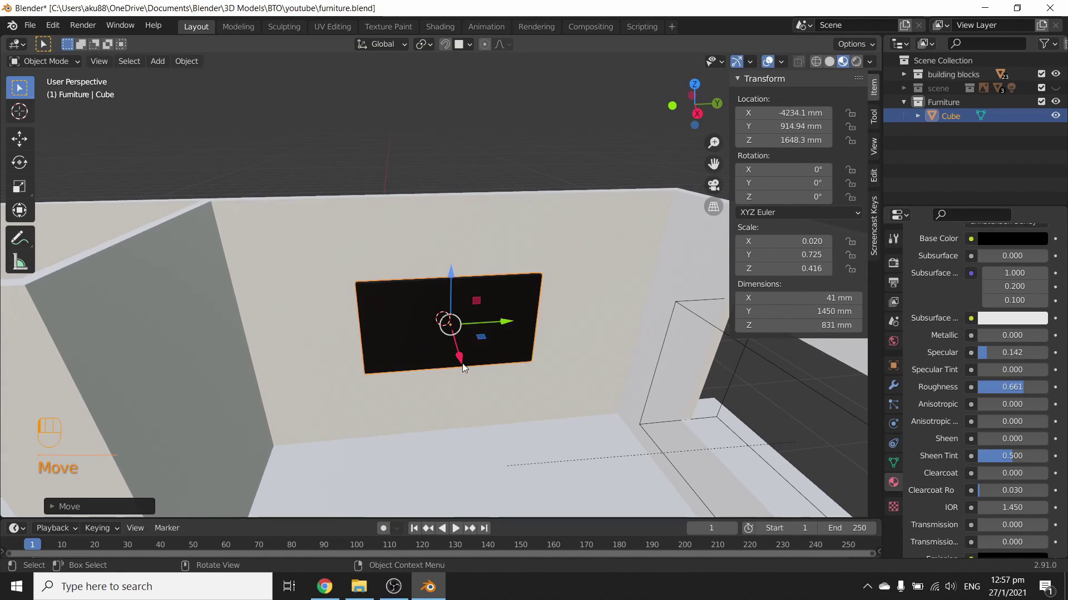
key("ctrl+z")
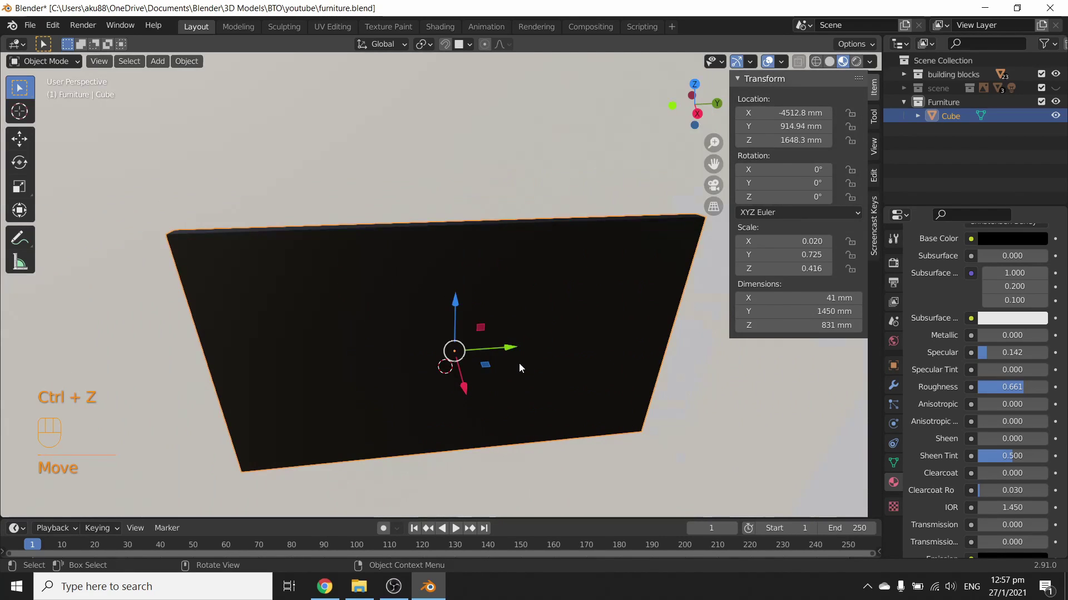
key("/")
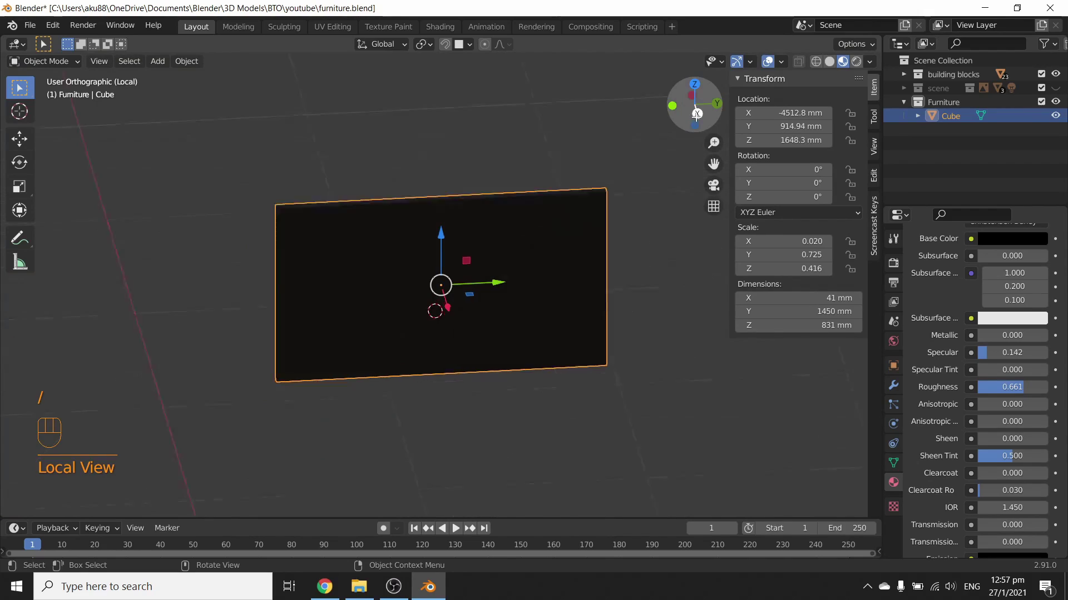
Inset the panel's front face to leave a thin border and rename Material.001 to TV.
key("Tab")
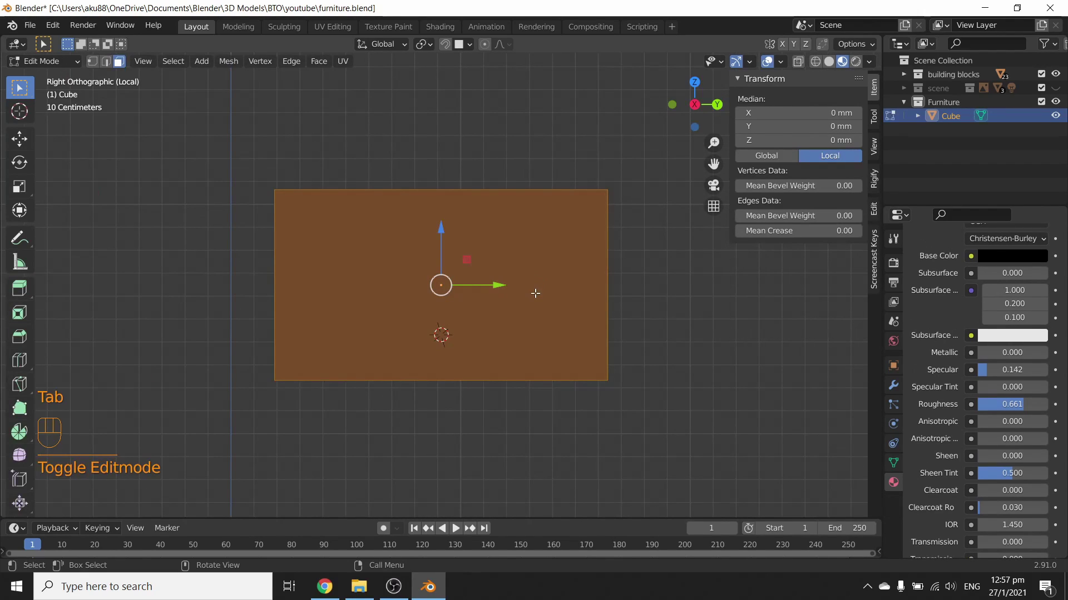
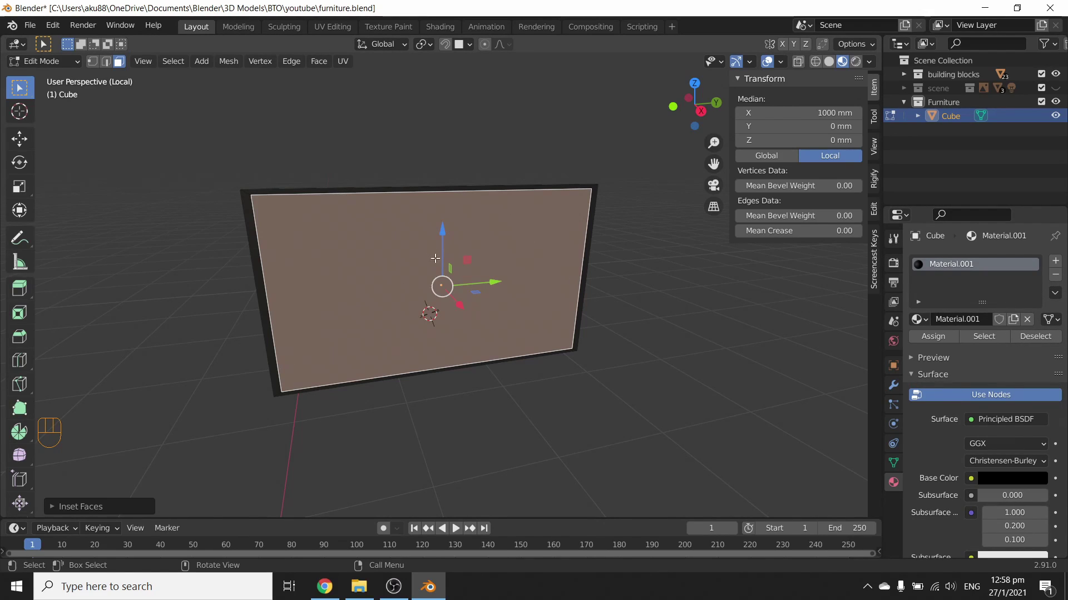
key("Tab")
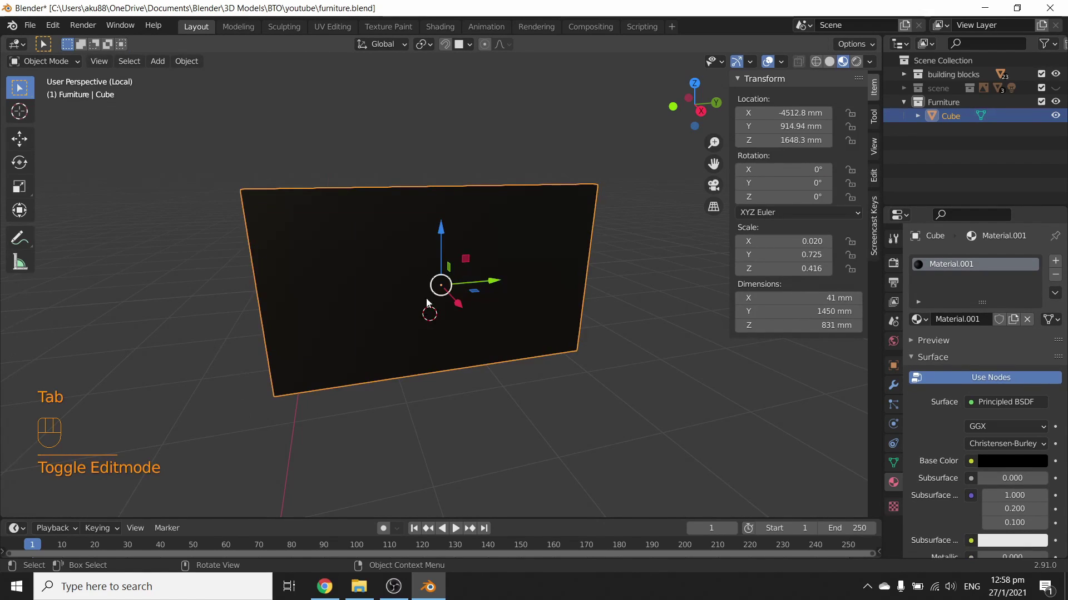
key("Tab")
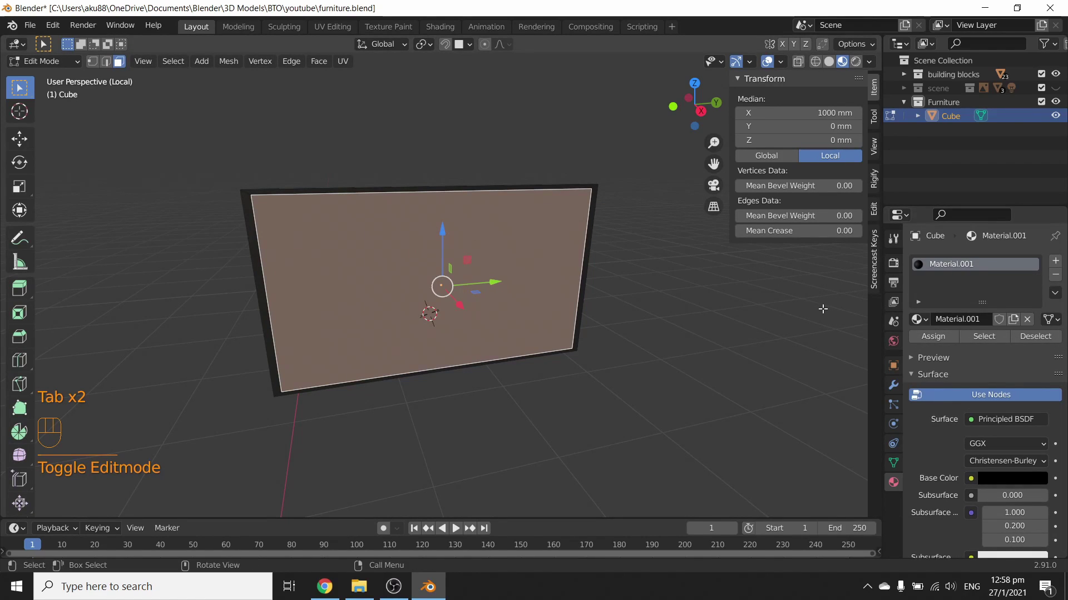
left_click_drag(965, 268, 950, 271)
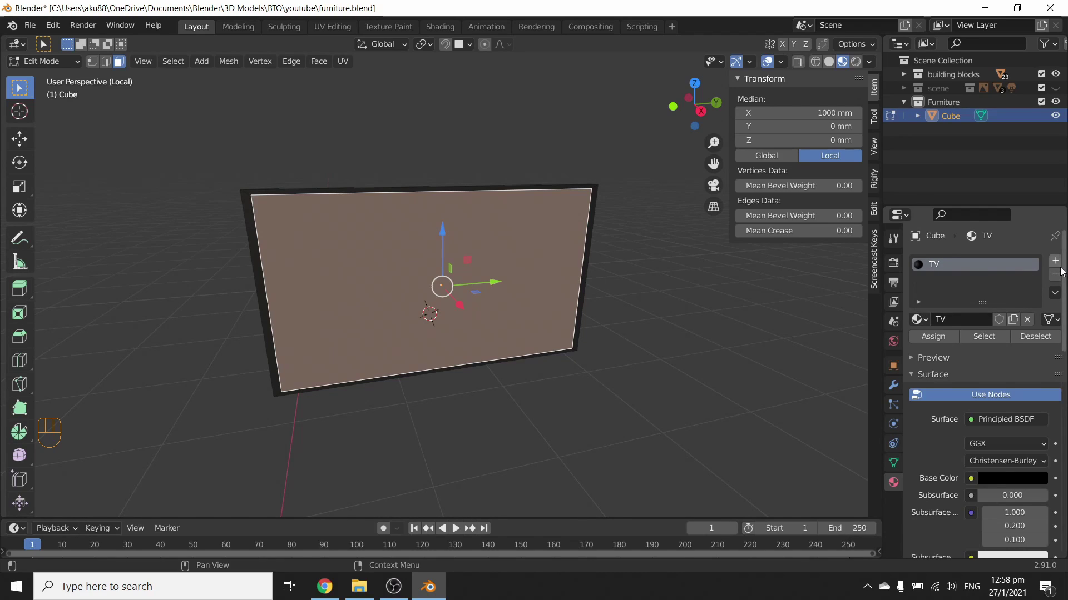
Assign a new cyan material with specular 0.846 and roughness 0 to the TV's inset screen face.
left_click(1060, 268)
left_click(988, 350)
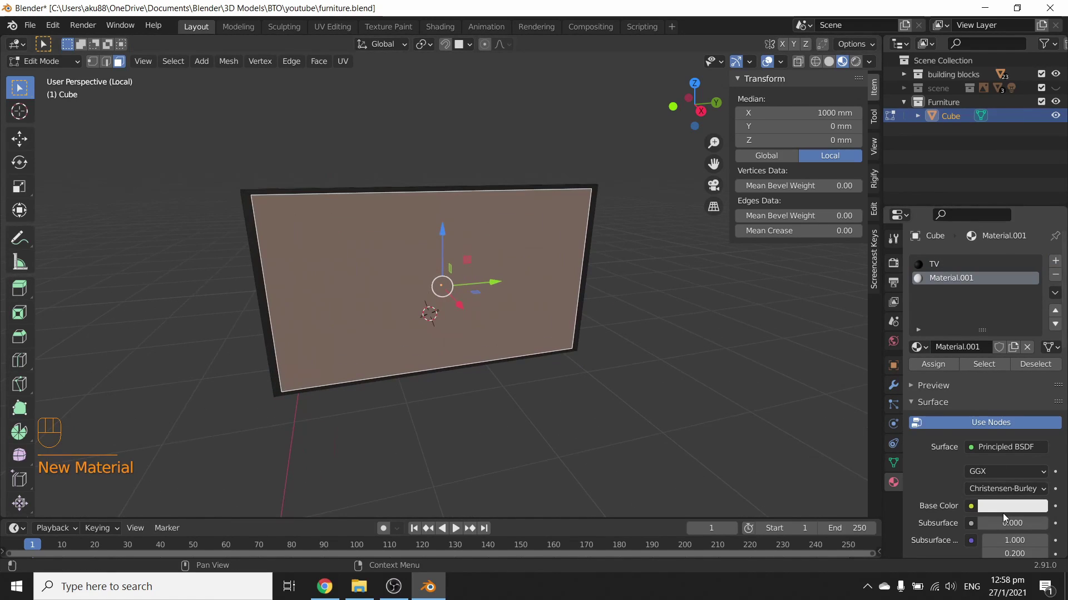
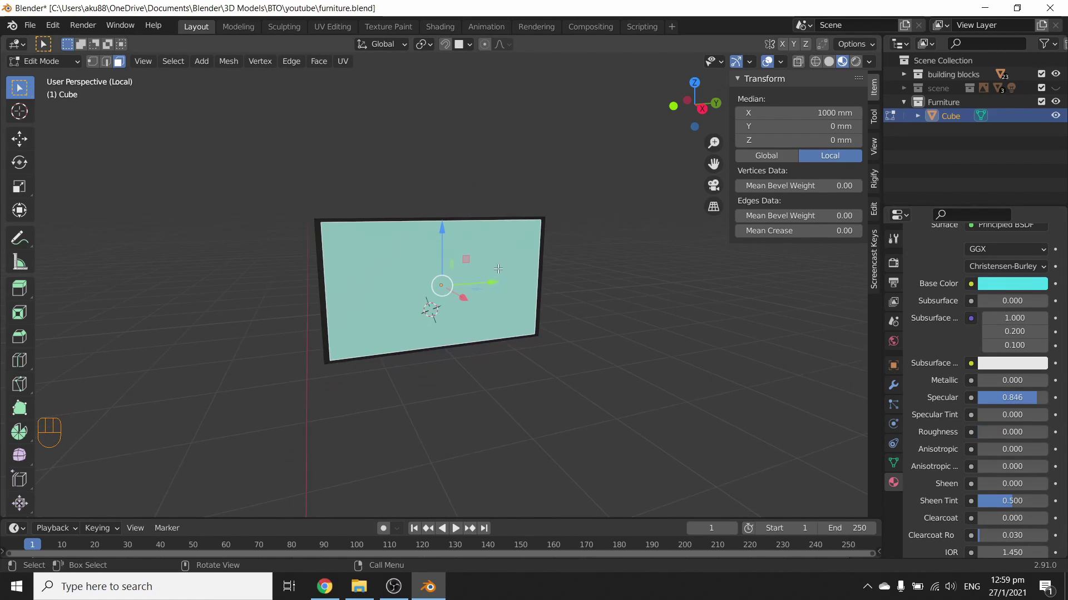
key("/")
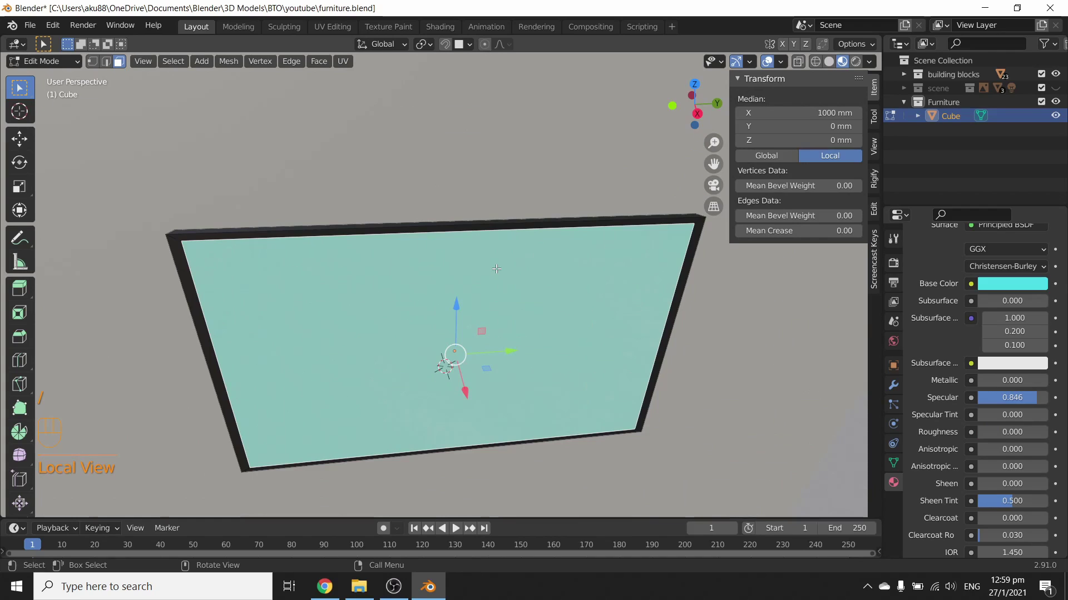
left_click(449, 326)
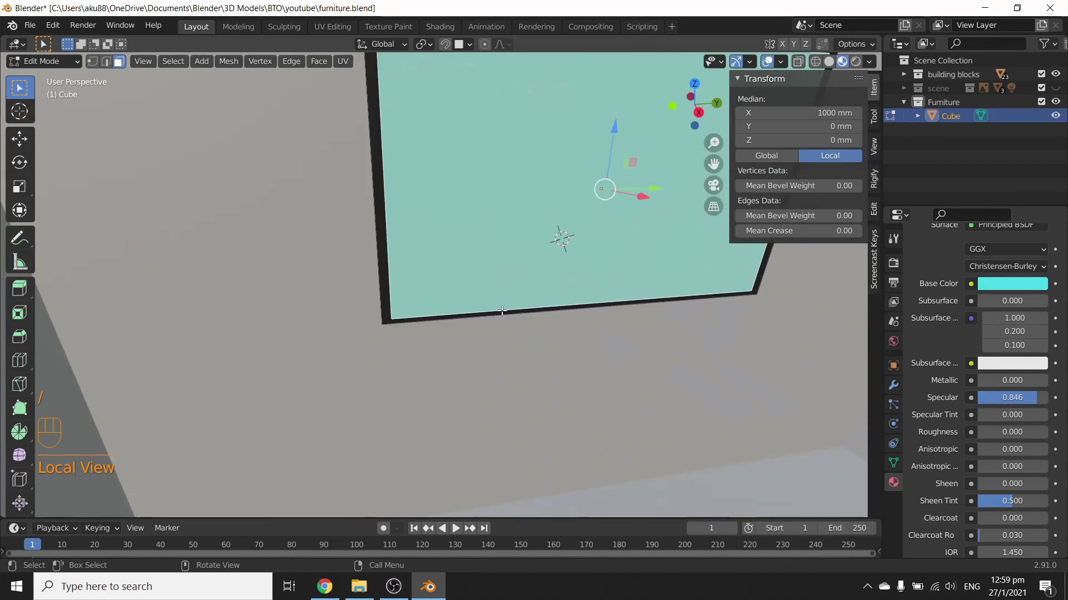
left_click_drag(504, 308, 464, 264)
Leave mesh editing on the TV panel and hide the transform sidebar.
key("Tab")
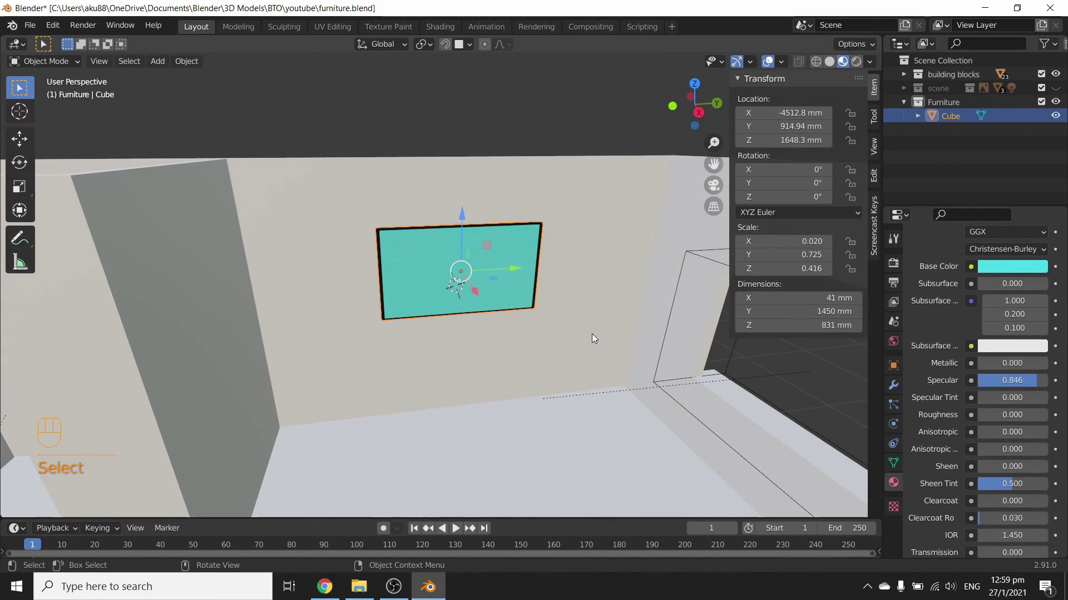
key("n")
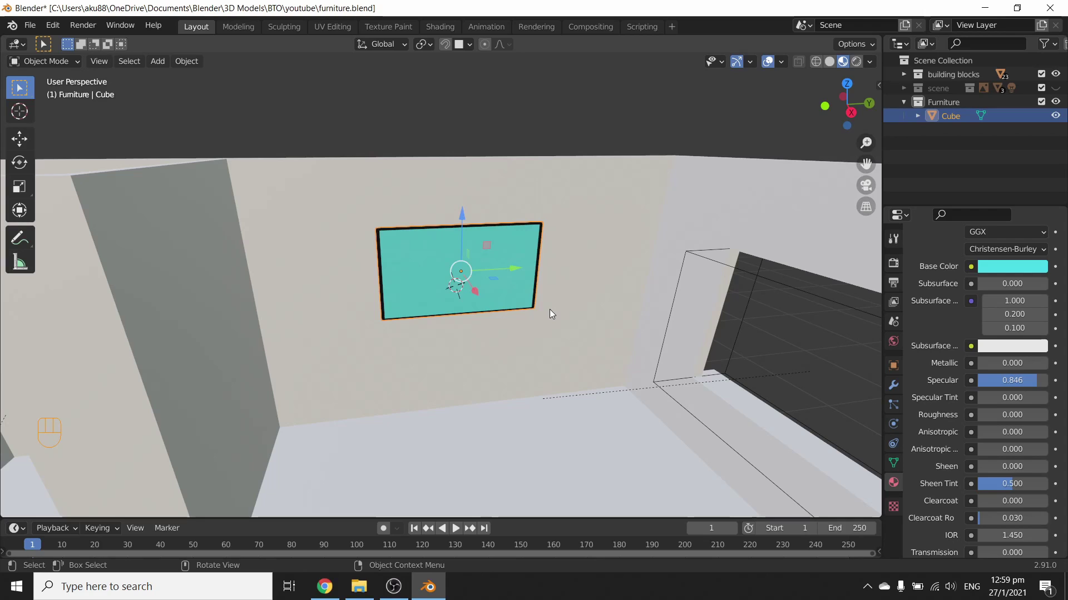
left_click(482, 343)
left_click(482, 266)
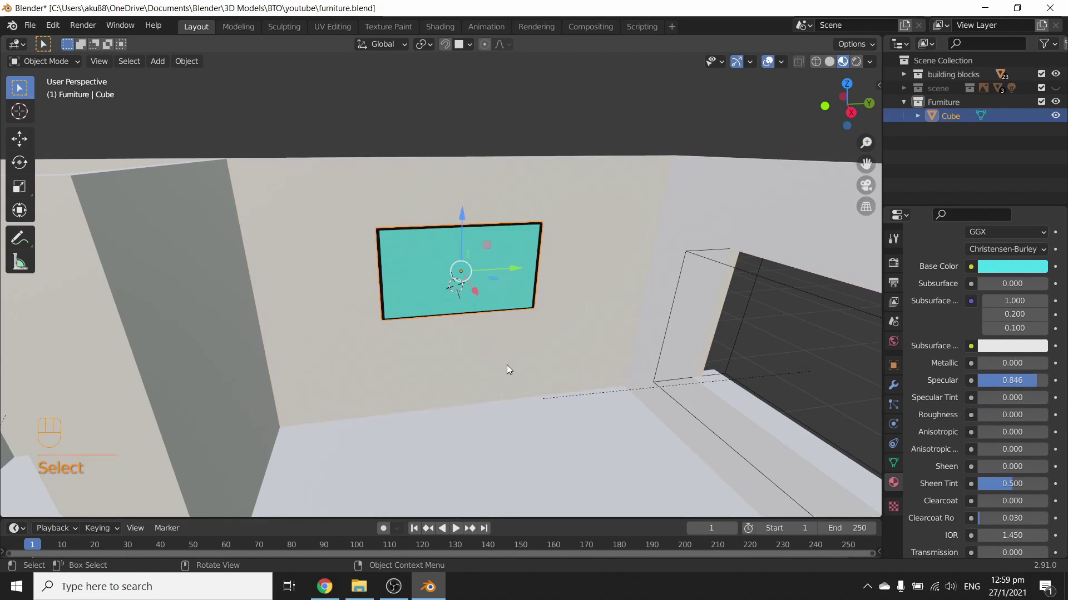
Orbit the view to look straight down on the room around the TV.
left_click_drag(476, 382, 491, 385)
left_click_drag(494, 381, 473, 354)
left_click_drag(487, 358, 575, 392)
left_click_drag(743, 324, 595, 324)
left_click_drag(513, 365, 560, 379)
middle_click(506, 369)
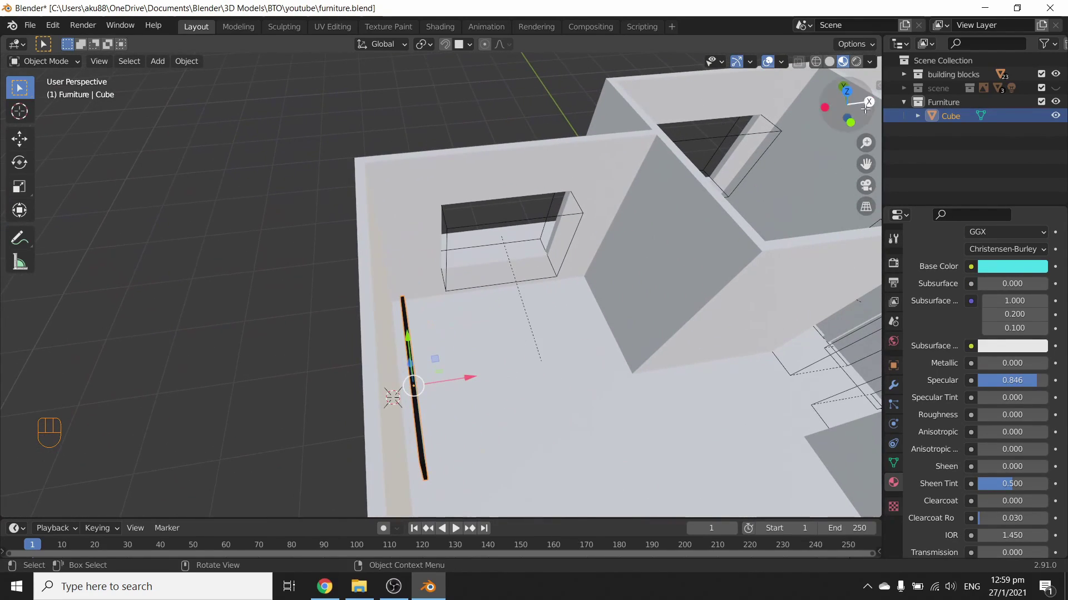
left_click_drag(416, 423, 484, 222)
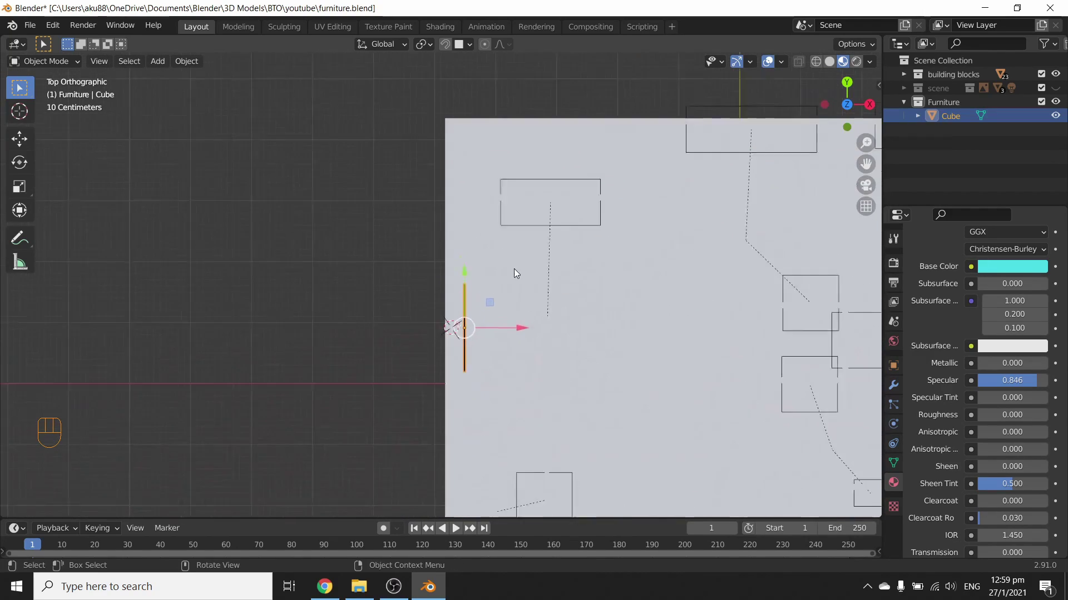
middle_click(496, 358)
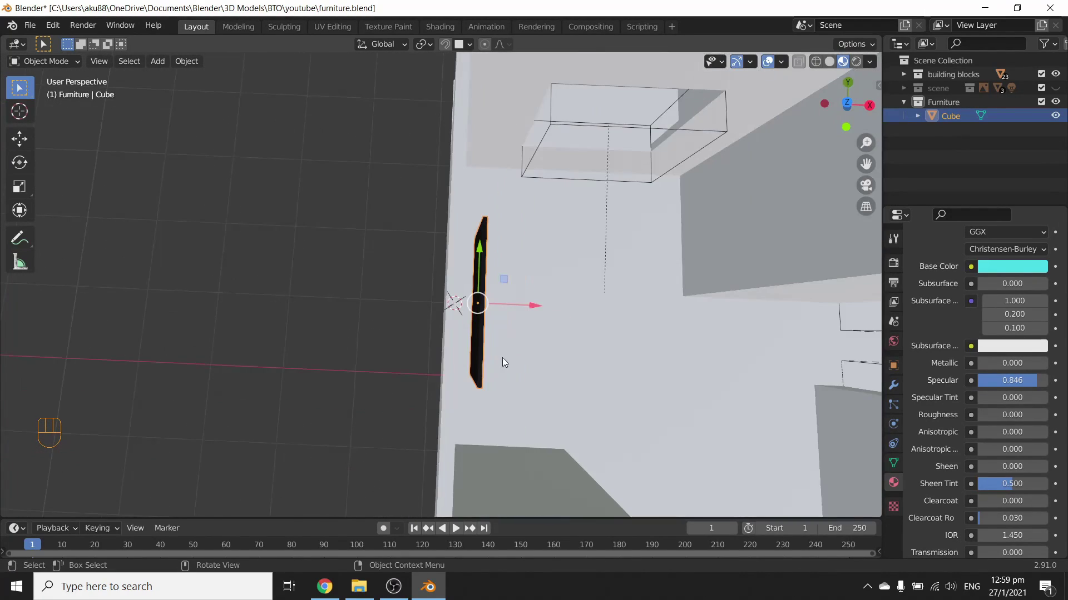
left_click_drag(521, 354, 500, 329)
Nudge the panel with G to check it sits against the wall, then undo the move.
key("g")
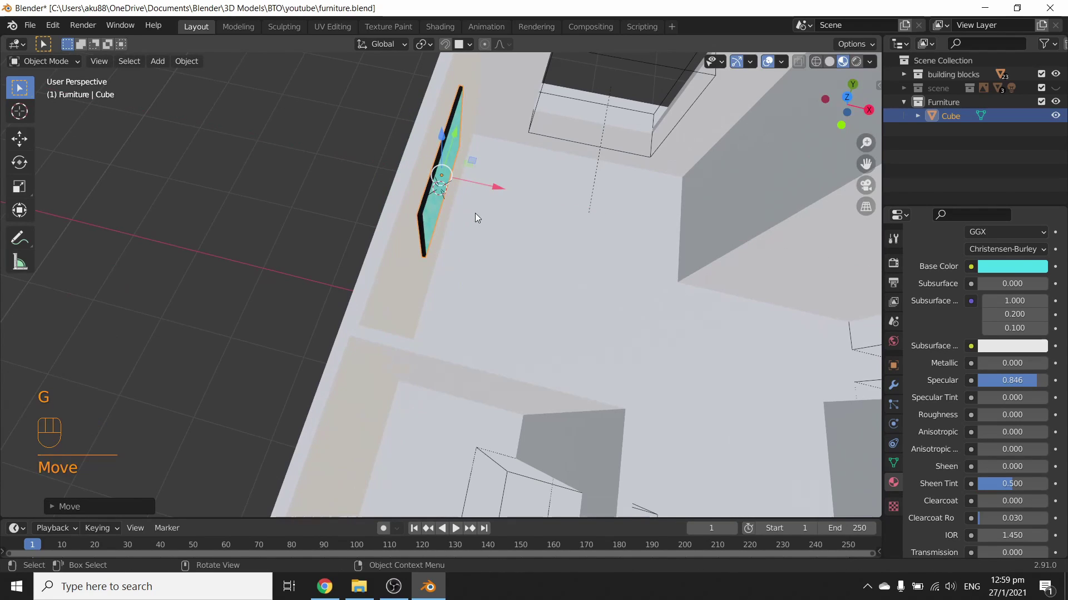
left_click_drag(473, 210, 474, 261)
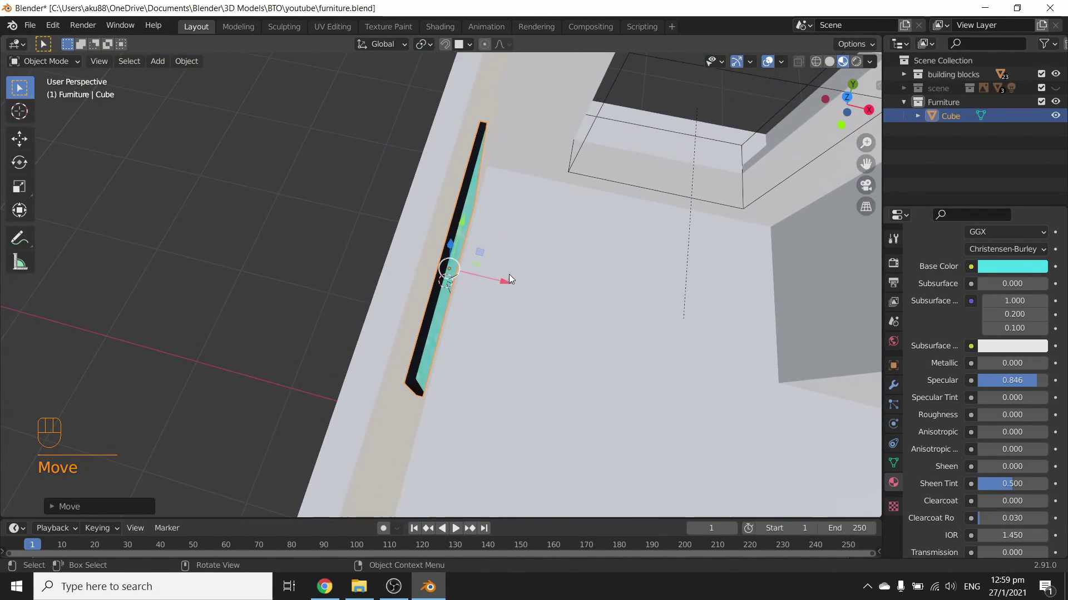
left_click(512, 285)
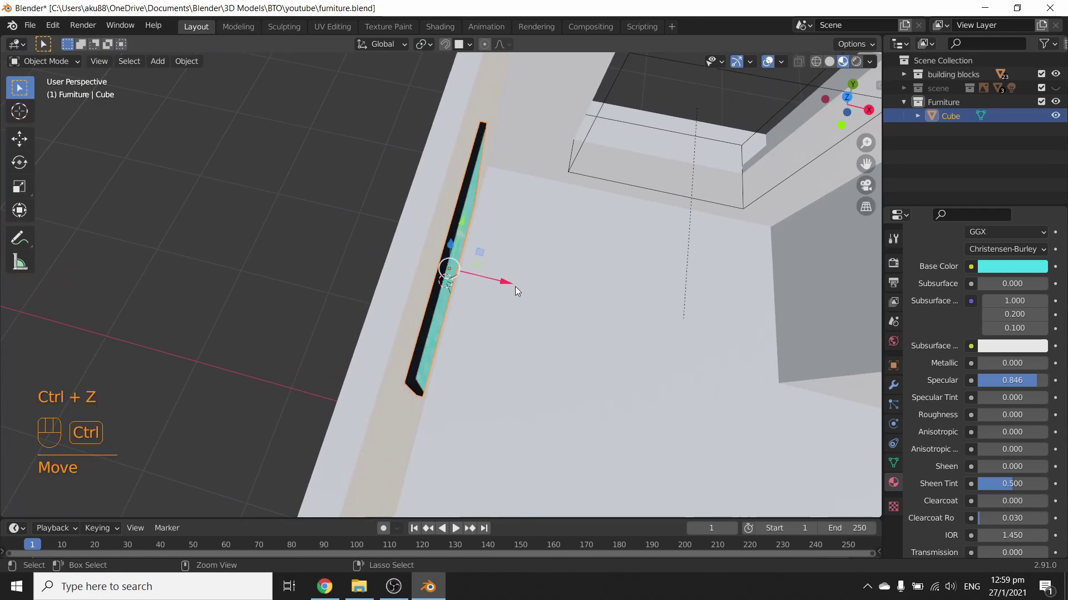
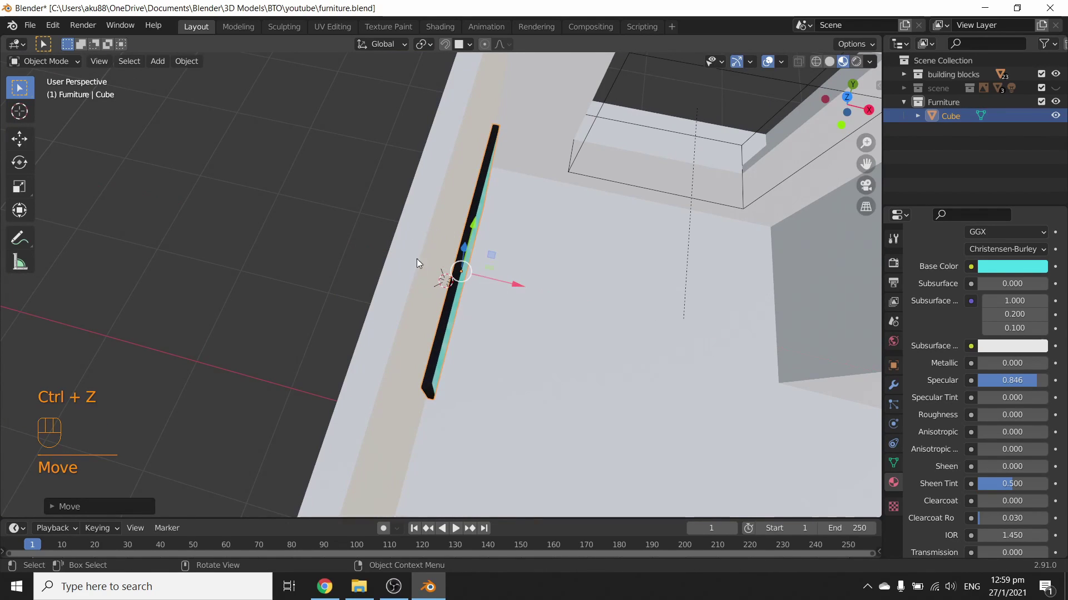
key("ctrl+z")
Zoom out and orbit to overlook the whole apartment.
left_click_drag(533, 386, 490, 355)
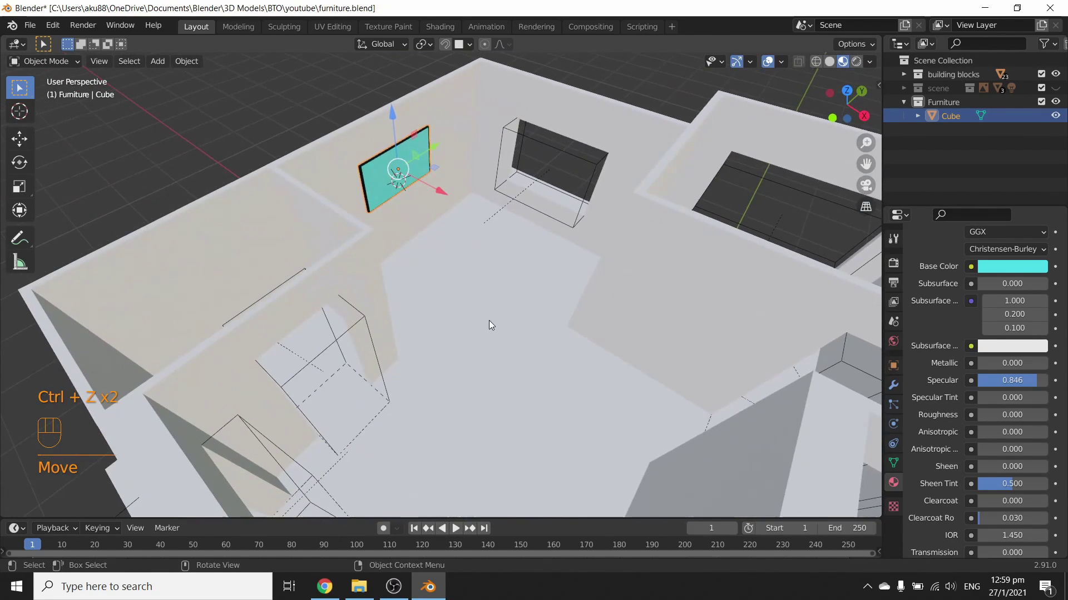
type("l")
middle_click(492, 311)
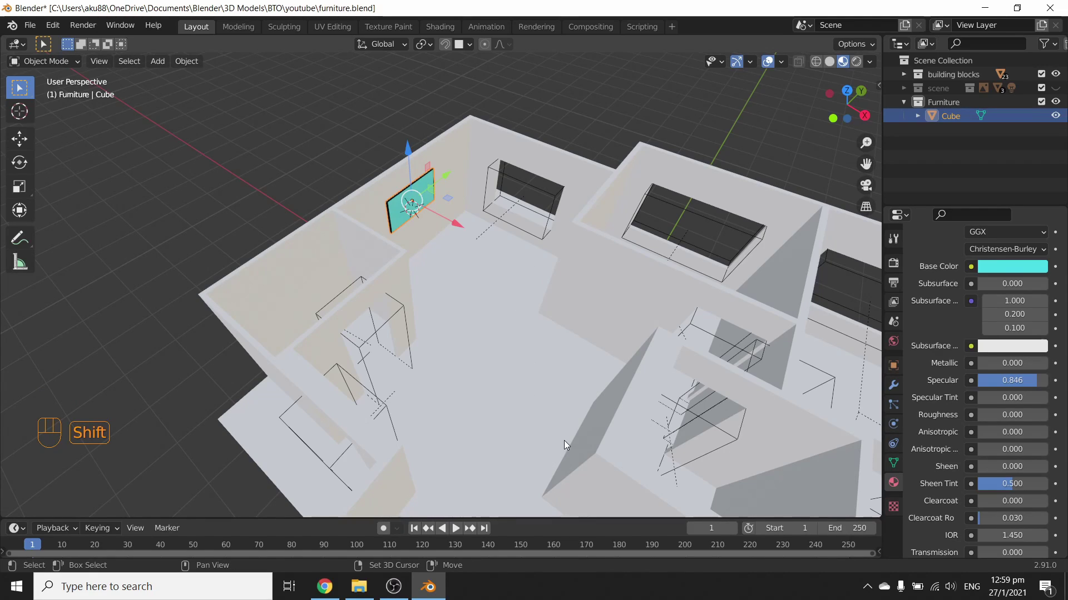
left_click_drag(439, 379, 684, 373)
left_click_drag(510, 243, 548, 399)
Add a new cube for the fridge, raise it along Z and show its dimensions in the sidebar.
key("shift+a")
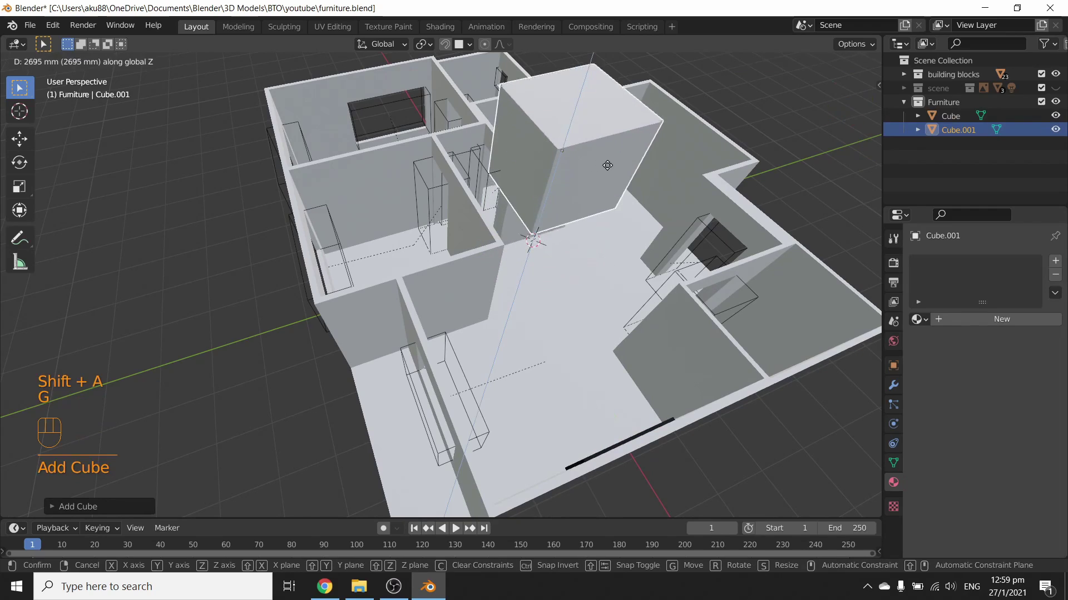
key("g")
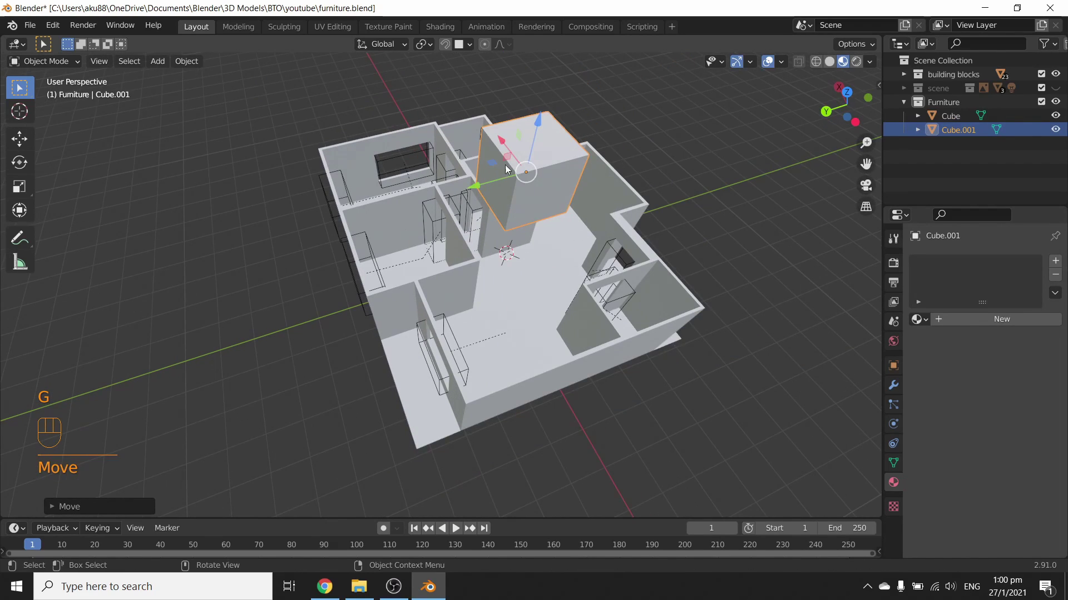
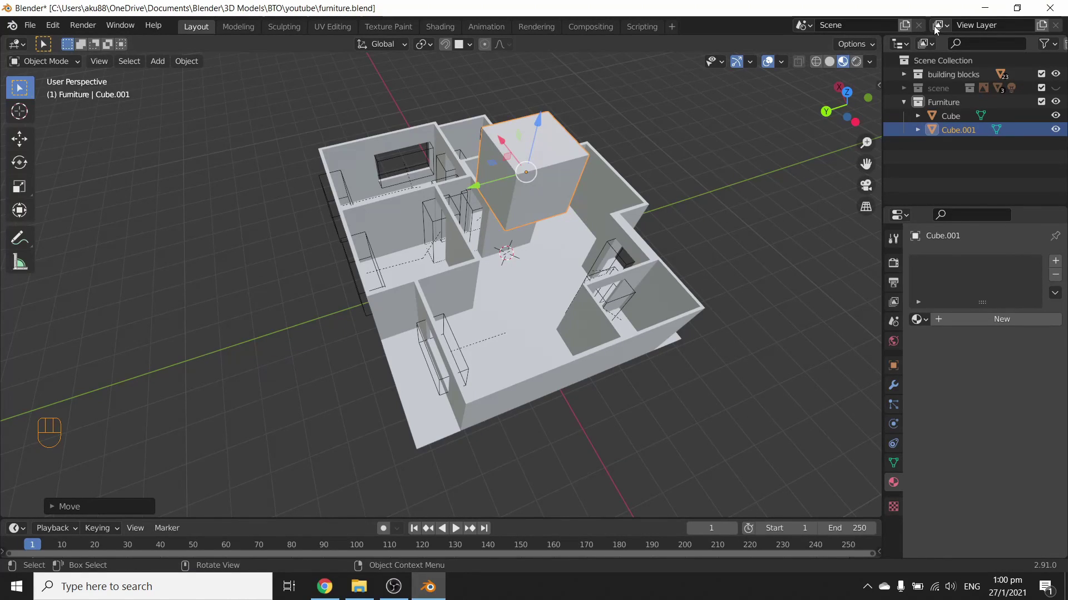
key("n")
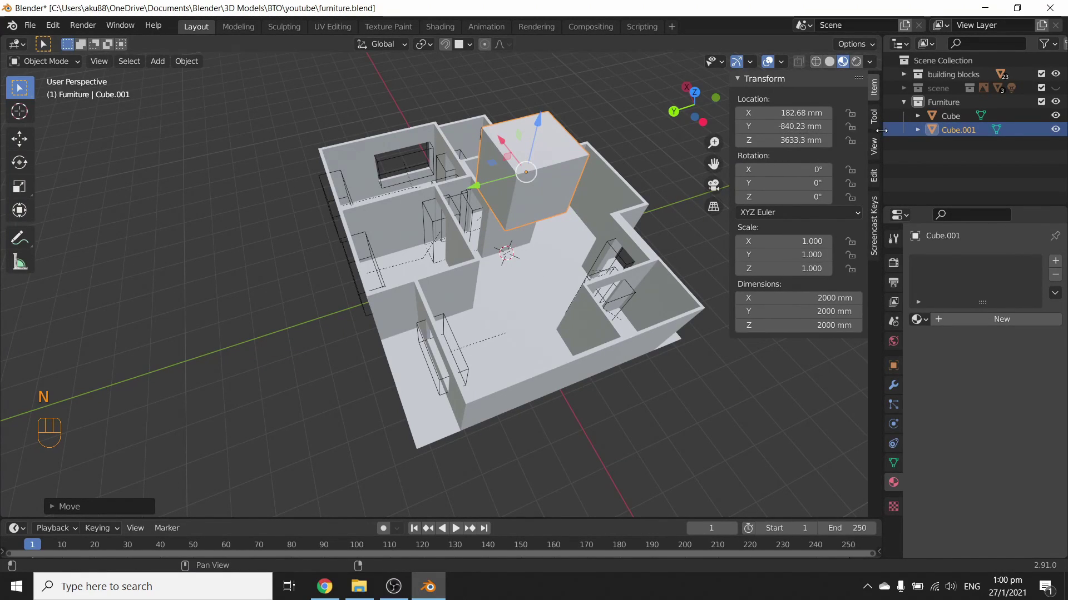
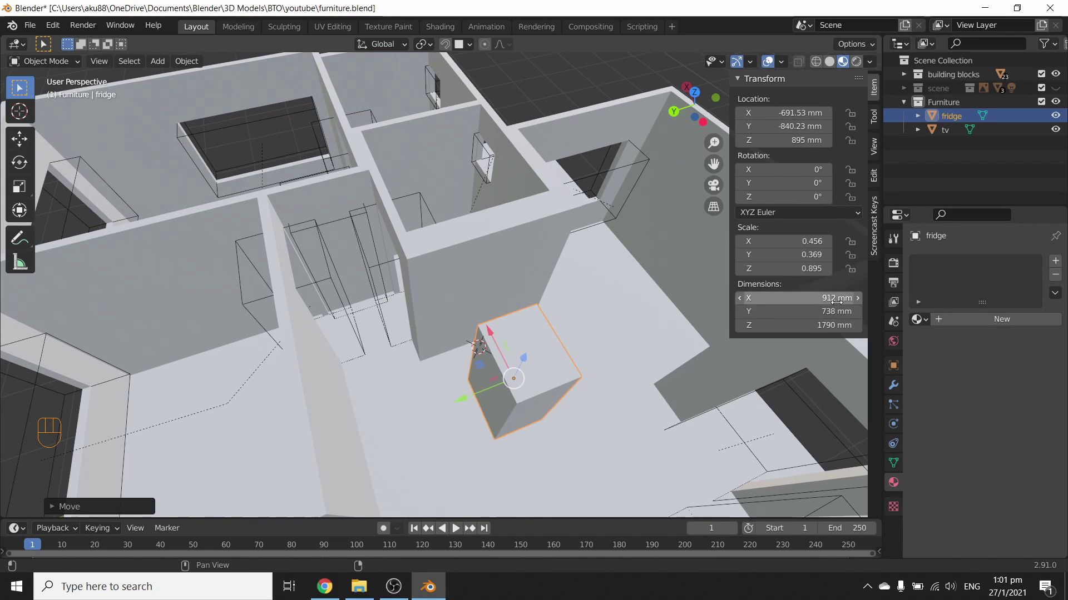
Rotate the fridge 90° on Z, isolate it in local view and link the black TV material to it.
key("r")
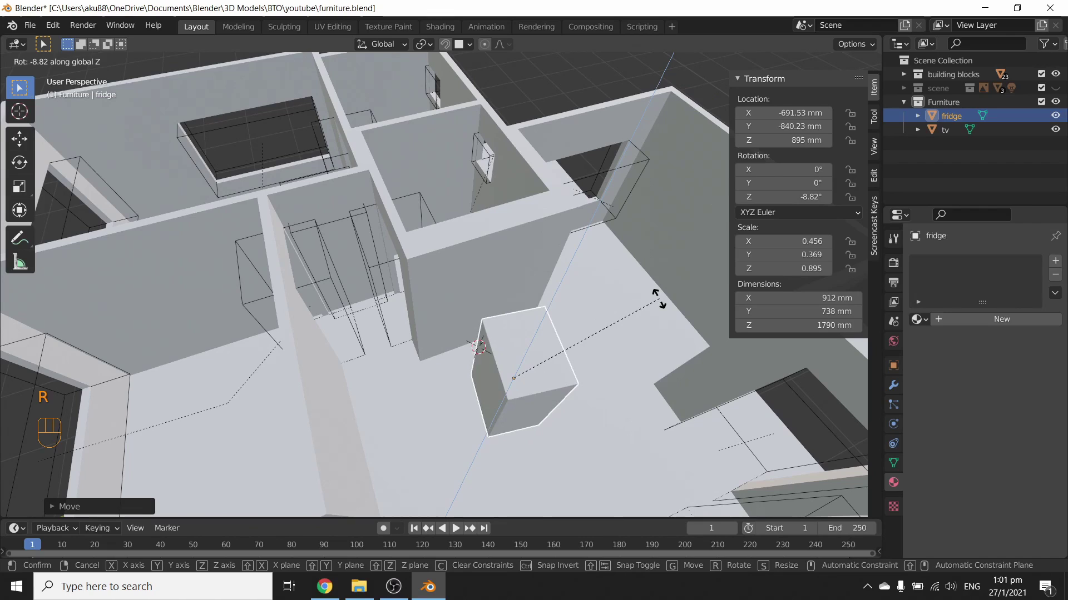
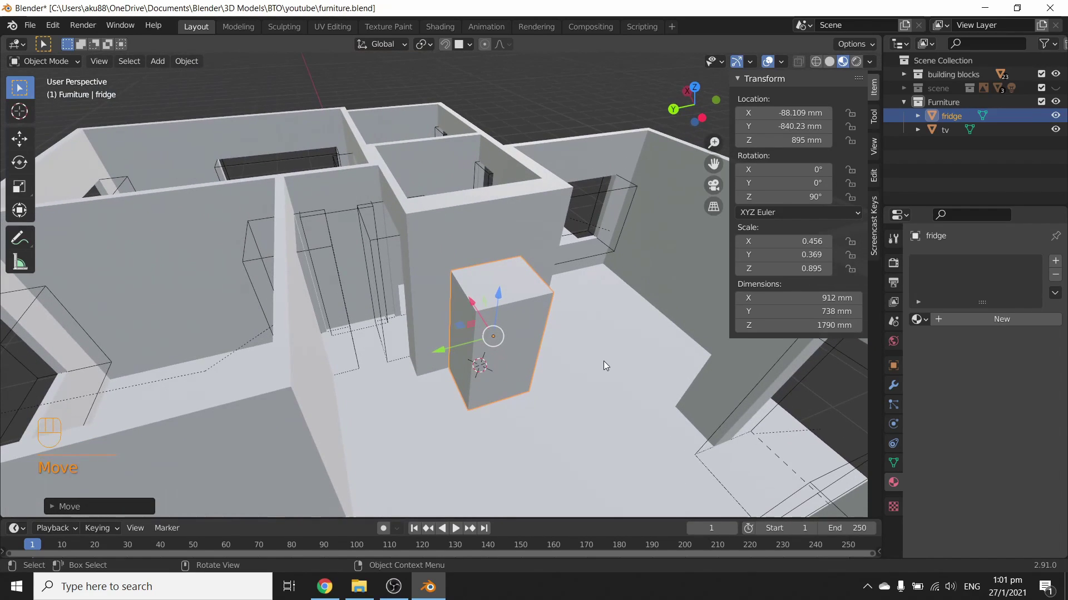
key("/")
left_click_drag(509, 319, 481, 280)
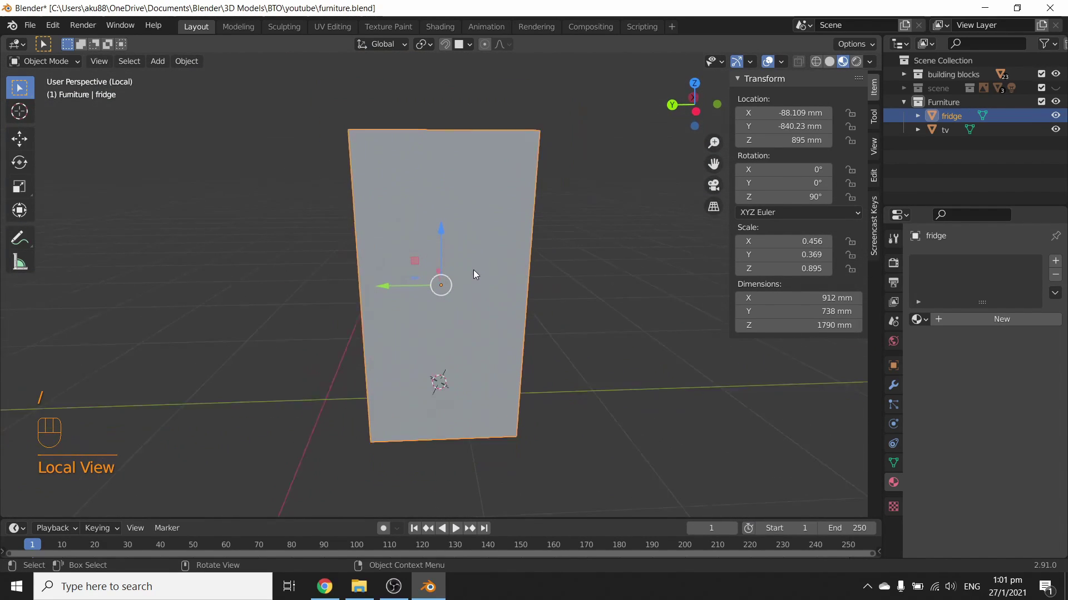
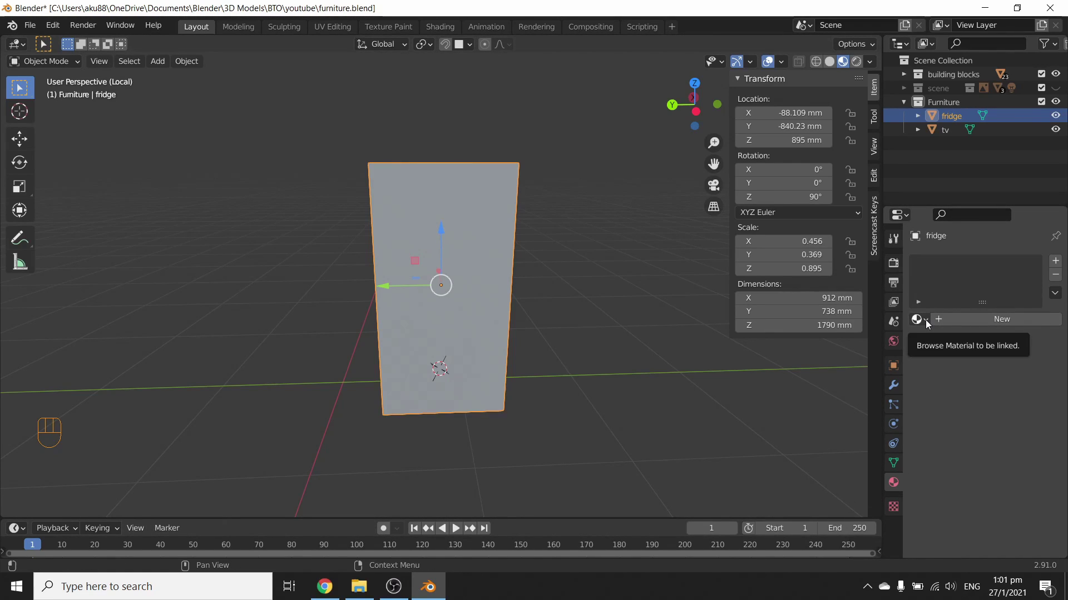
left_click_drag(931, 326, 823, 374)
left_click_drag(573, 354, 627, 356)
Isolate the fridge in local view, unlink its TV material and turn to face its side.
key("/")
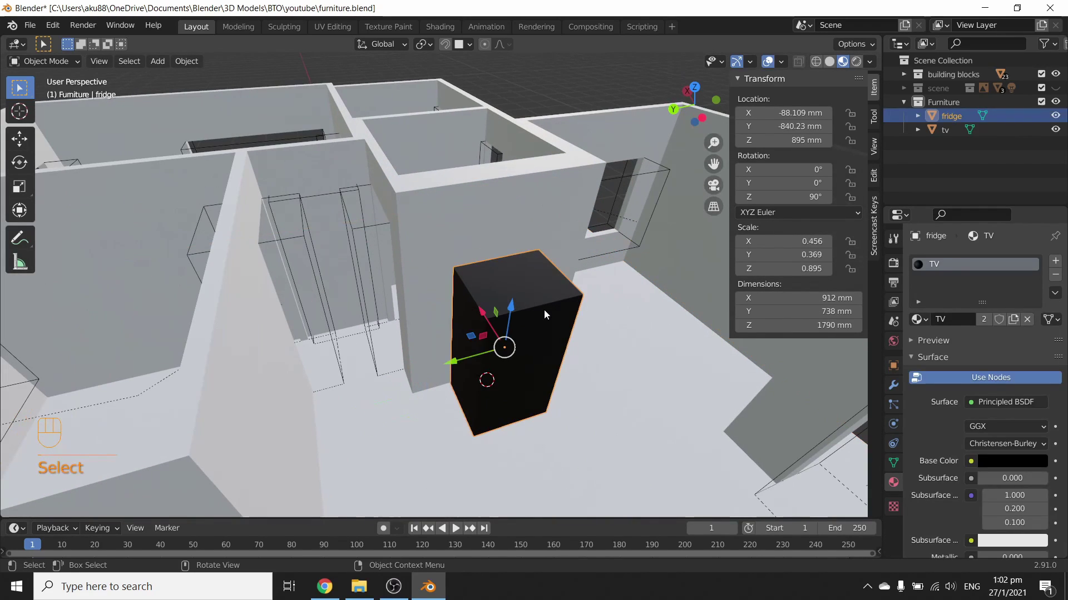
key("/")
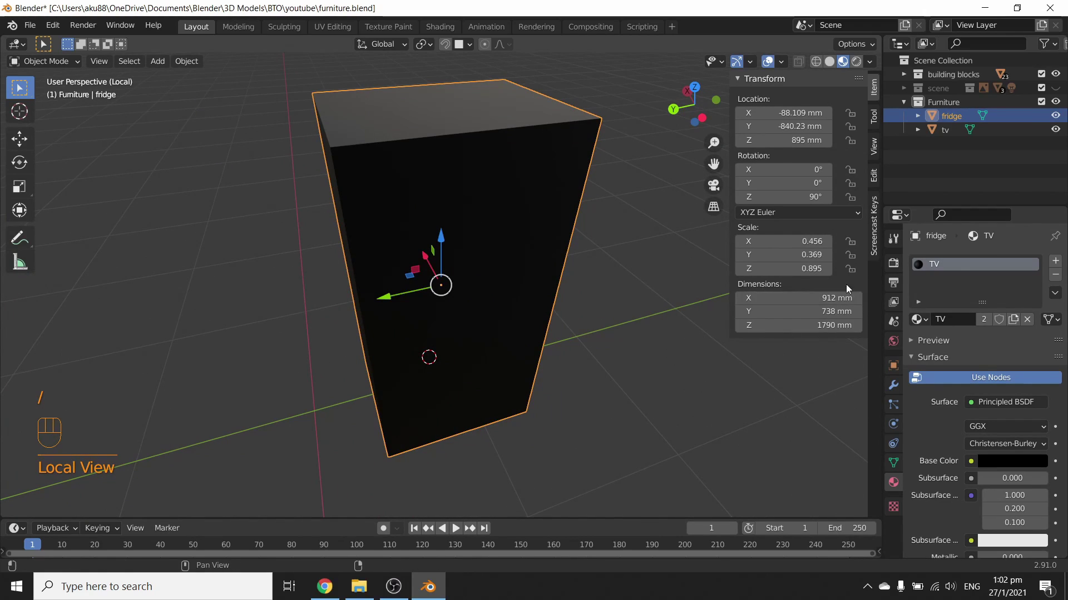
left_click(1054, 278)
left_click_drag(603, 366, 575, 324)
middle_click(558, 308)
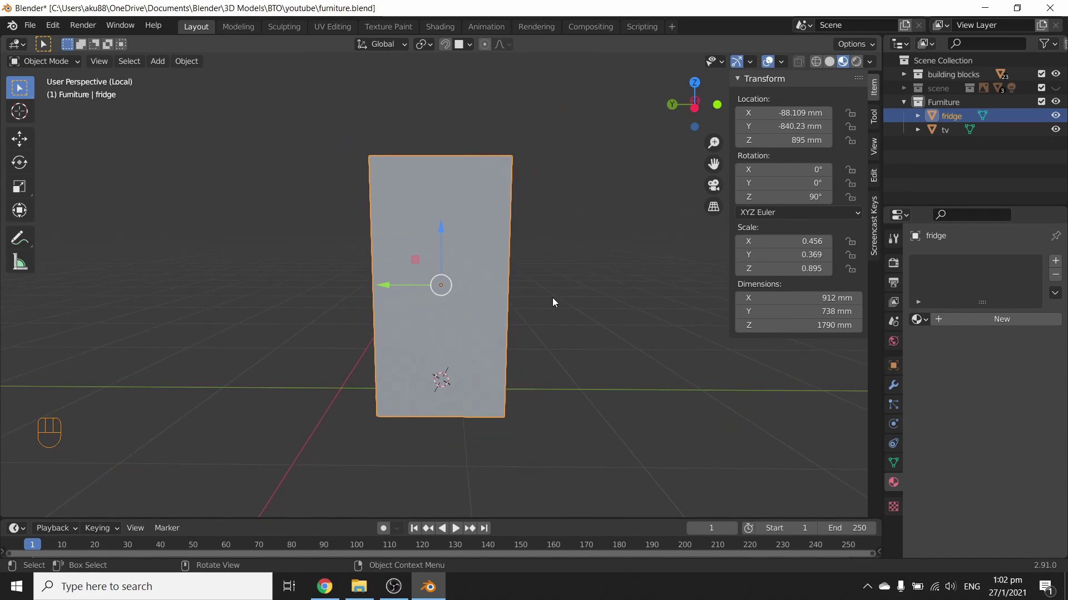
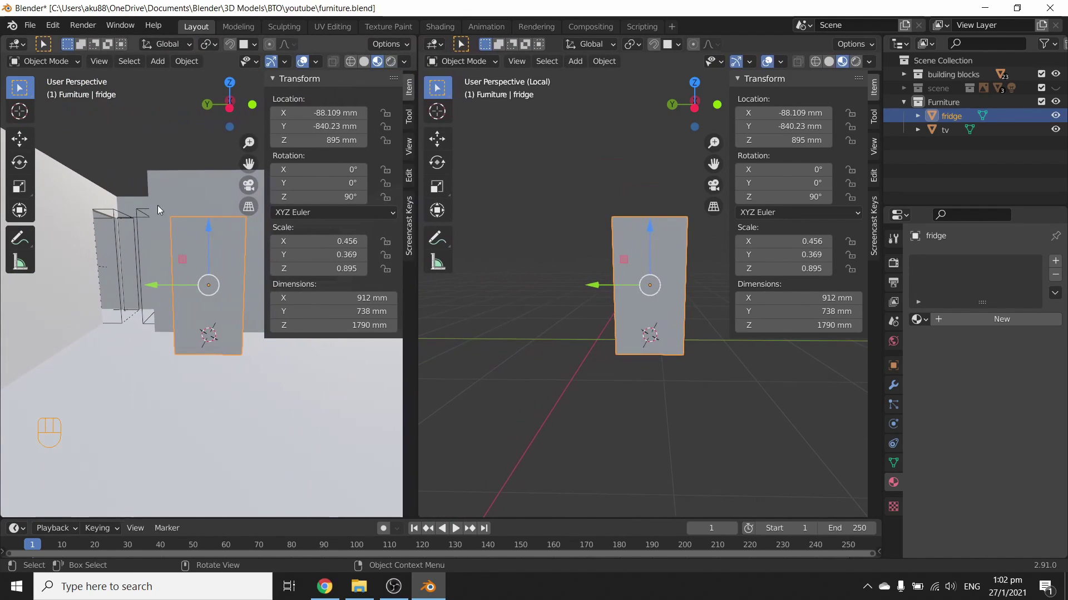
key("n")
left_click_drag(182, 170, 202, 190)
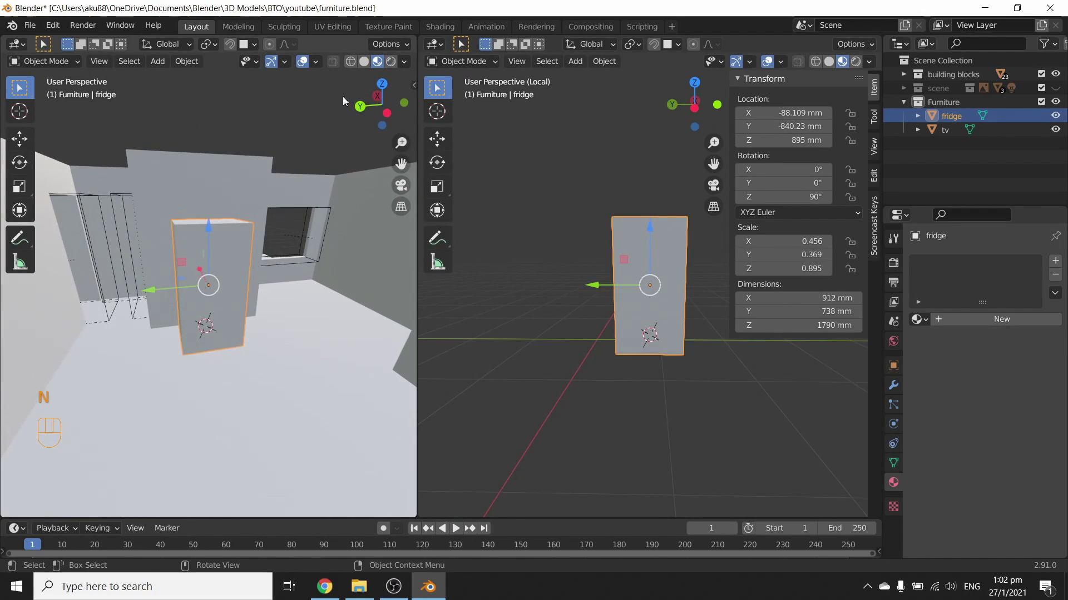
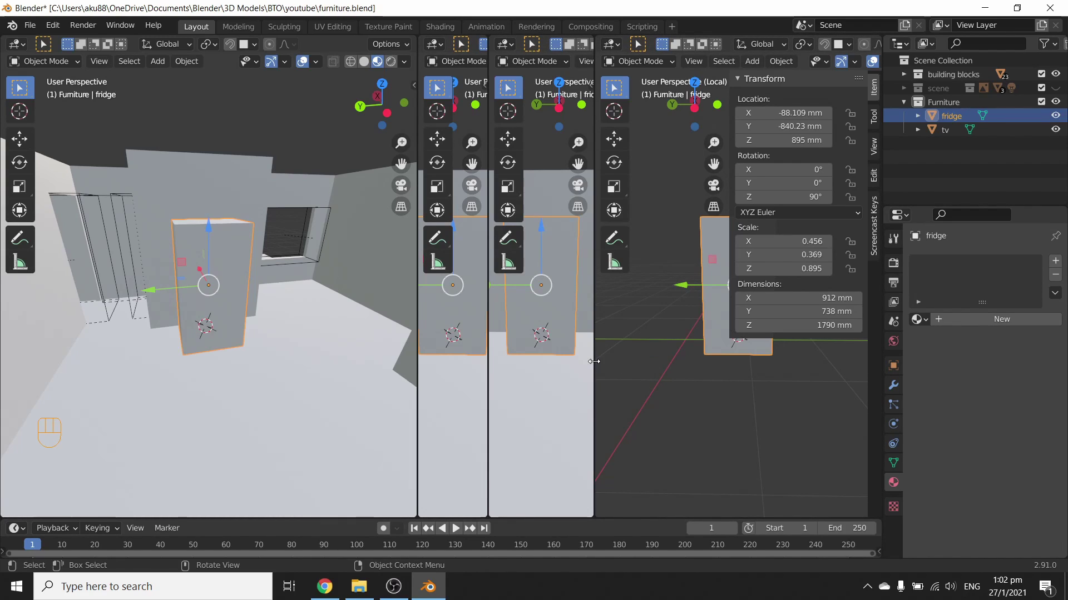
left_click_drag(599, 365, 572, 282)
left_click_drag(496, 293, 478, 290)
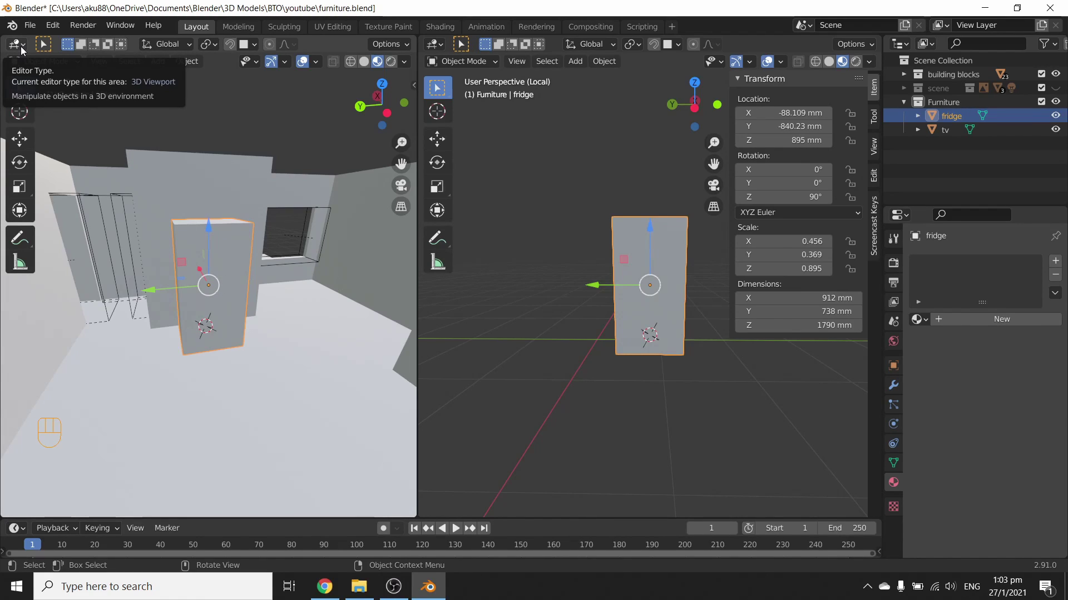
Switch the left area from a 3D viewport to an Image Editor.
left_click_drag(26, 50, 57, 119)
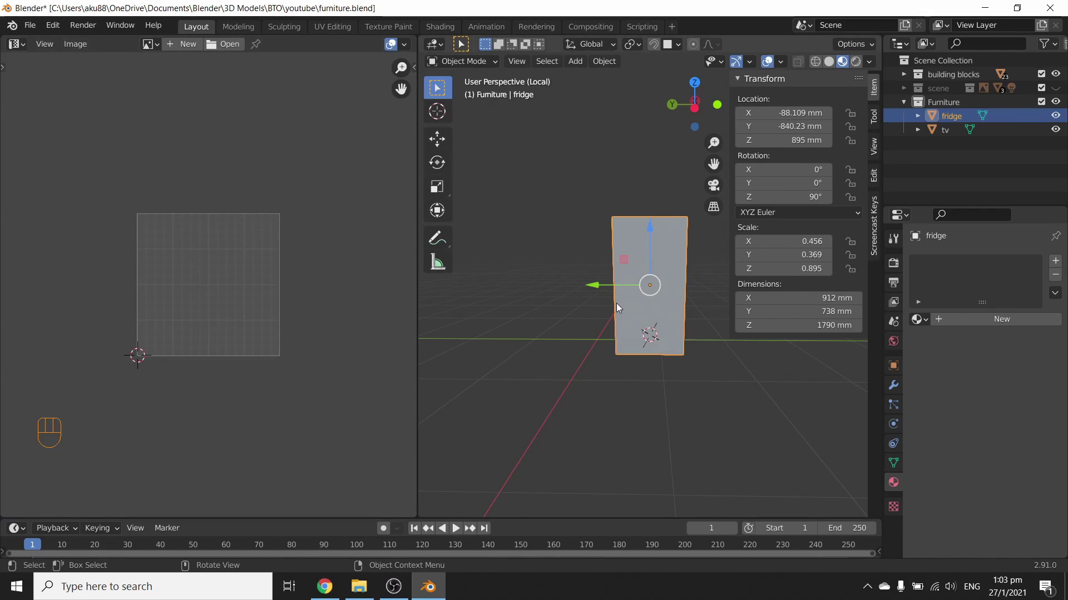
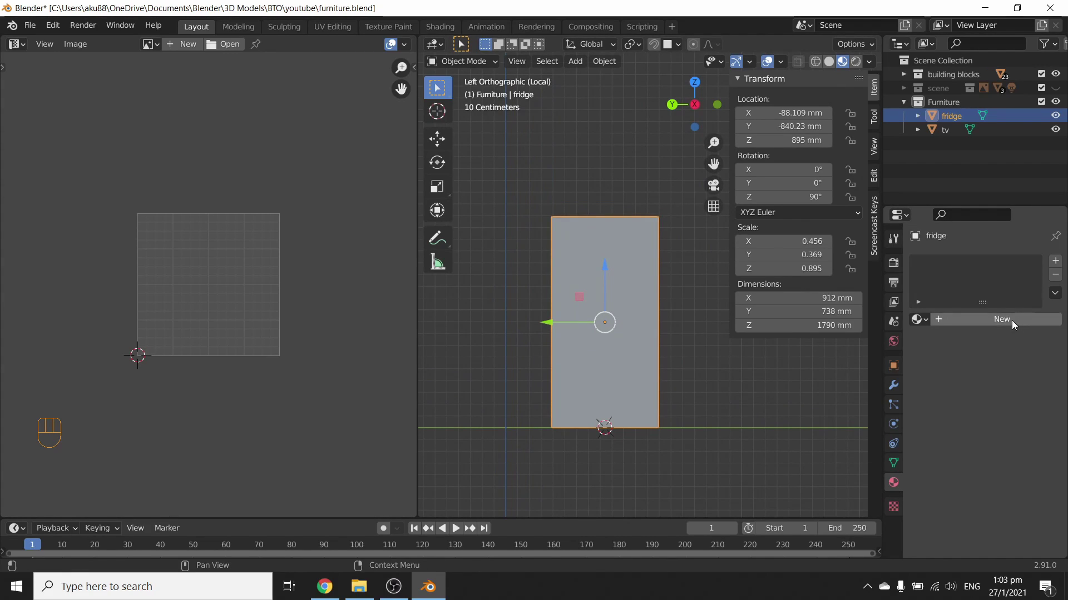
Feed an Image Texture into the fridge material's Base Color and switch to material preview shading.
left_click_drag(961, 267, 967, 288)
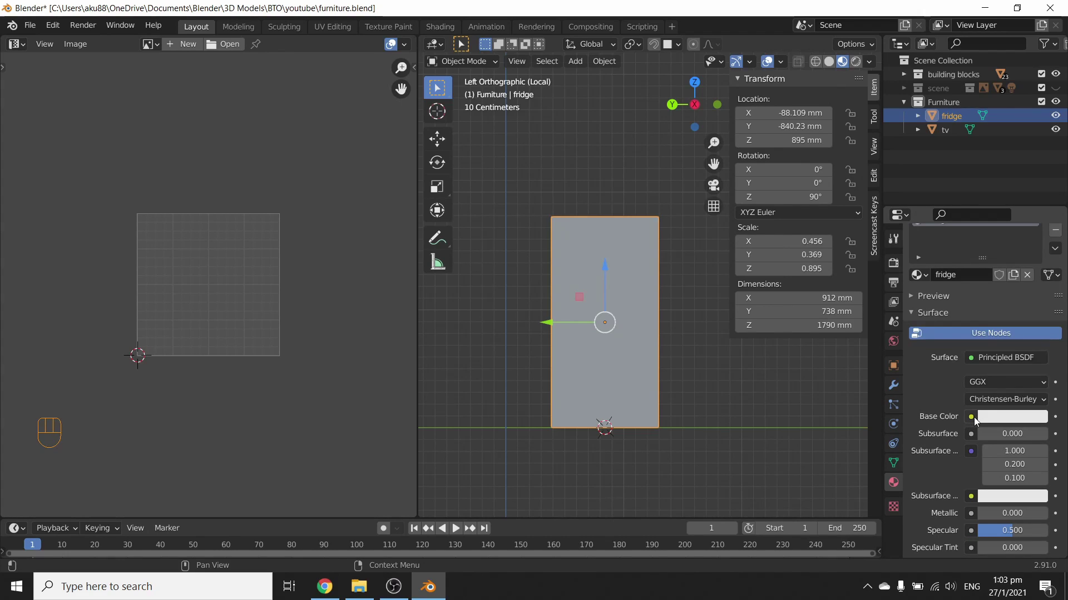
left_click_drag(975, 420, 709, 303)
key("z")
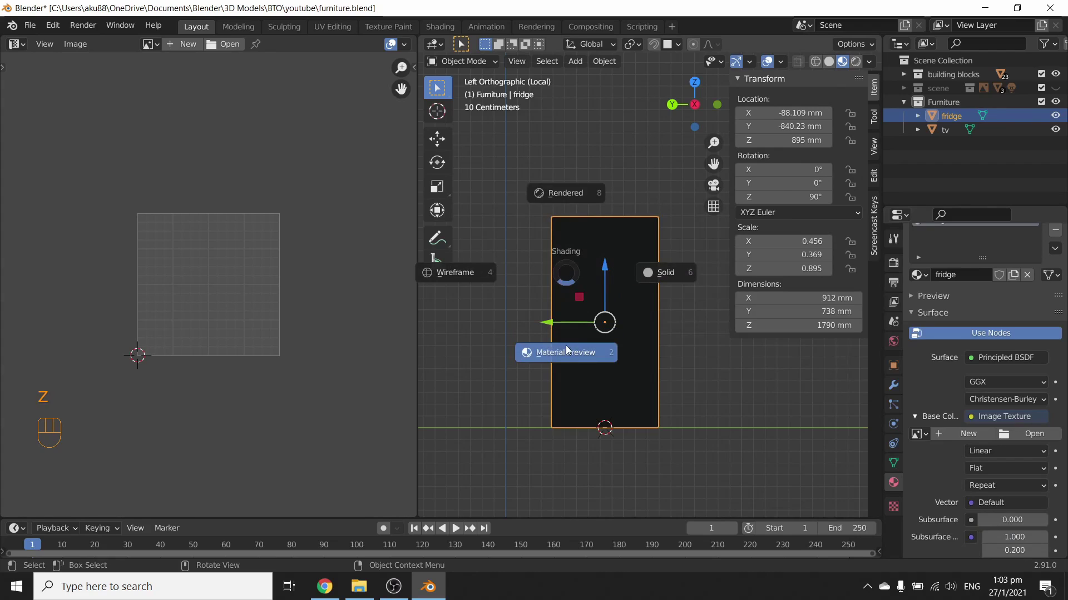
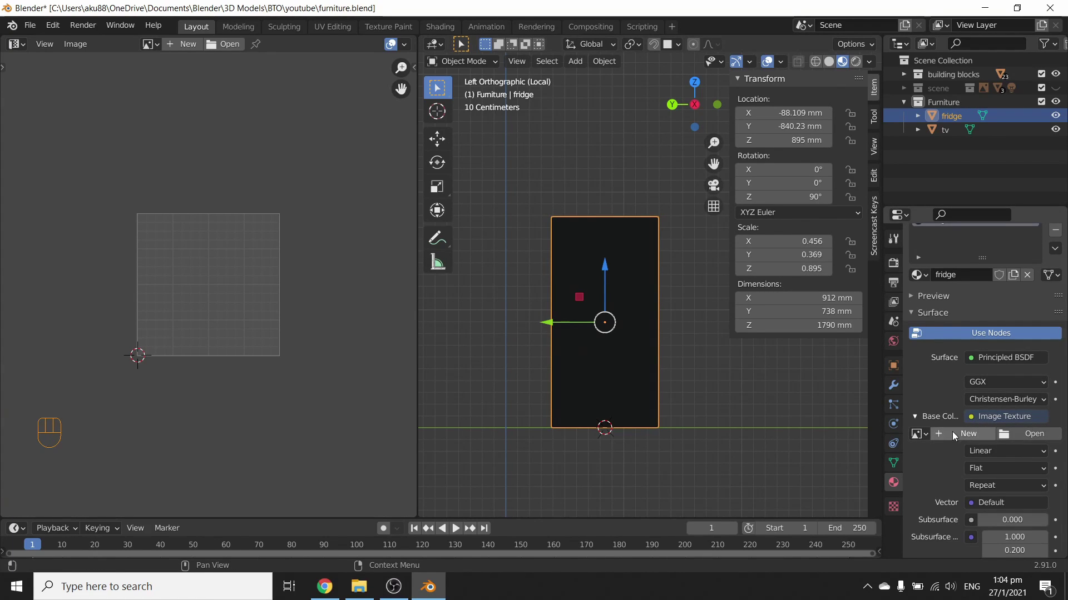
Load fridge.png and display it in the image editor.
left_click(1013, 434)
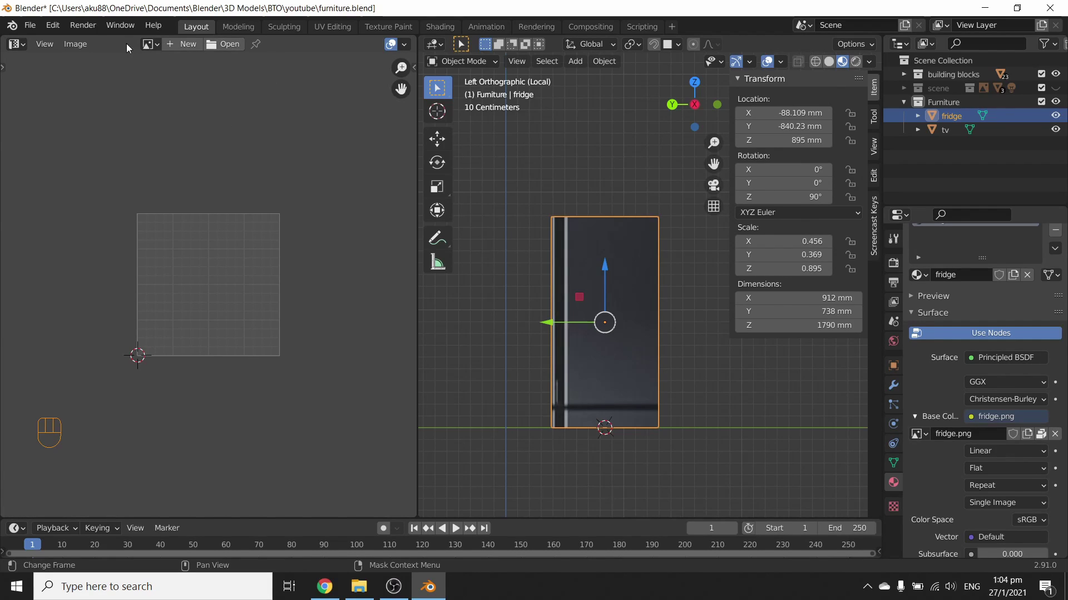
left_click_drag(162, 52, 241, 244)
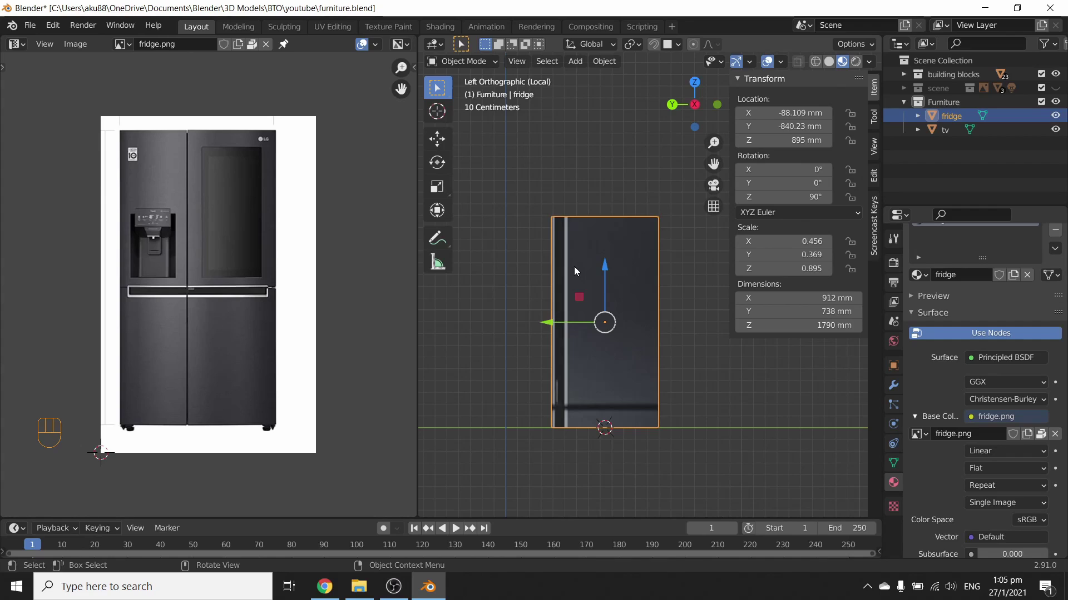
Edit the fridge mesh and resize its face UVs over the fridge photo.
key("Tab")
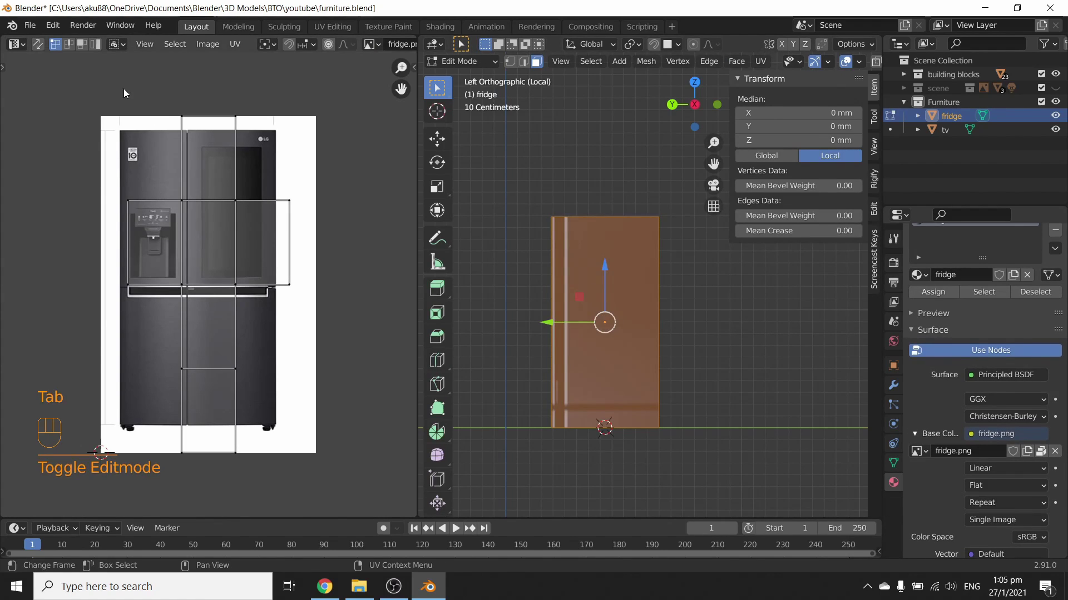
left_click_drag(149, 127, 335, 522)
key("s")
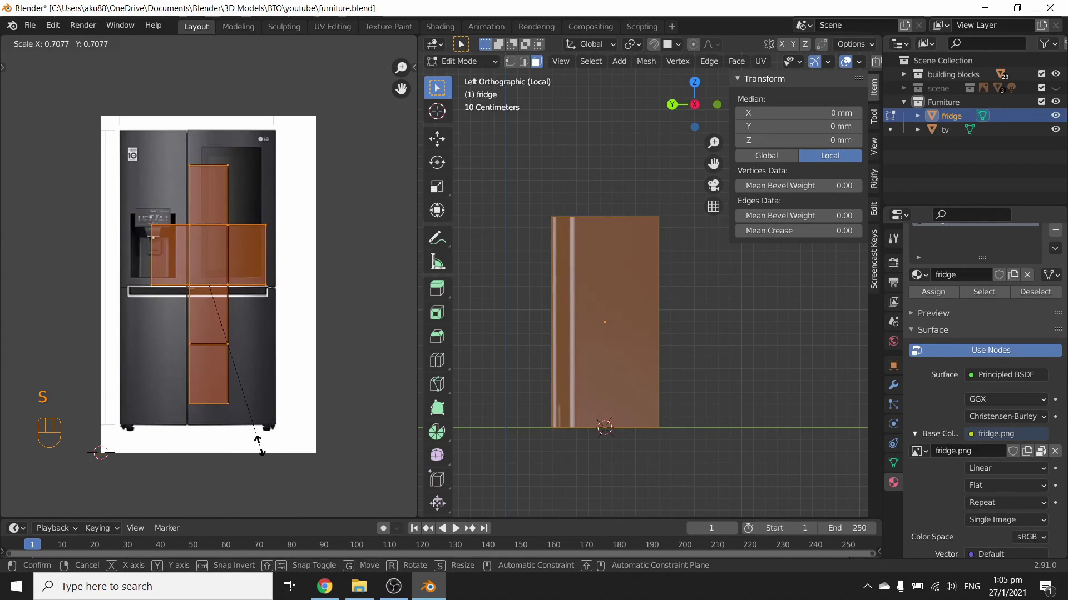
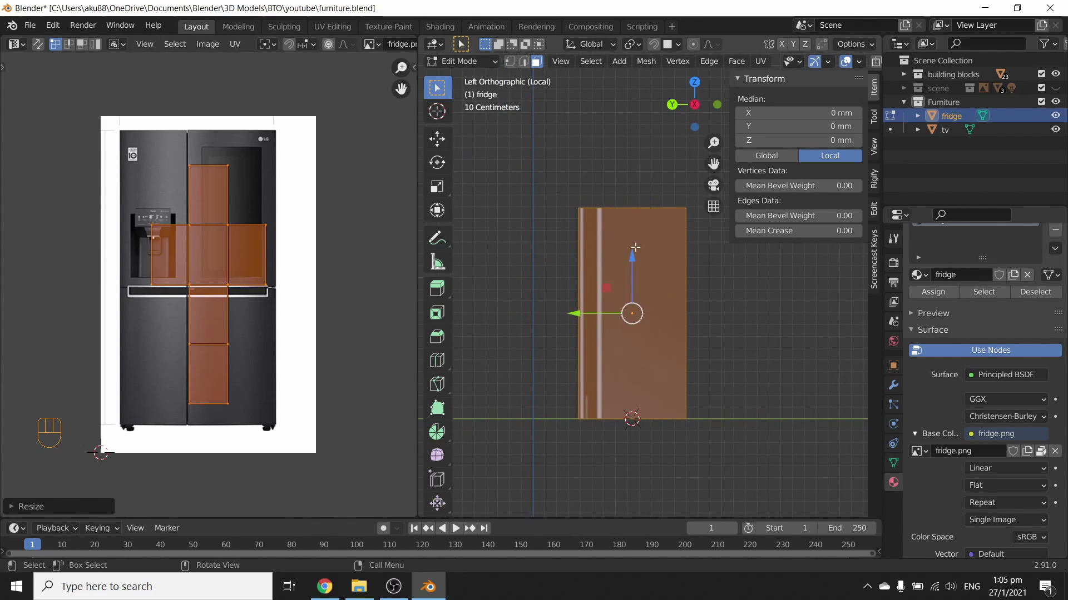
Project the front face from view, then scale and move its UVs to cover the whole fridge photo.
key("u")
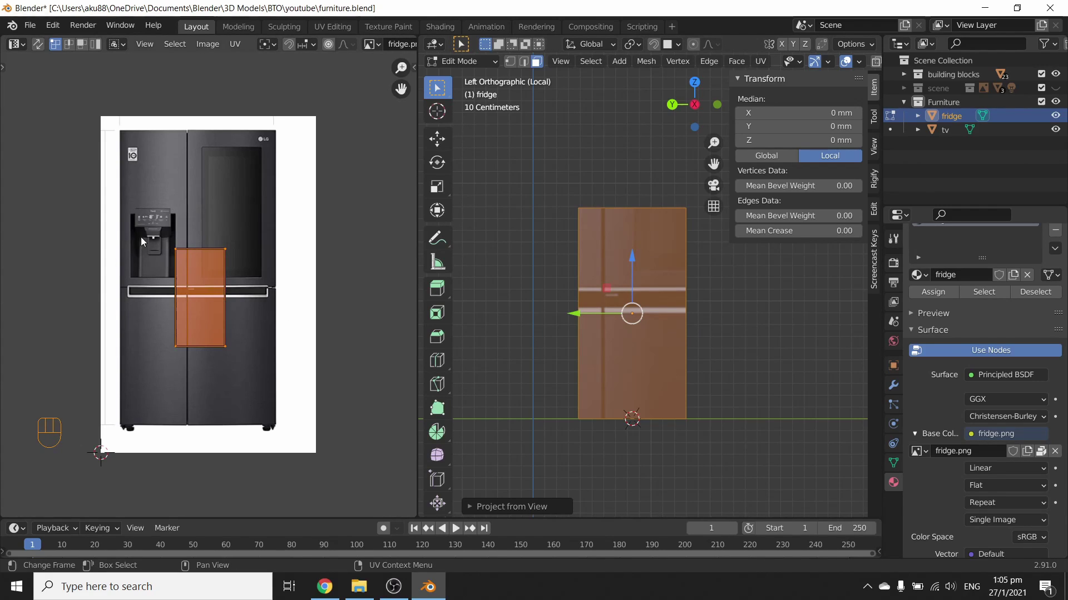
left_click_drag(134, 199, 259, 422)
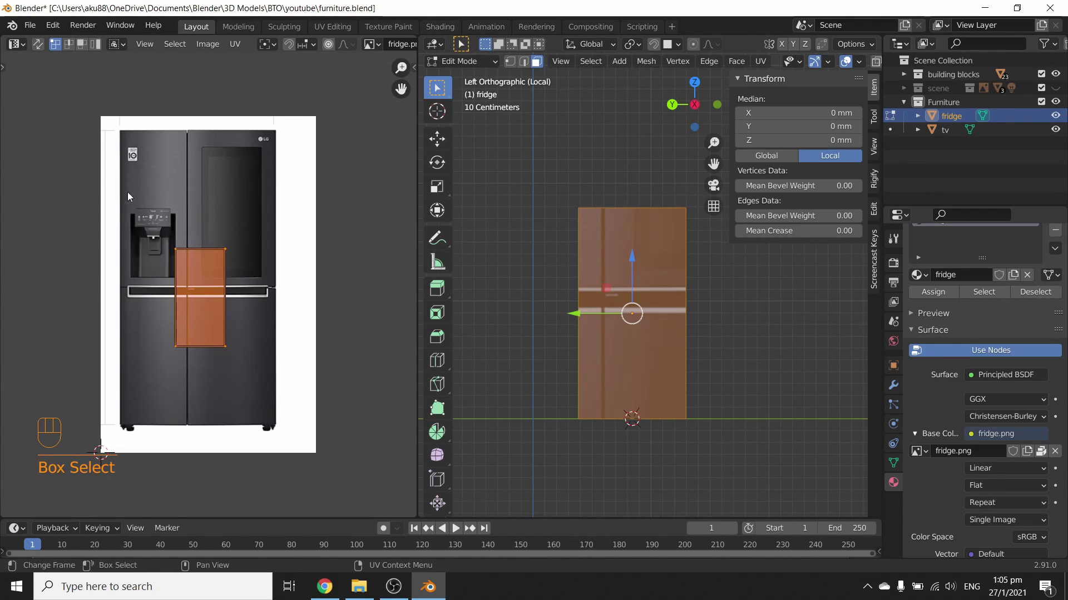
left_click_drag(253, 385, 408, 352)
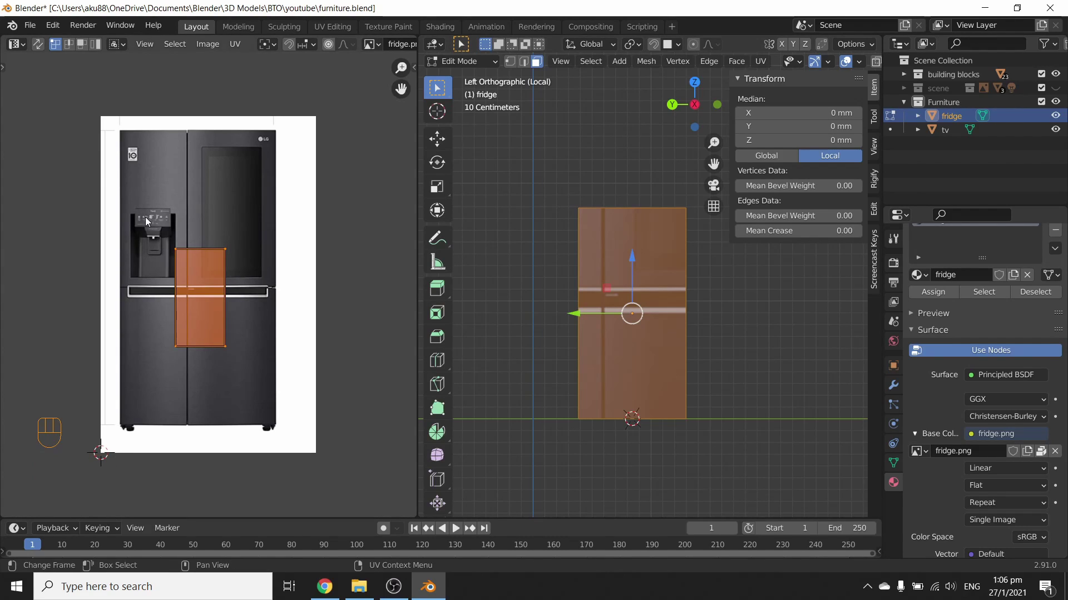
left_click_drag(166, 253, 176, 280)
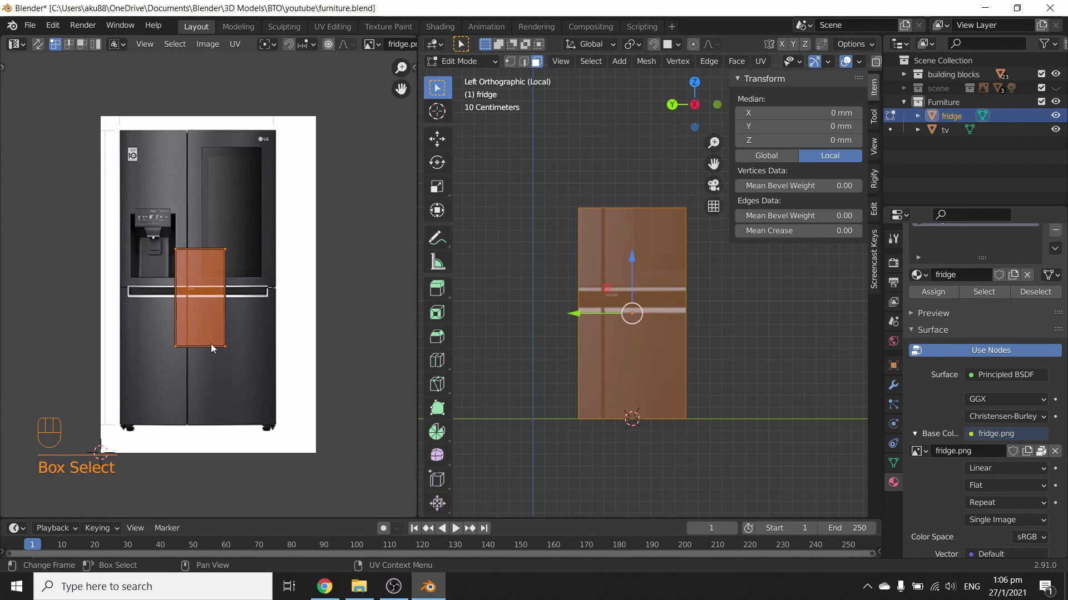
left_click_drag(179, 278, 273, 414)
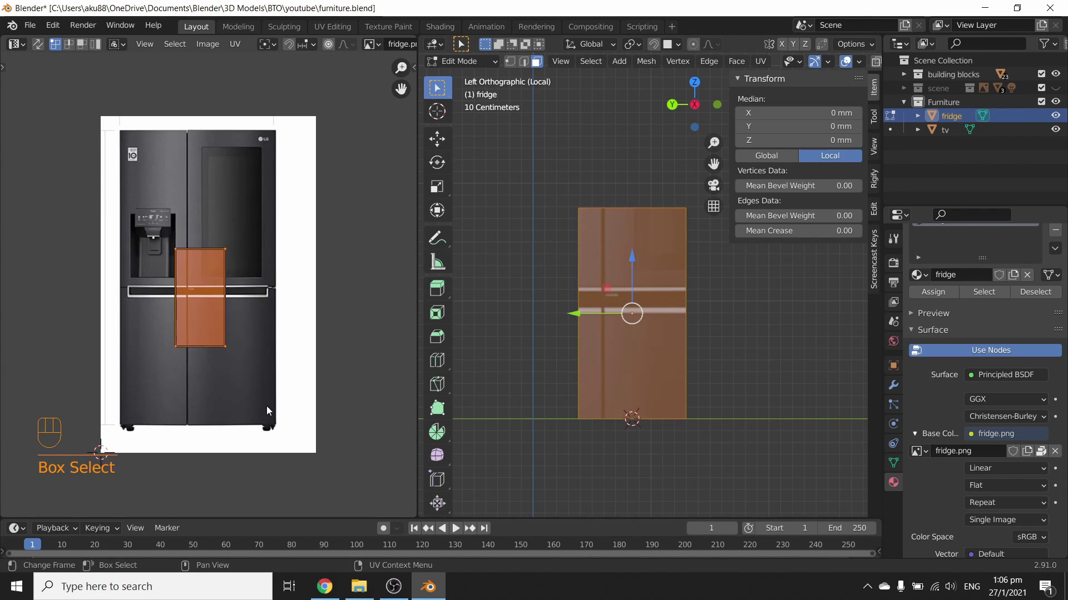
key("s")
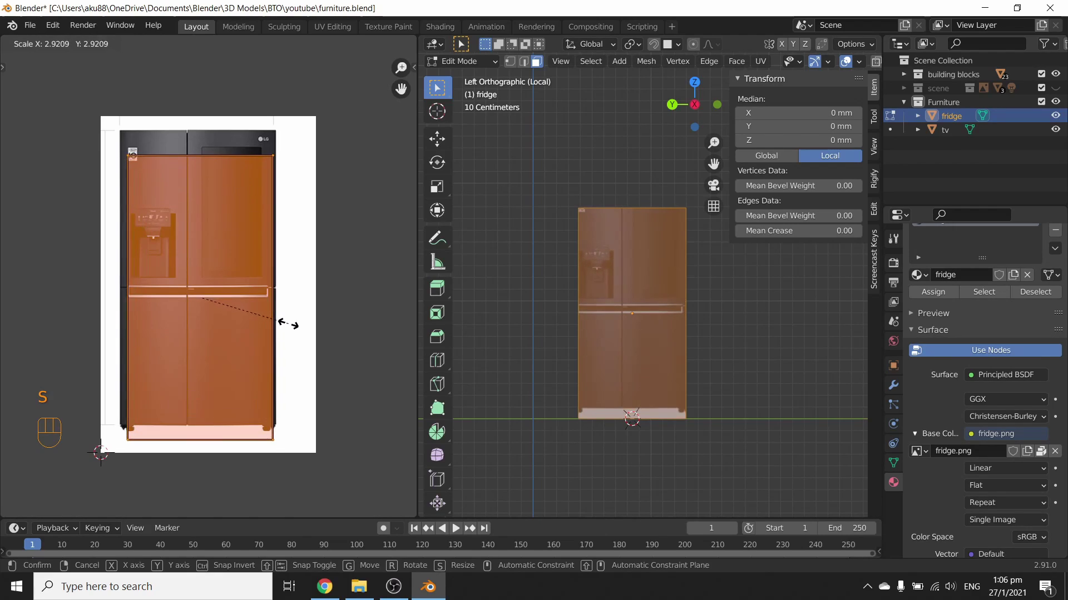
key("g")
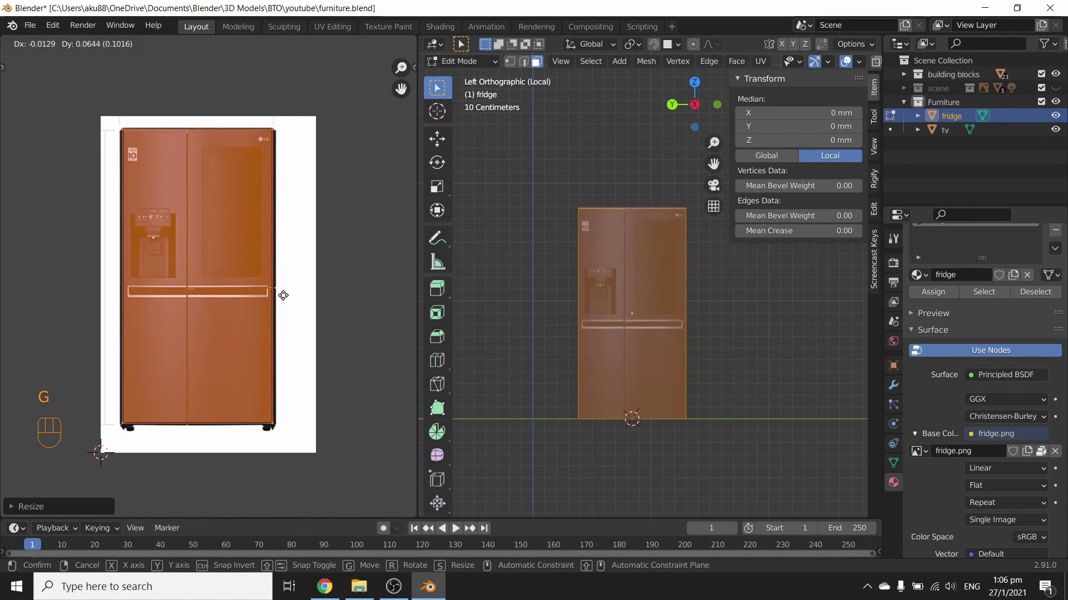
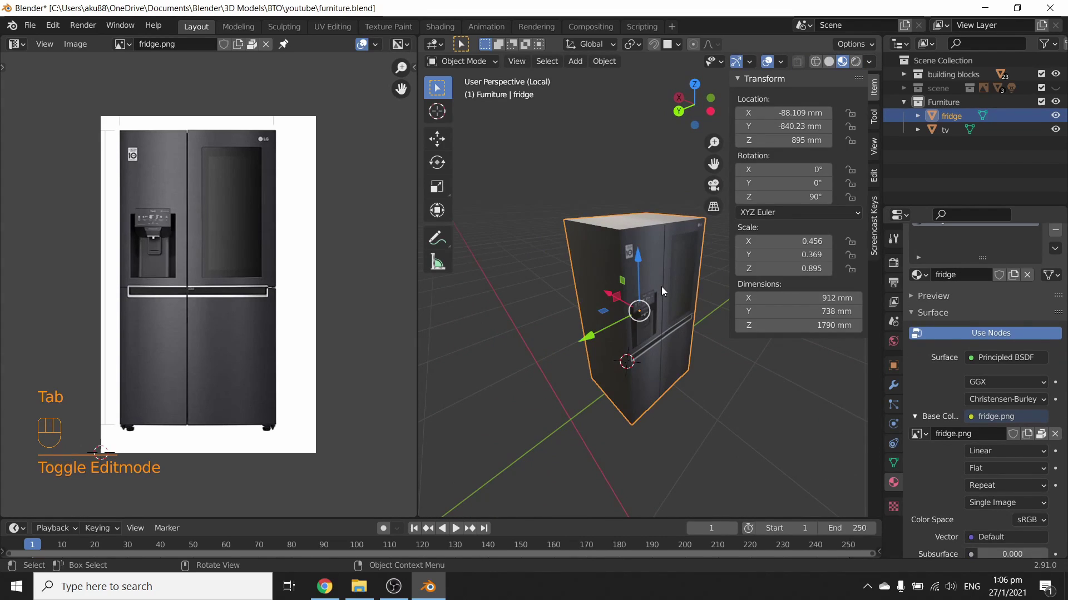
Project each side face from view and move its UV island onto a dark area of the photo.
key("Tab")
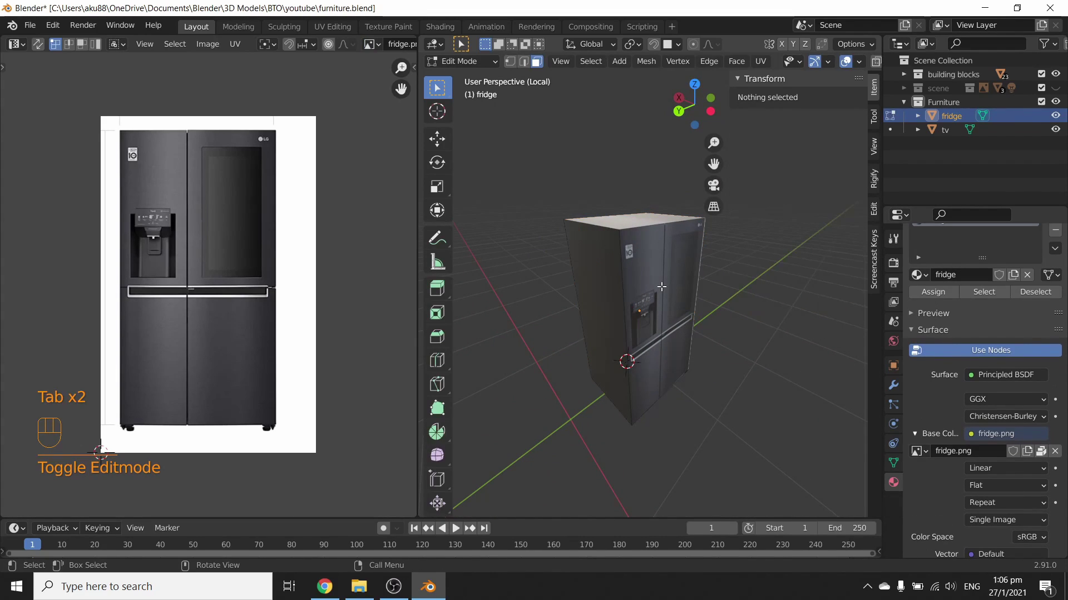
key("3")
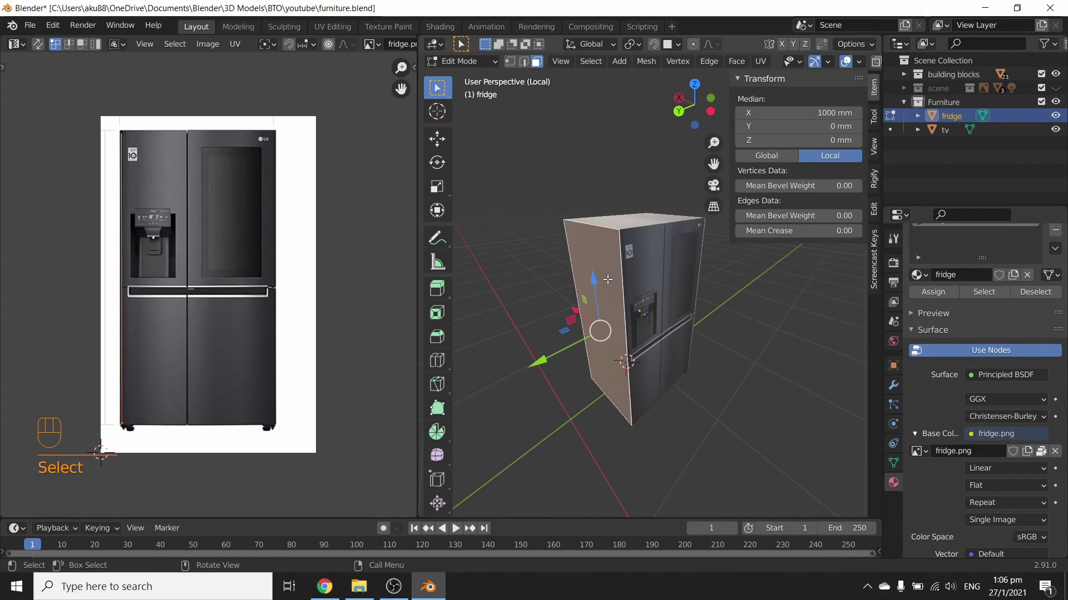
key("u")
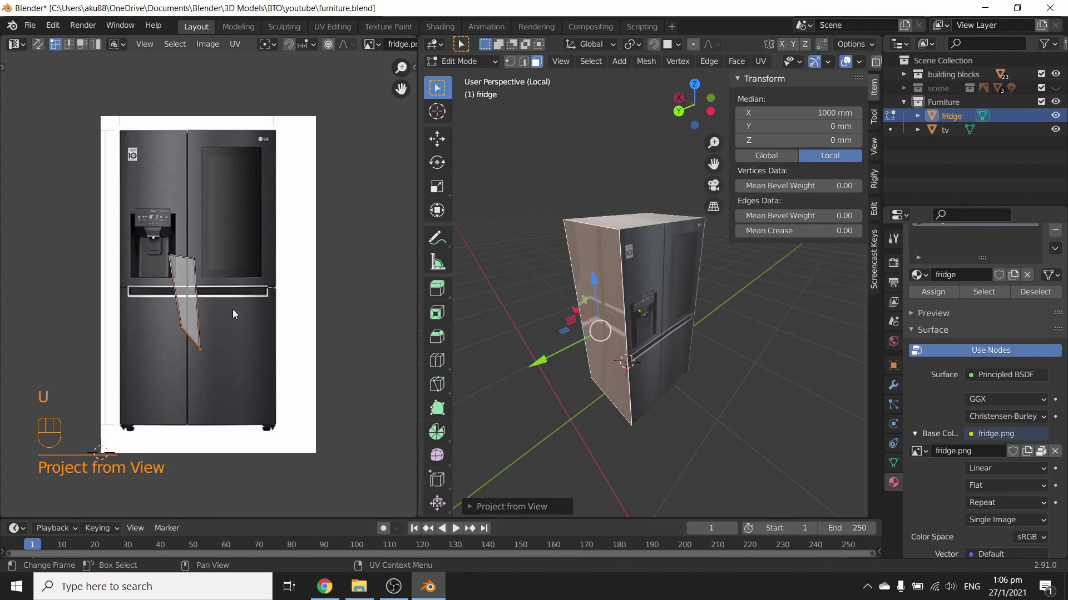
left_click(184, 293)
key("g")
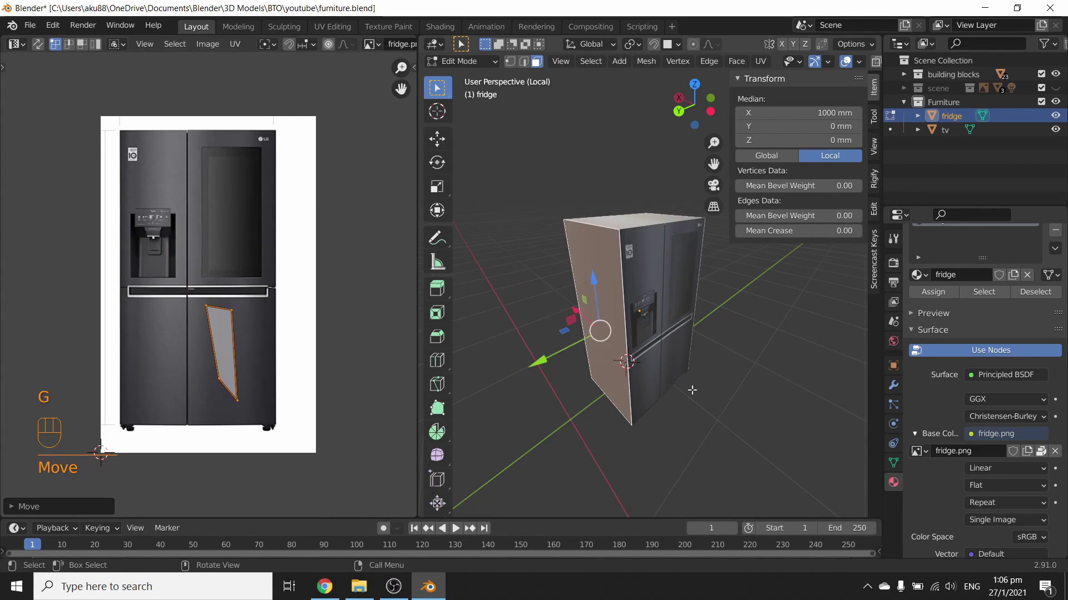
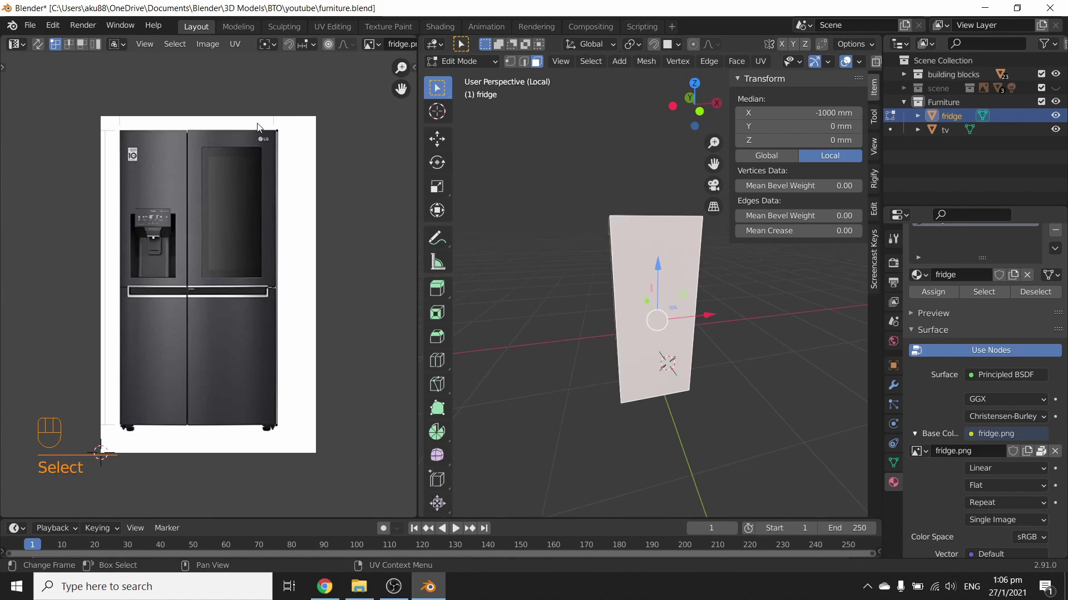
key("a")
key("u")
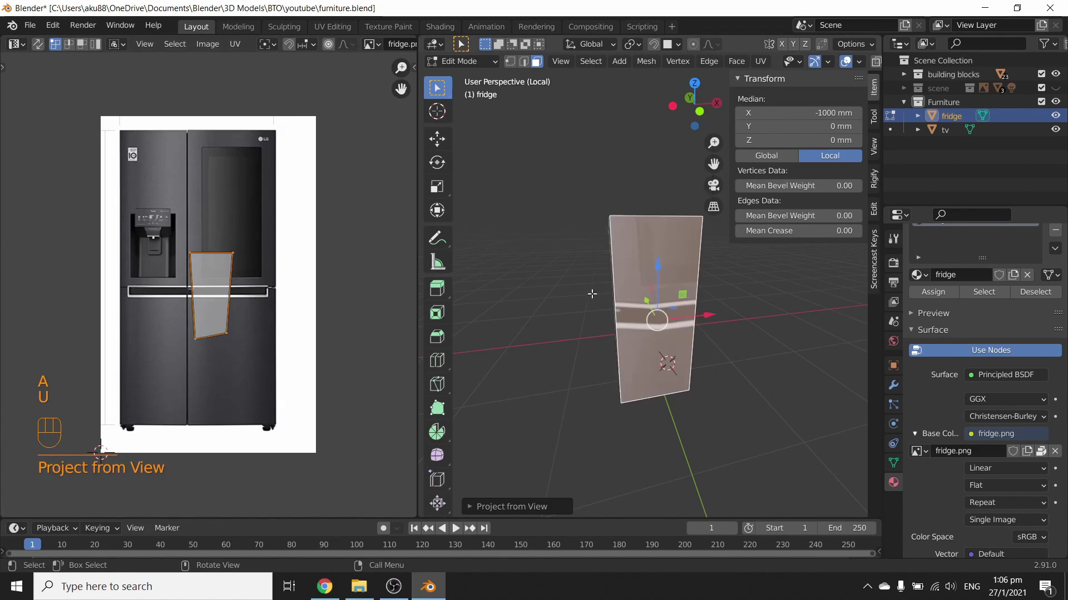
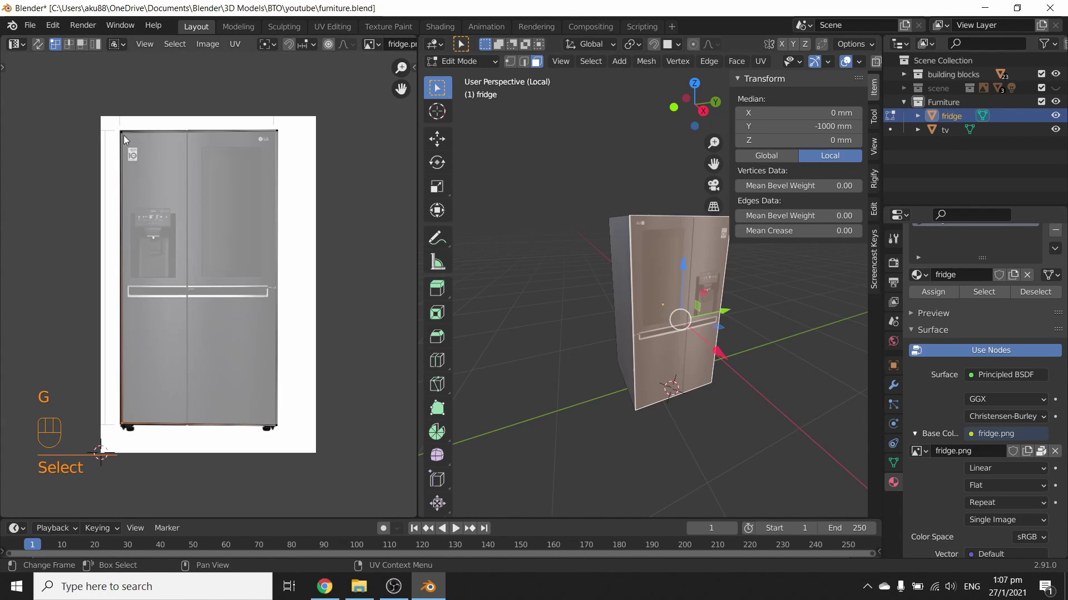
Unwrap the back face and shrink and place its UVs on a dark door-panel patch.
key("a")
key("s")
key("g")
key("g")
key("s")
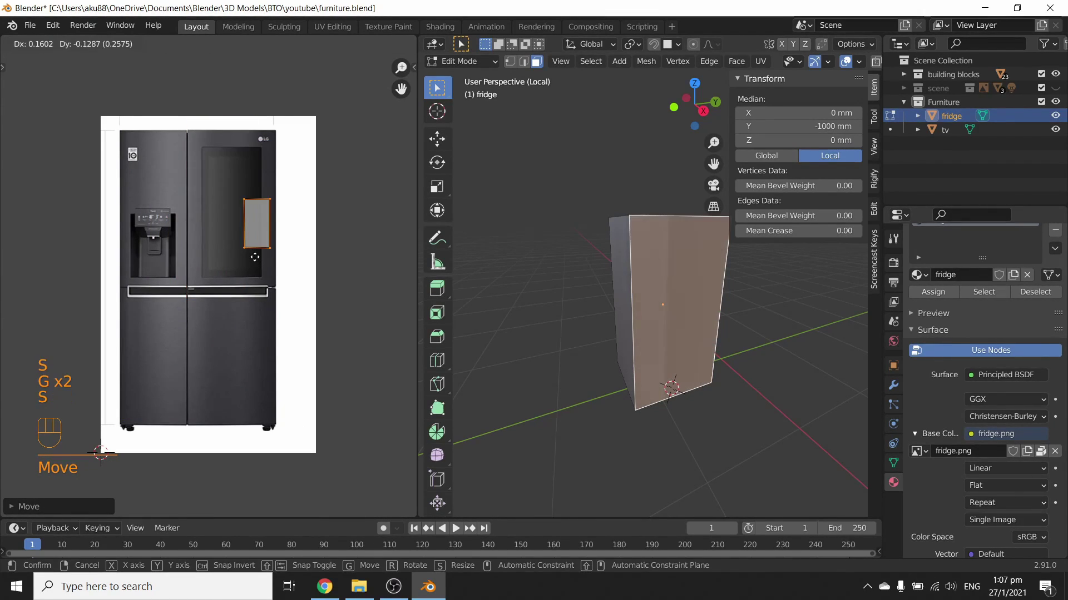
key("s")
key("g")
key("g")
key("s")
key("g")
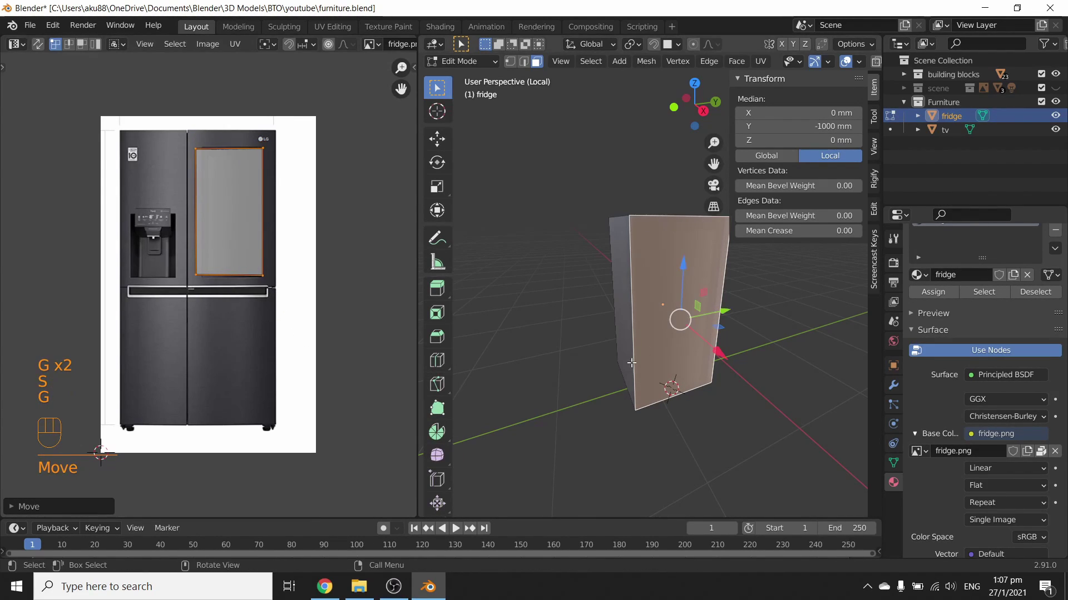
key("s")
key("g")
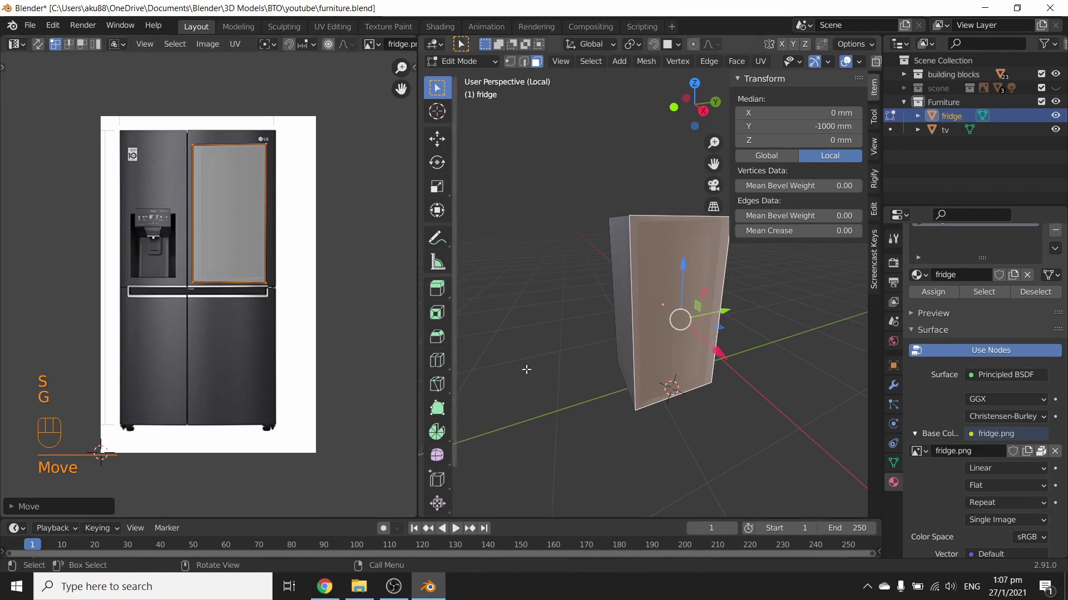
Return to Object Mode and orbit around the textured fridge.
key("Tab")
left_click_drag(622, 364, 652, 290)
left_click_drag(594, 318, 870, 363)
left_click(719, 382)
left_click_drag(682, 374, 747, 375)
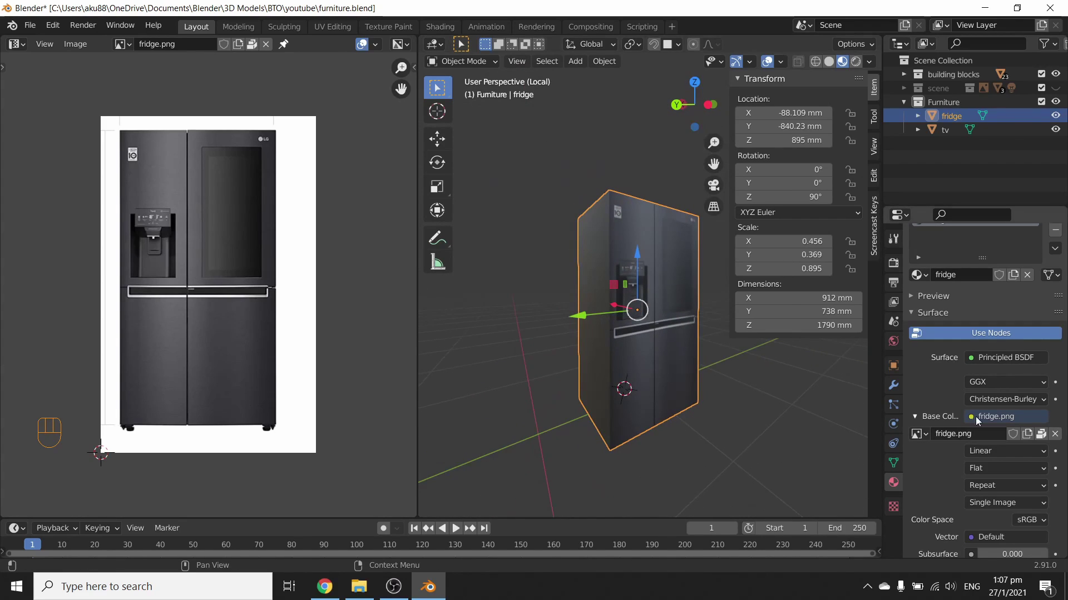
Set the fridge material to Metallic 0.717, Specular 0, Roughness 0.988 and apply the object's scale.
left_click_drag(674, 366, 667, 419)
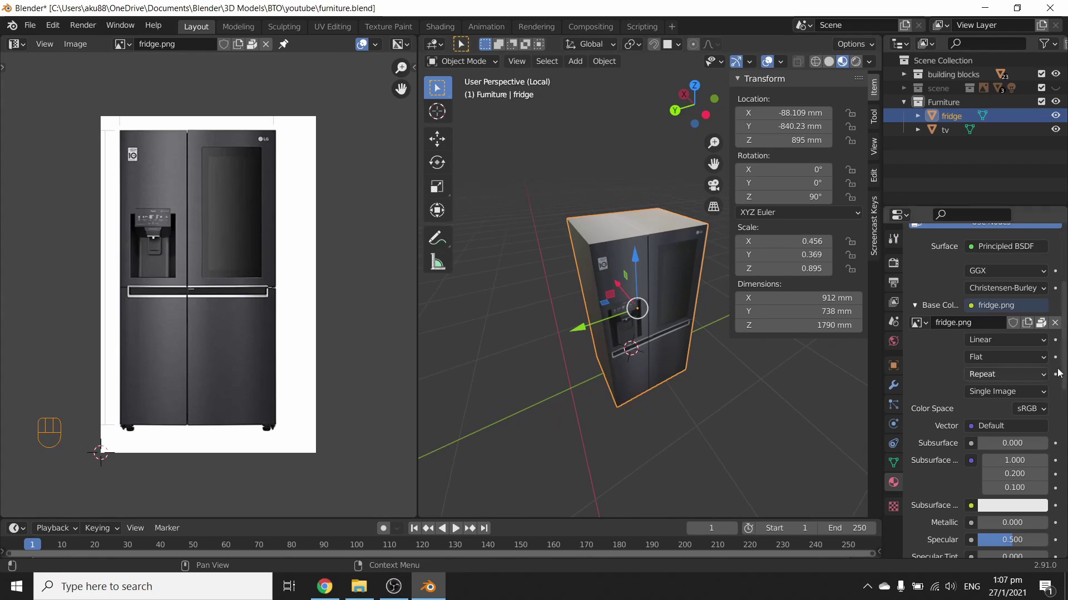
left_click_drag(627, 337, 636, 327)
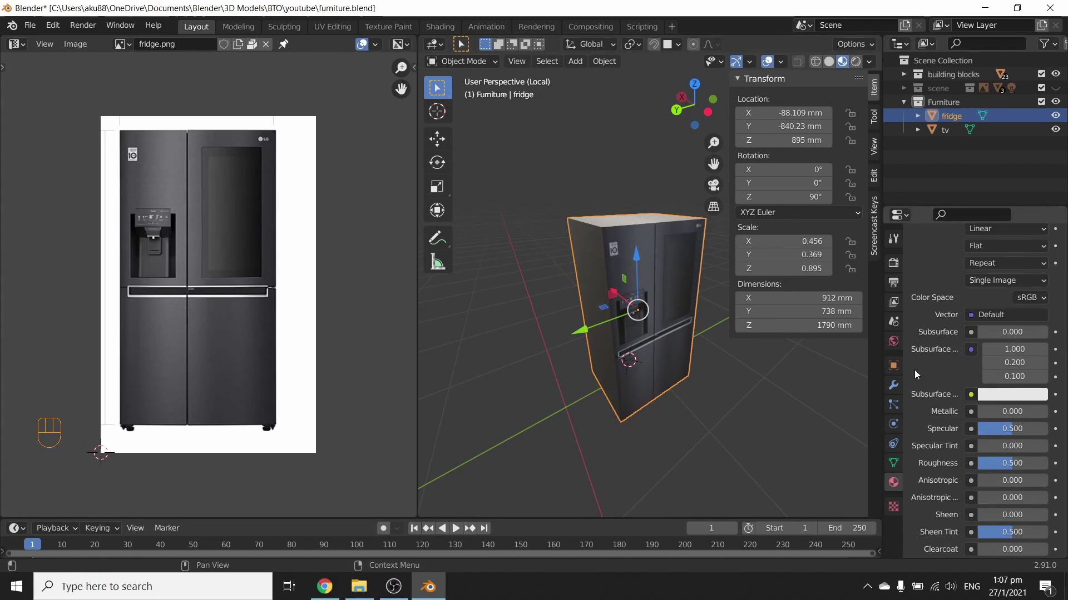
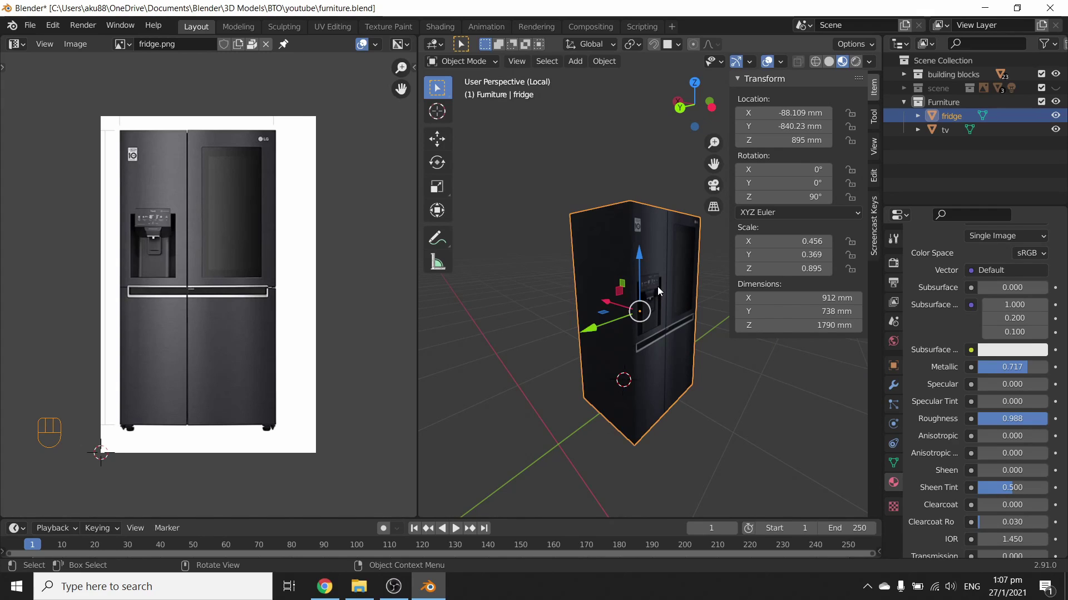
key("ctrl+a")
Orbit and zoom in to inspect the fridge's front and dispenser area.
left_click_drag(645, 417, 669, 430)
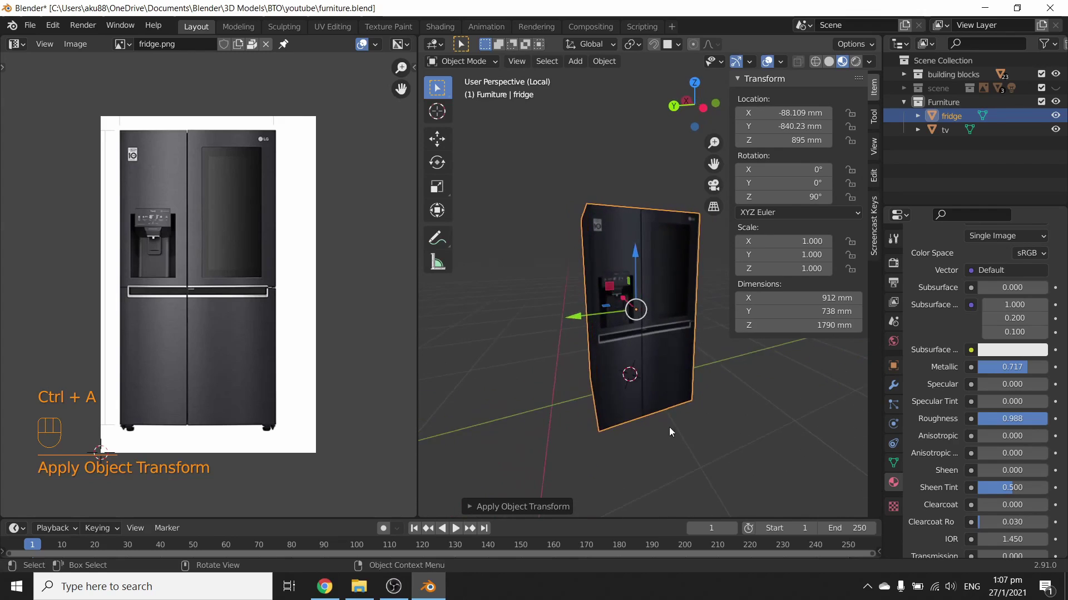
left_click_drag(666, 395, 643, 404)
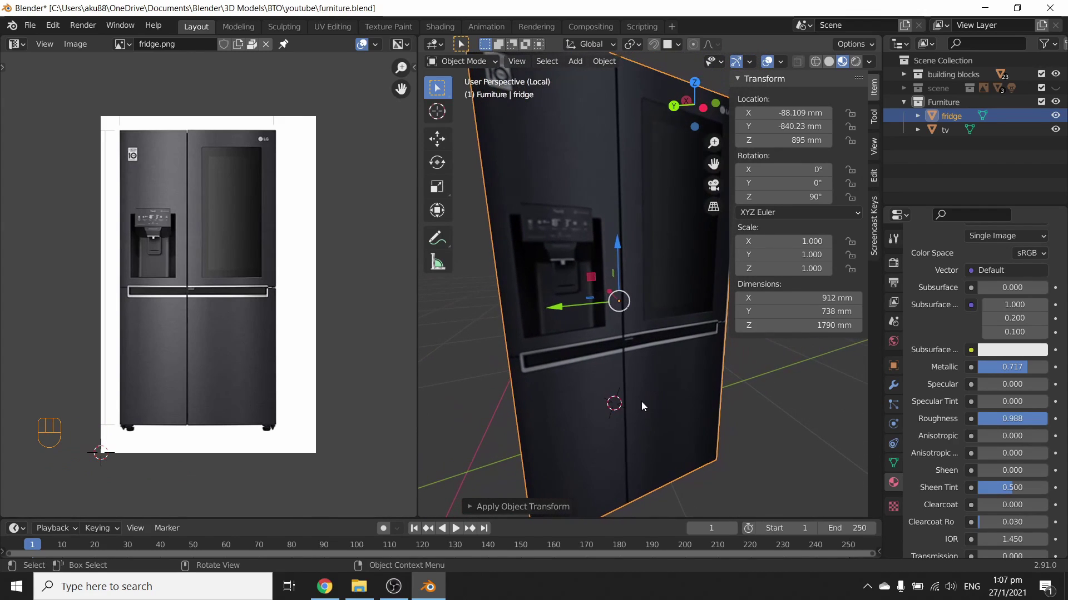
left_click_drag(633, 385, 670, 376)
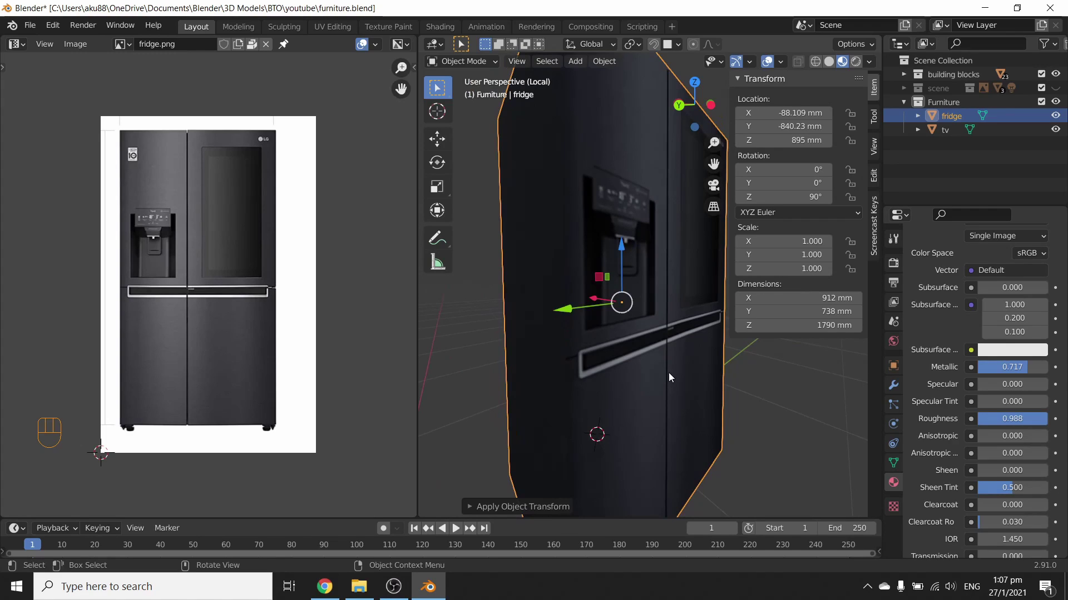
Add an edge loop across the fridge doors to define the handle strip.
key("Tab")
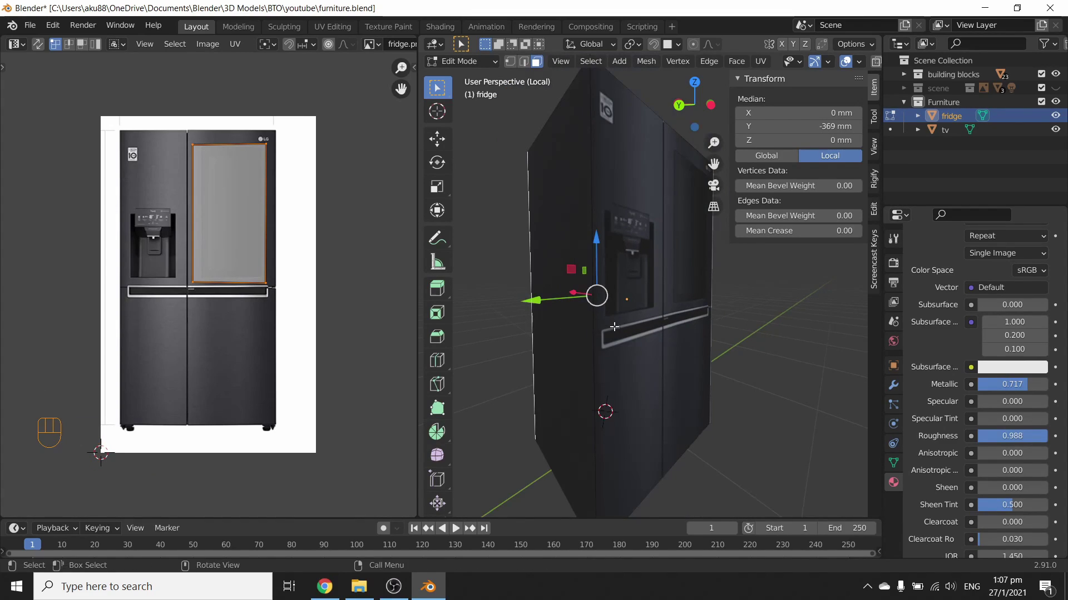
key("Tab")
key("Tab")
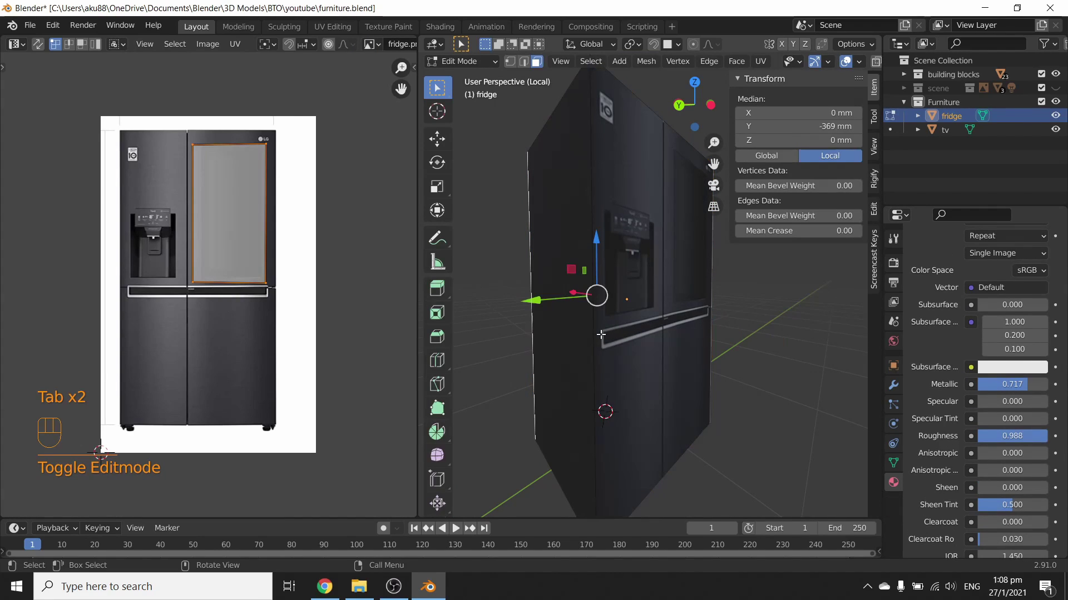
key("ctrl+r")
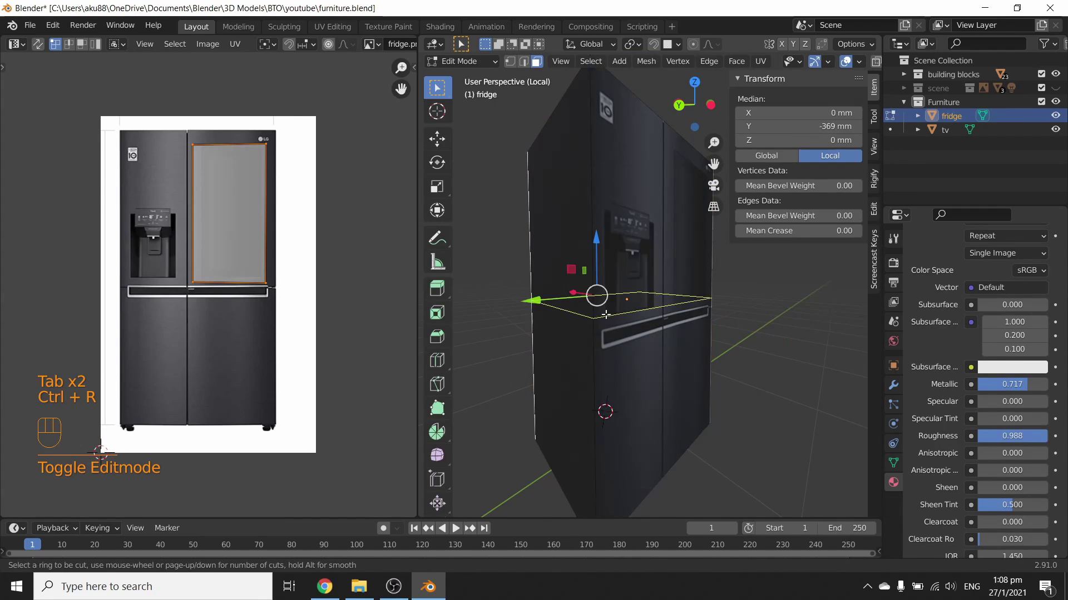
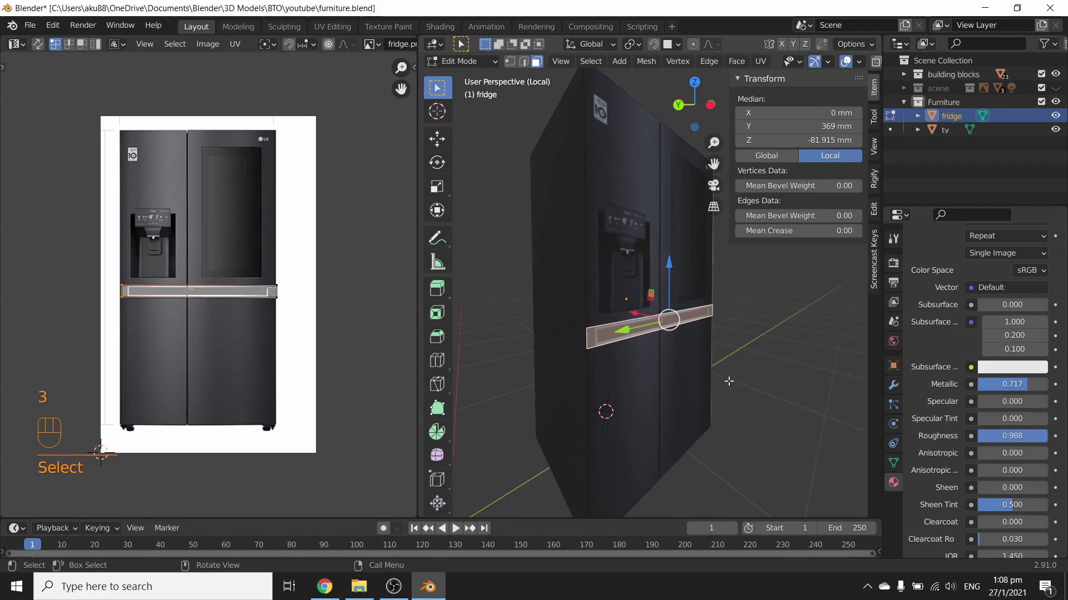
Extrude and inset the handle strip into a raised horizontal handle bar.
key("e")
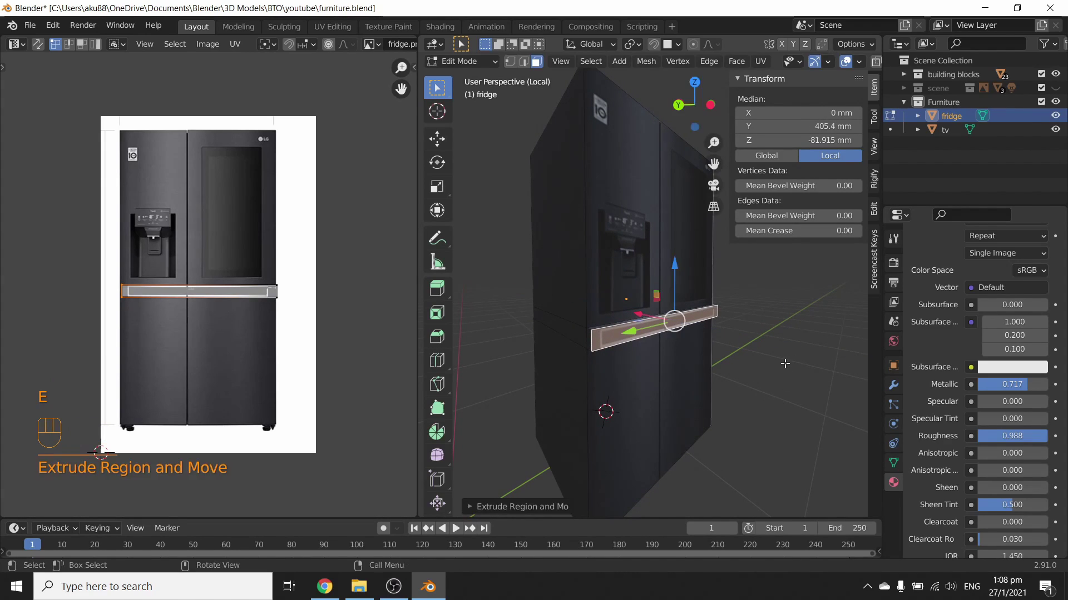
key("i")
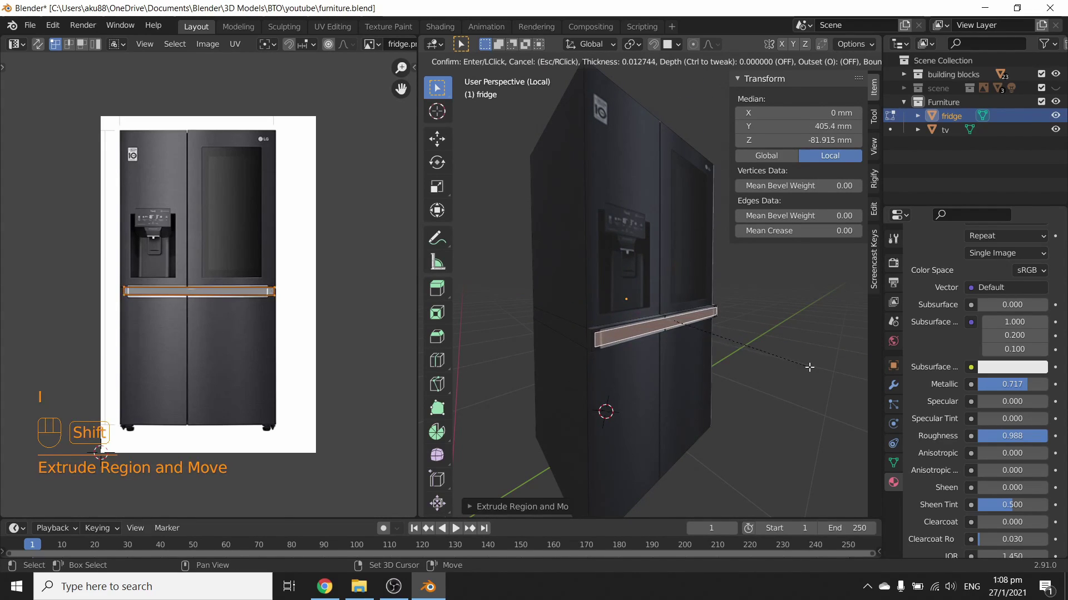
key("e")
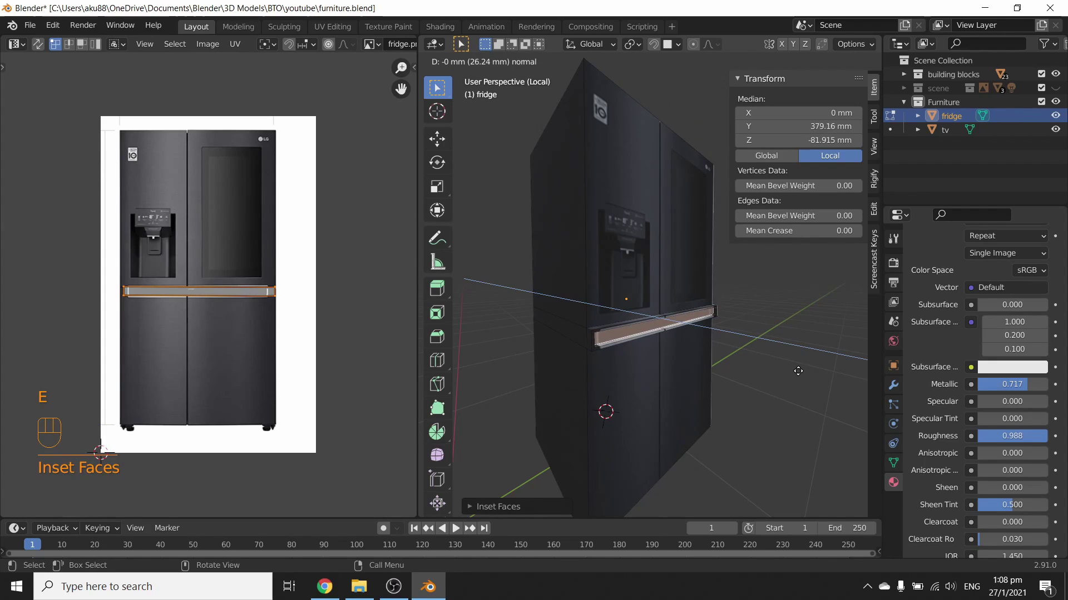
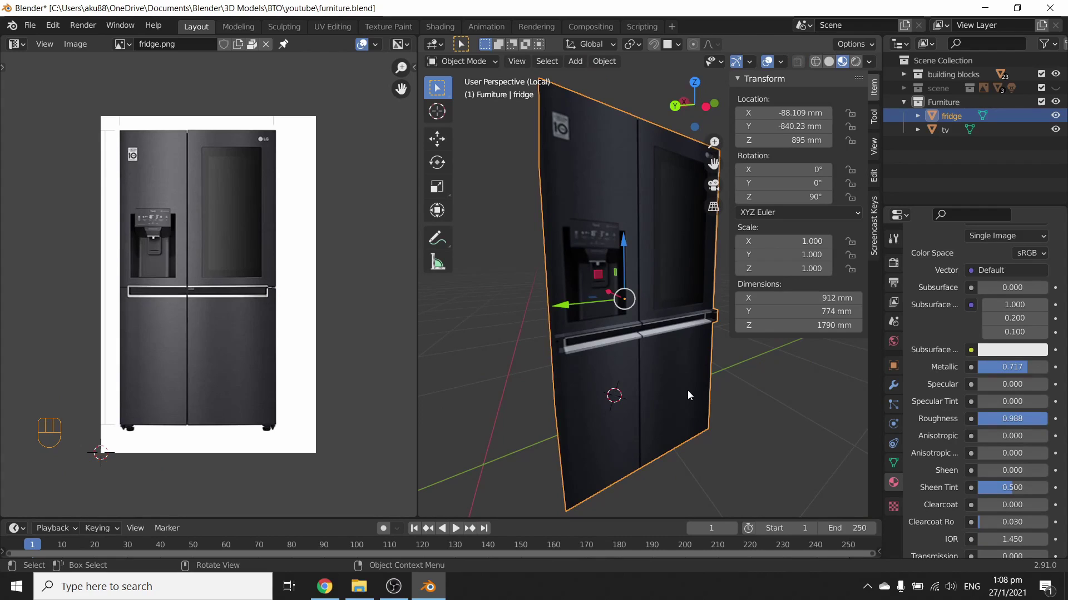
Exit local view so the fridge sits among the apartment walls again.
left_click_drag(636, 357, 595, 349)
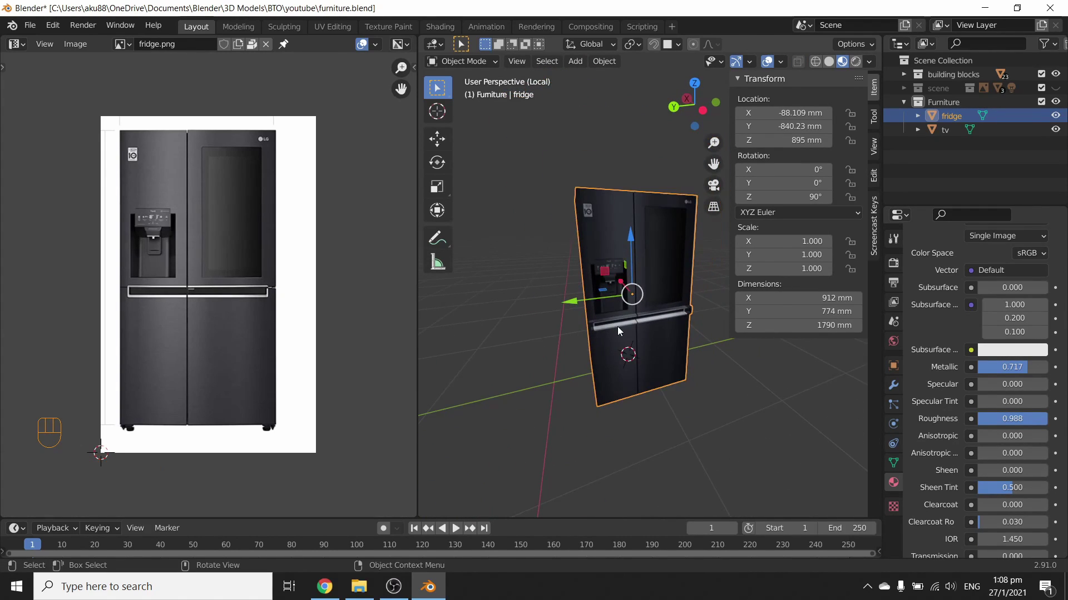
key("/")
left_click_drag(659, 394, 695, 354)
Navigate to an empty corner and place the 3D cursor on its floor.
left_click_drag(620, 353, 582, 356)
left_click_drag(566, 366, 563, 388)
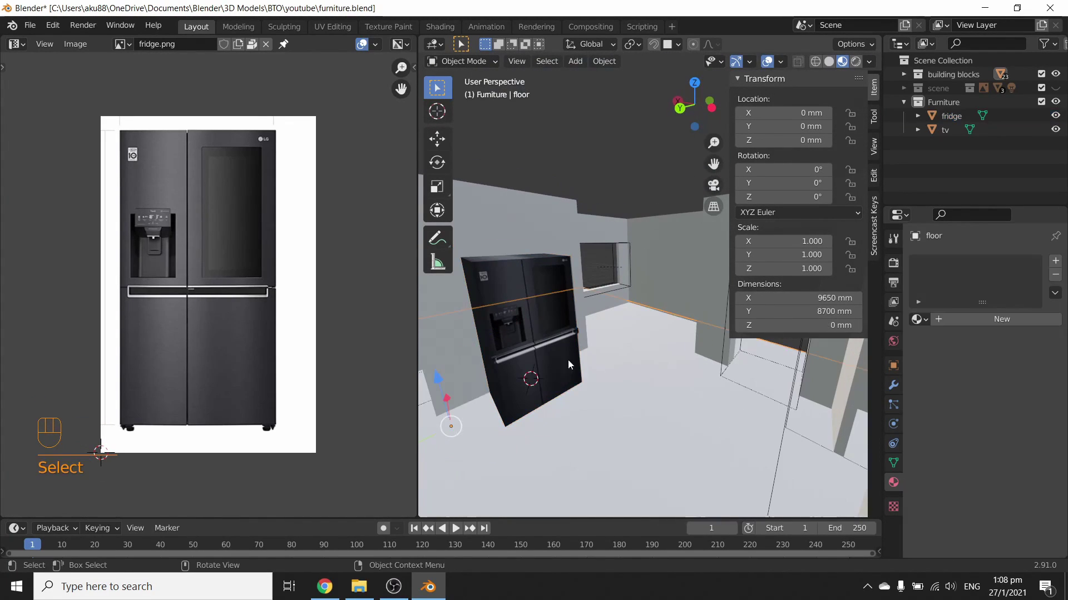
left_click_drag(555, 351, 572, 406)
left_click_drag(598, 402, 609, 418)
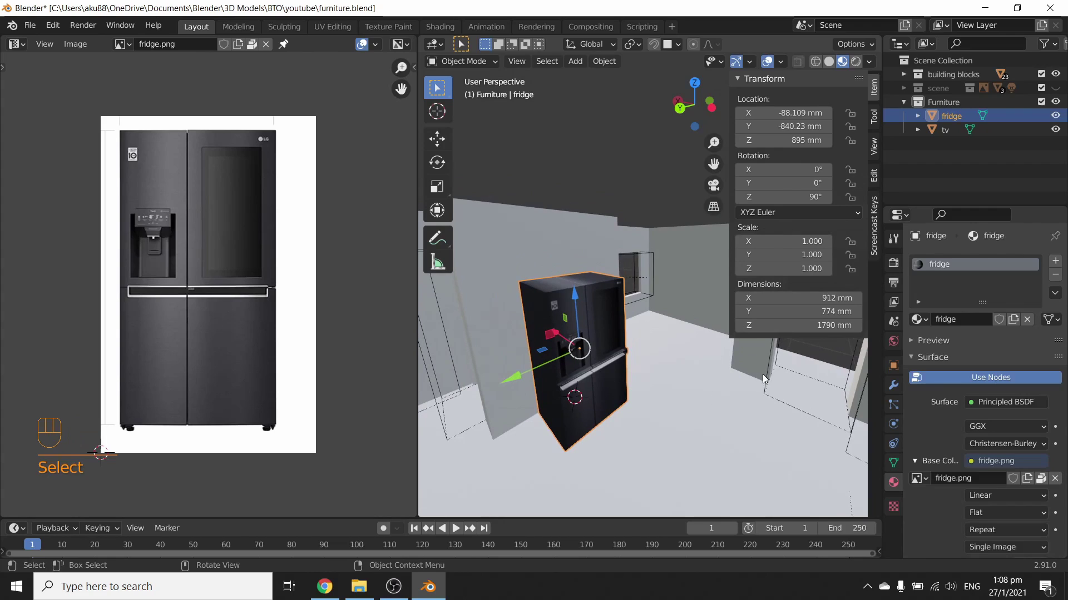
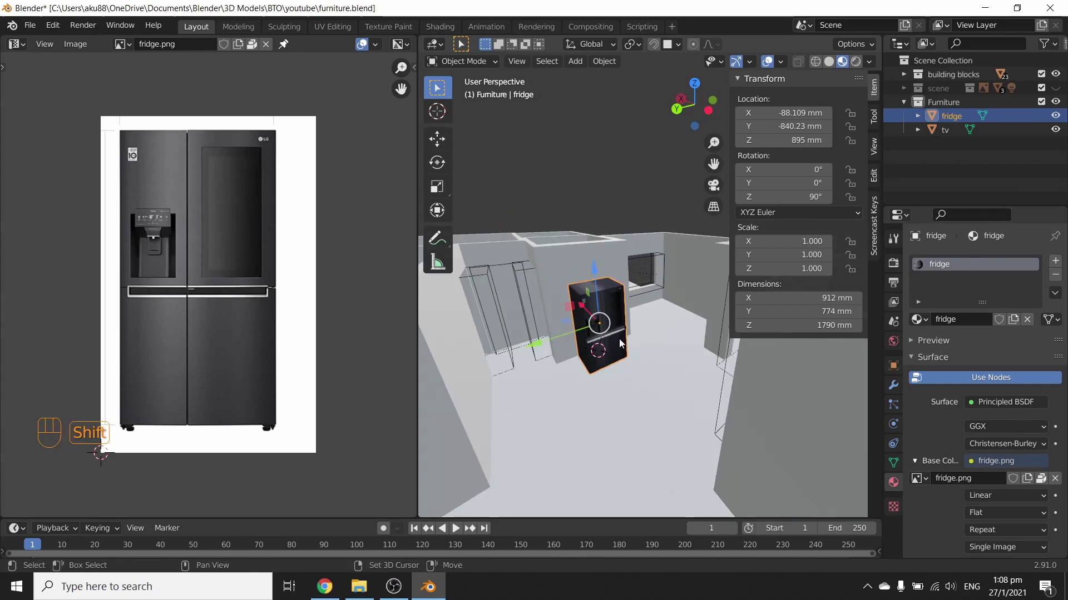
middle_click(595, 365)
middle_click(632, 384)
left_click_drag(648, 333, 664, 340)
left_click(636, 359)
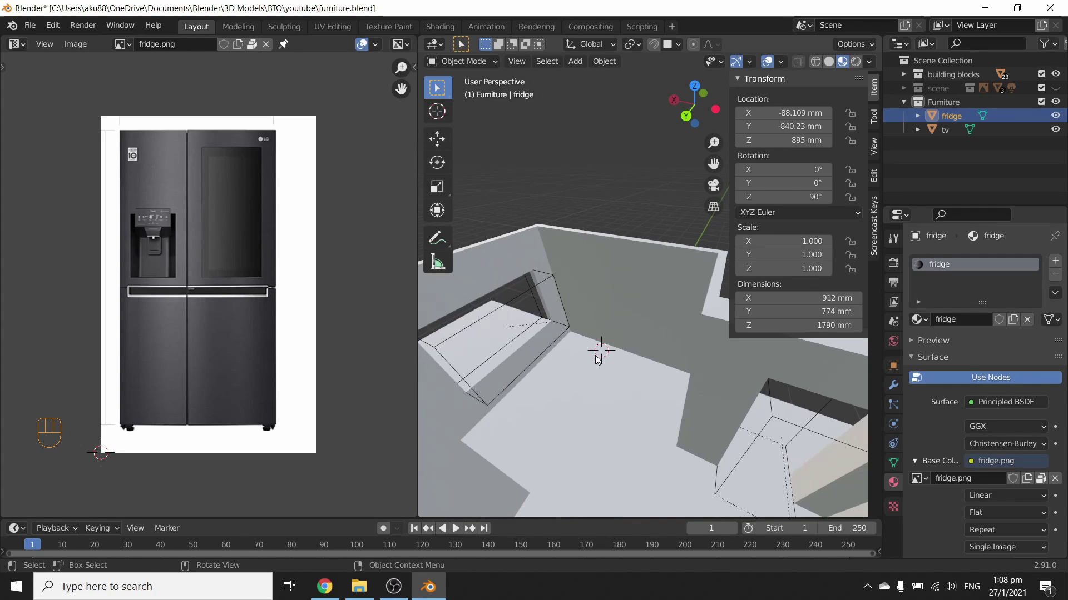
Add a 545 × 595 × 845 mm cube and drop it onto the corner floor.
key("shift+a")
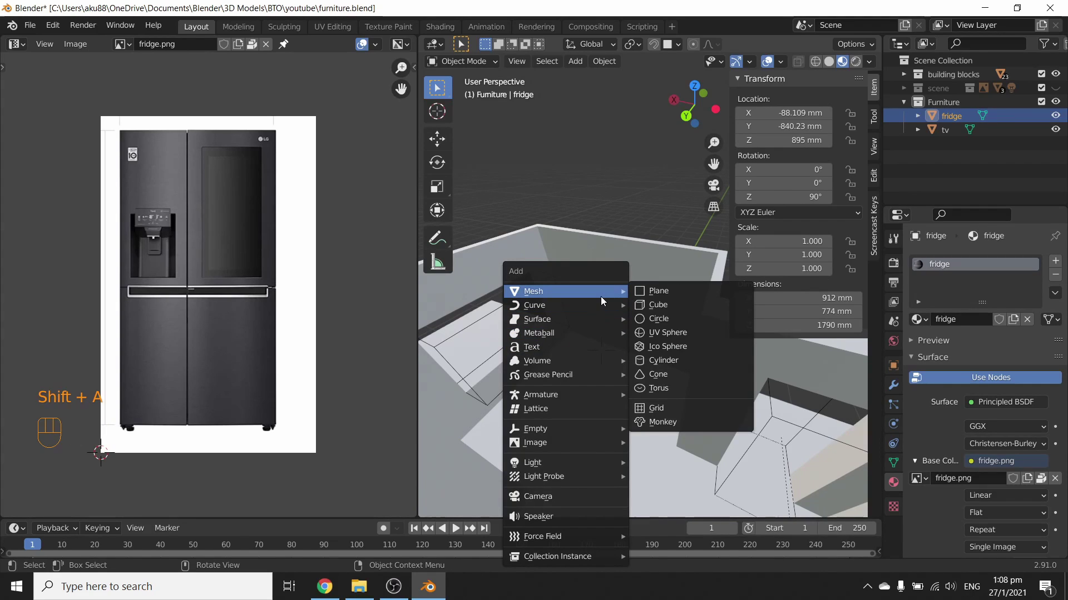
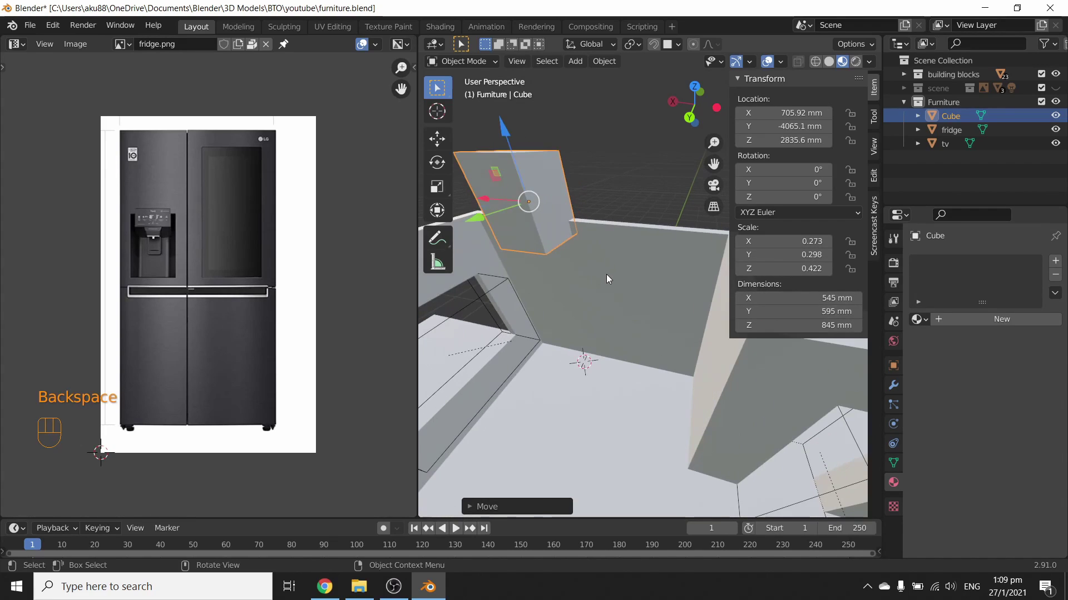
key("g")
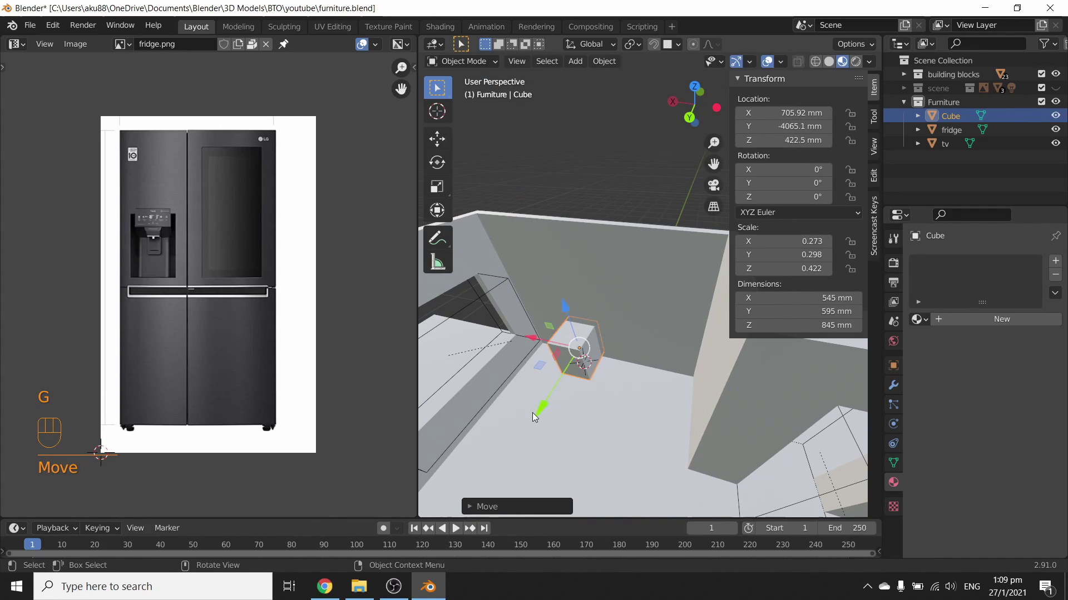
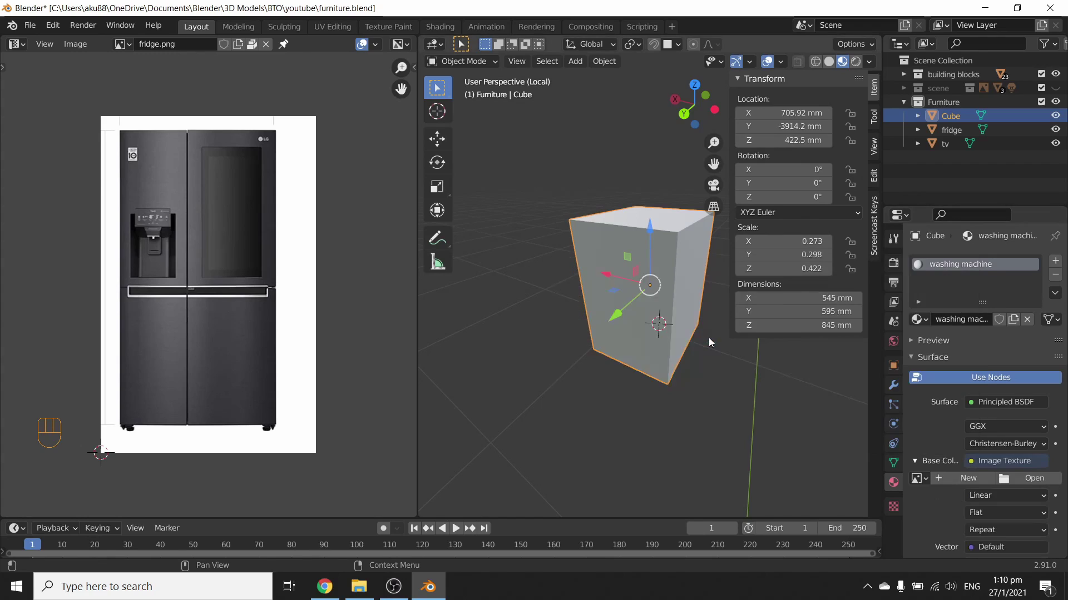
Load washing machine.jpg as the box's base color texture and inspect its faces.
left_click_drag(1042, 479, 969, 397)
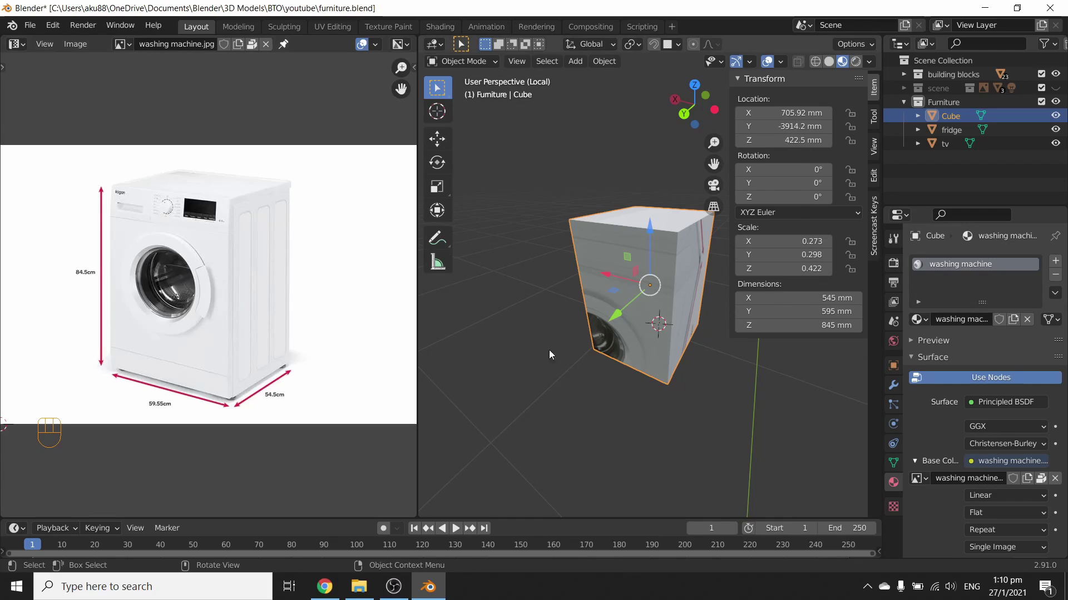
left_click_drag(572, 320, 555, 312)
left_click_drag(645, 340, 635, 360)
left_click_drag(652, 359, 654, 355)
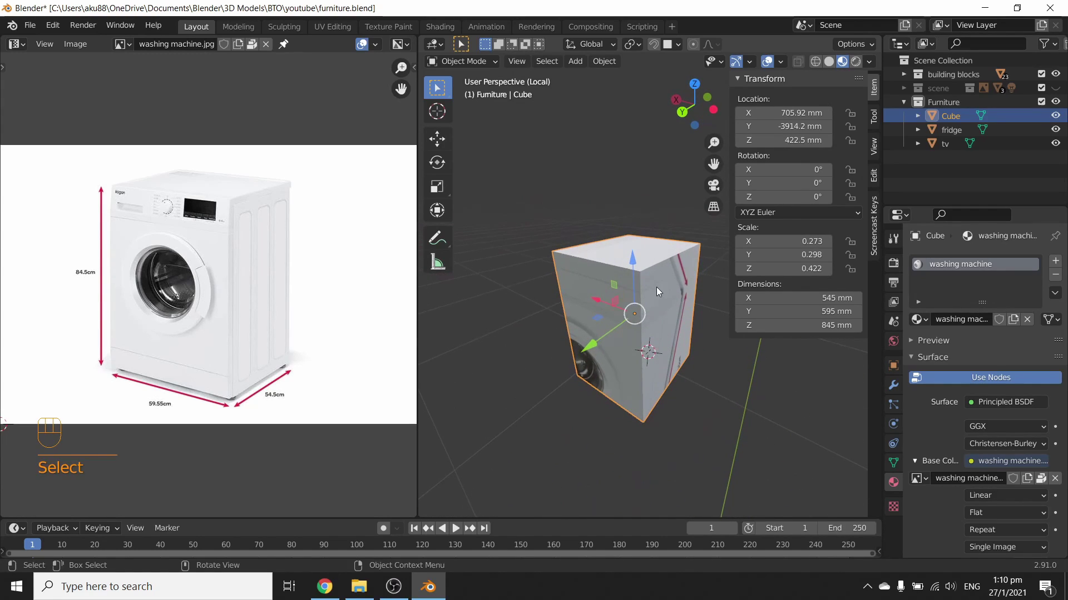
left_click_drag(684, 372, 784, 344)
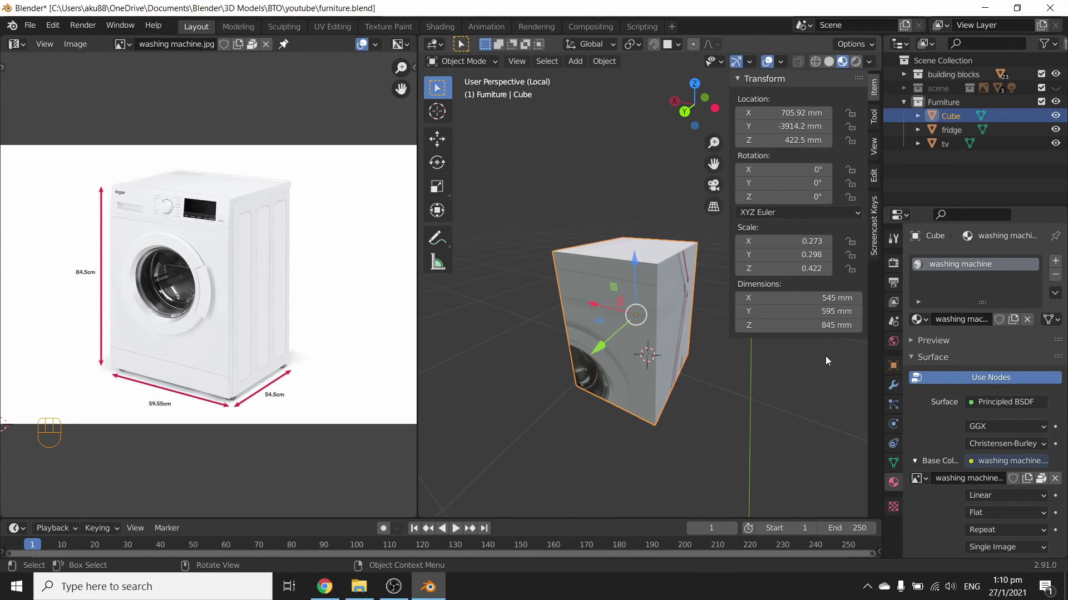
left_click_drag(673, 393, 678, 394)
left_click_drag(662, 345, 669, 340)
Enter Edit Mode and bring up the UV unwrap options for the box.
key("Tab")
key("u")
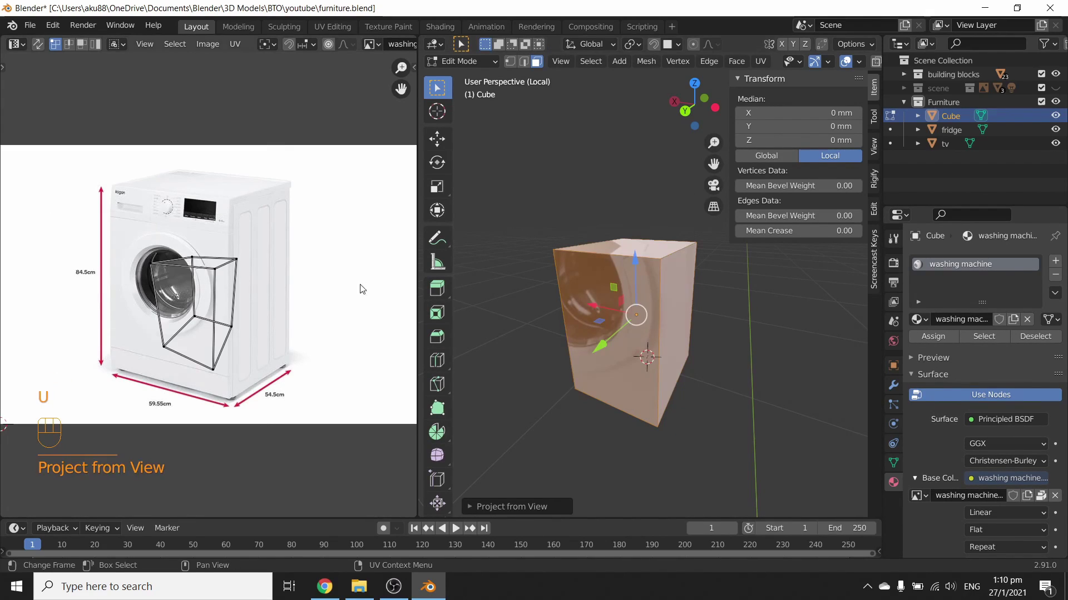
Project the box's UVs from view and shift them toward the photo's door area.
left_click_drag(151, 258, 276, 381)
key("g")
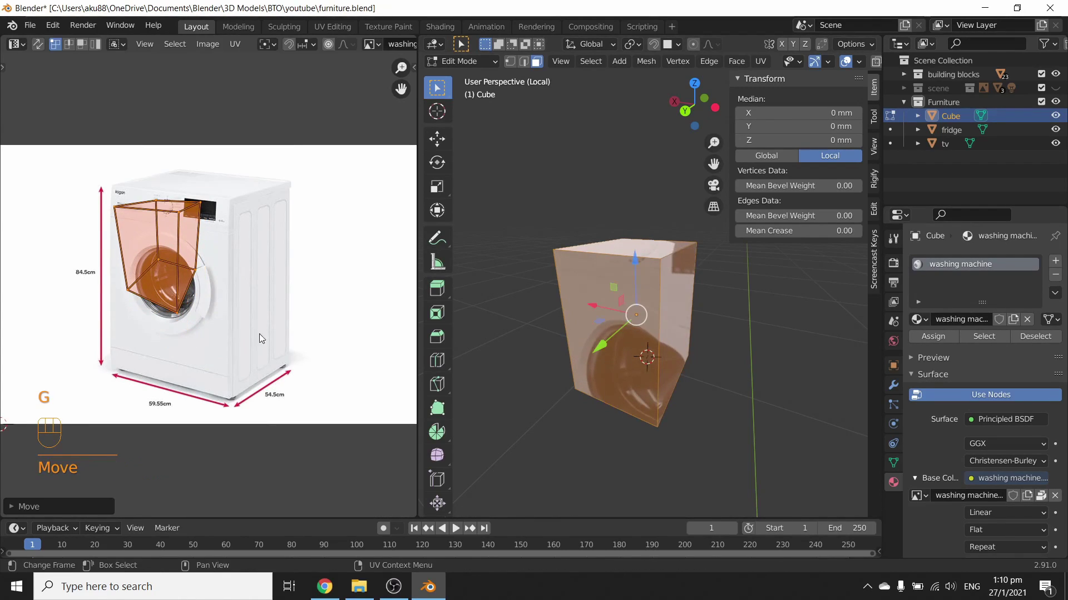
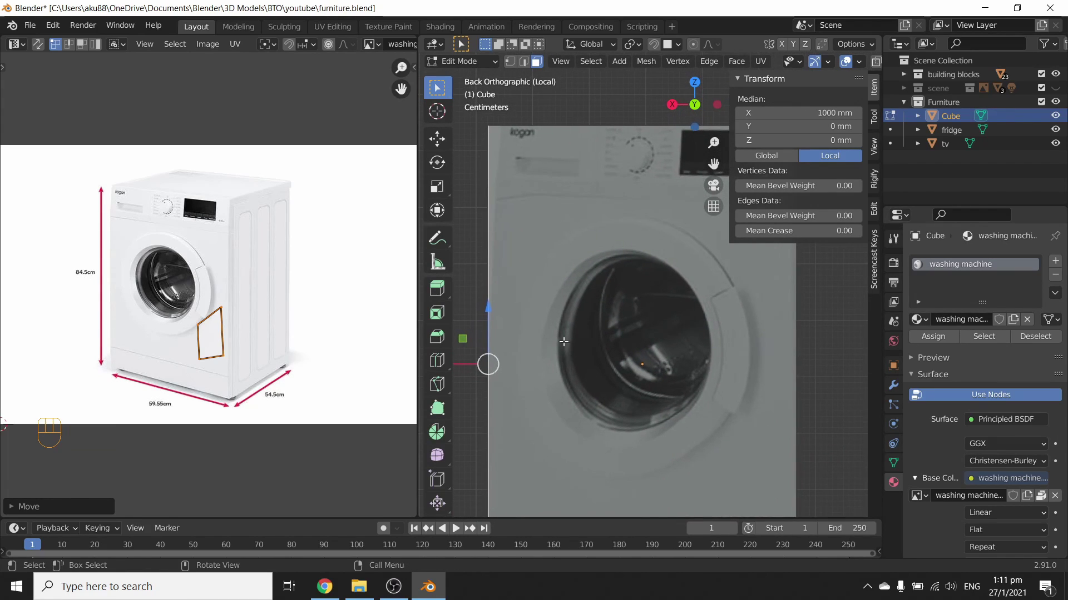
Align the front face's UV corners onto the photo's front panel.
key("Tab")
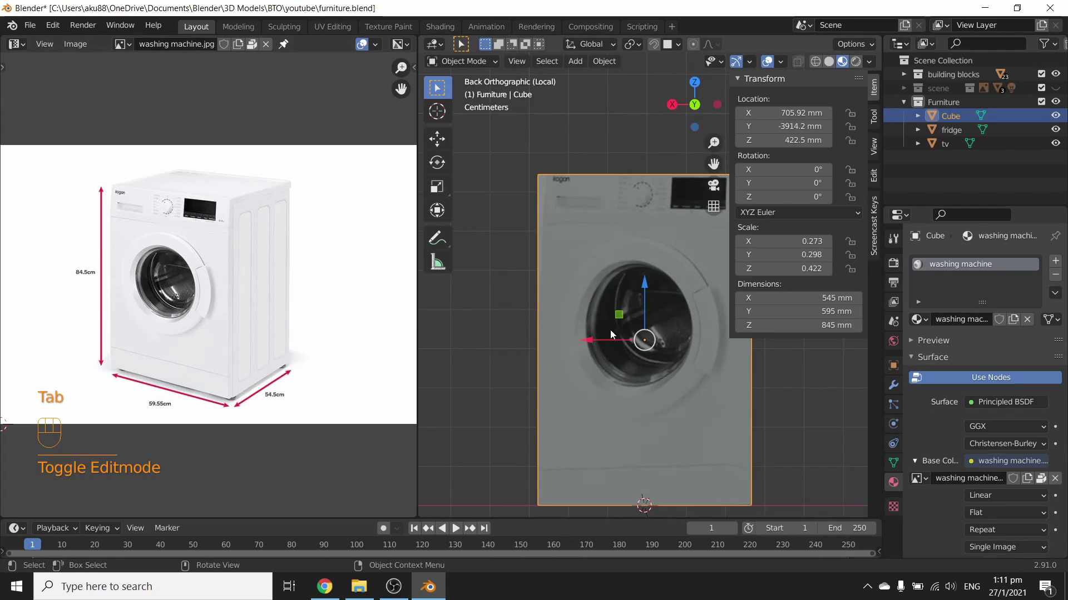
key("Tab")
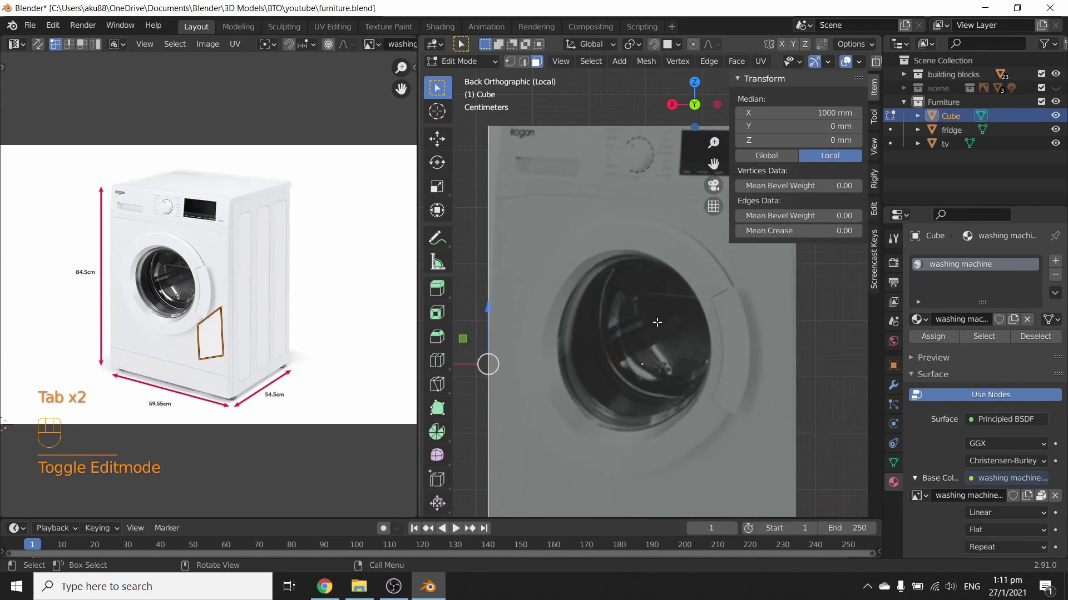
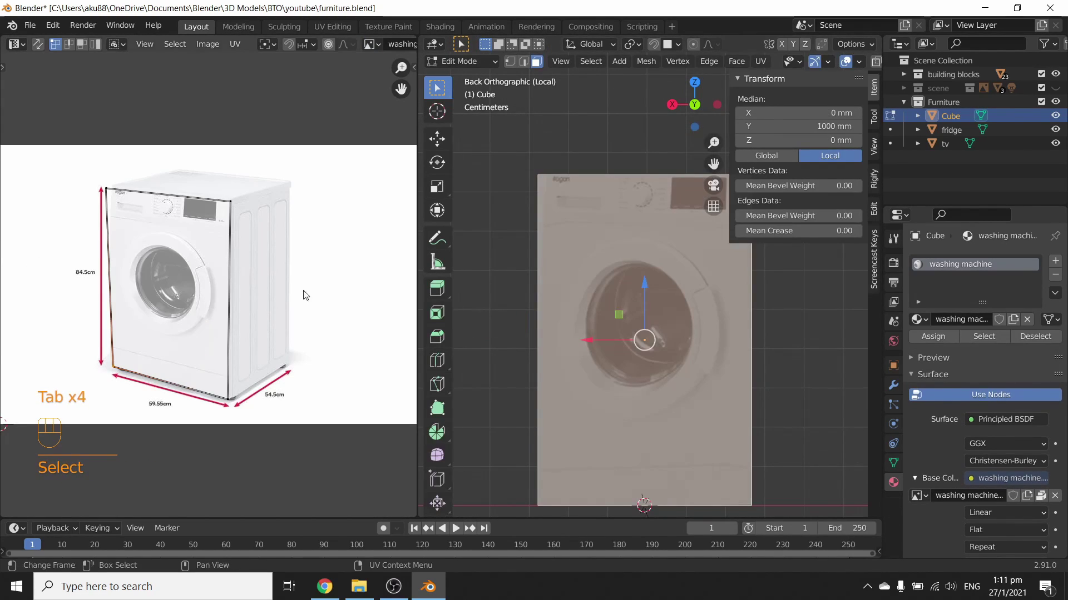
left_click(250, 161)
key("g")
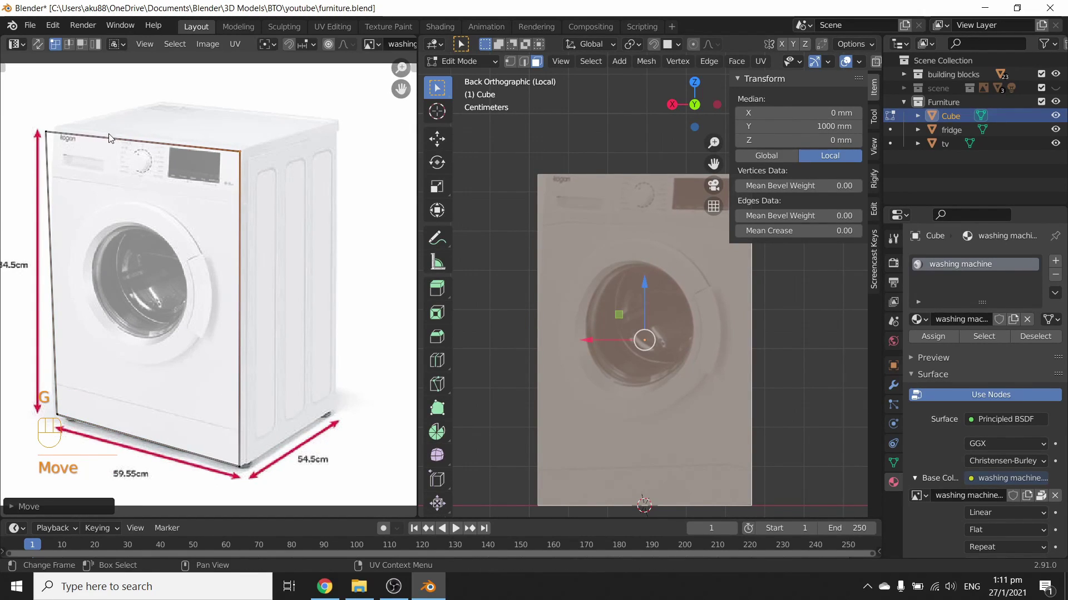
left_click_drag(42, 132, 63, 150)
left_click(70, 156)
key("g")
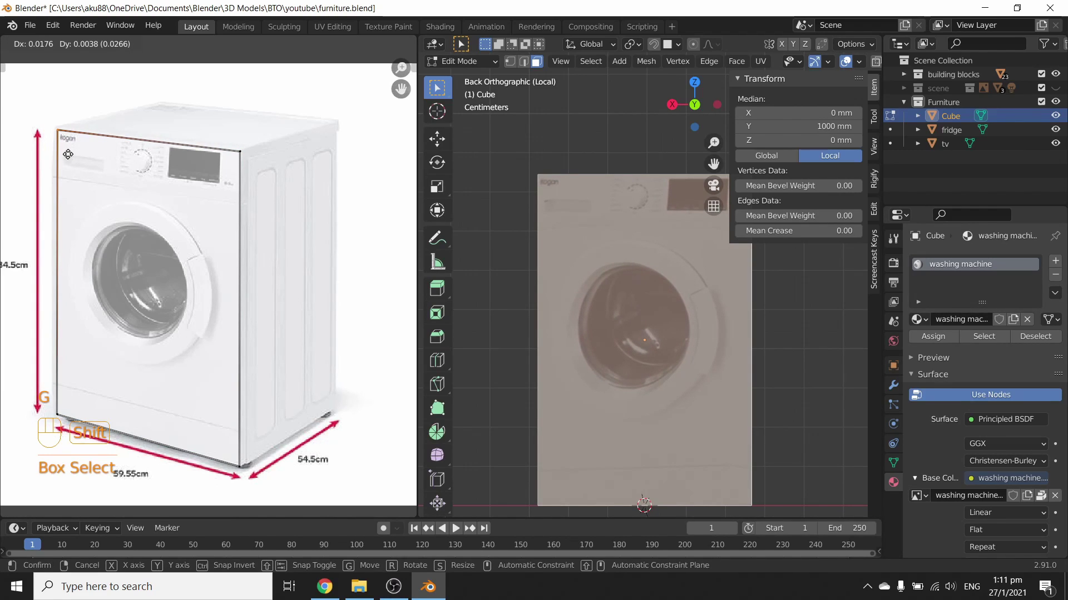
key("Tab")
key("Tab")
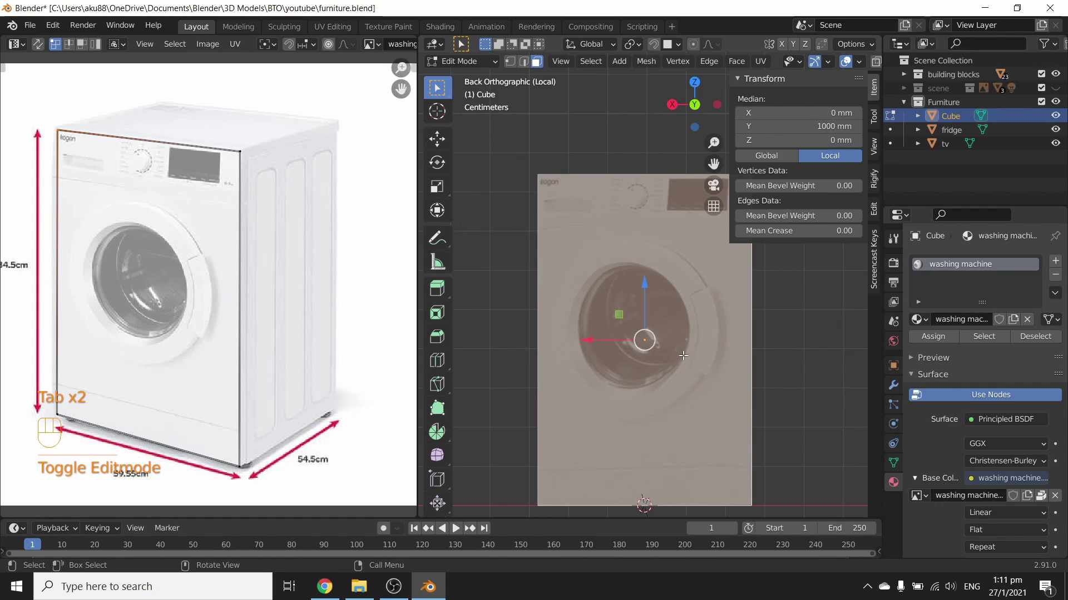
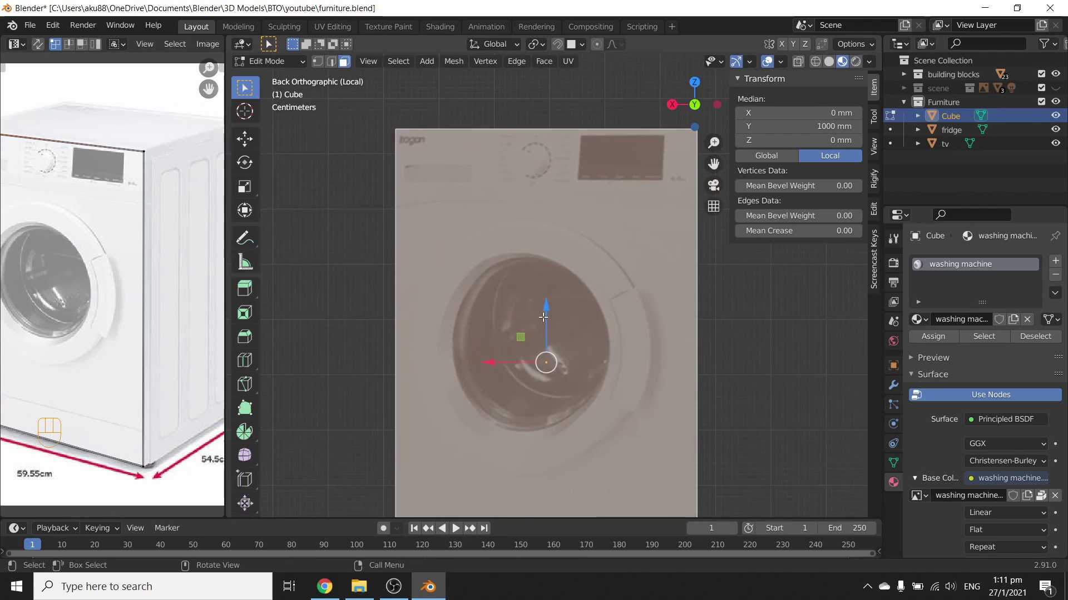
Widen the 3D view and knife-cut an outline around the round door.
left_click_drag(535, 311, 549, 325)
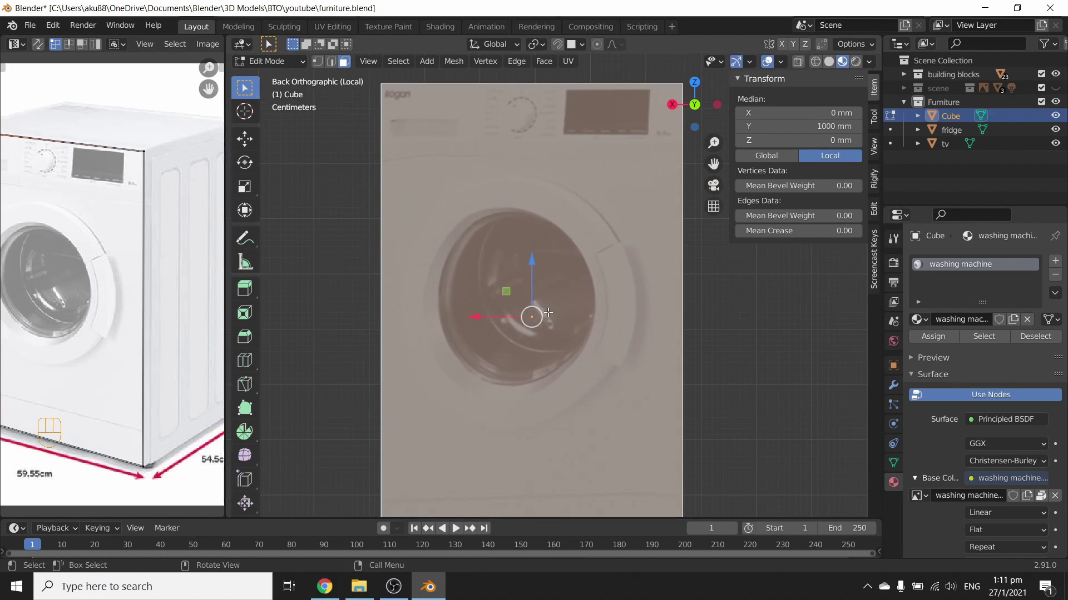
key("k")
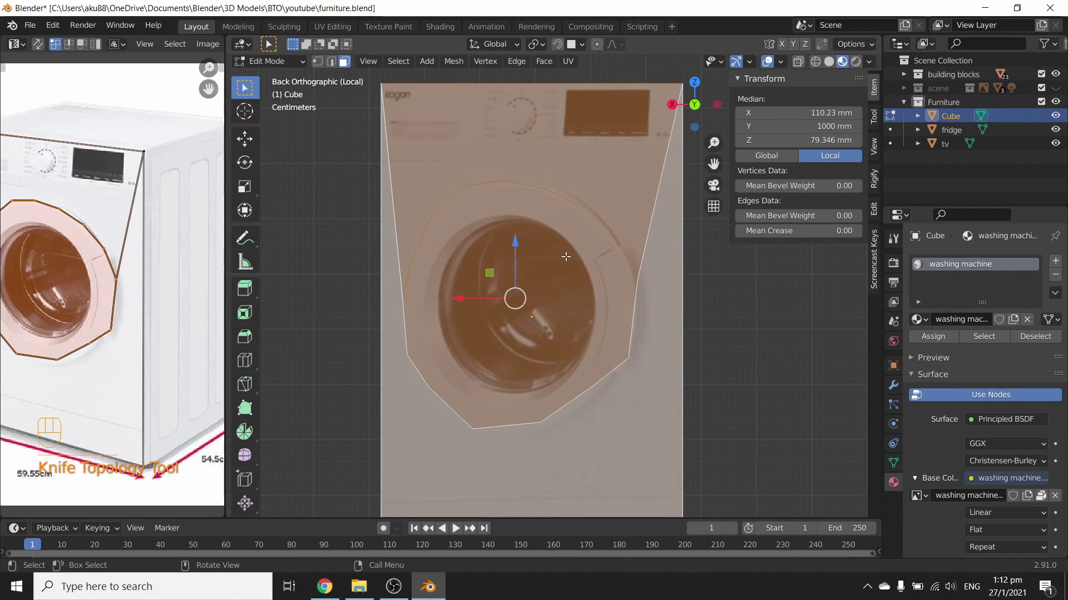
Extrude and slightly enlarge the door faces into a raised ring, then return to Object Mode.
key("3")
left_click(582, 273)
left_click(635, 359)
left_click_drag(592, 368, 560, 371)
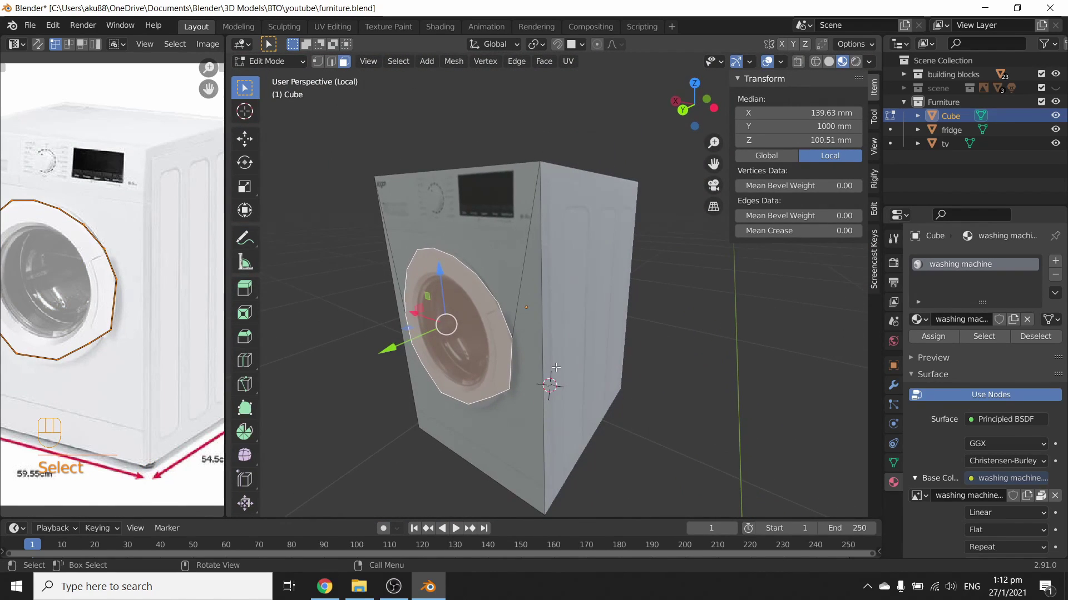
key("e")
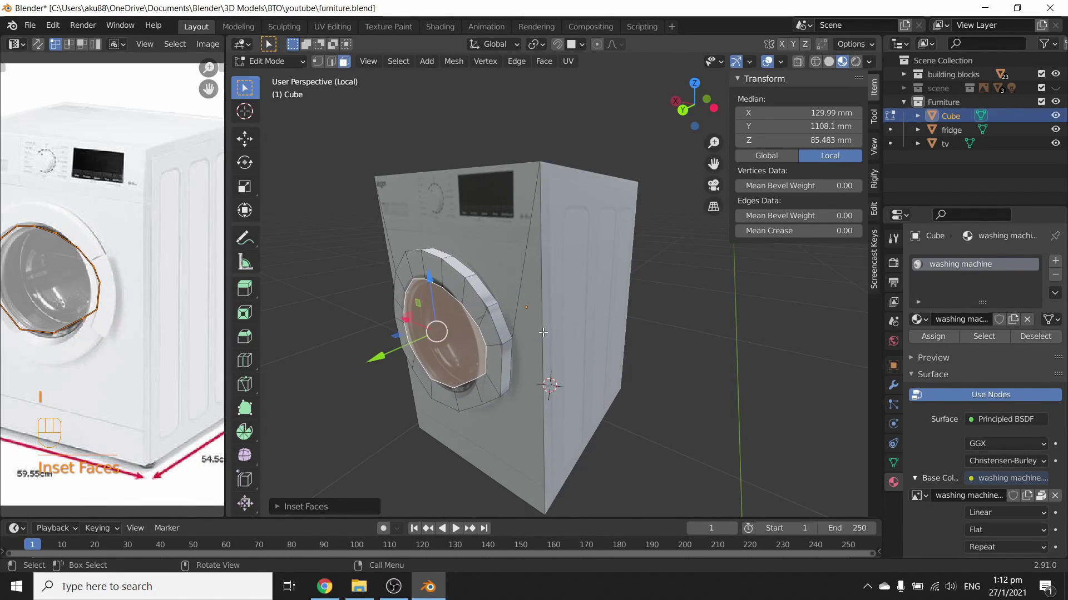
key("s")
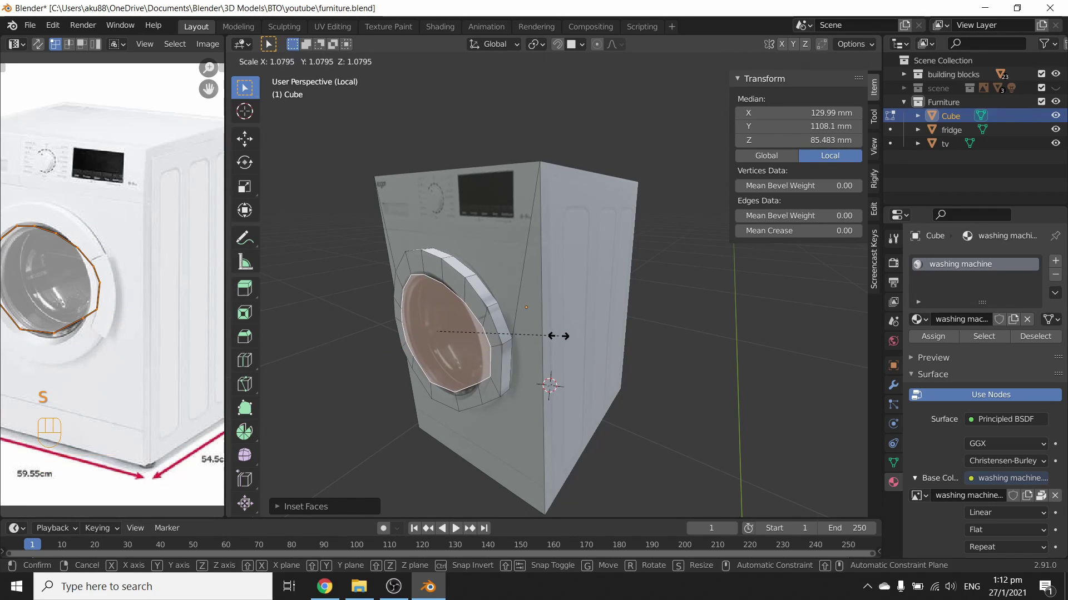
key("e")
key("Tab")
left_click_drag(525, 377, 579, 368)
left_click_drag(595, 360, 561, 332)
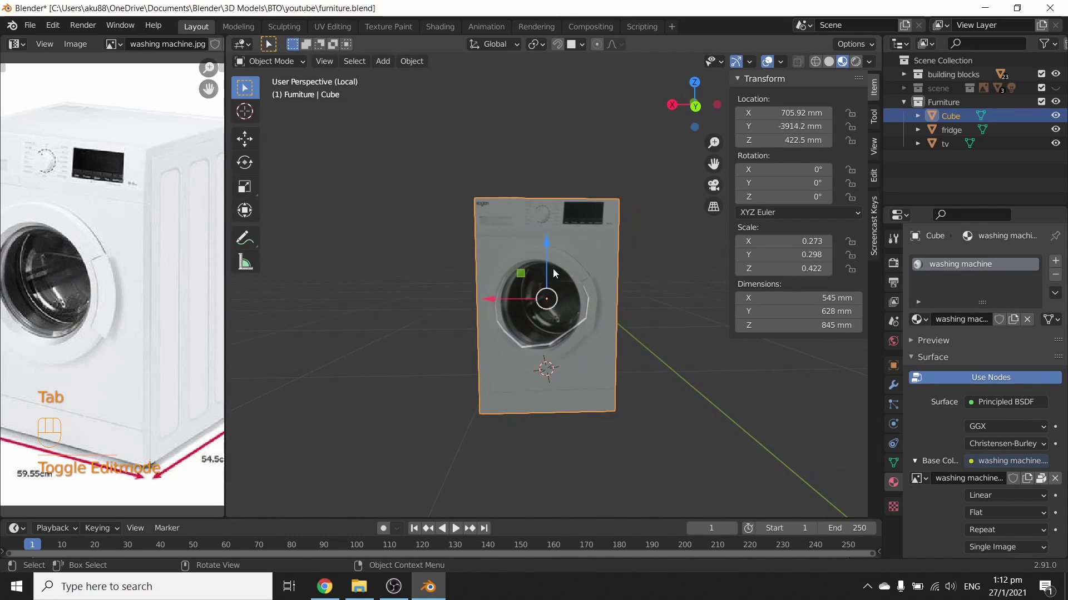
Duplicate the washing machine and stack the copy on top of the original.
key("/")
left_click_drag(512, 321, 532, 309)
left_click_drag(600, 284, 556, 322)
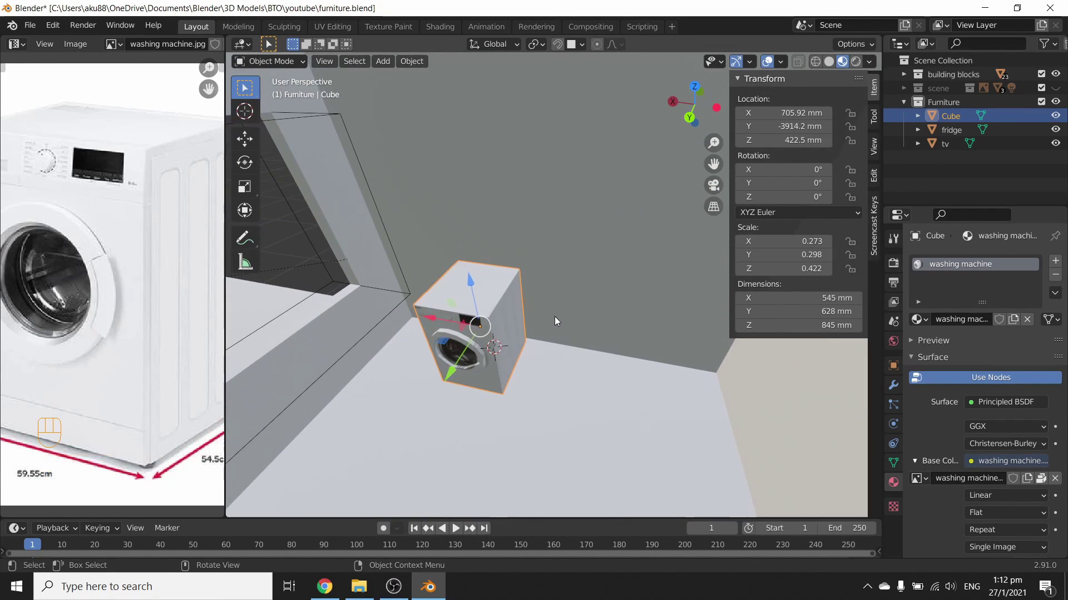
key("shift+d")
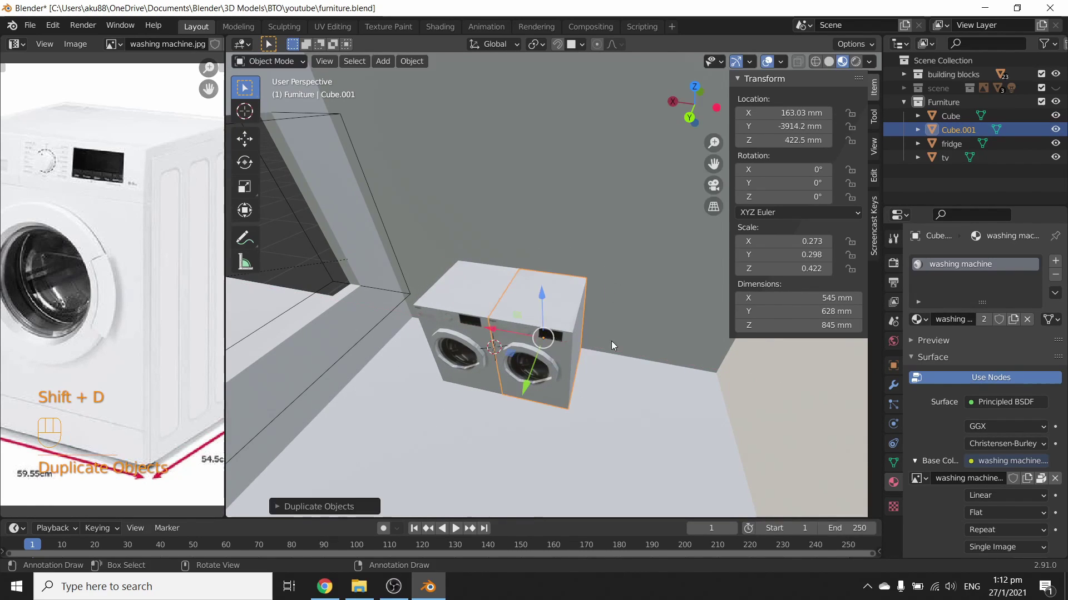
left_click(537, 295)
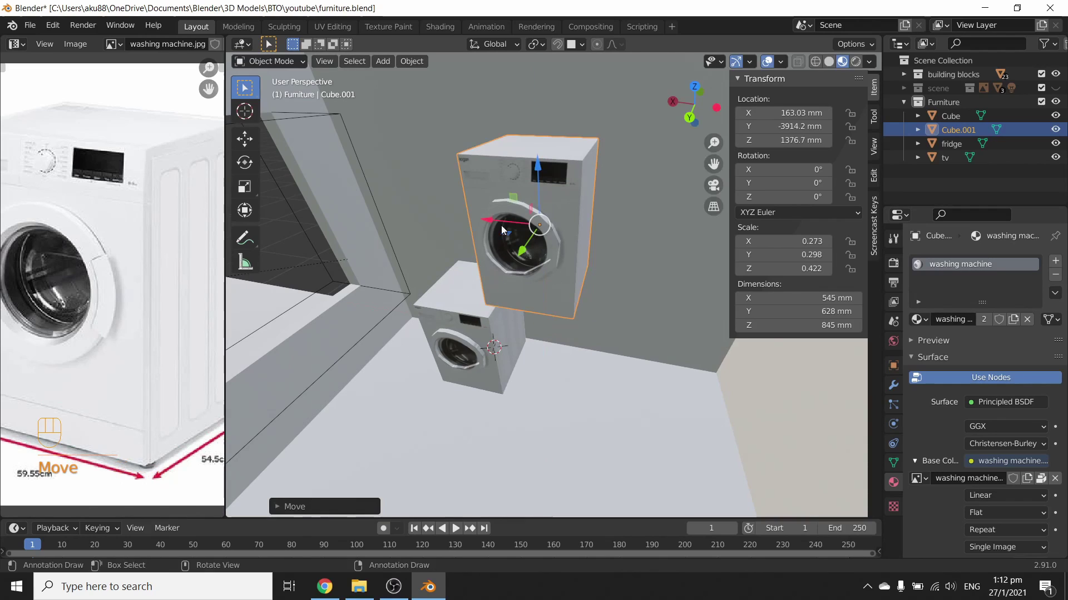
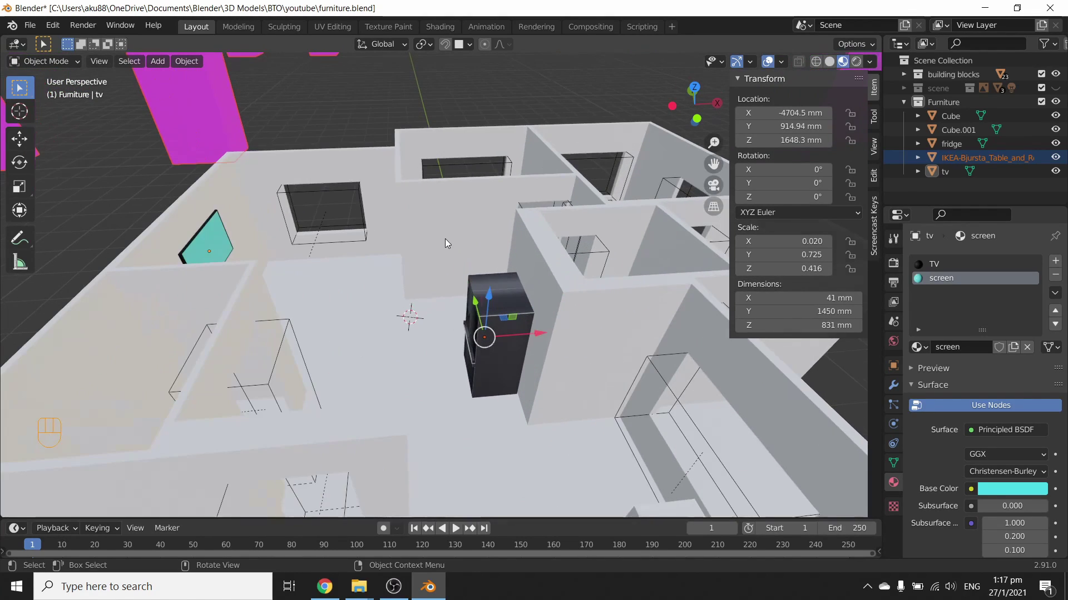
key("s")
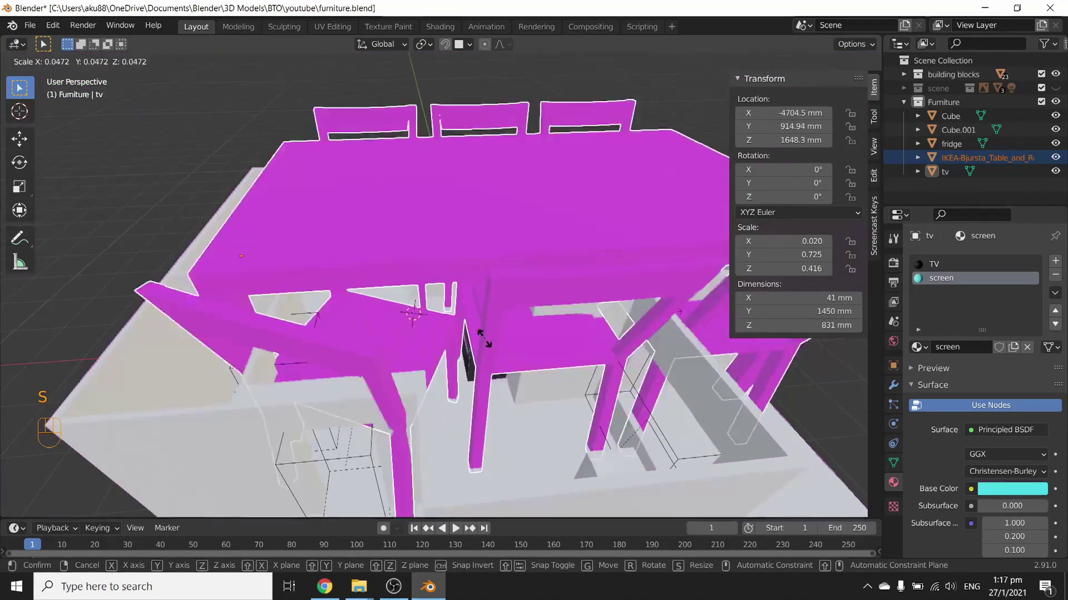
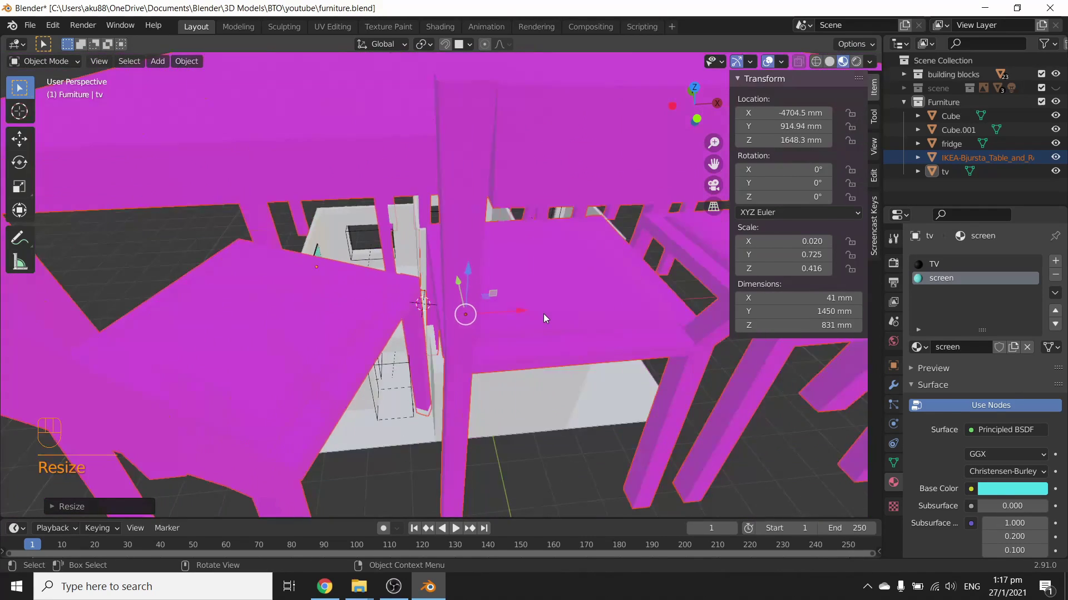
key("ctrl+z")
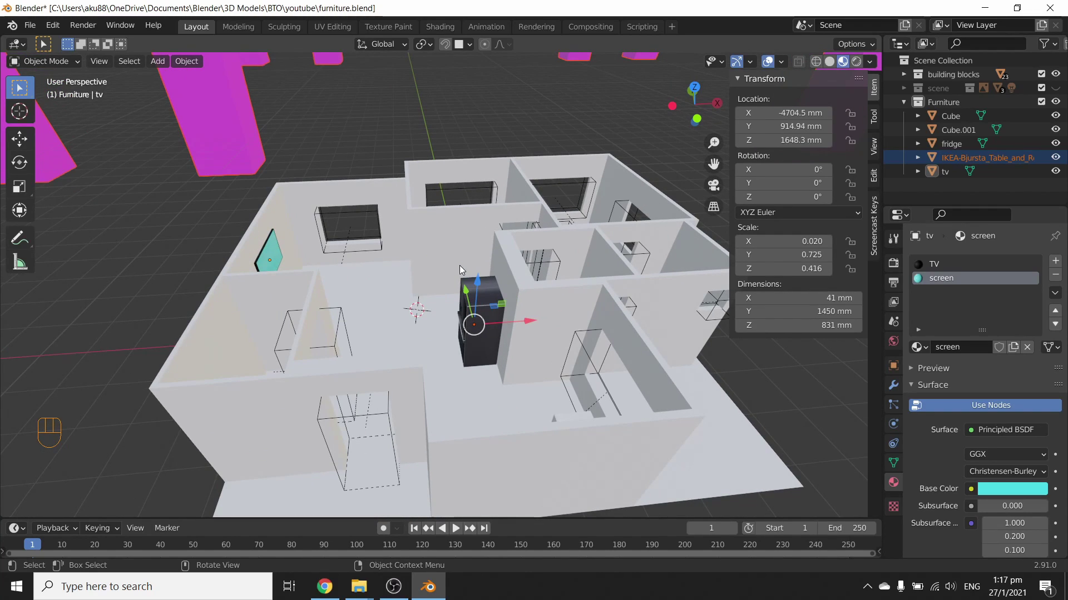
Scale the IKEA table set to 0.01 and frame it beside the fridge.
key("s")
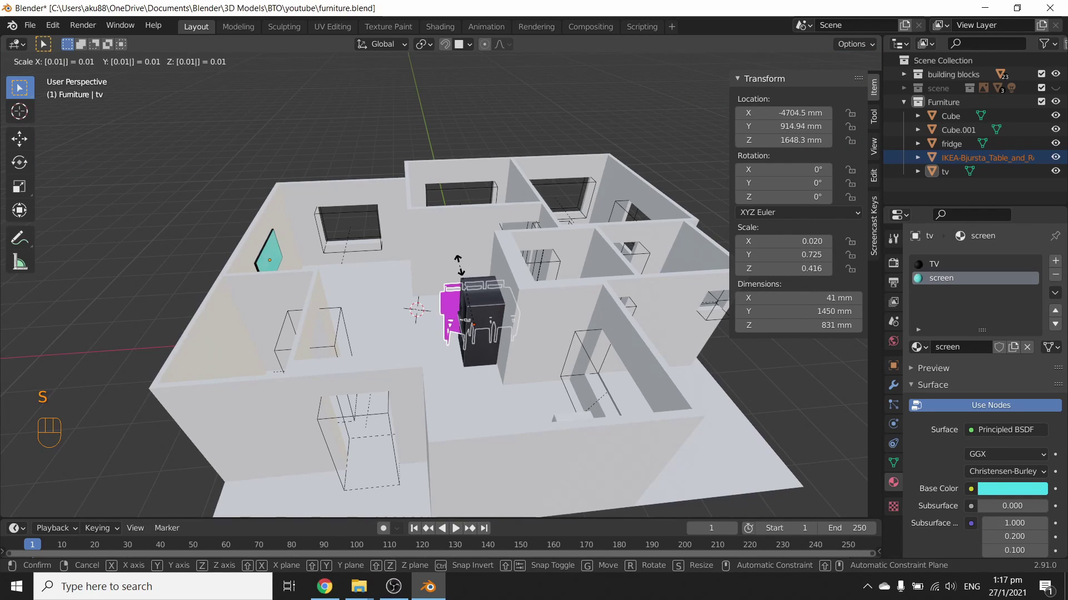
middle_click(437, 339)
left_click_drag(461, 319, 525, 327)
key("z")
key("z")
left_click_drag(422, 362, 450, 366)
middle_click(485, 331)
Remove the table set's magenta material slots in Material Properties.
left_click(944, 283)
left_click(950, 264)
left_click(952, 283)
left_click(950, 280)
left_click(957, 265)
left_click(1061, 275)
left_click(1058, 276)
left_click_drag(434, 308, 385, 313)
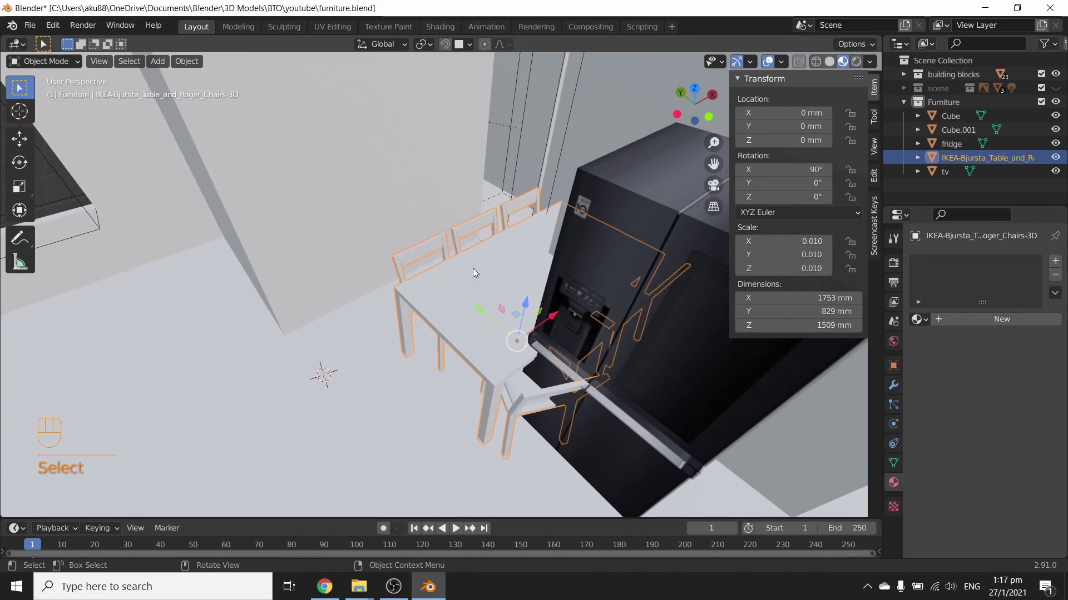
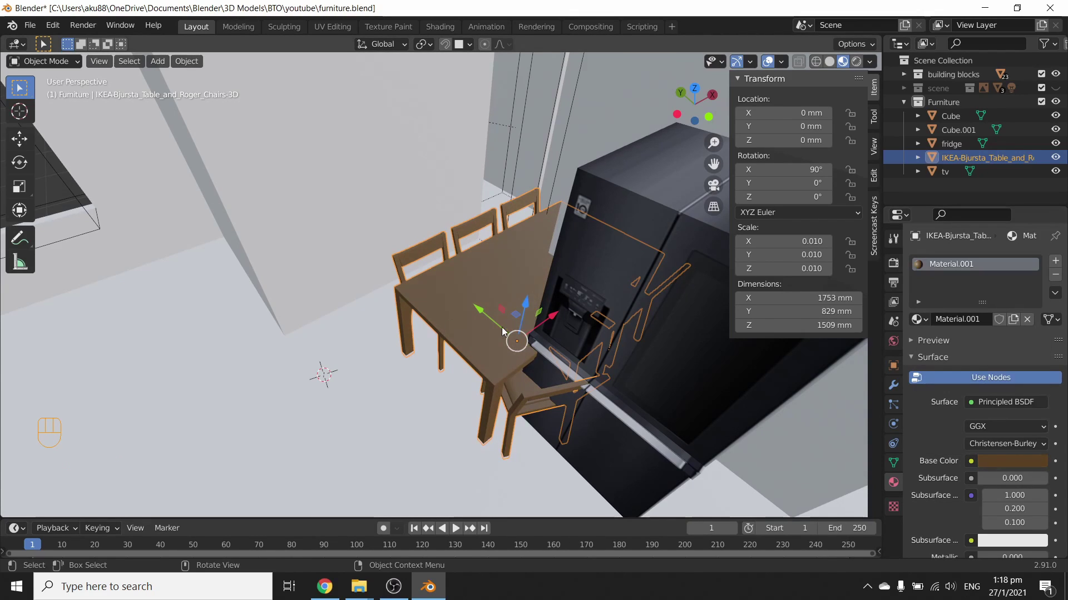
Move the table set out onto the open floor and select it.
left_click(540, 310)
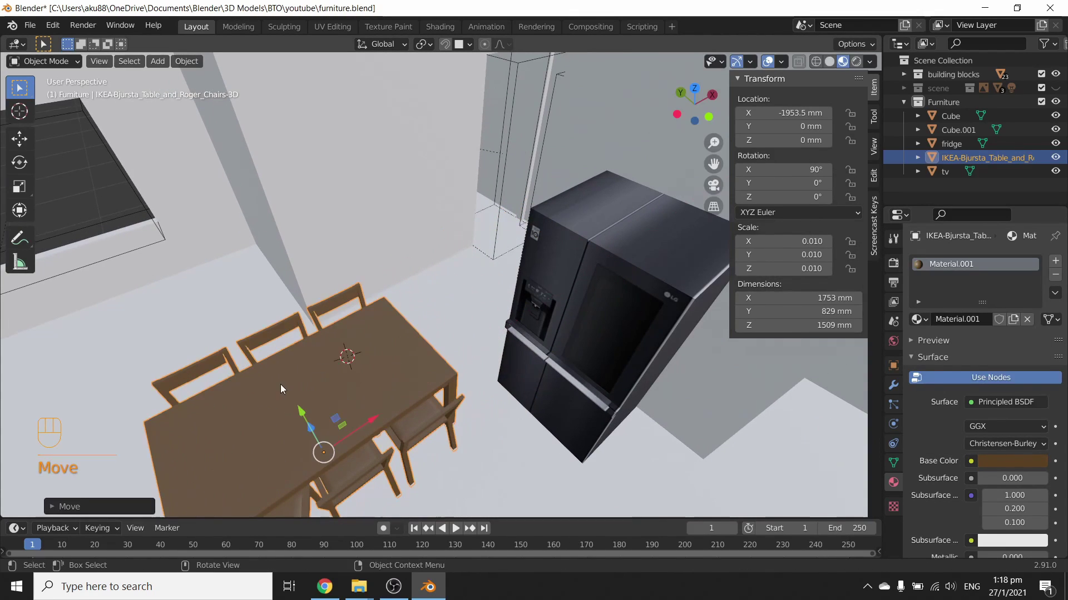
left_click(302, 415)
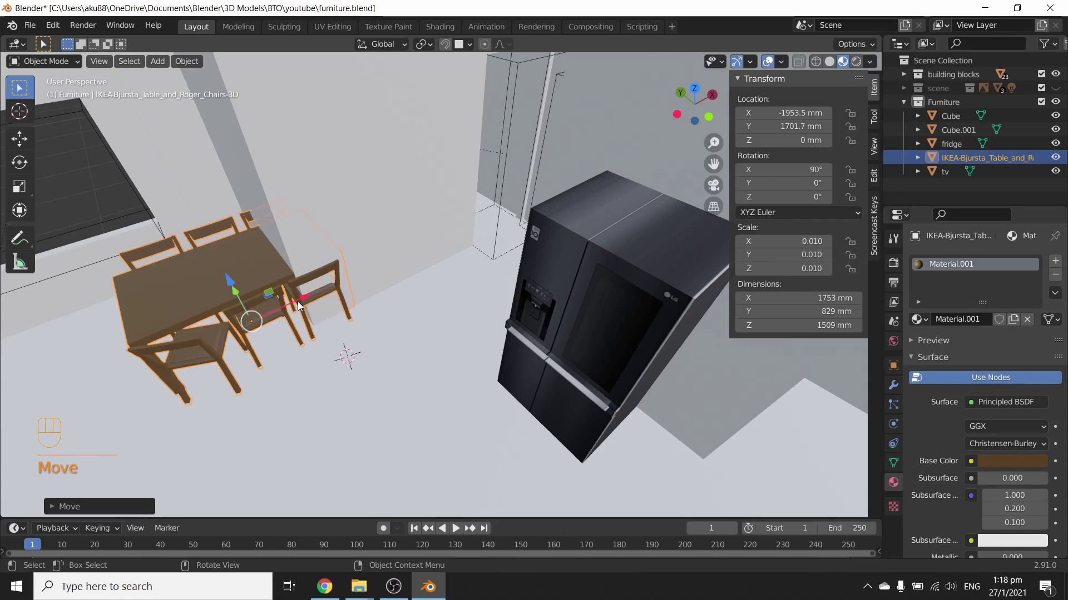
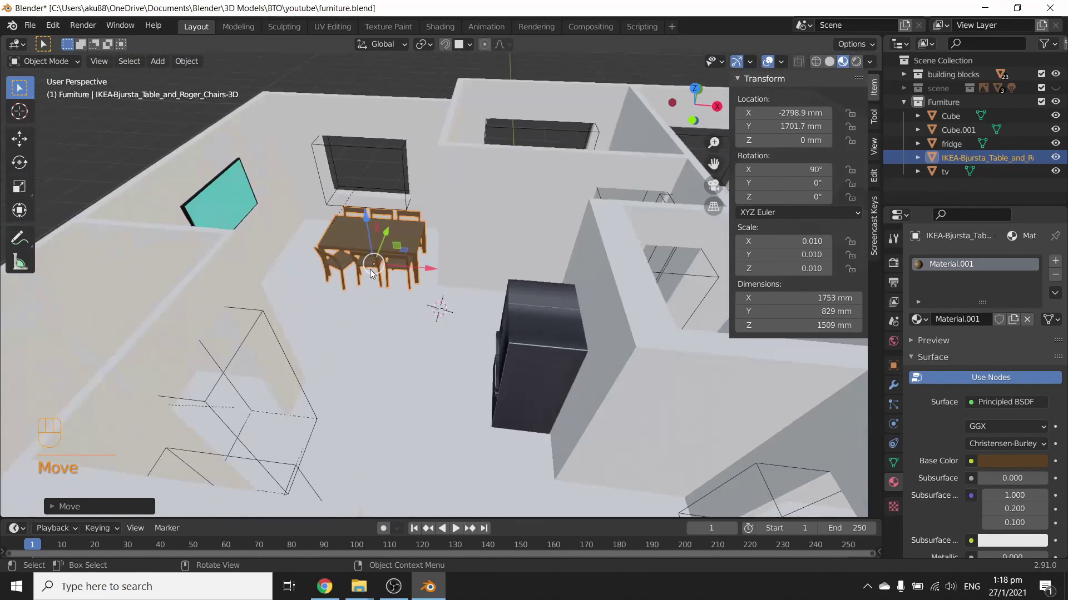
middle_click(413, 320)
left_click_drag(416, 354, 421, 324)
left_click_drag(420, 324, 417, 357)
left_click(409, 344)
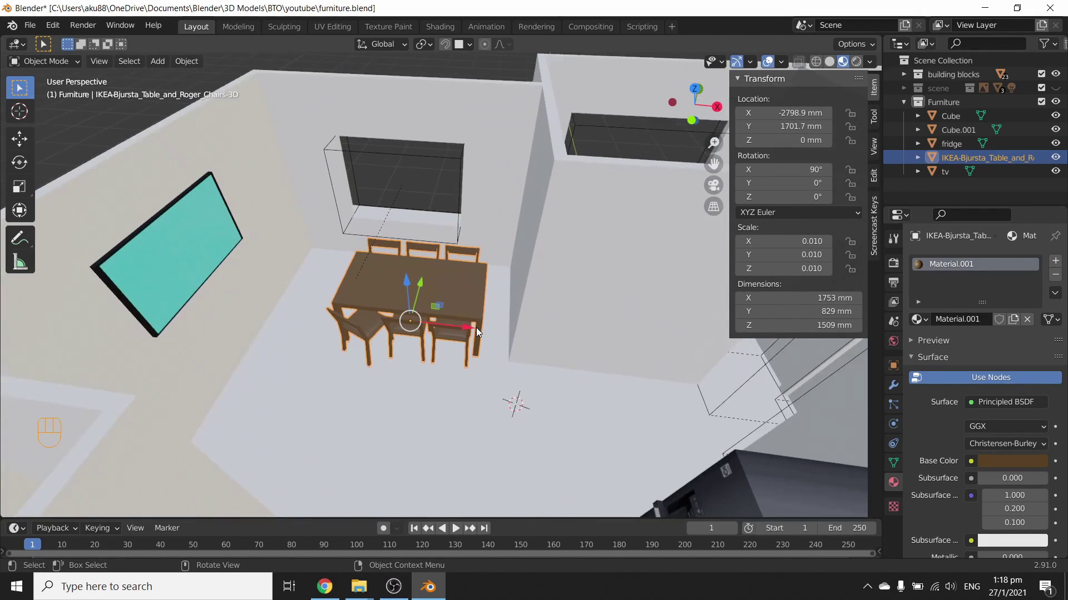
Join the table set with the tv object and reposition it in the TV room.
key("Tab")
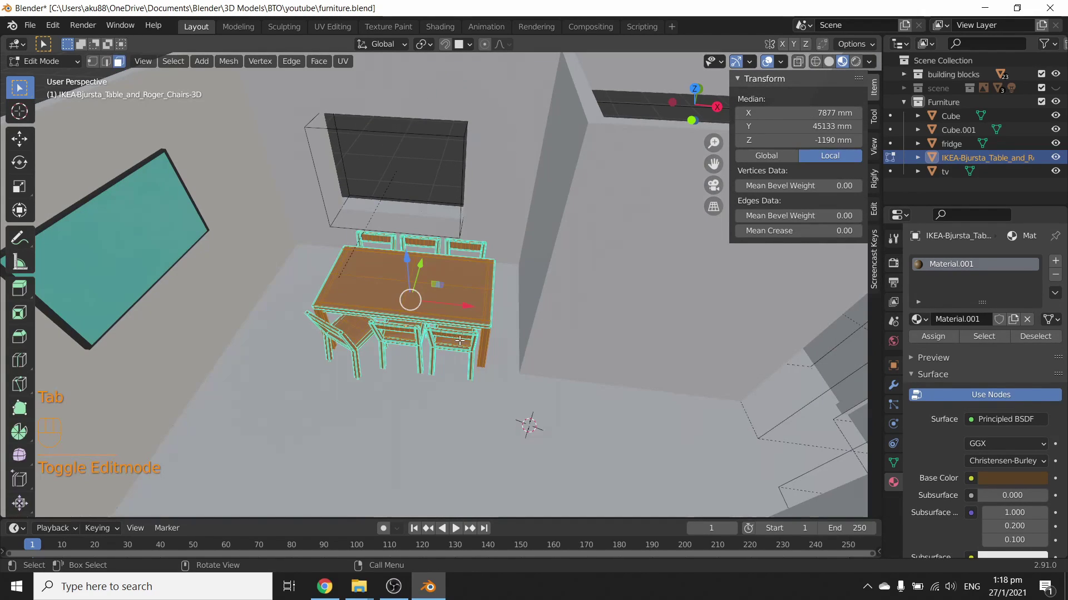
key("l")
key("Tab")
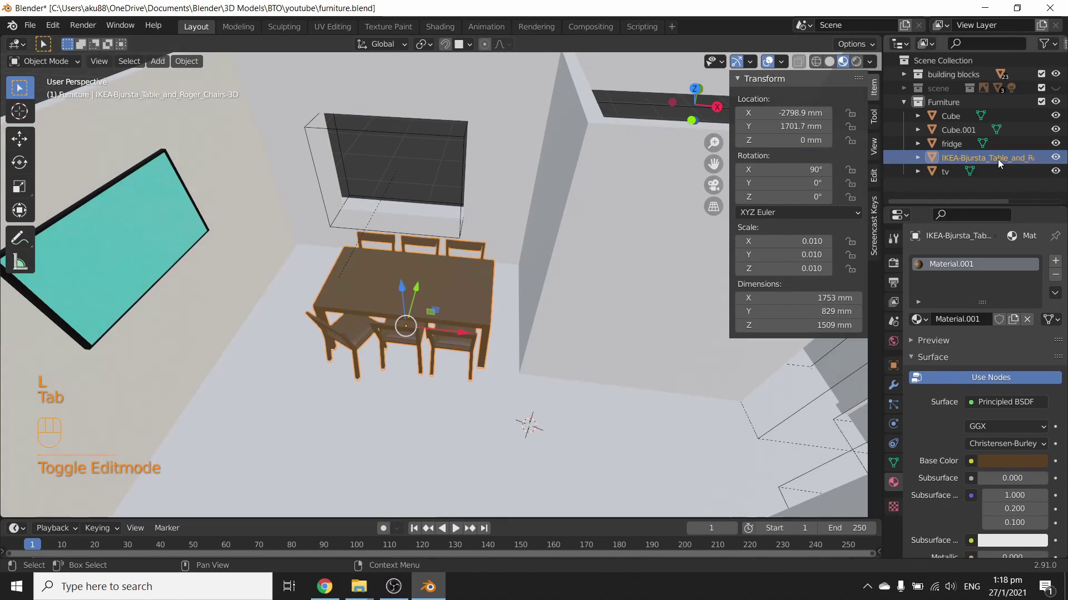
left_click_drag(1004, 163, 1020, 151)
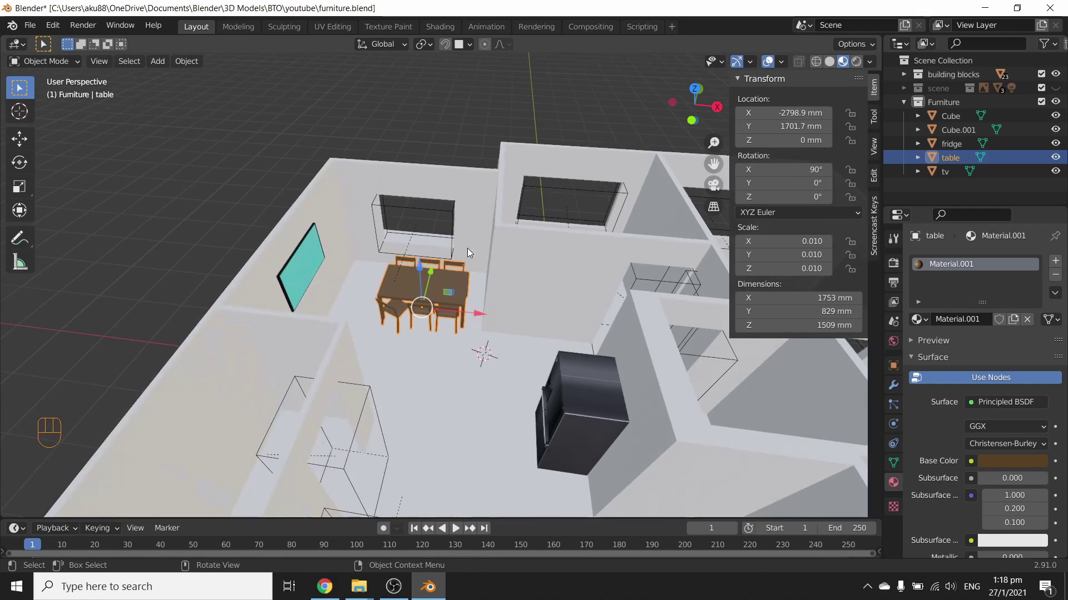
left_click_drag(476, 340, 412, 344)
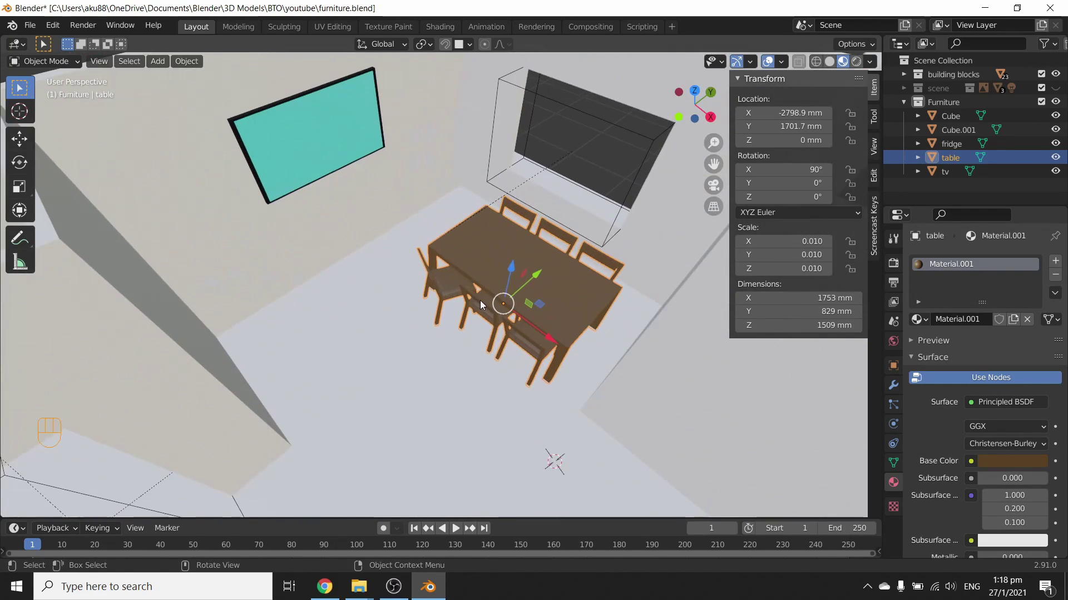
left_click_drag(482, 299, 503, 338)
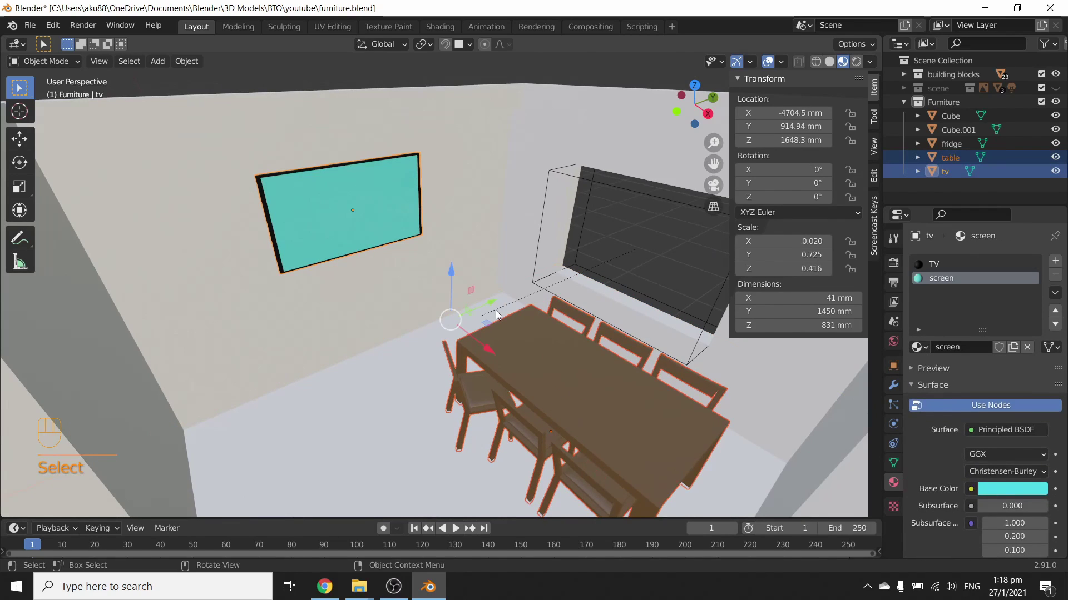
key("ctrl+j")
left_click(956, 163)
key("g")
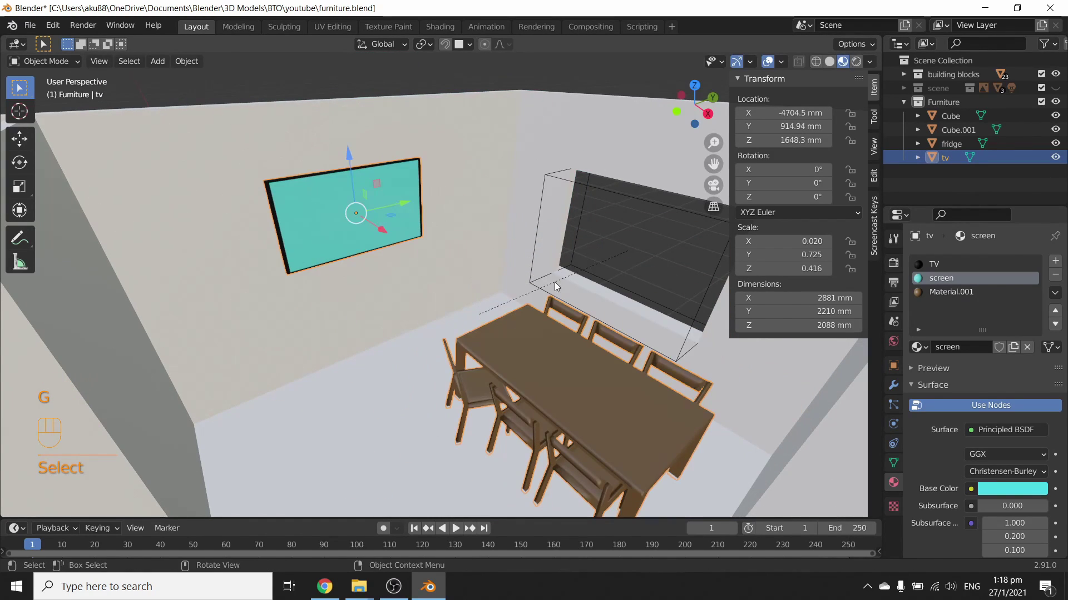
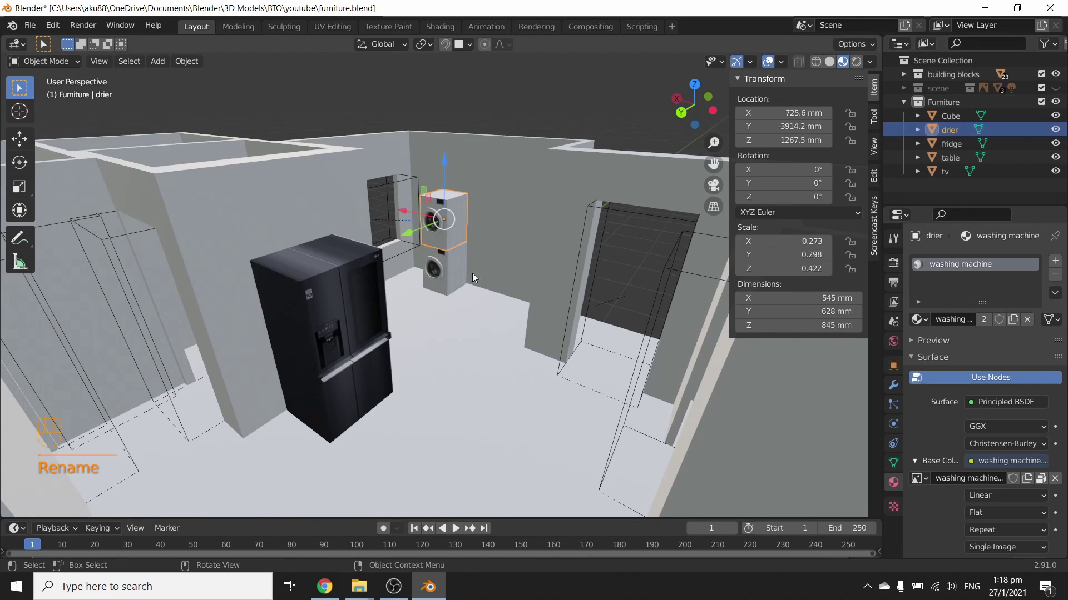
Orbit through the apartment and select the tv, fridge and dining table in turn.
double_click(452, 275)
left_click_drag(952, 115, 942, 106)
left_click_drag(620, 319, 377, 342)
left_click_drag(440, 370, 353, 330)
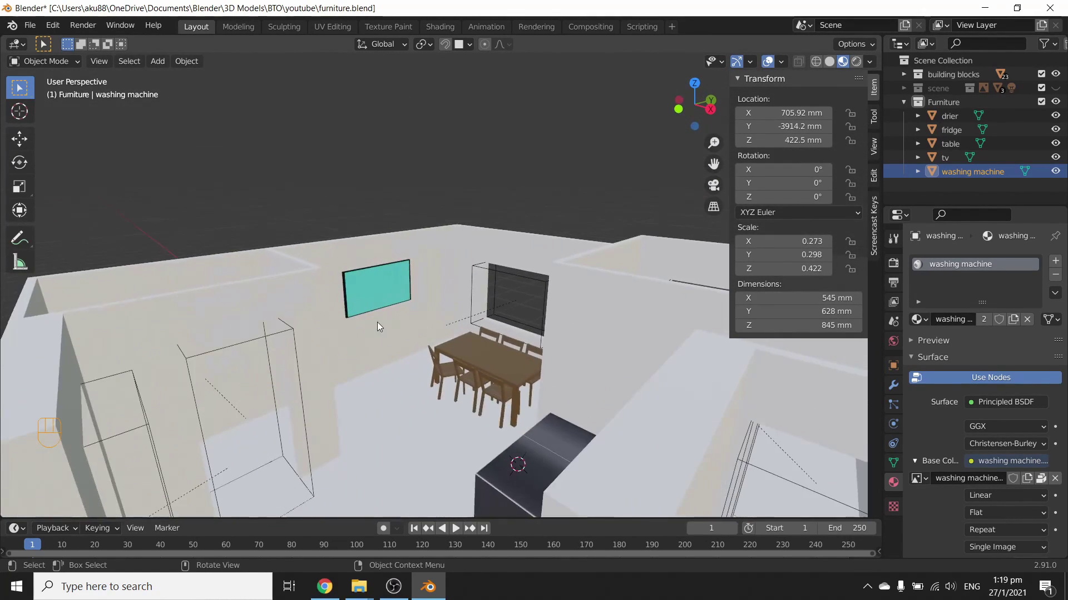
left_click_drag(396, 335, 453, 315)
left_click(372, 291)
left_click_drag(351, 331, 354, 323)
left_click_drag(427, 353, 647, 374)
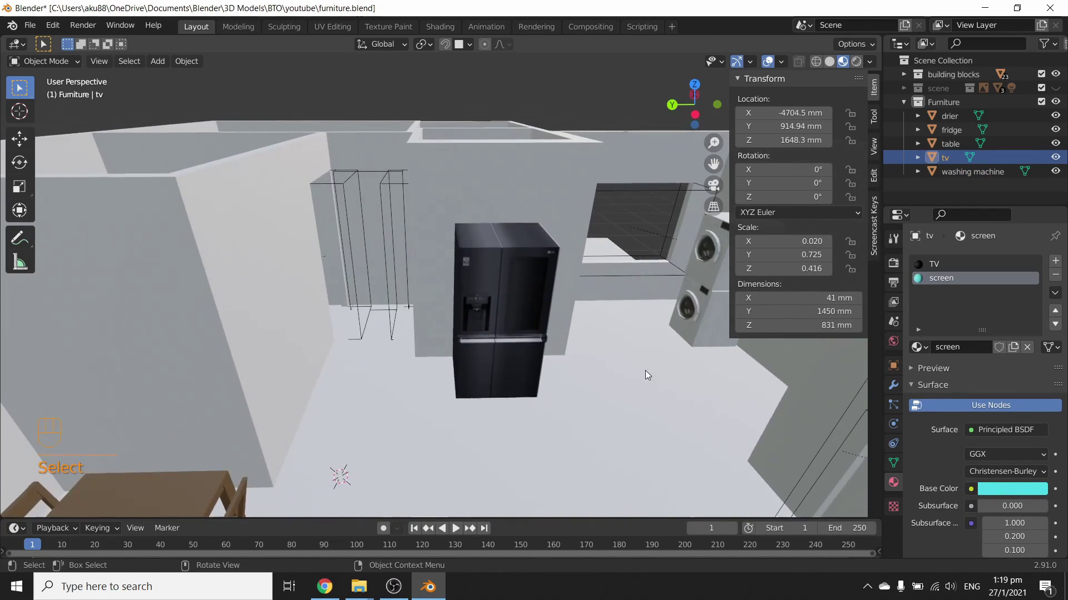
left_click_drag(468, 378, 502, 368)
left_click(526, 262)
left_click_drag(502, 365, 522, 365)
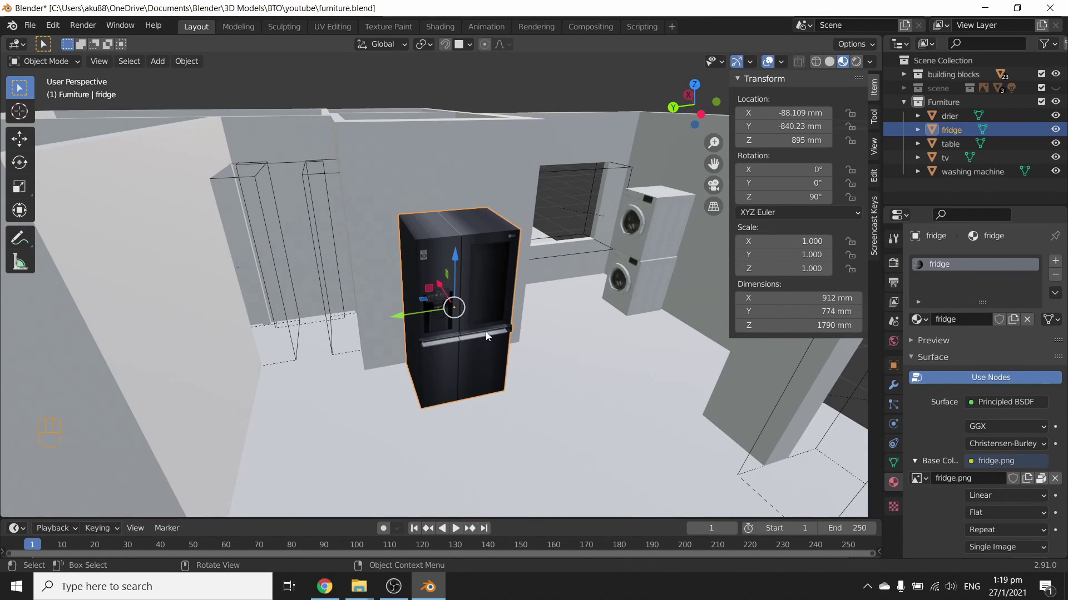
left_click_drag(538, 390, 496, 340)
left_click_drag(562, 363, 354, 401)
left_click(515, 287)
Orbit over the whole apartment model and move in toward the service area.
left_click_drag(434, 371, 463, 351)
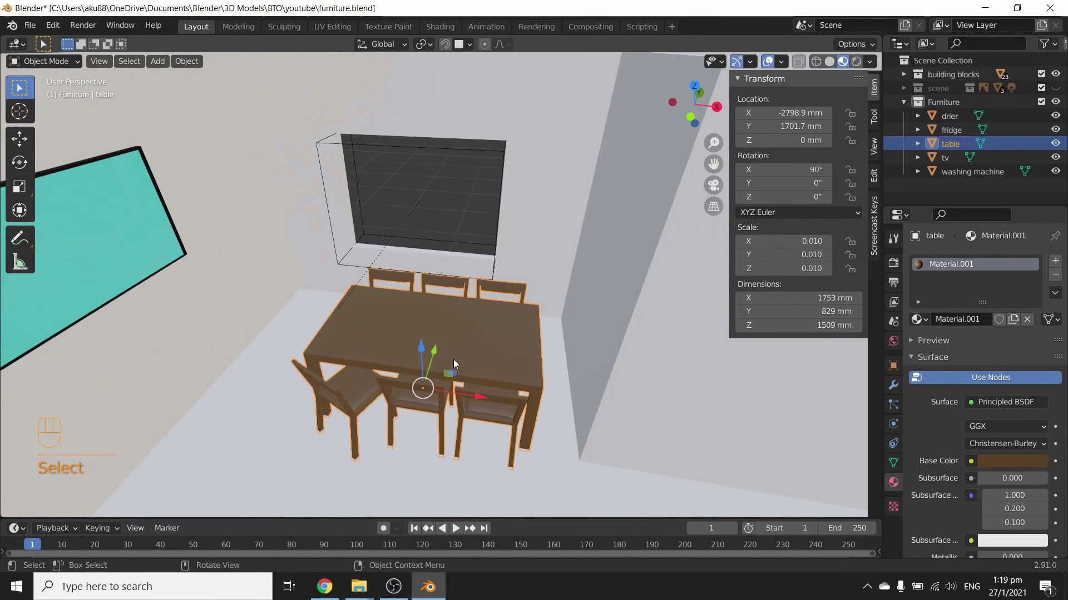
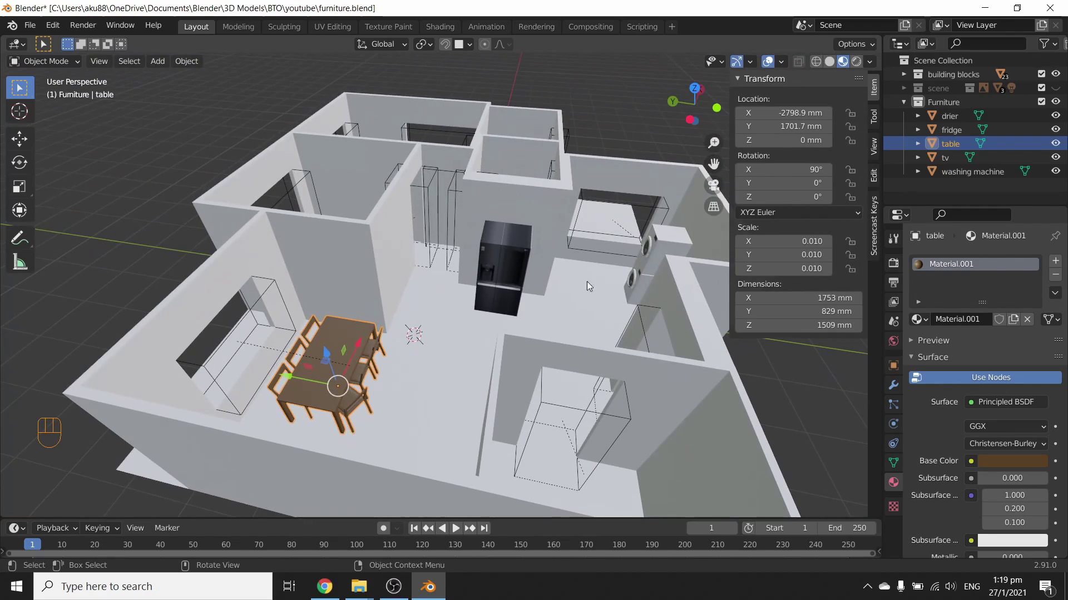
left_click_drag(470, 309, 449, 333)
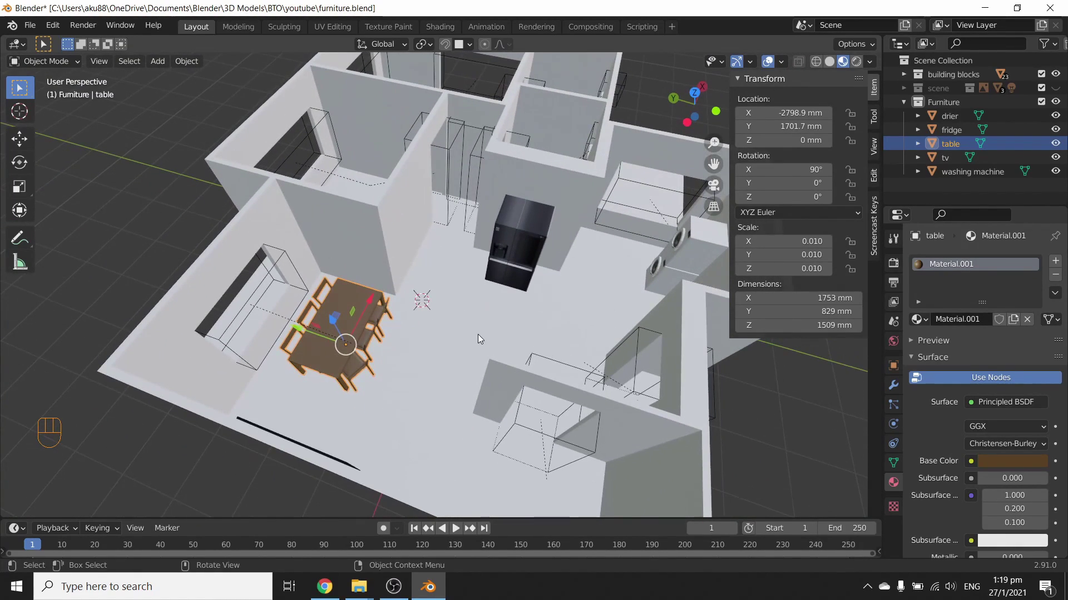
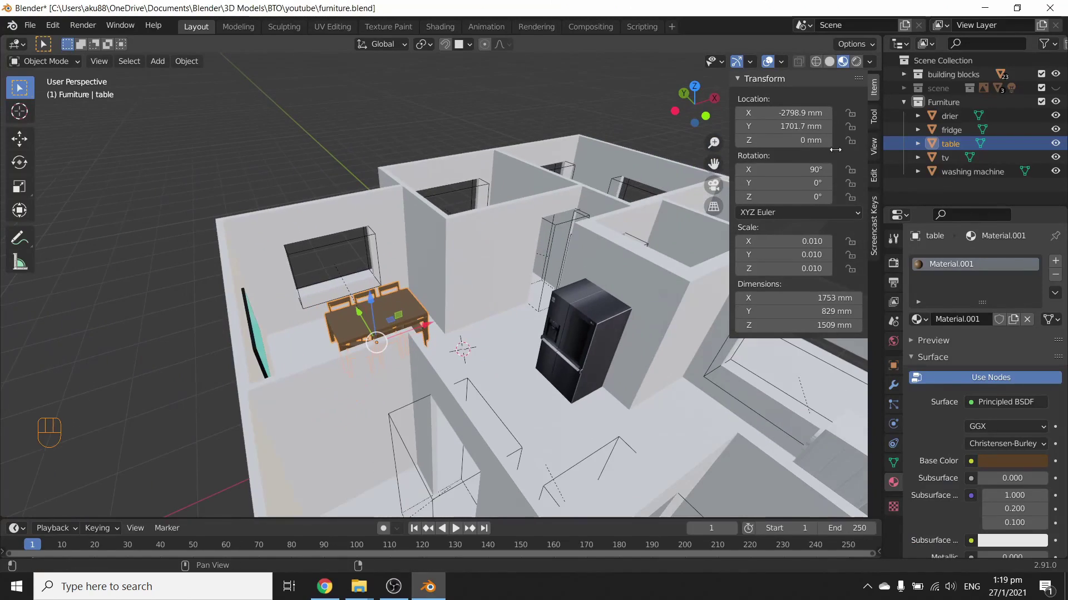
left_click_drag(627, 350, 474, 342)
left_click_drag(508, 385, 552, 344)
left_click_drag(545, 382, 598, 401)
left_click_drag(602, 364, 498, 332)
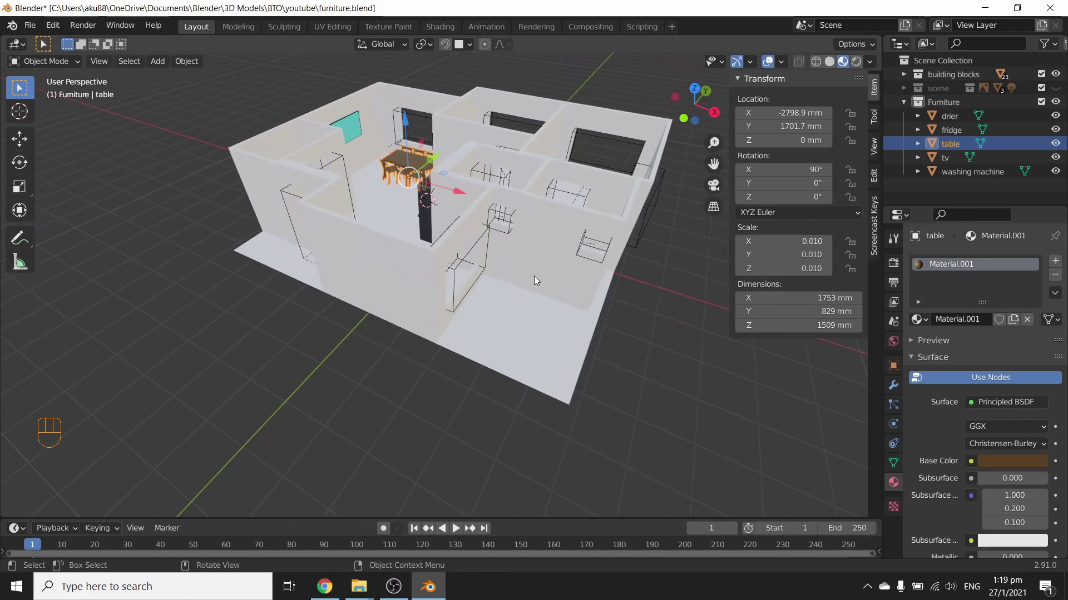
left_click_drag(681, 372, 567, 377)
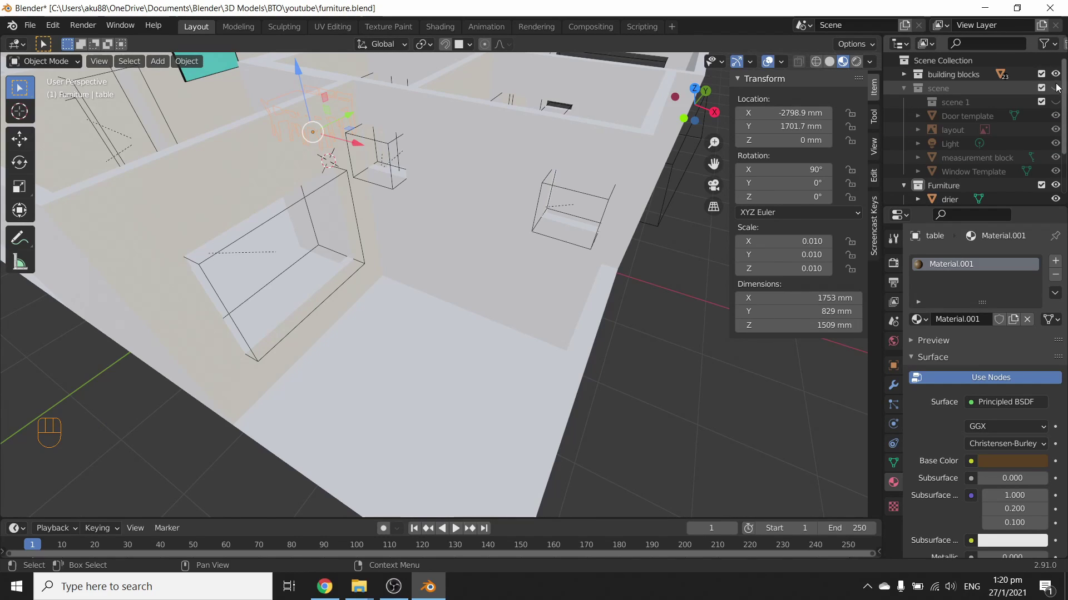
Make the floor-plan layout object visible in the Outliner and select it.
left_click(1061, 91)
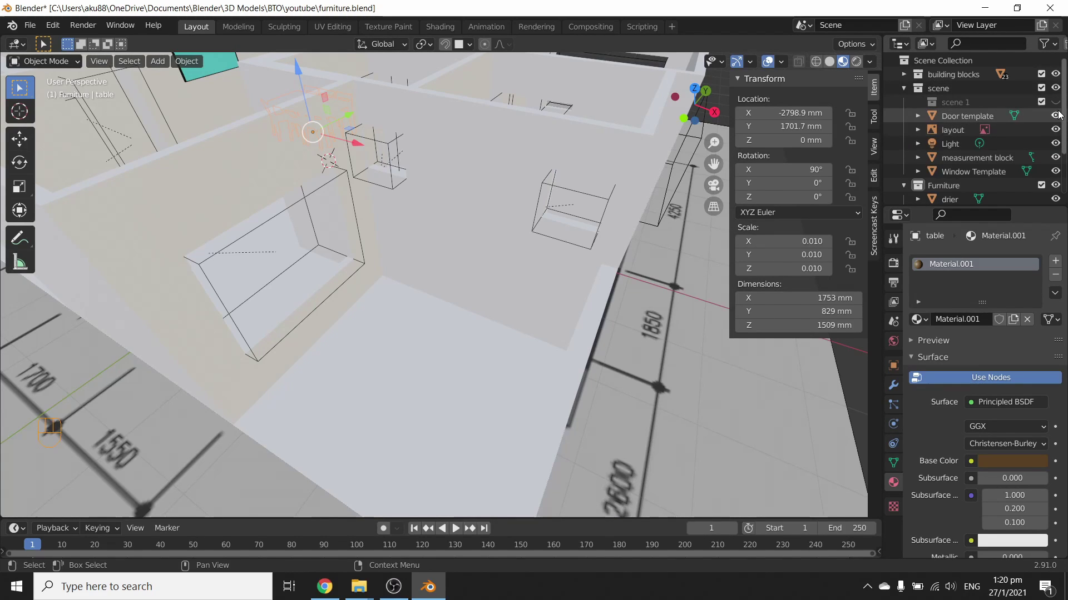
left_click_drag(1059, 113, 1058, 145)
left_click_drag(1059, 146, 994, 143)
left_click(957, 131)
key("z")
Look down over the floor plan and zoom in on the AIR-CON LEDGE area.
left_click_drag(479, 355, 500, 372)
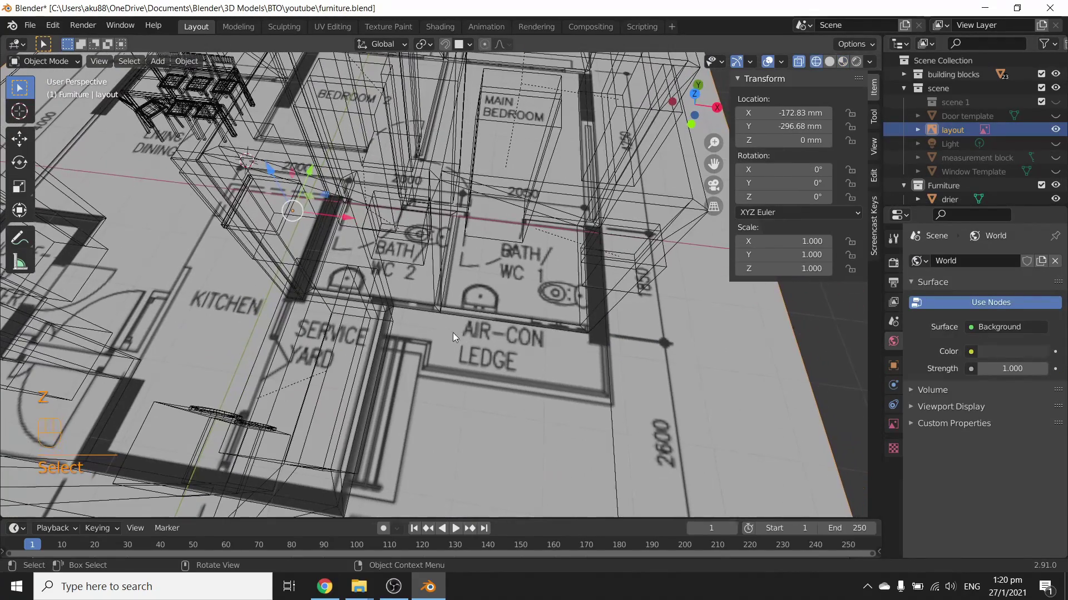
middle_click(423, 399)
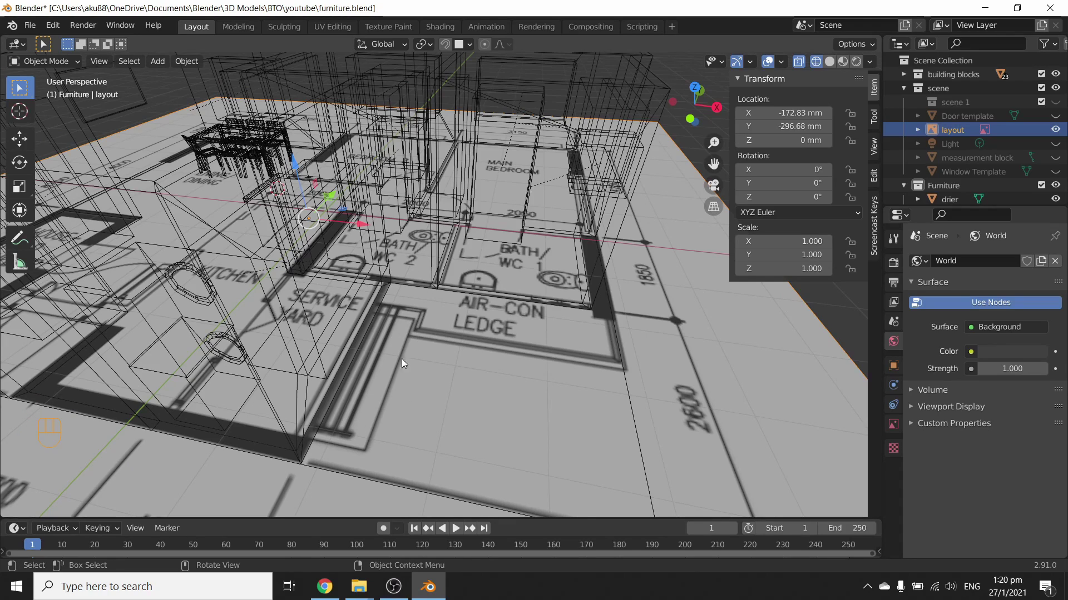
left_click_drag(462, 334, 428, 306)
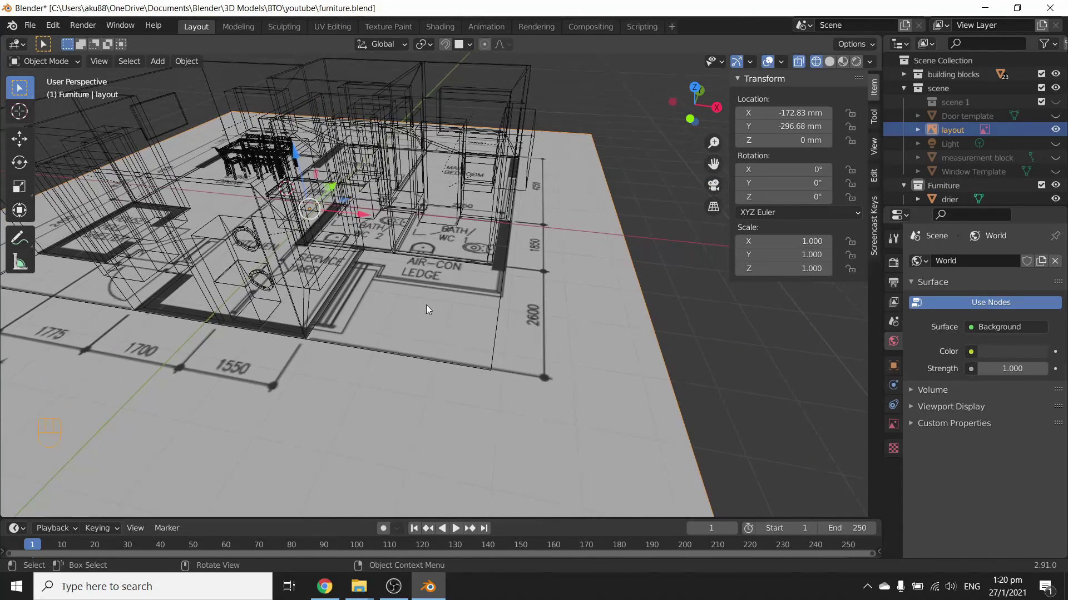
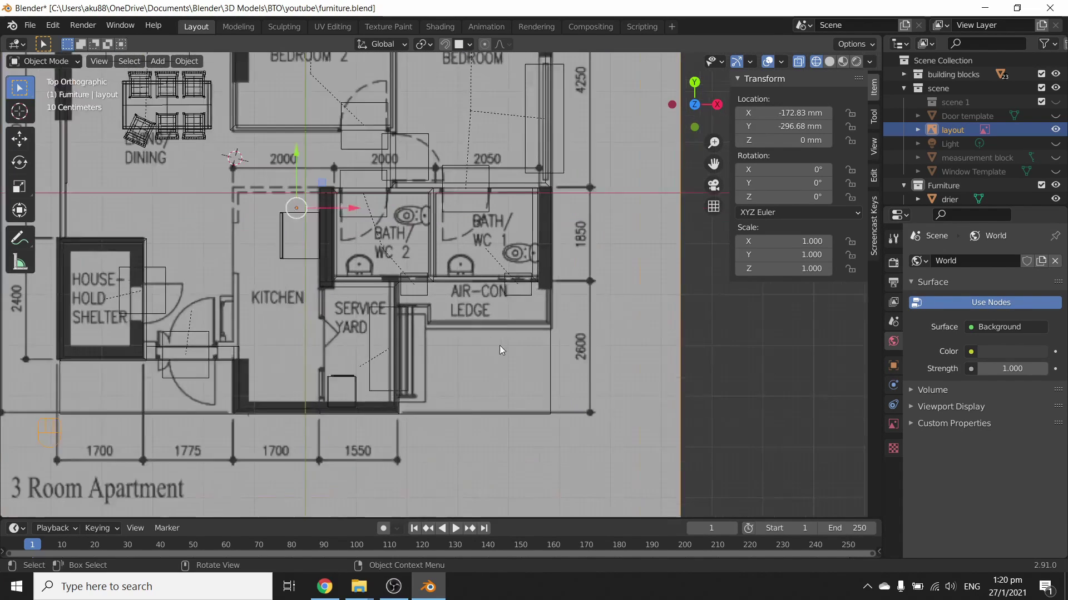
left_click_drag(512, 353, 480, 304)
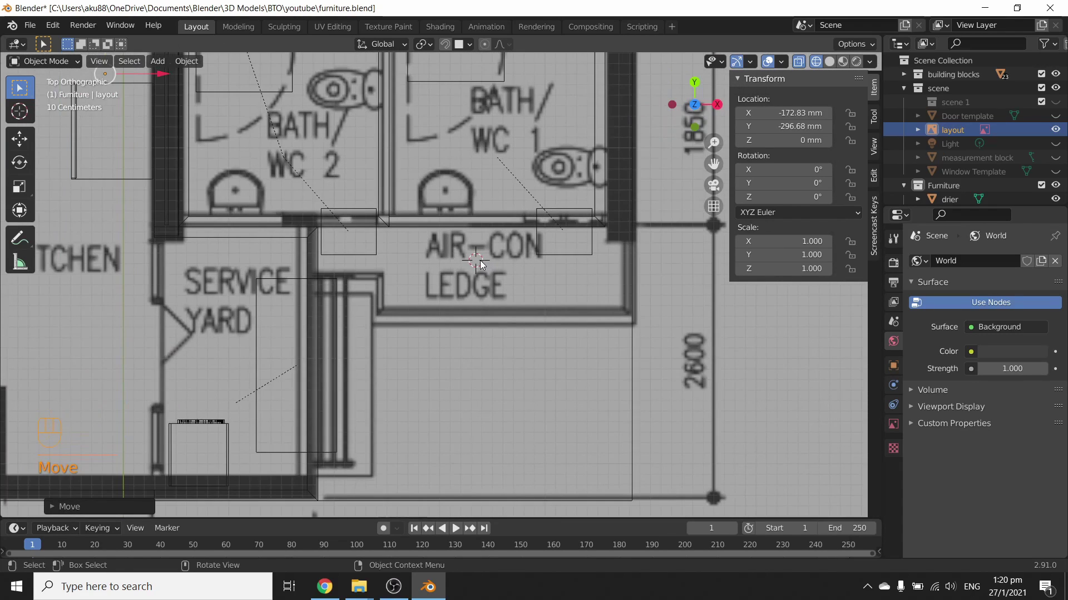
Add a plane named 'AC ledge' and scale and move it roughly over the ledge outline.
key("shift+a")
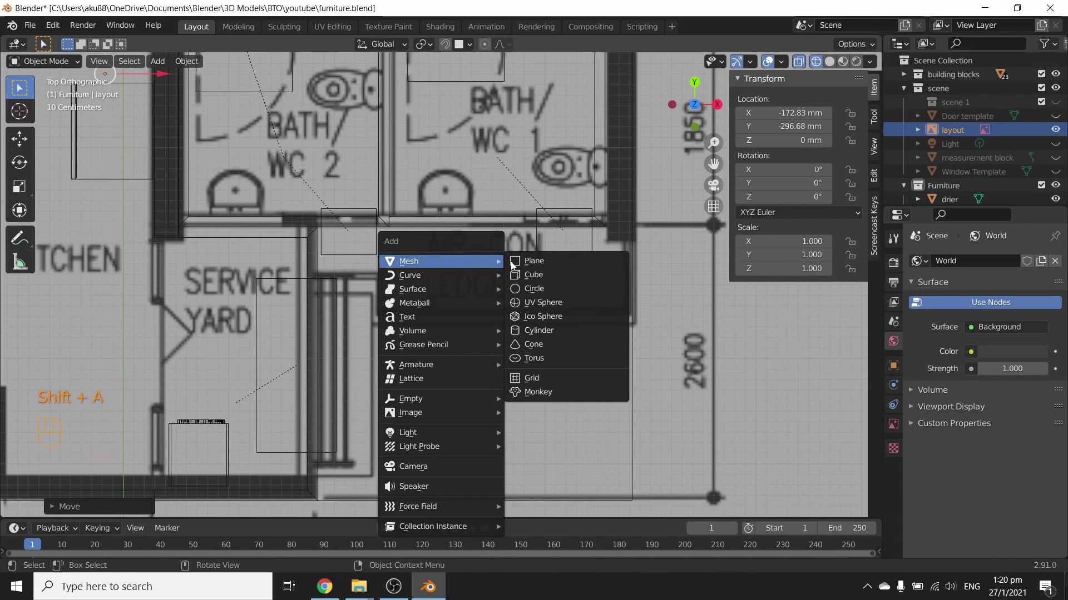
key("F2")
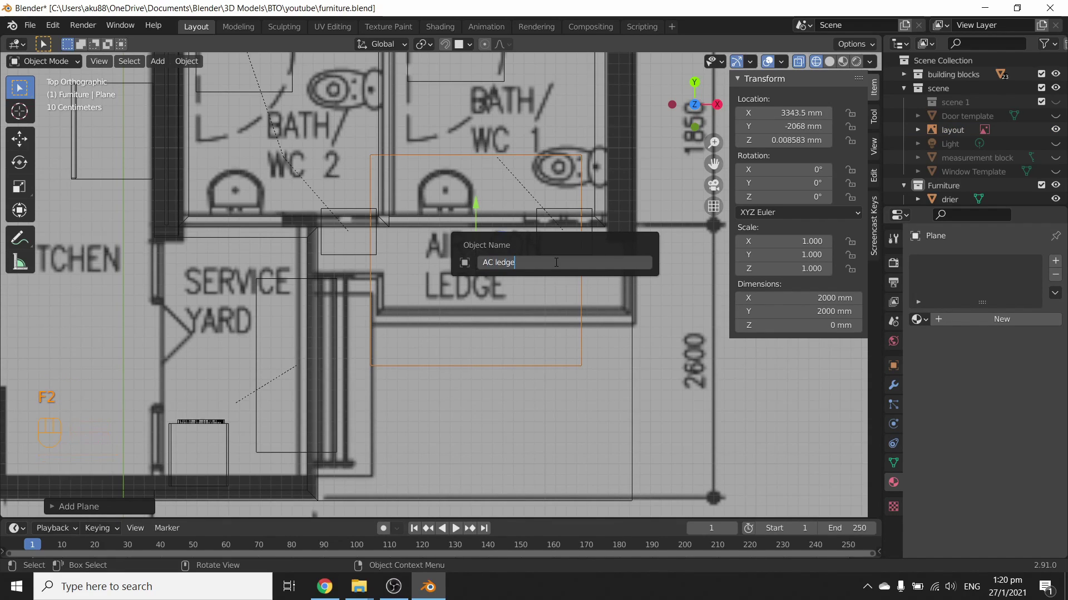
key("s")
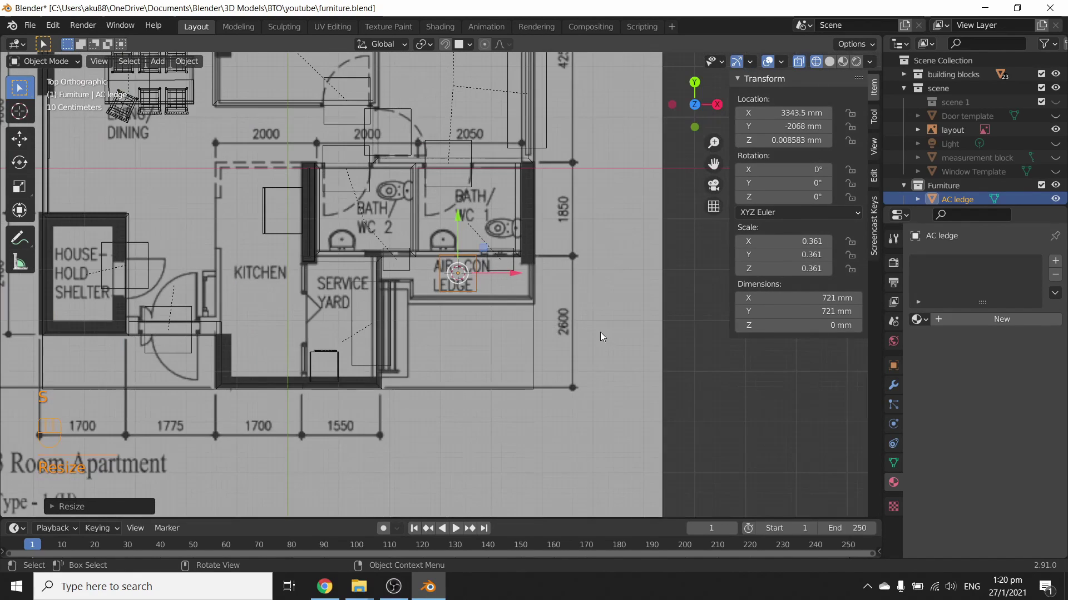
key("g")
key("g")
key("s")
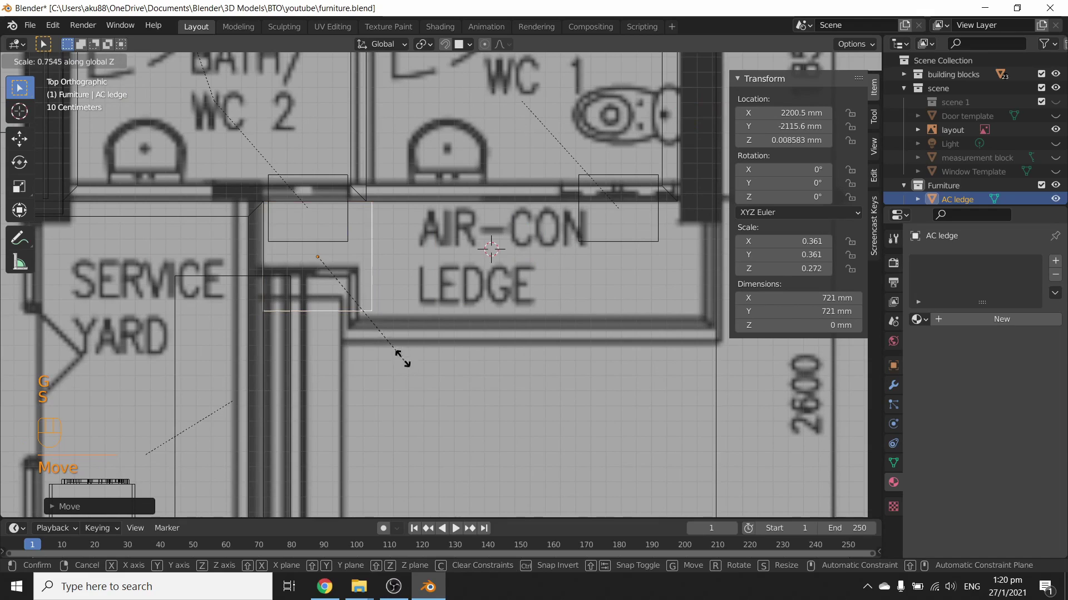
key("s")
type("i")
key("g")
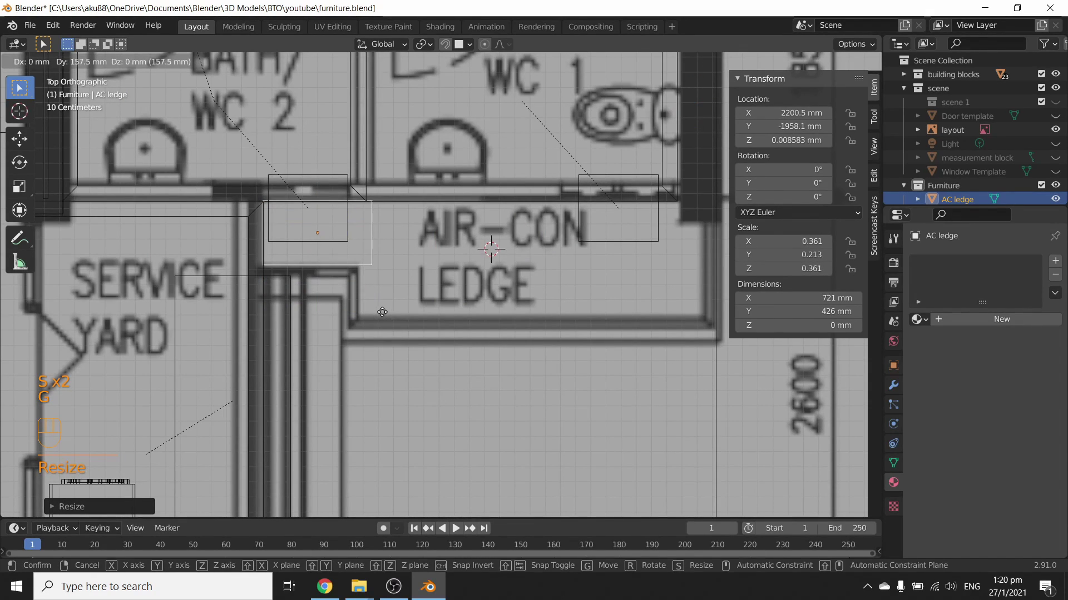
key("s")
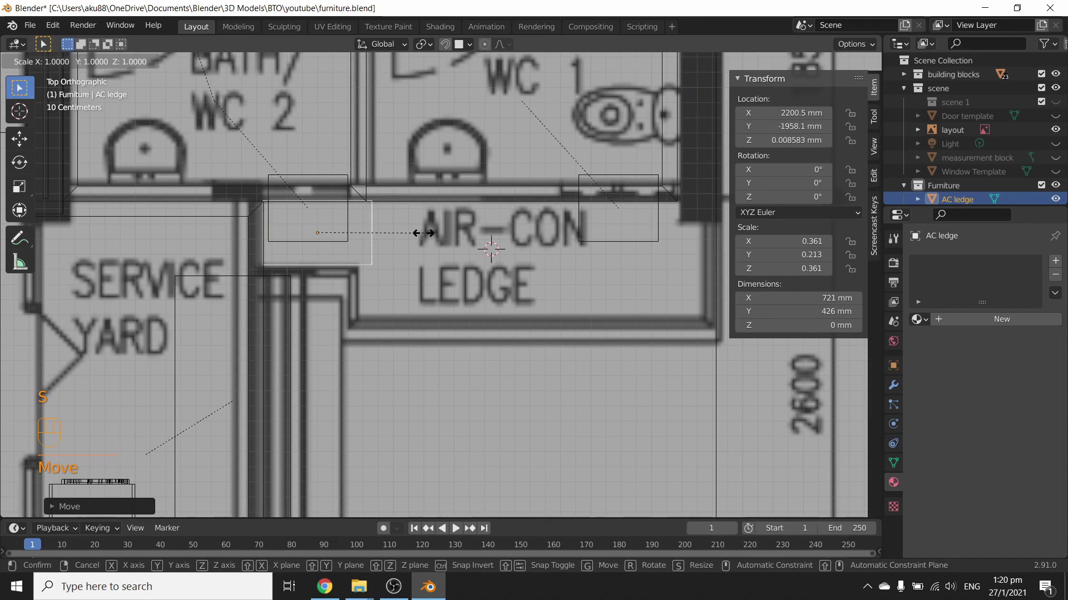
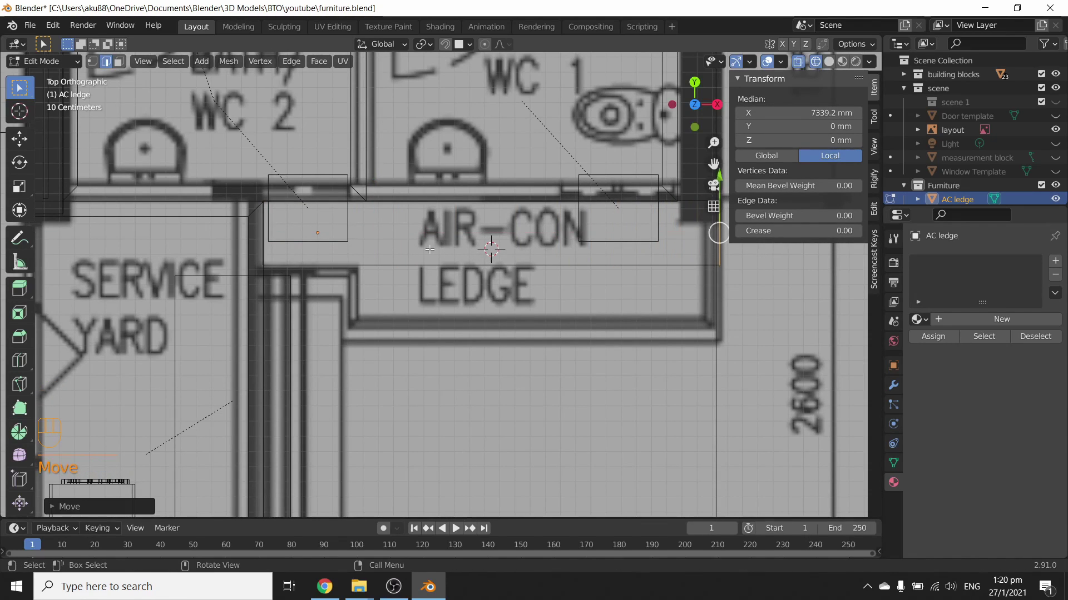
Edit the plane's edges to fit the ledge outline, about 3007 by 906 mm.
key("ctrl+r")
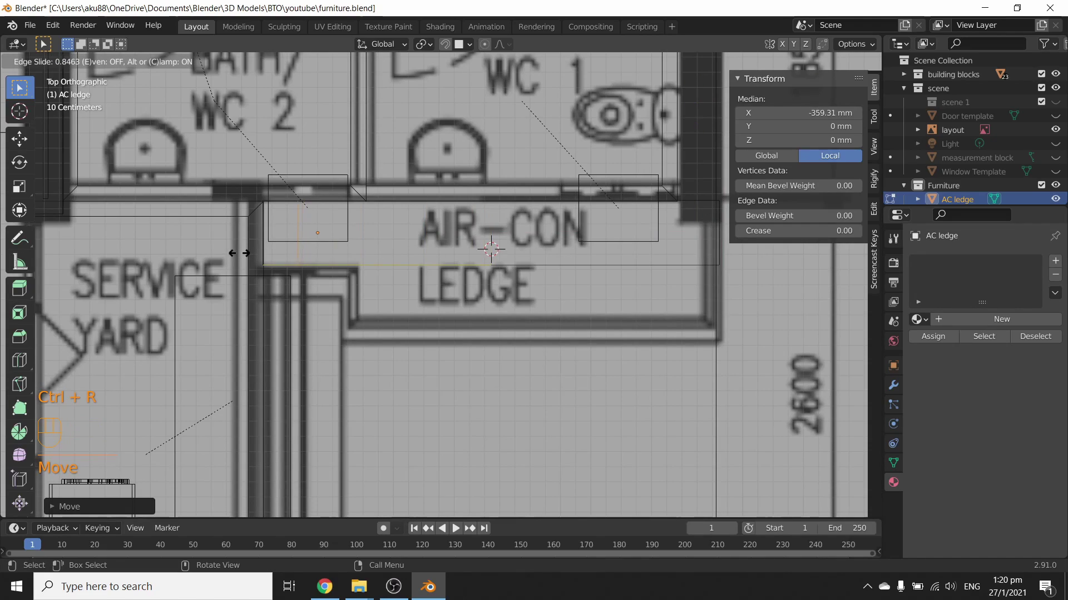
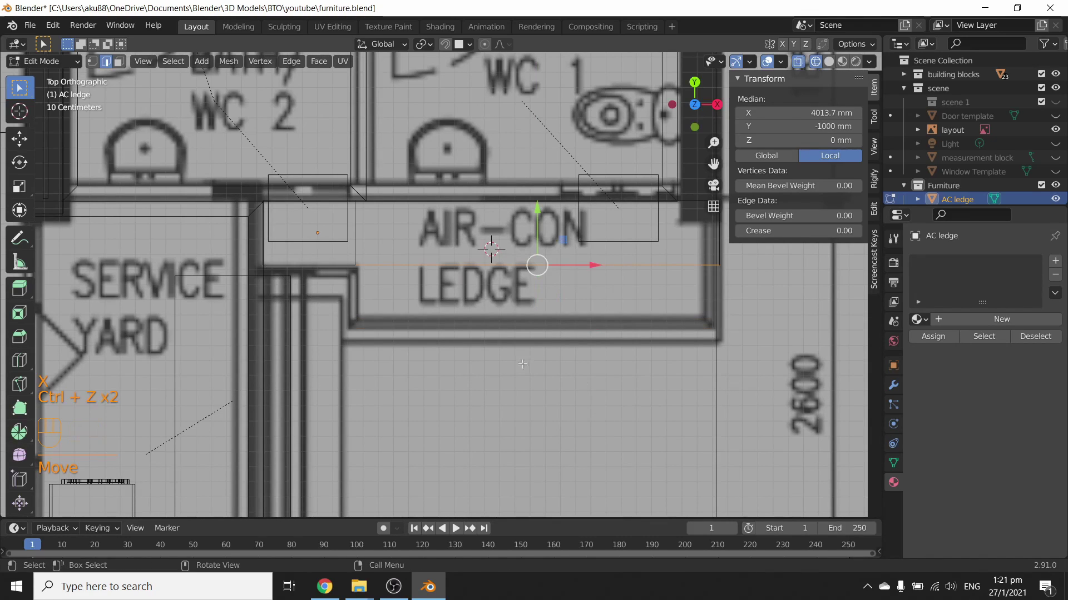
key("e")
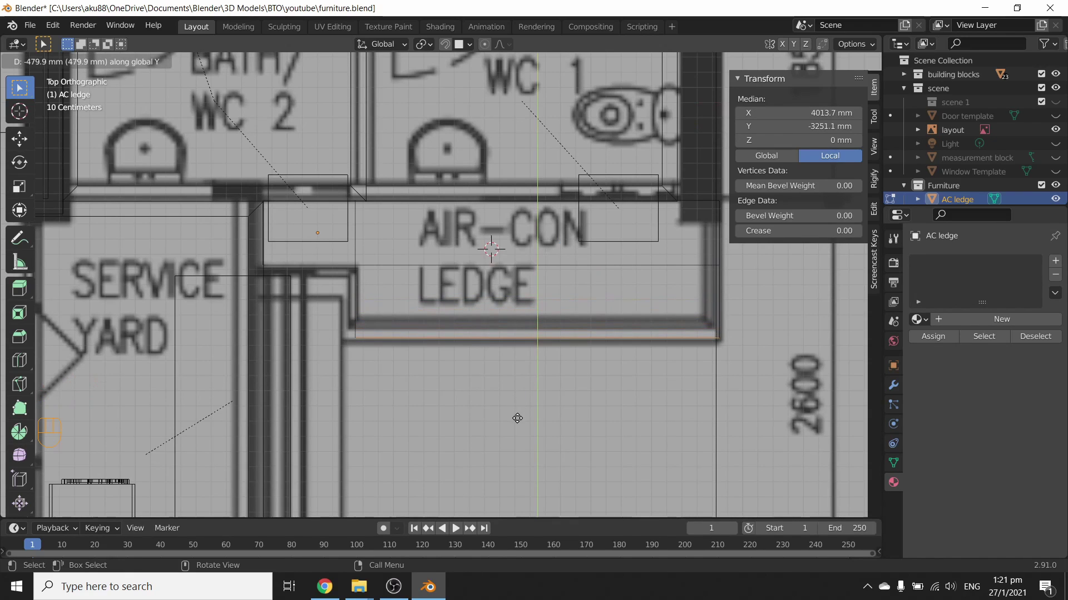
left_click_drag(642, 432, 578, 381)
left_click(579, 382)
key("Tab")
Extrude the AC ledge face upward into a 176 mm thick slab.
key("z")
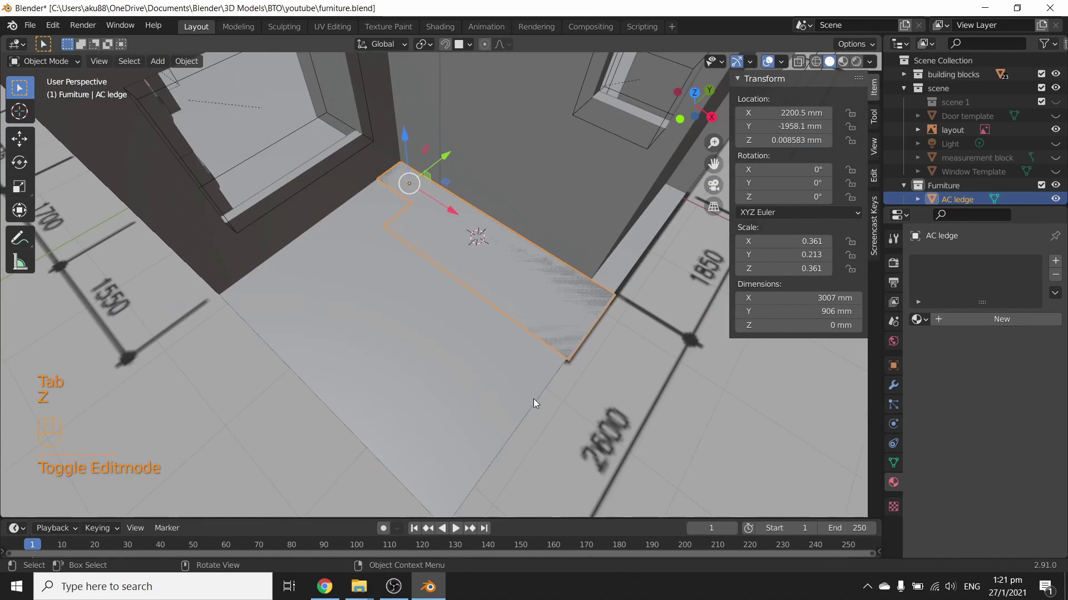
left_click_drag(532, 345, 522, 339)
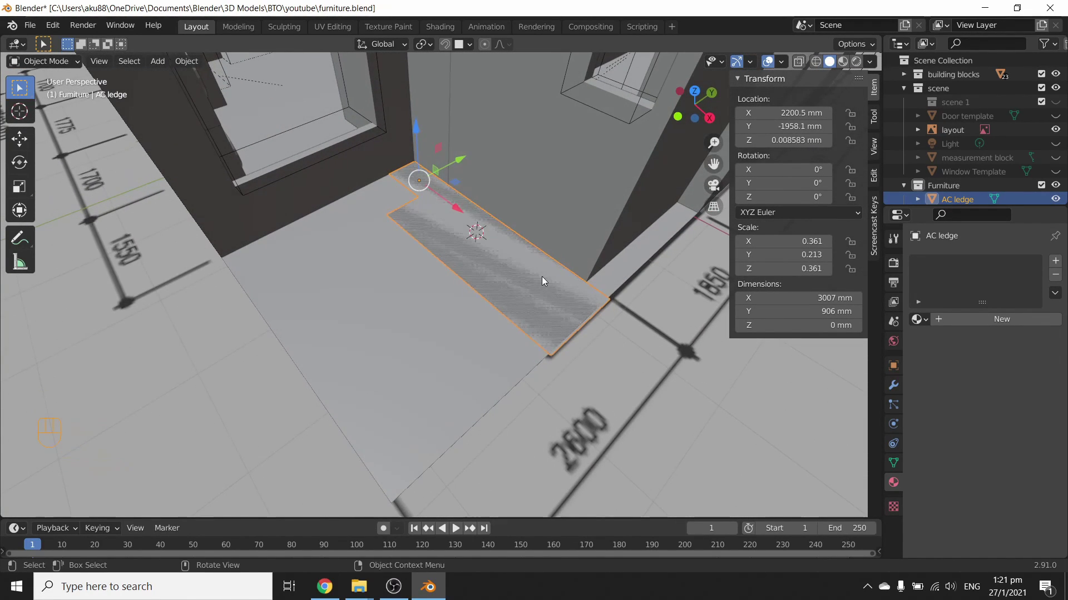
key("Tab")
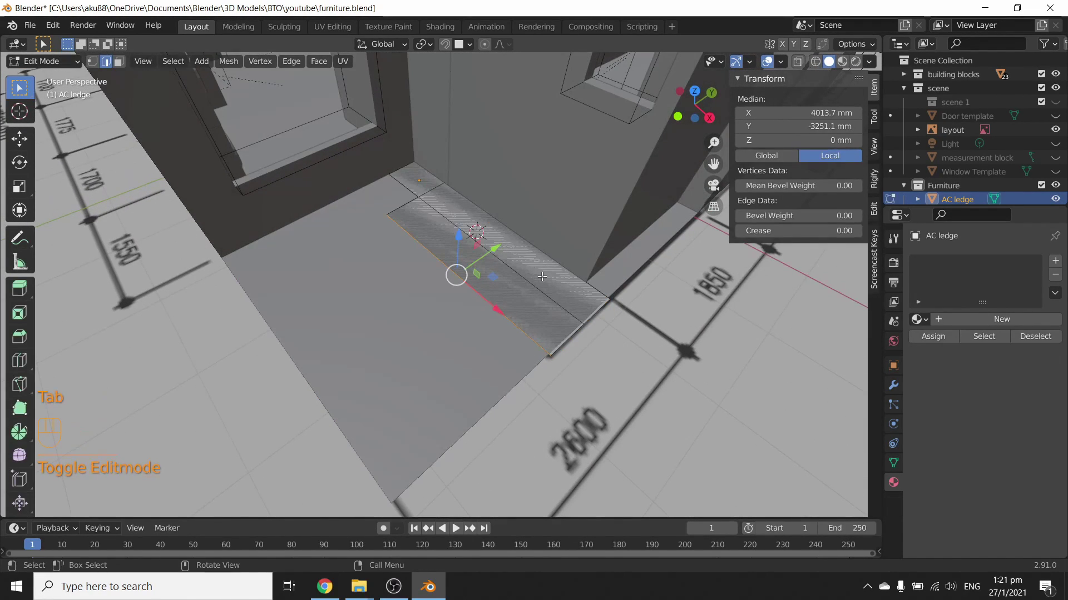
key("3")
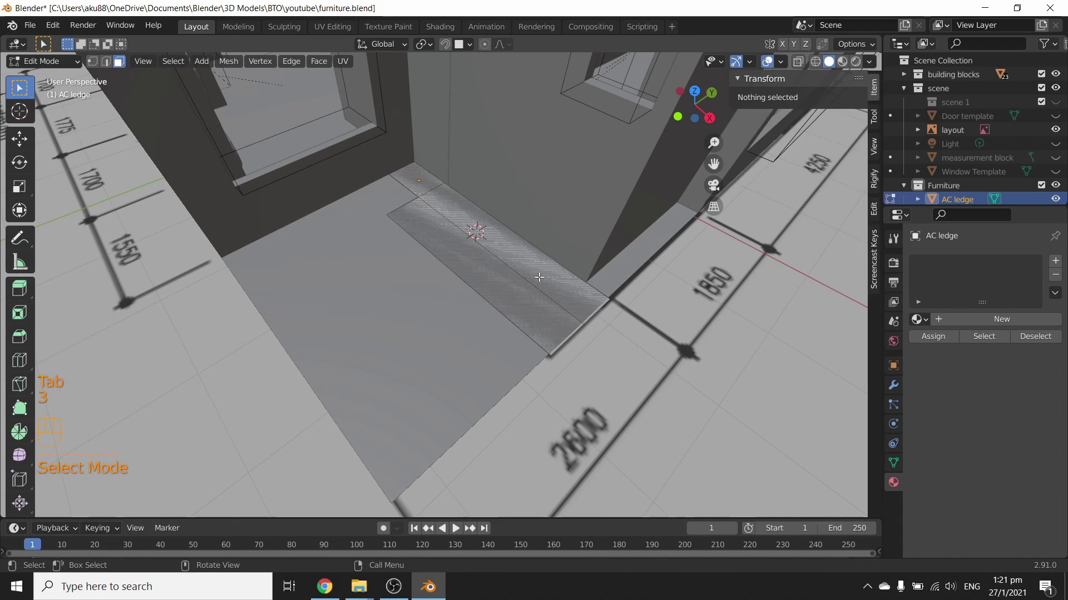
key("a")
left_click_drag(541, 252, 562, 251)
left_click_drag(541, 272, 493, 332)
left_click(524, 319)
key("e")
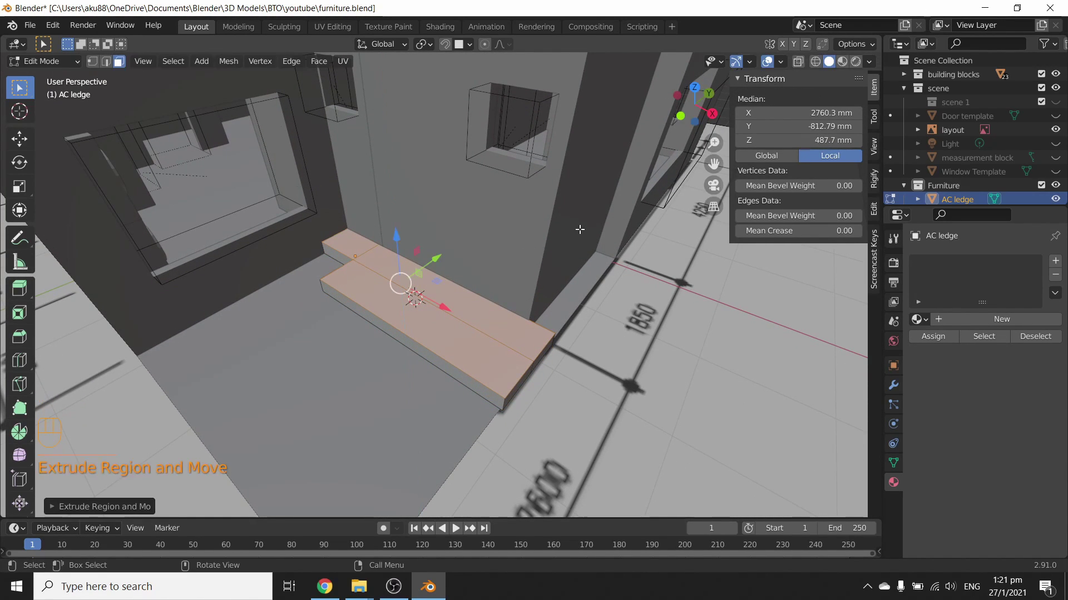
key("i")
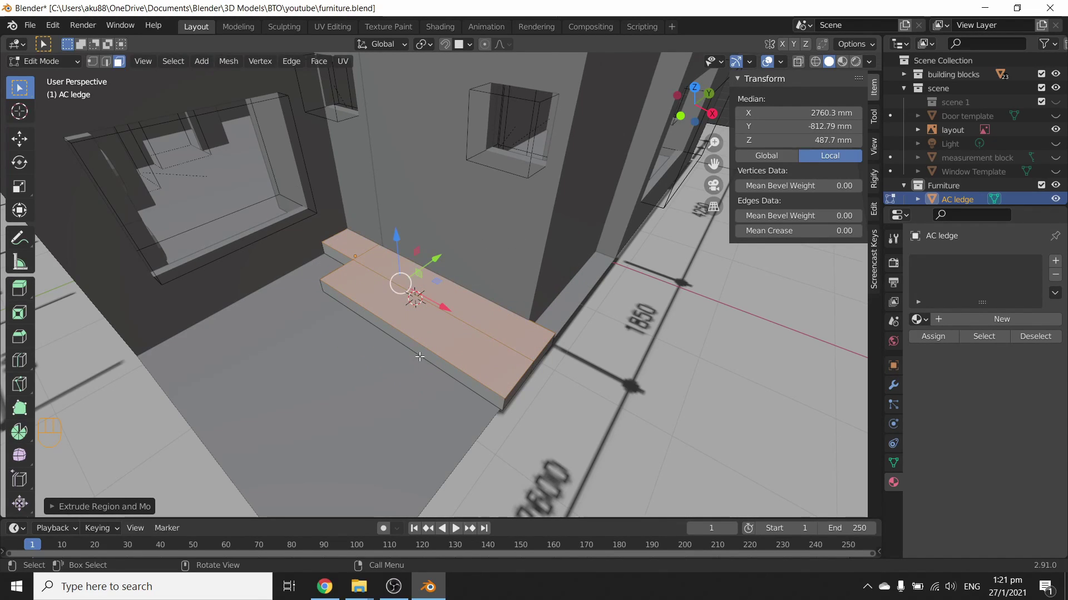
Inset the top face and push it down into a rimmed tray, then lift the ledge to about 279 mm.
key("Tab")
key("ctrl+a")
key("Tab")
key("i")
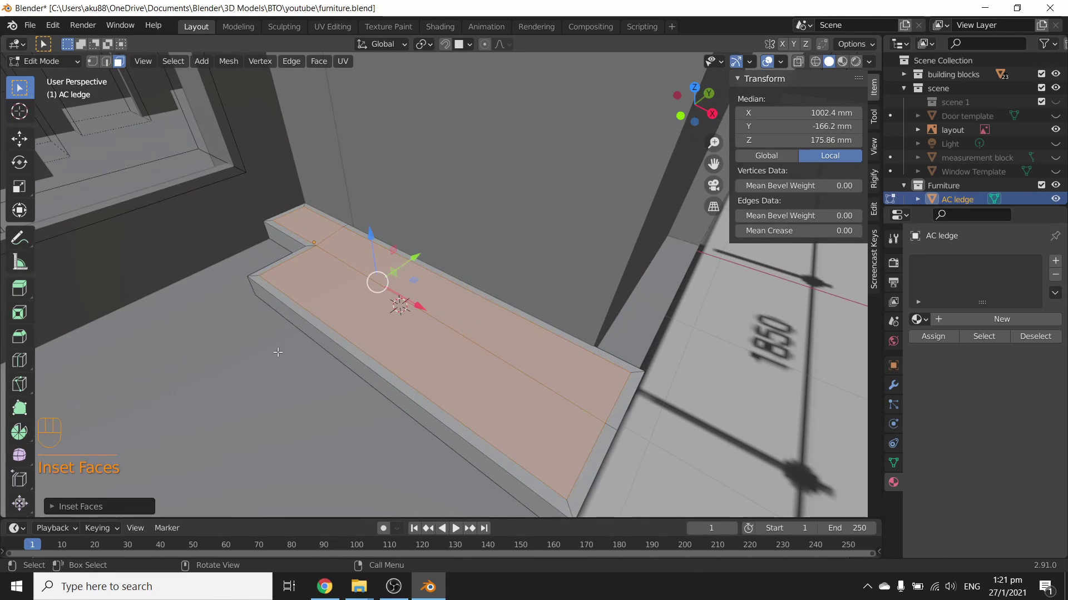
key("e")
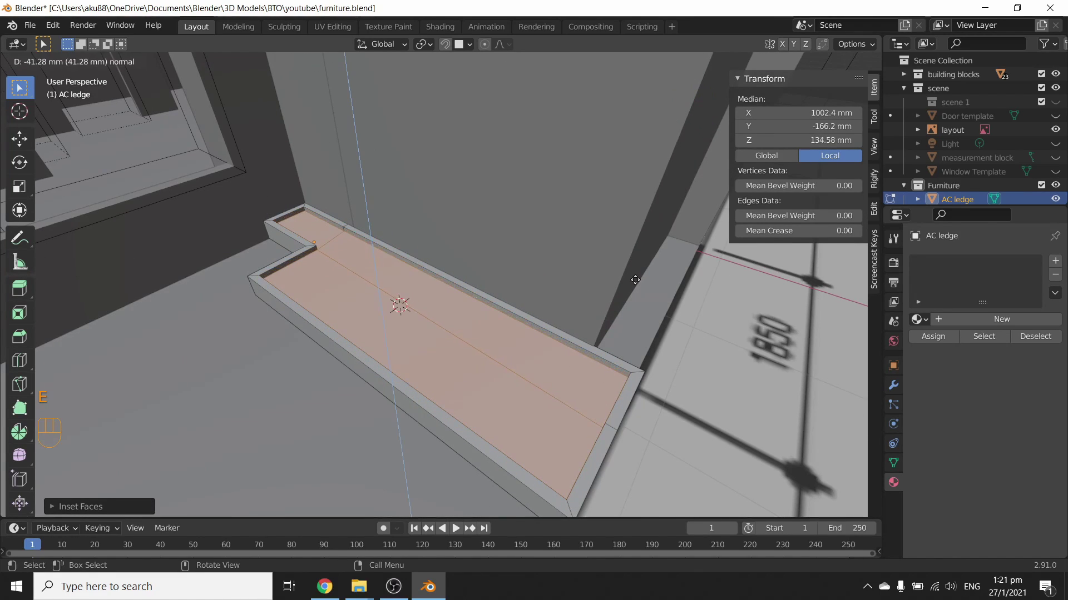
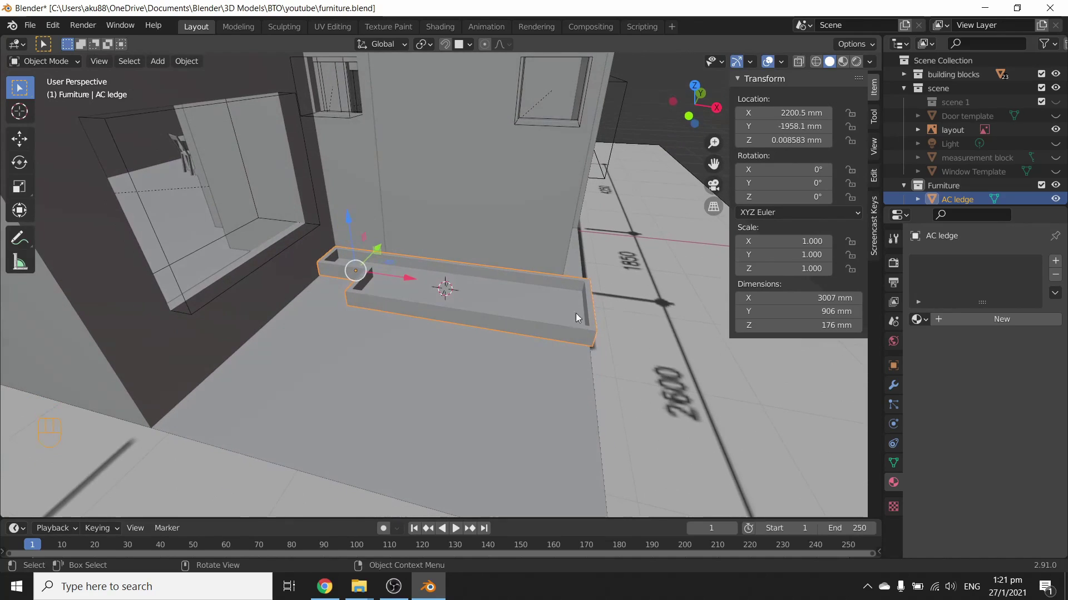
key("g")
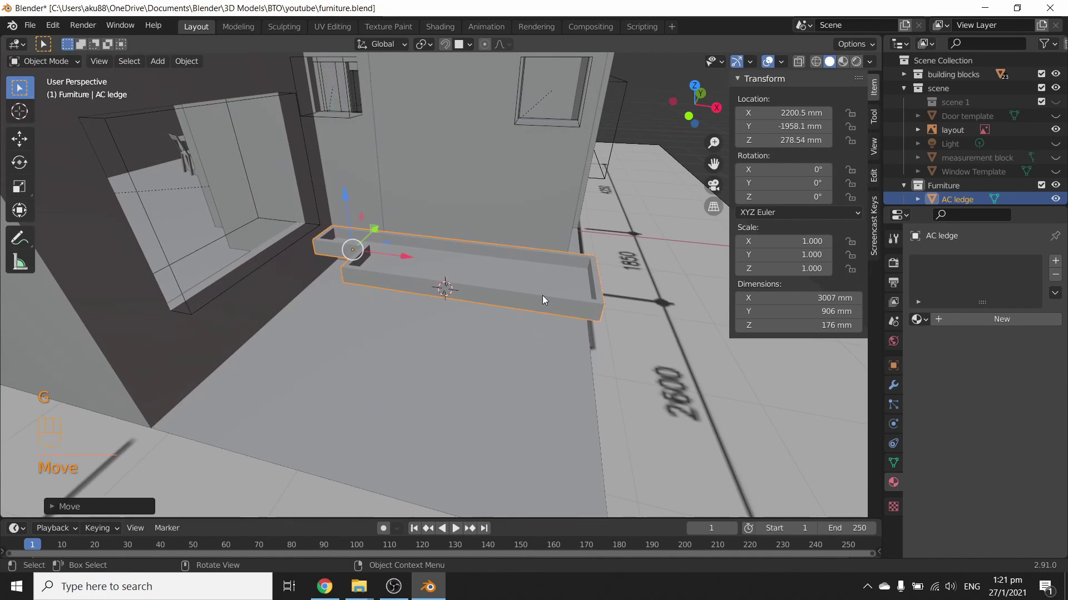
left_click_drag(451, 285, 467, 281)
left_click_drag(488, 268, 472, 341)
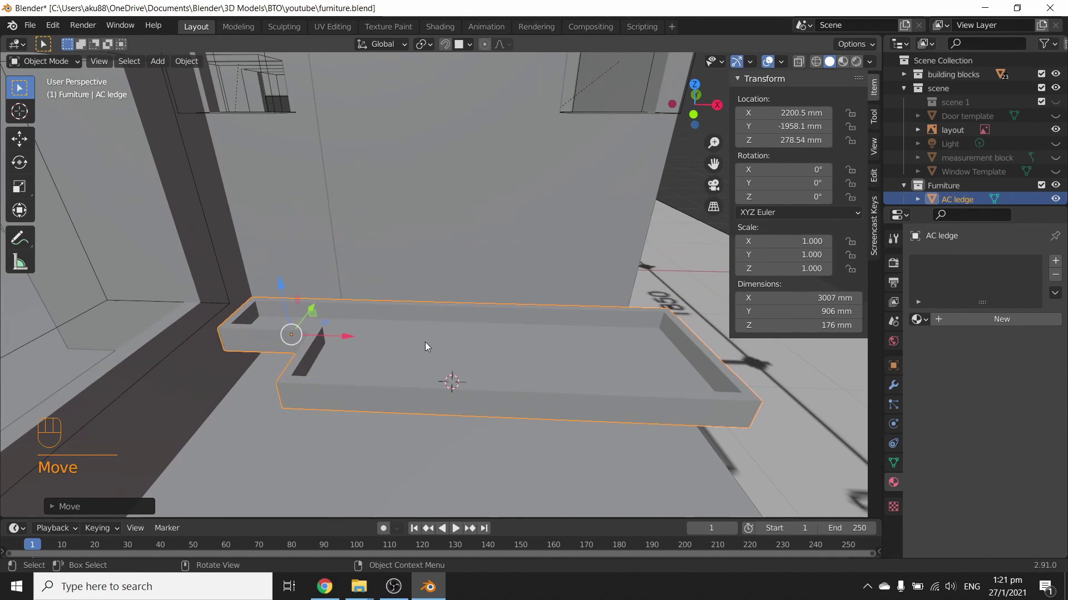
key("shift+a")
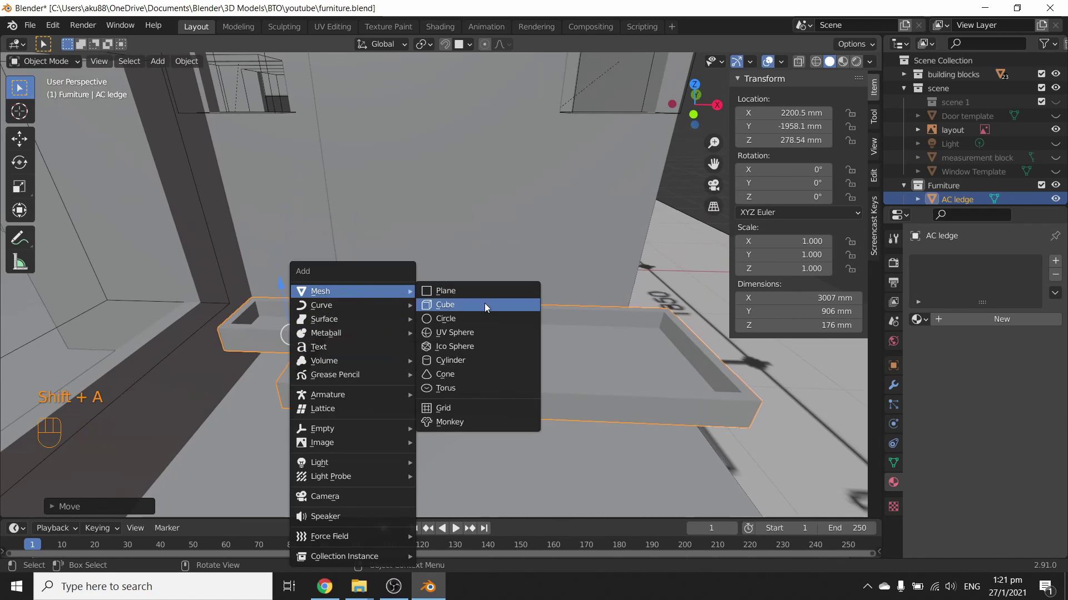
key("s")
key("g")
key("s")
key("shift+d")
left_click_drag(477, 396, 433, 393)
middle_click(355, 347)
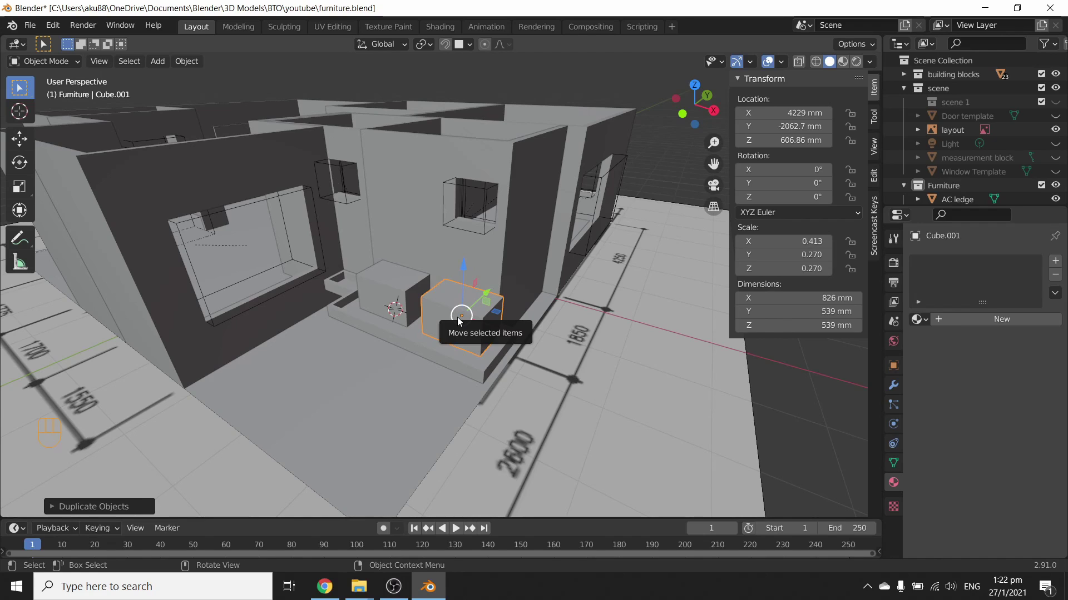
key("x")
key("Delete")
key("x")
key("Delete")
left_click_drag(337, 333, 399, 329)
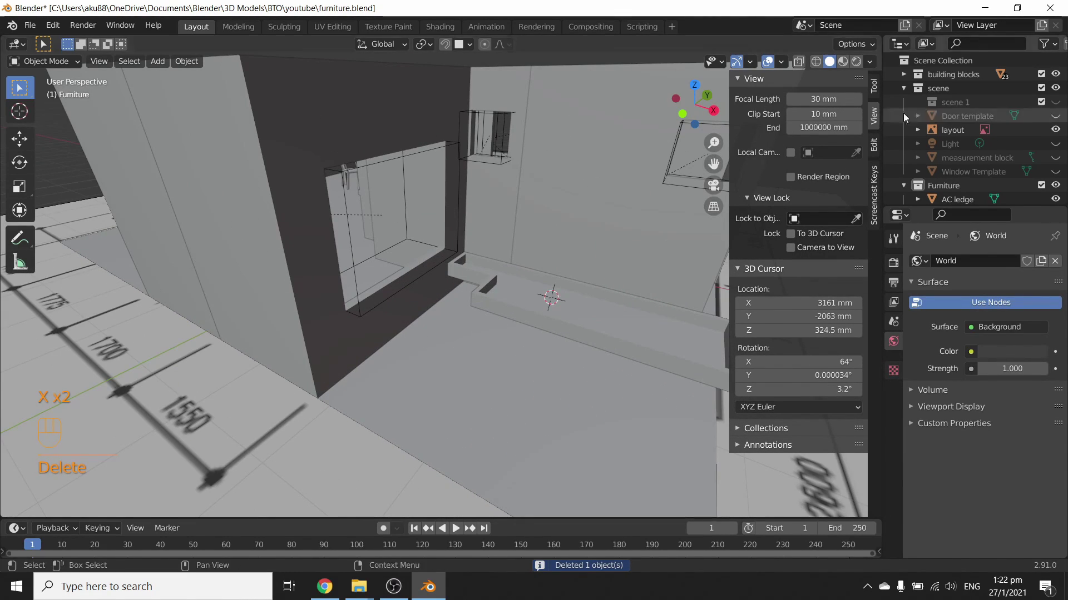
Add a 12-sided cylinder over the air-con ledge area of the floor plan and start editing it.
key("z")
middle_click(509, 335)
left_click_drag(442, 335, 434, 270)
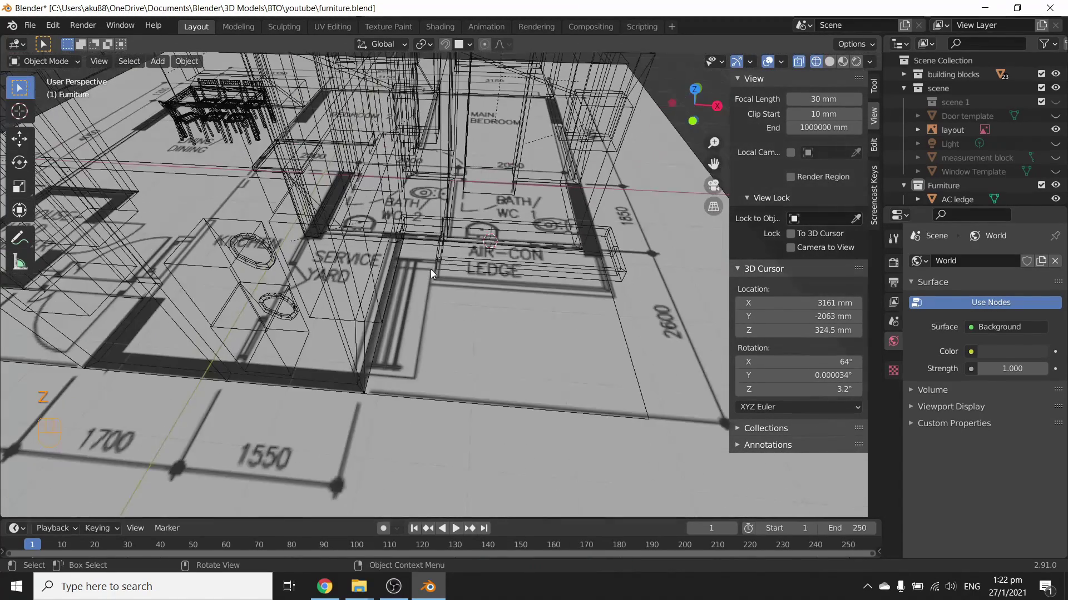
key("shift+a")
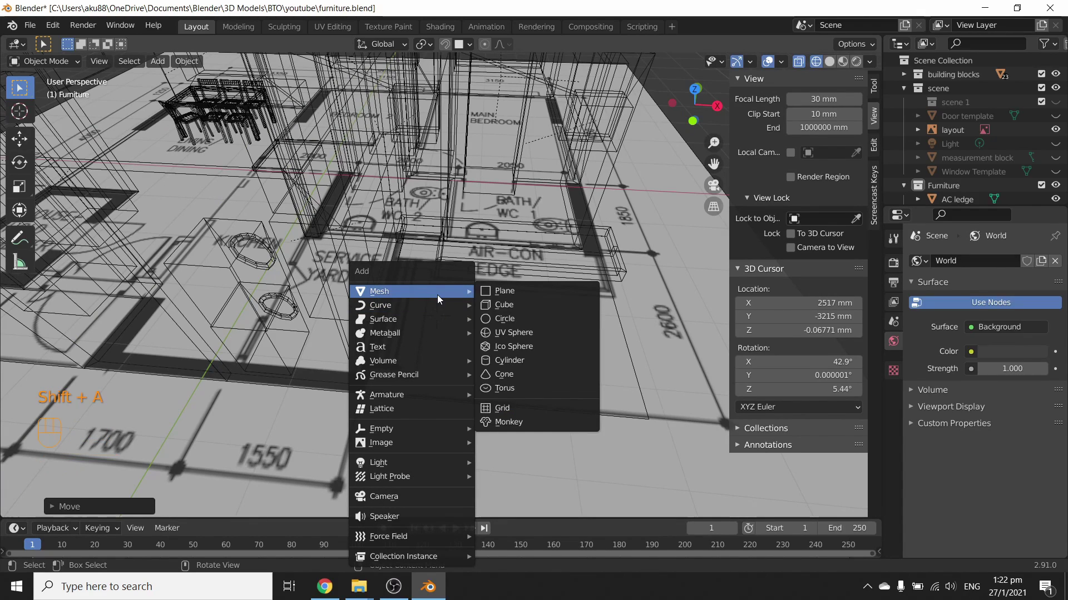
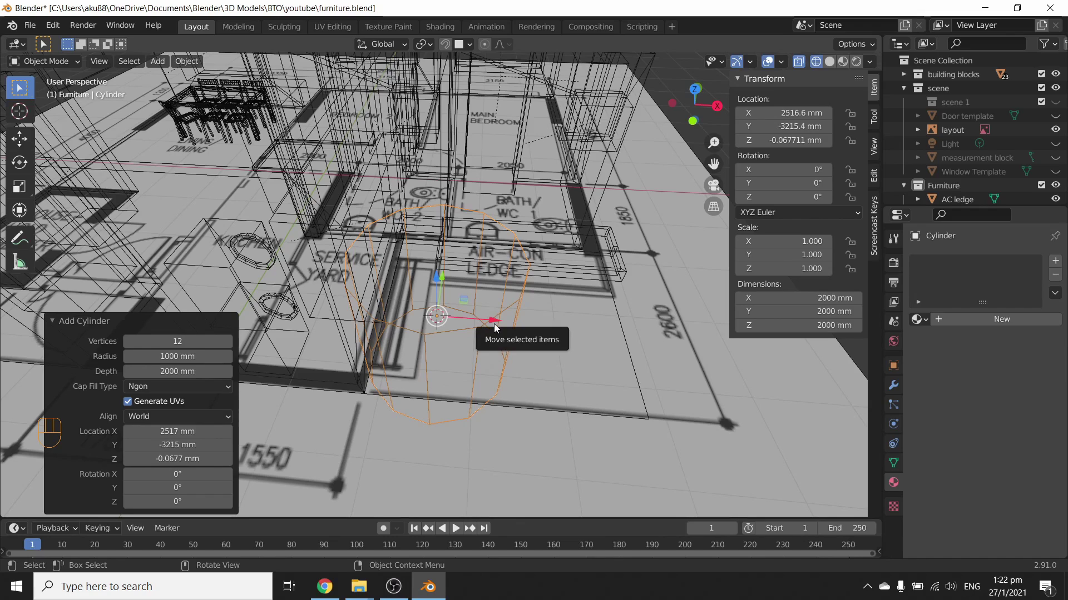
key("Tab")
Isolate the cylinder in local view, raise it about 1390 mm and shrink it into a thin pole.
key("z")
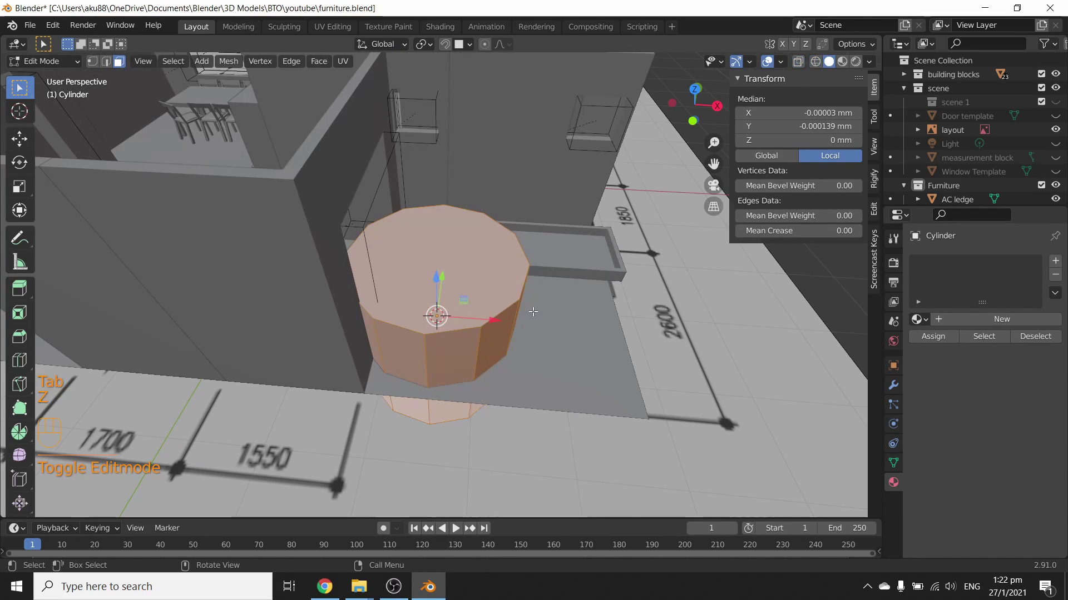
key("/")
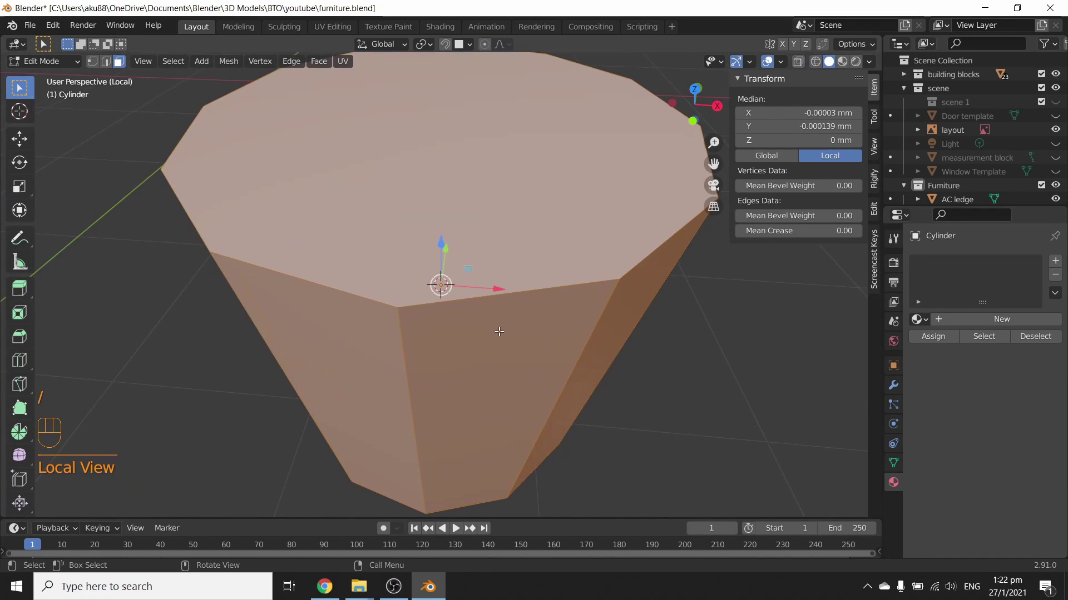
left_click_drag(493, 343, 500, 285)
key("g")
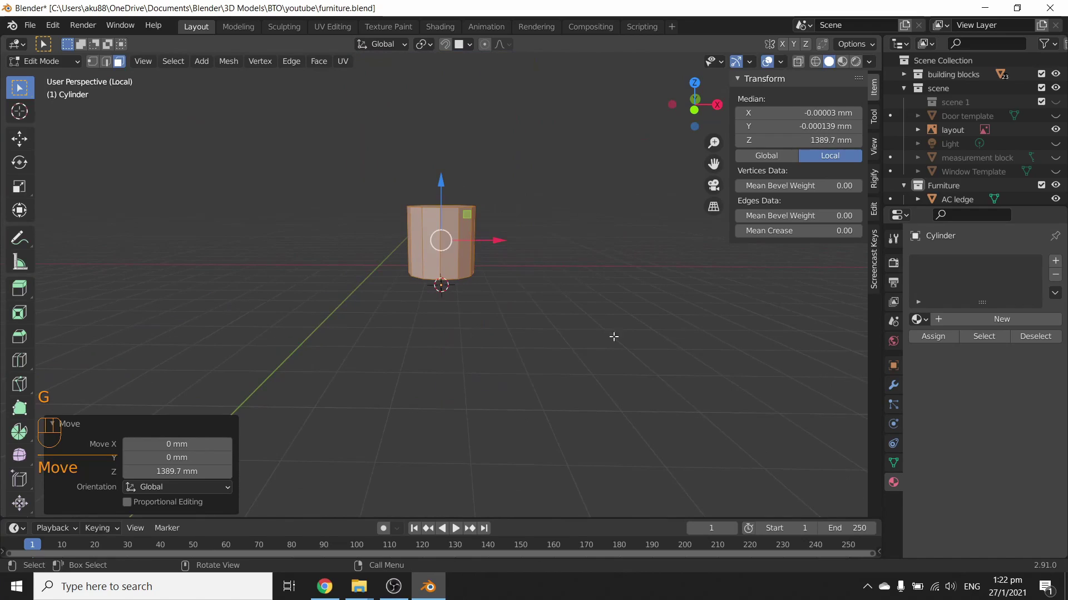
key("s")
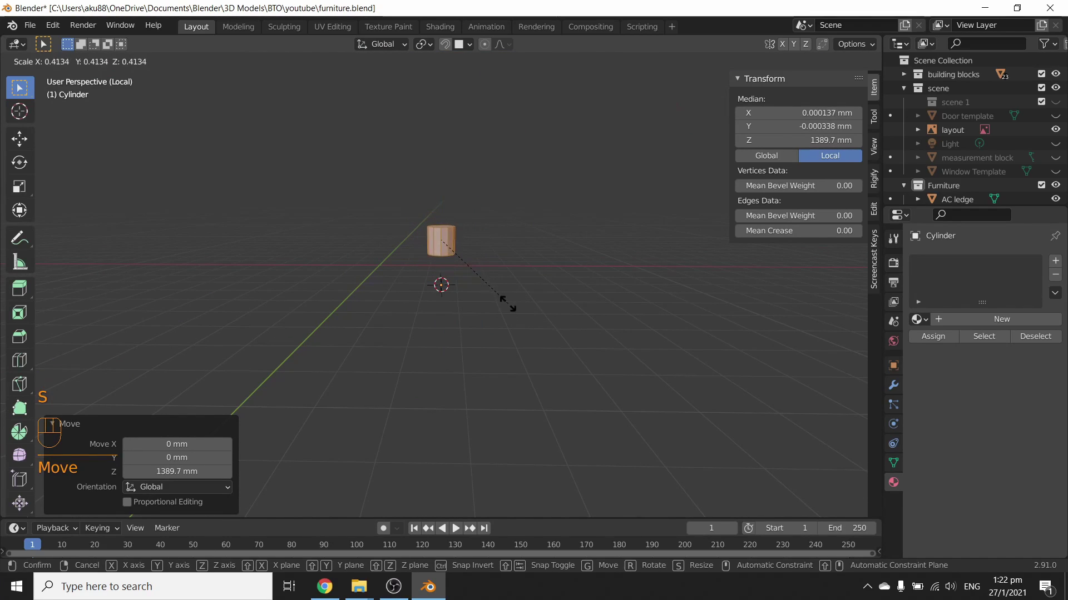
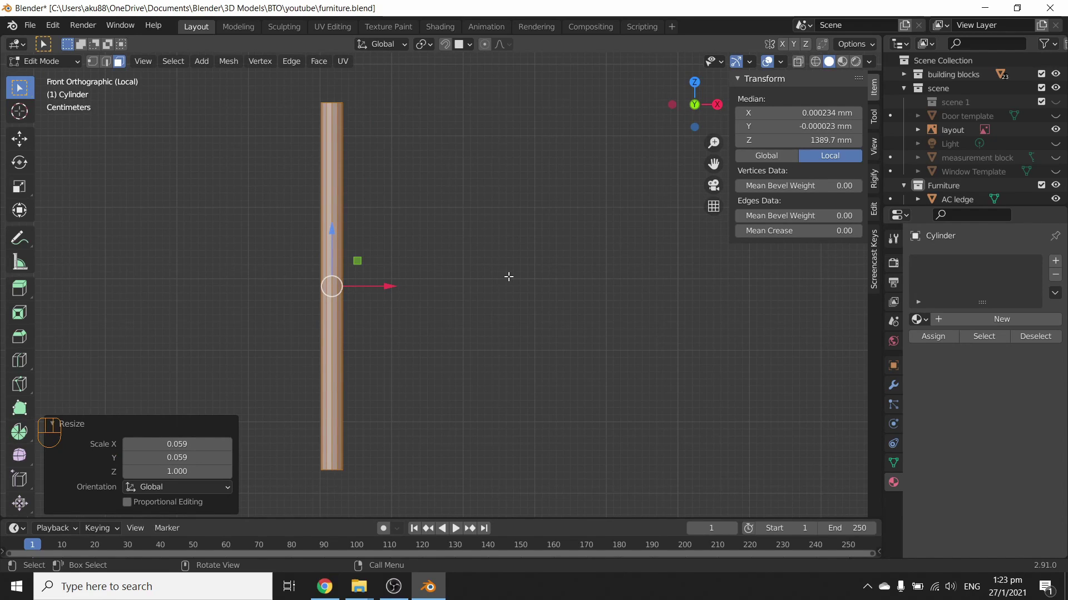
Duplicate the pole twice and rotate the middle copy 90° into a horizontal bar.
key("shift+d")
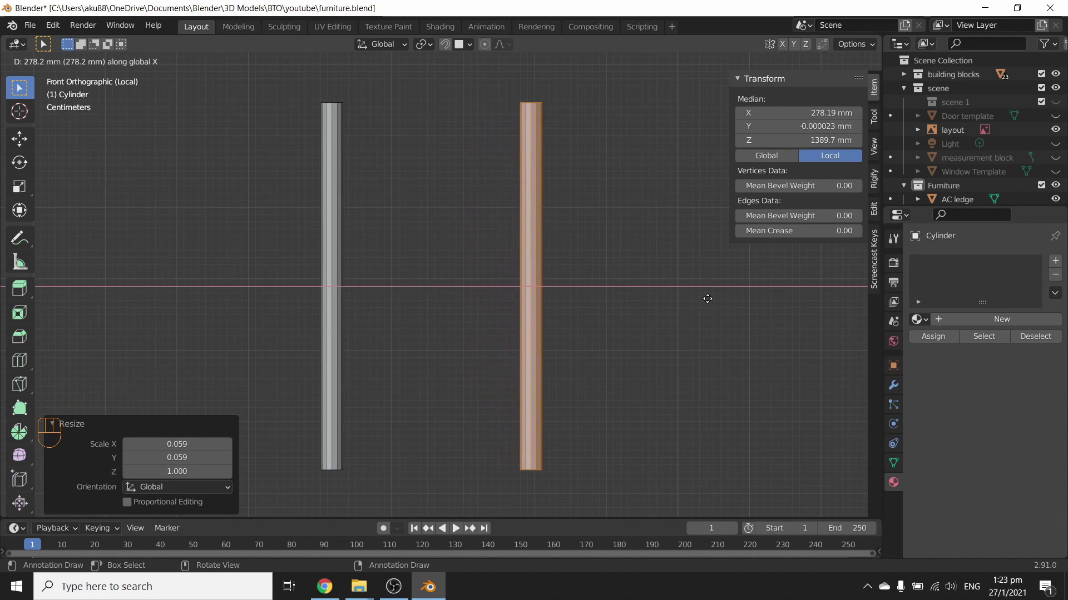
key("shift+d")
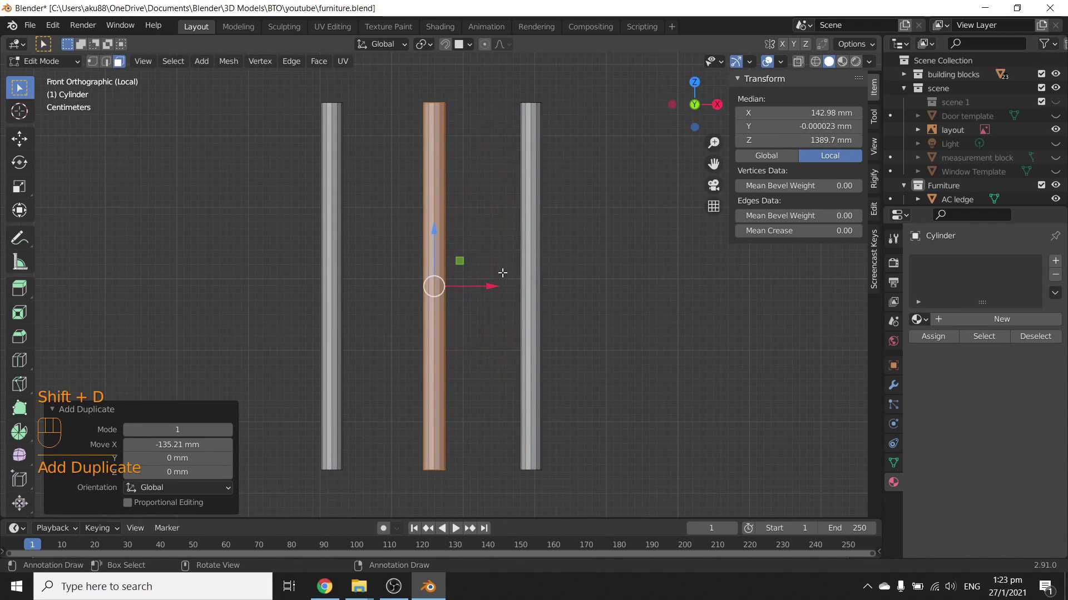
key("r")
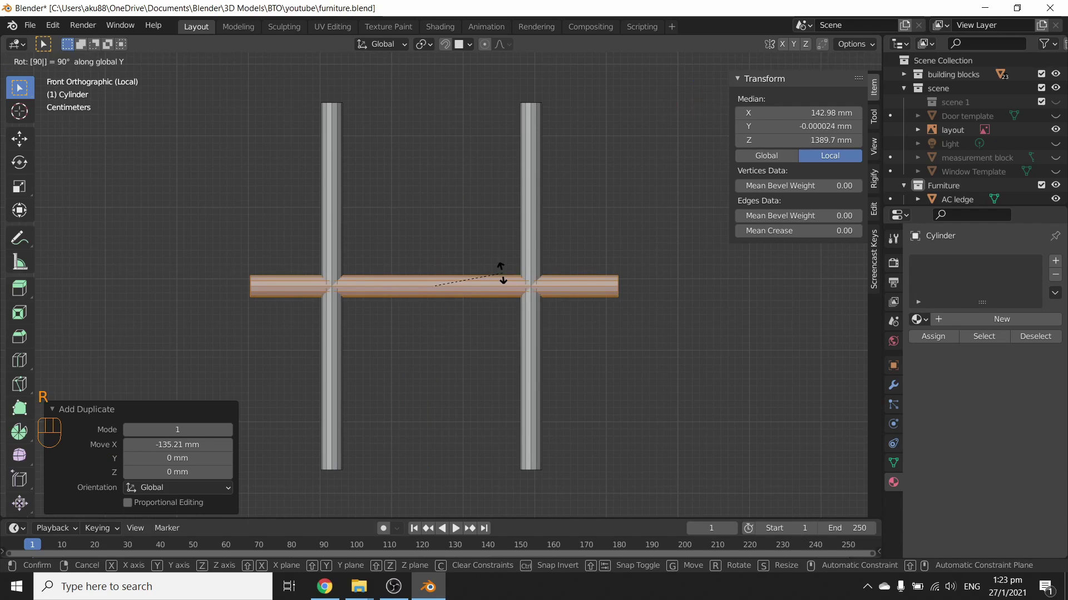
key("s")
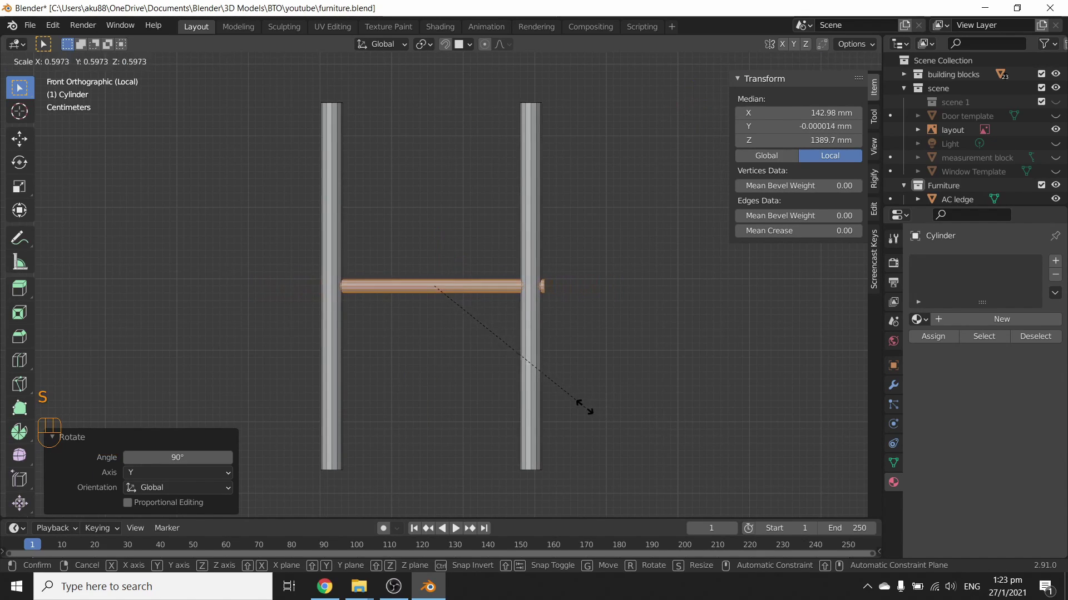
Fit the bar between the pole tops around 1629 mm high and duplicate it into stacked rails.
key("z")
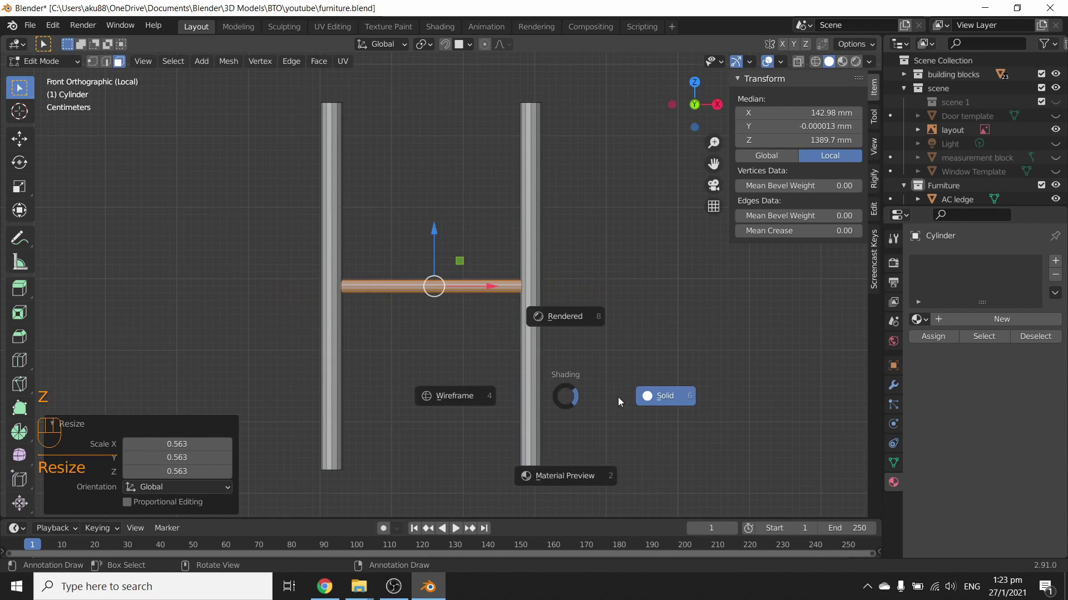
key("g")
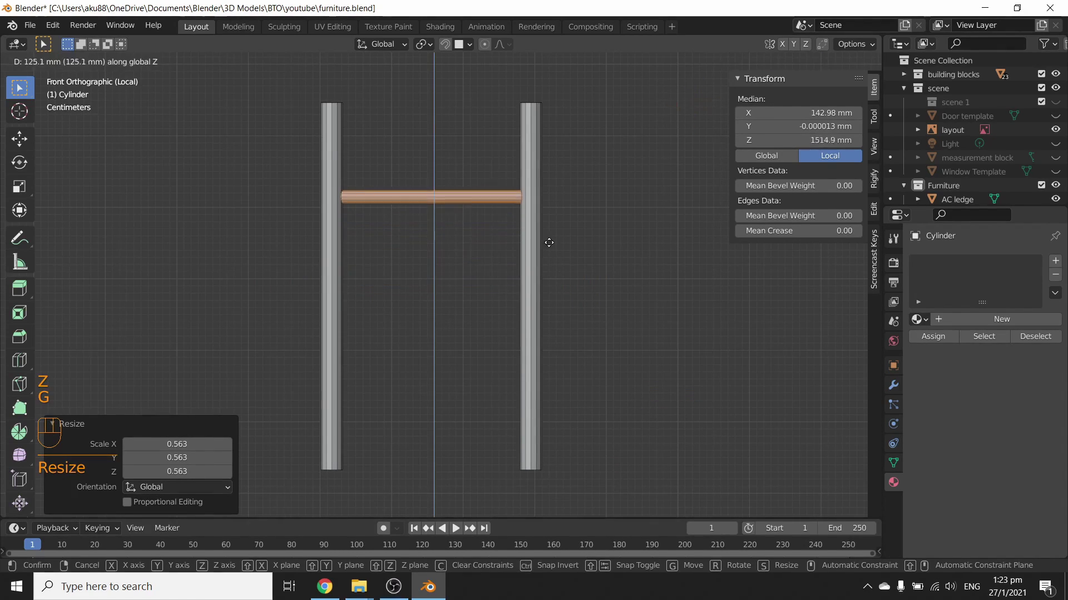
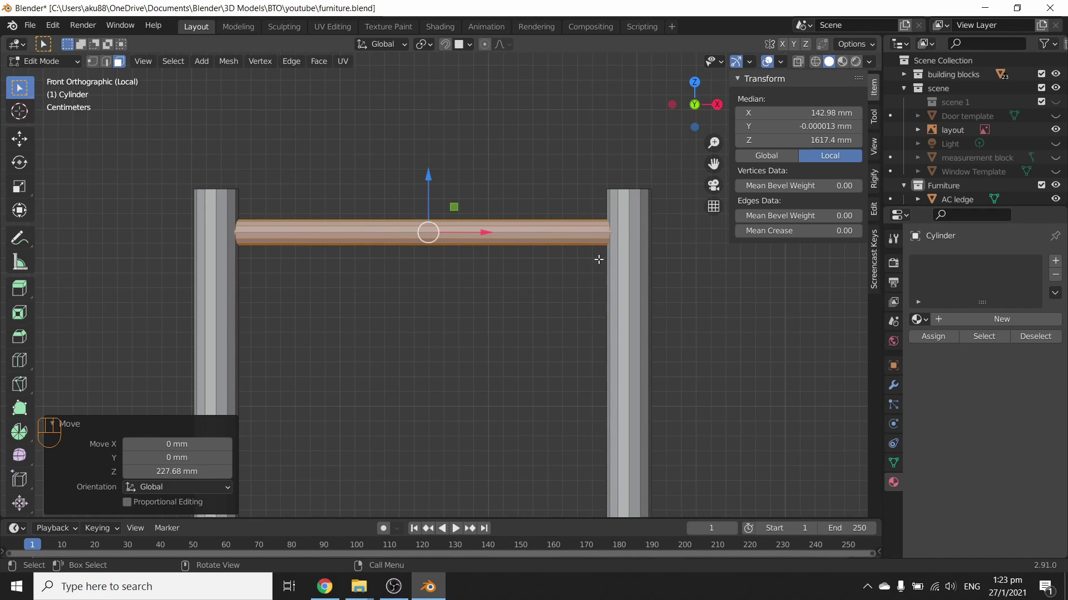
key("s")
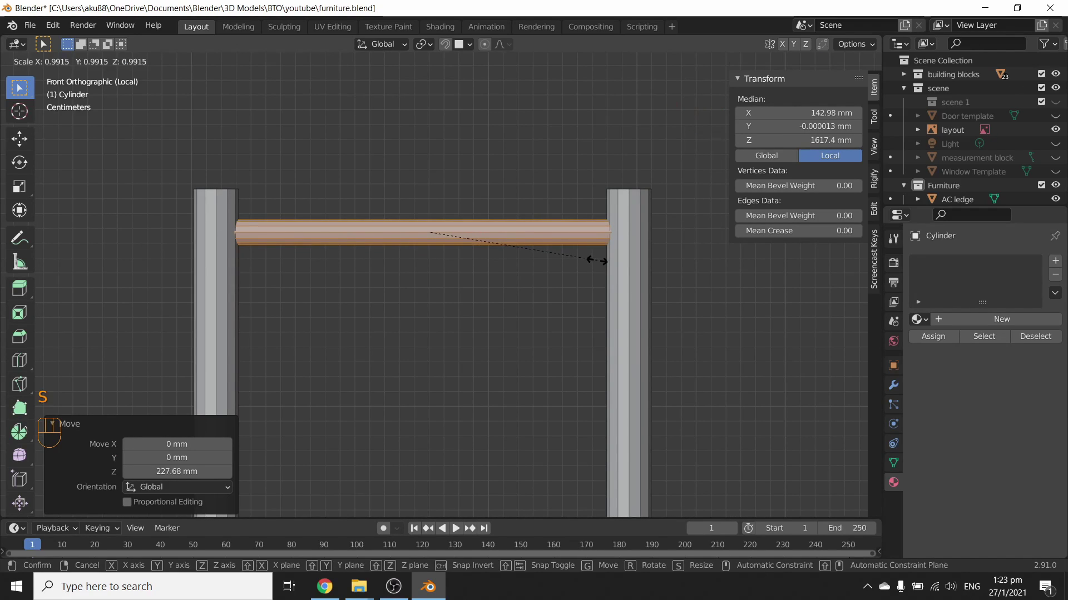
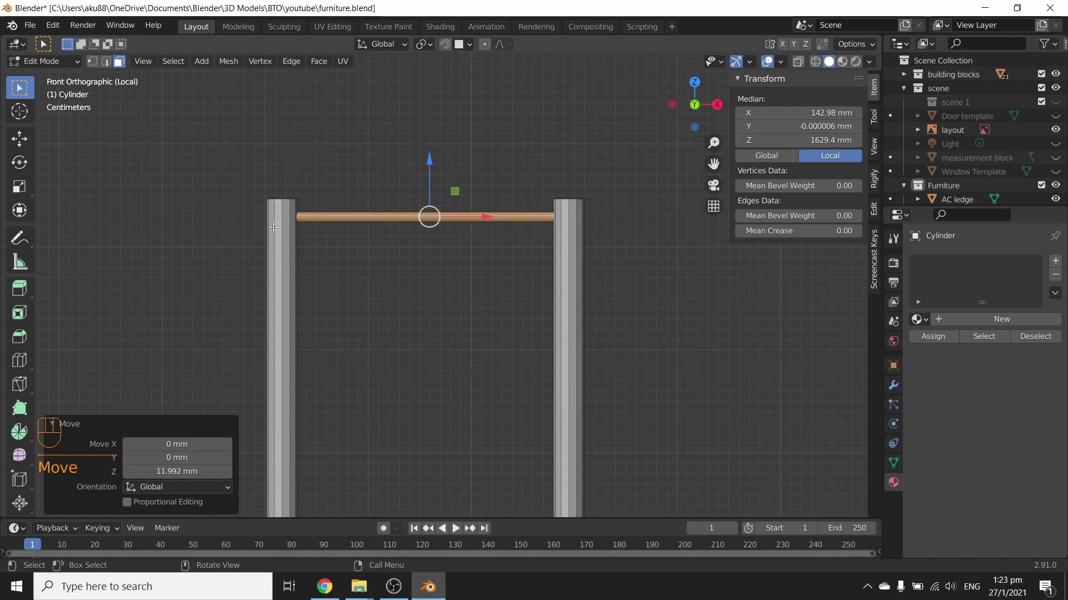
key("shift+d")
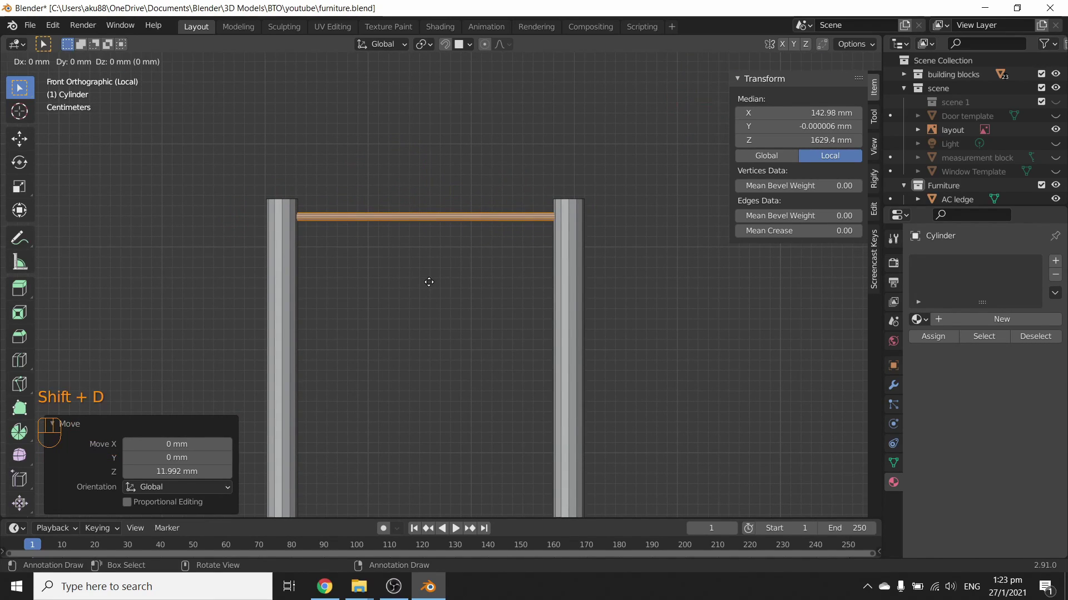
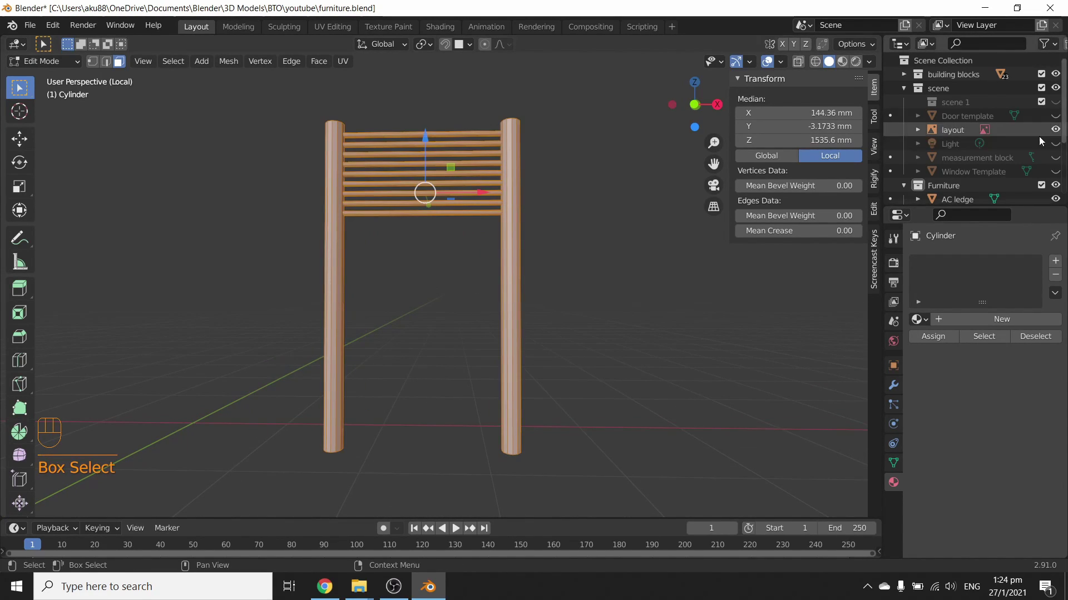
Join the rack parts into one object and leave mesh editing.
left_click_drag(949, 124, 922, 245)
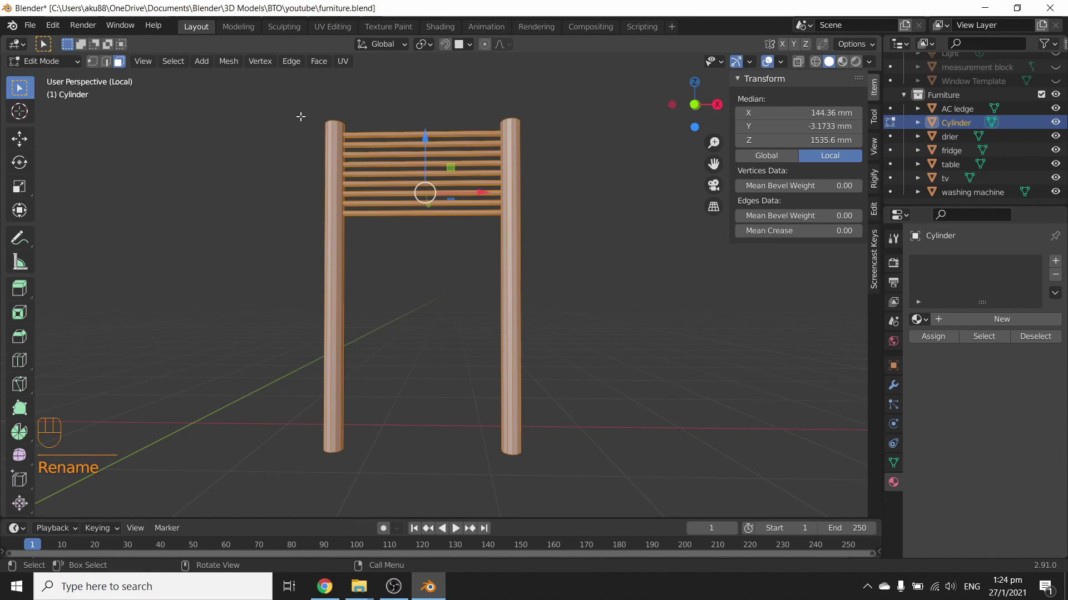
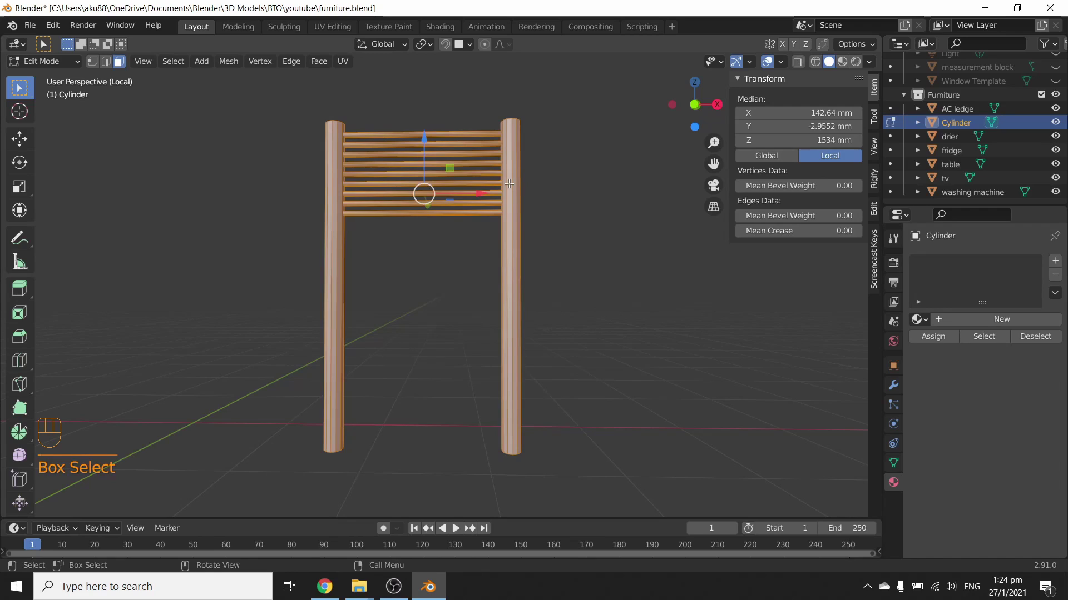
key("ctrl+j")
key("Tab")
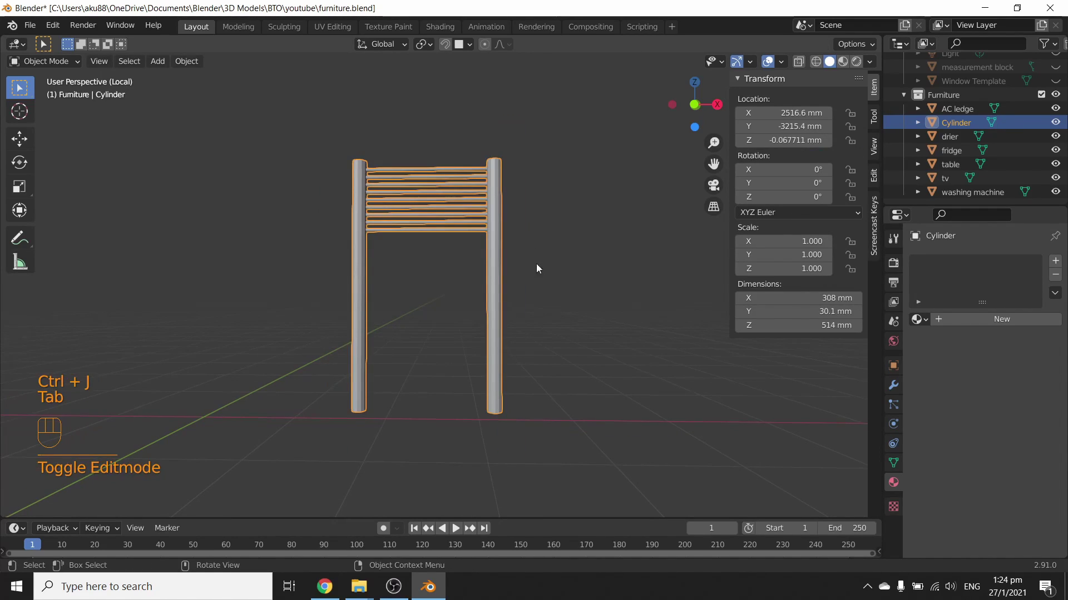
left_click(925, 125)
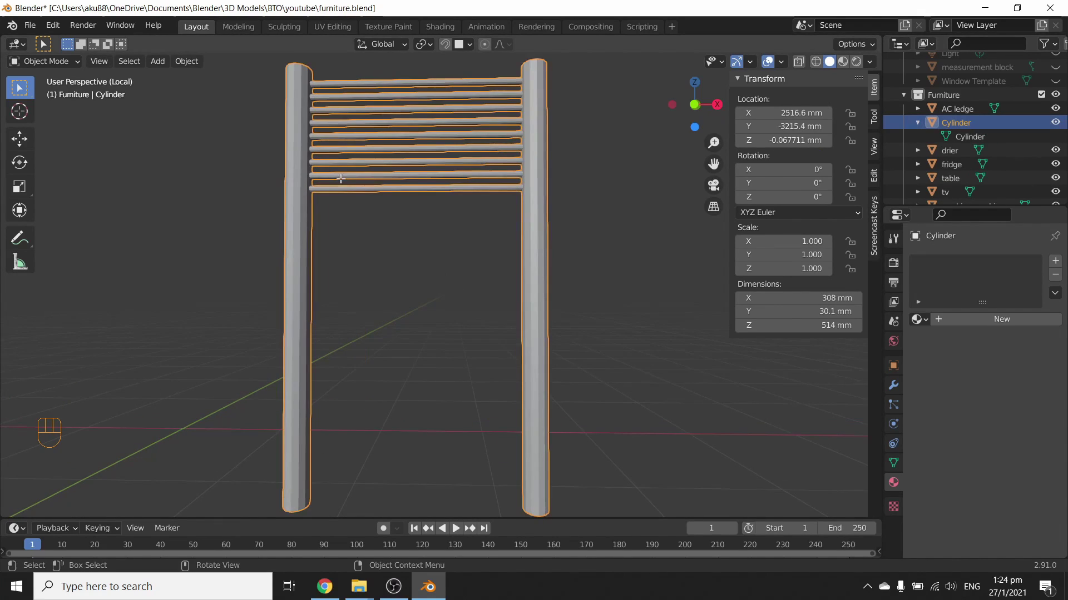
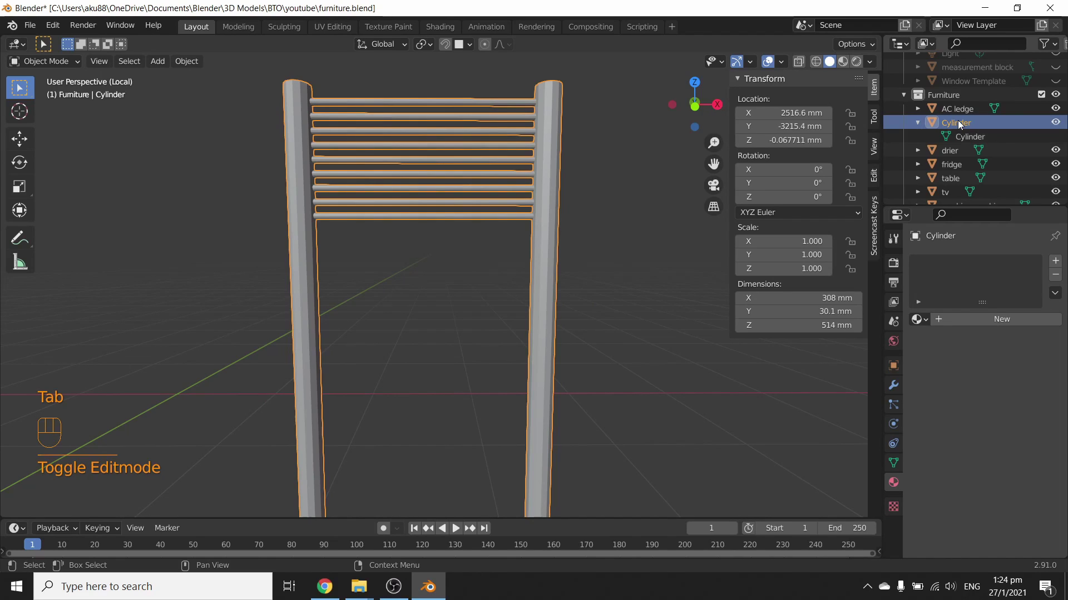
left_click(318, 147)
left_click(440, 136)
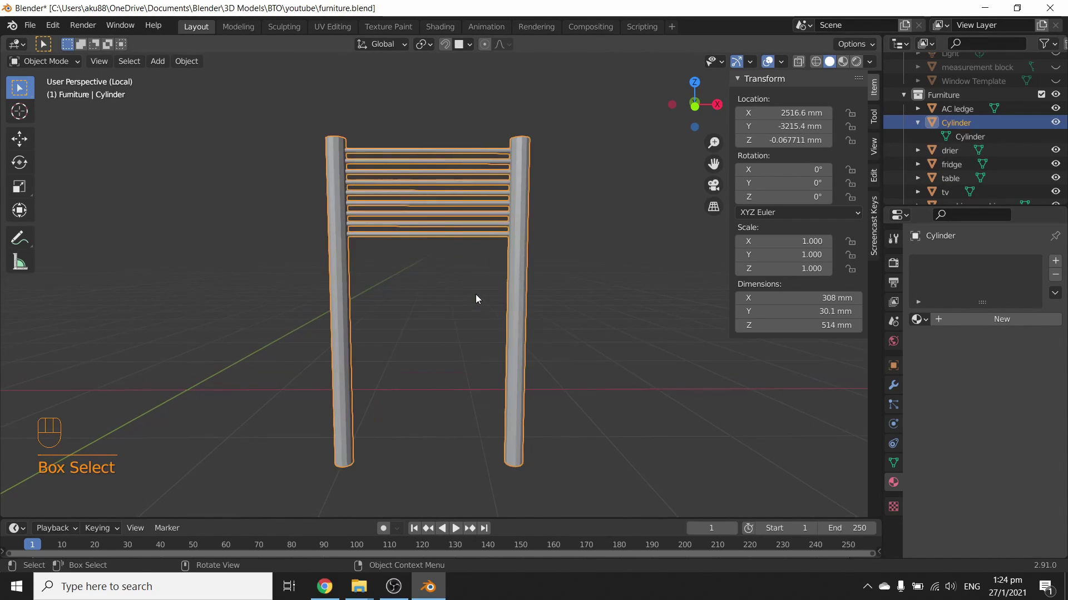
Rename the Cylinder object to 'clothes rack' in the Furniture collection.
left_click_drag(450, 249, 618, 515)
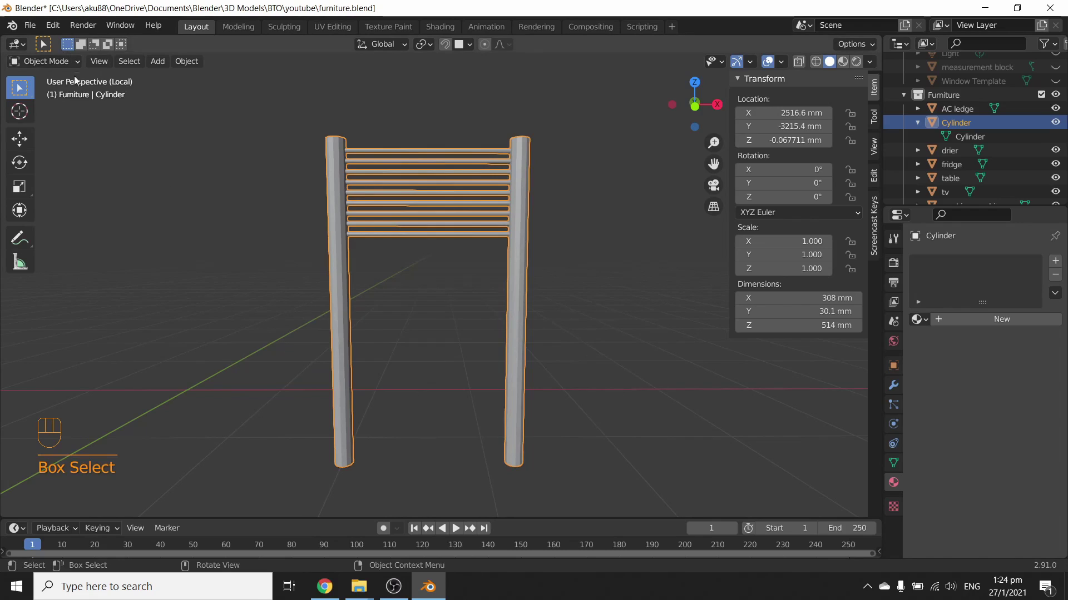
left_click_drag(54, 67, 57, 94)
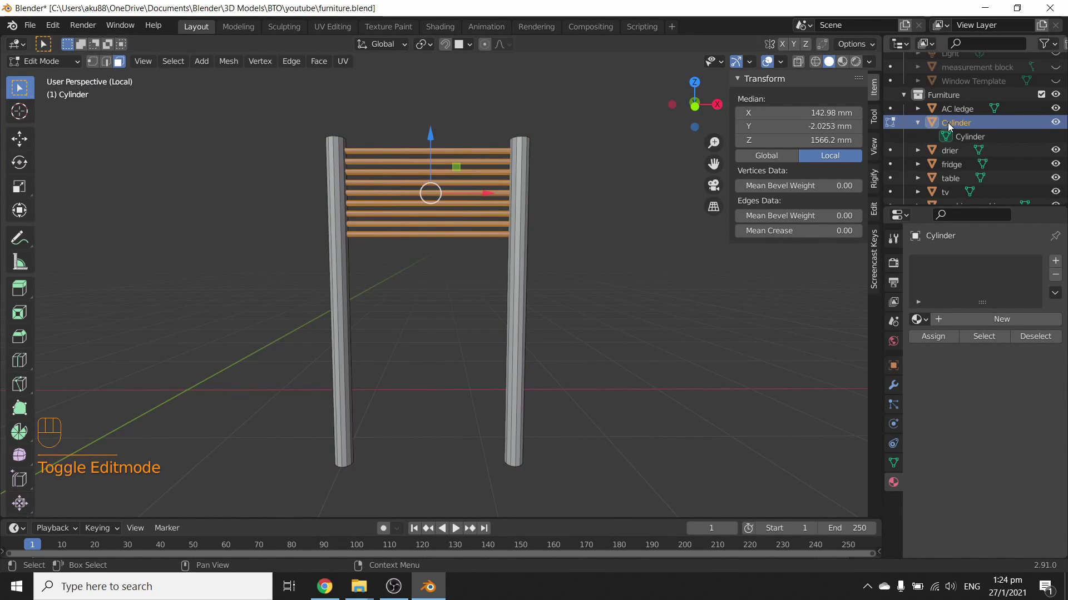
left_click(64, 68)
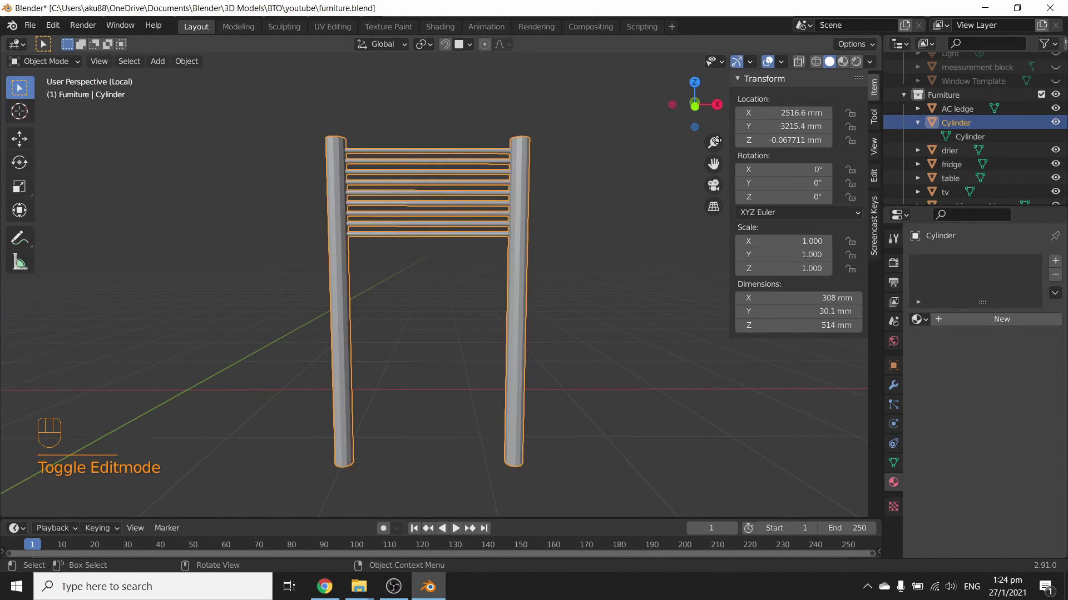
left_click_drag(539, 319, 508, 323)
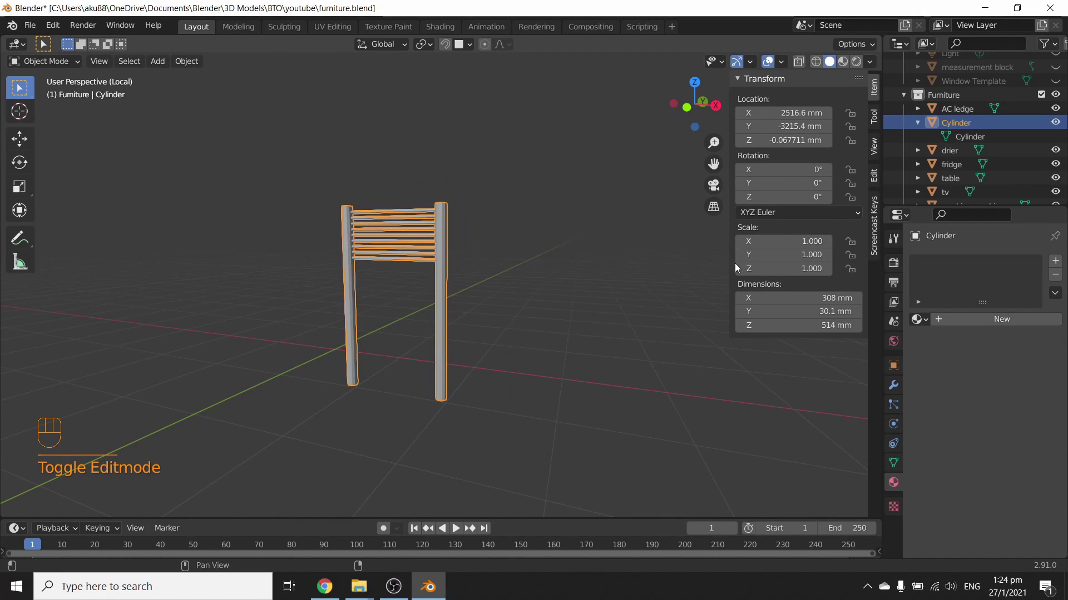
left_click_drag(701, 273, 688, 278)
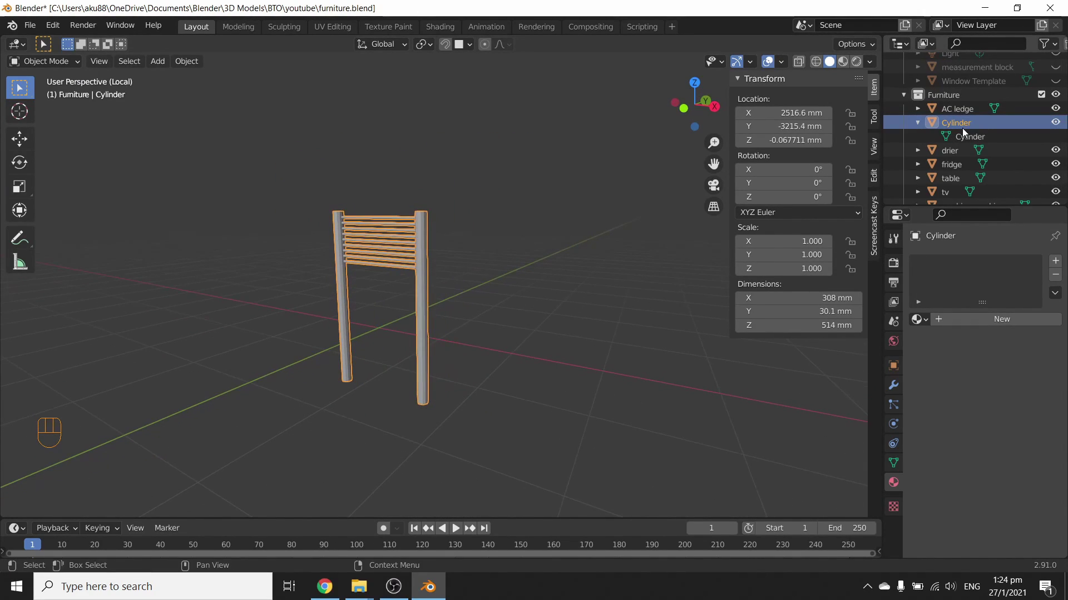
left_click_drag(967, 124, 822, 192)
key("/")
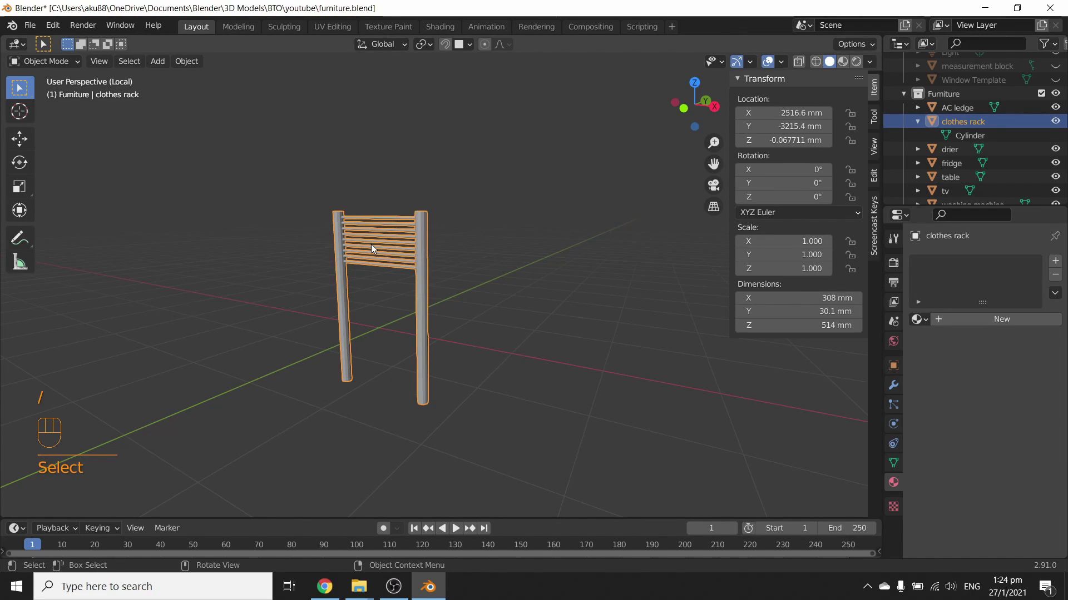
Leave local view, inspect the AC ledge from around and below, and reselect the clothes rack.
key("/")
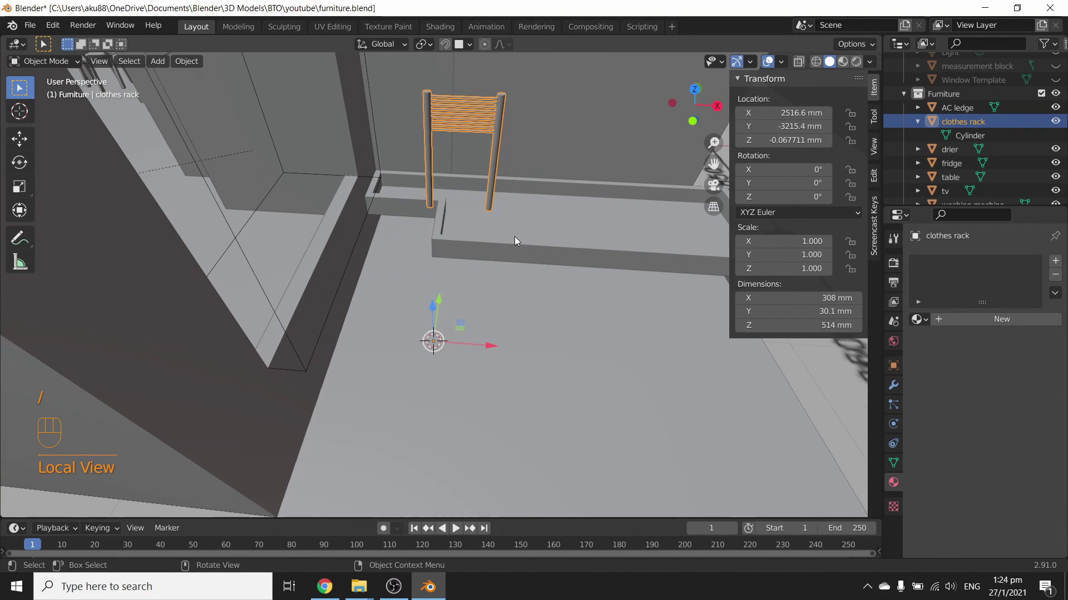
key("r")
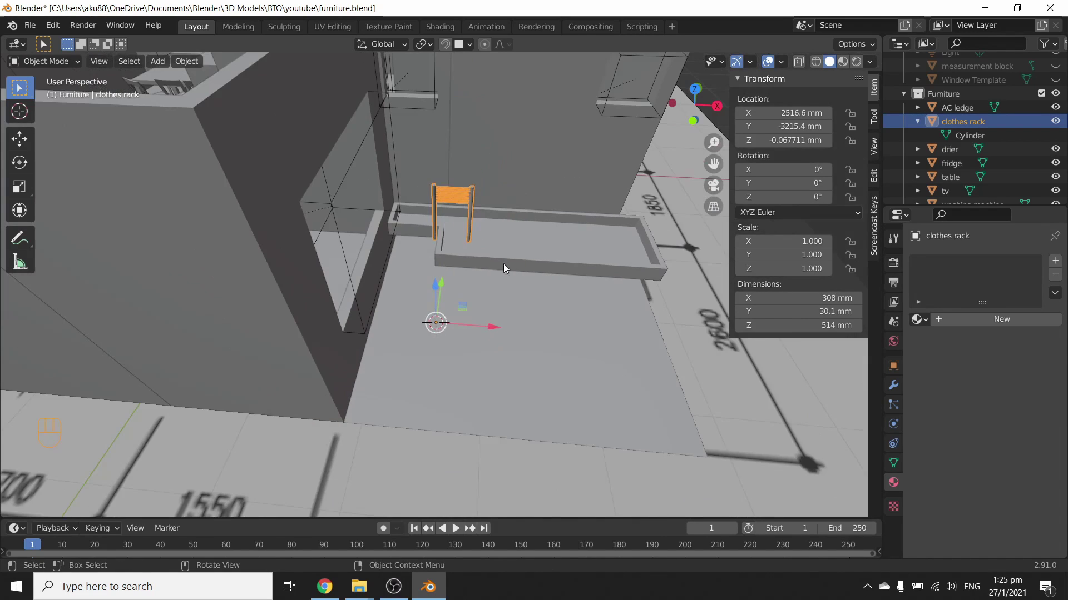
left_click_drag(487, 284, 469, 318)
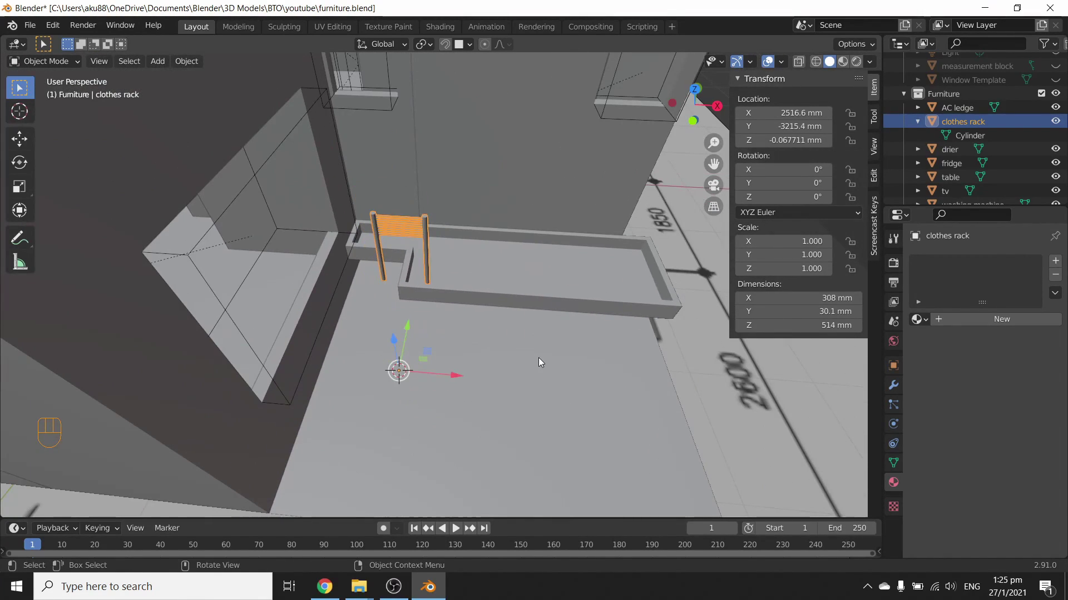
left_click_drag(538, 346, 545, 317)
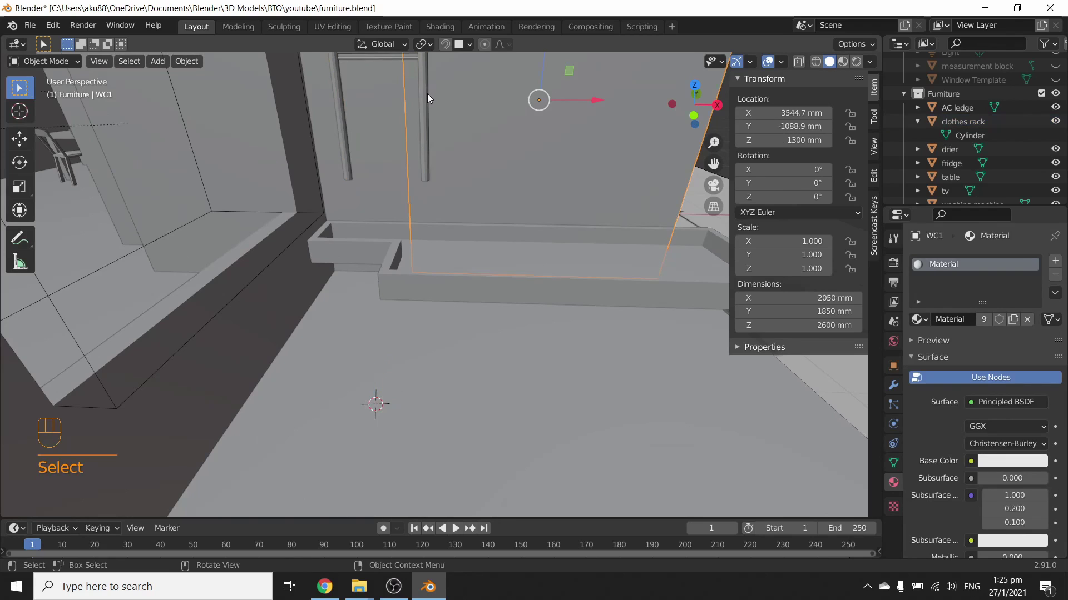
left_click_drag(425, 111, 453, 238)
left_click_drag(453, 236, 405, 310)
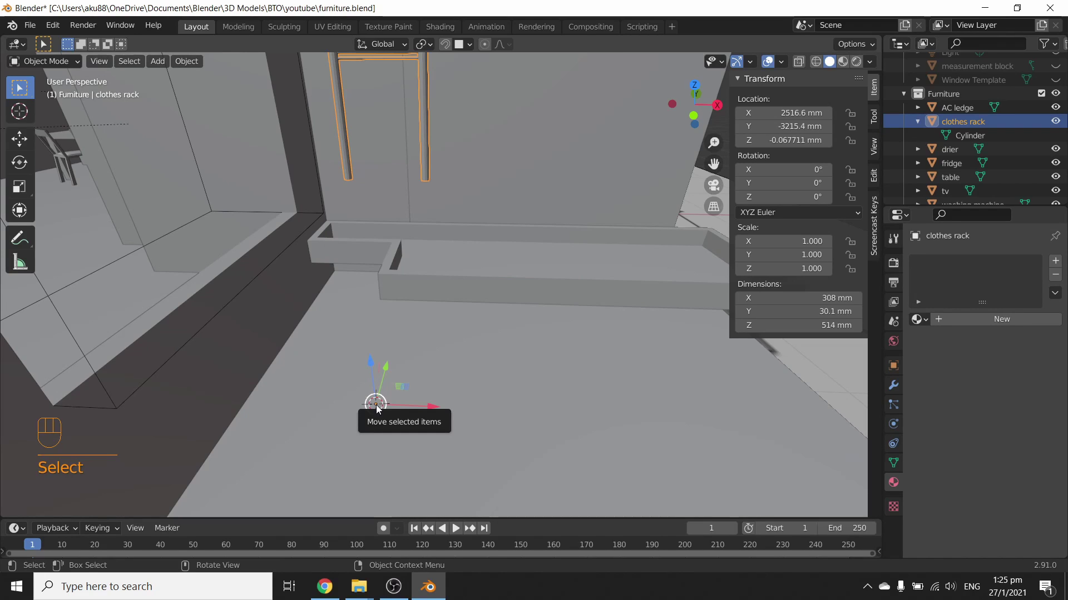
key("shift+a")
Add a 2000 mm cube, raise it about 4507 mm and offset its mesh from its origin.
key("g")
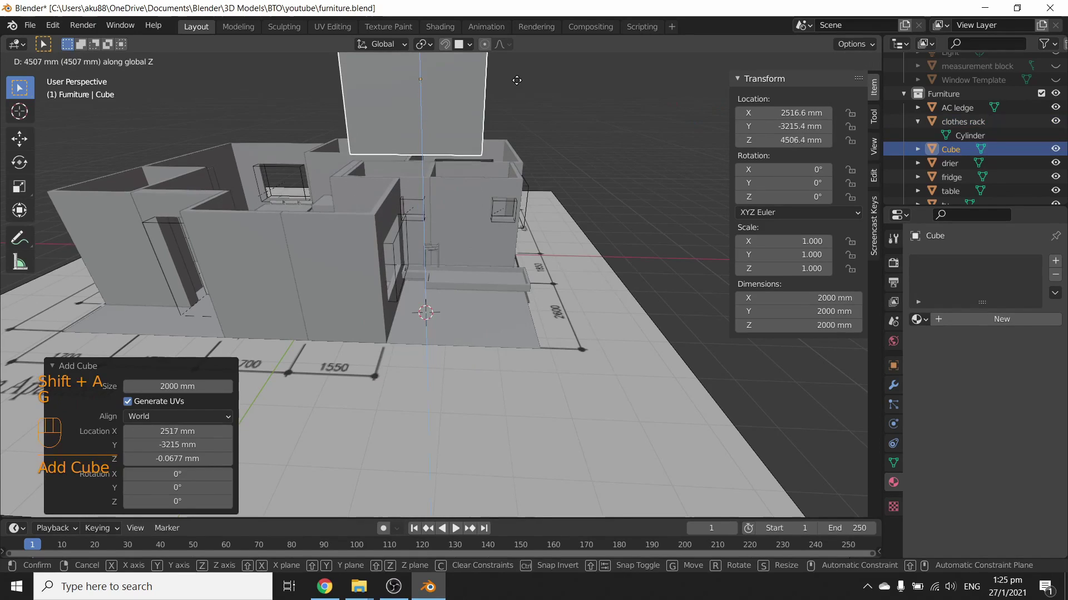
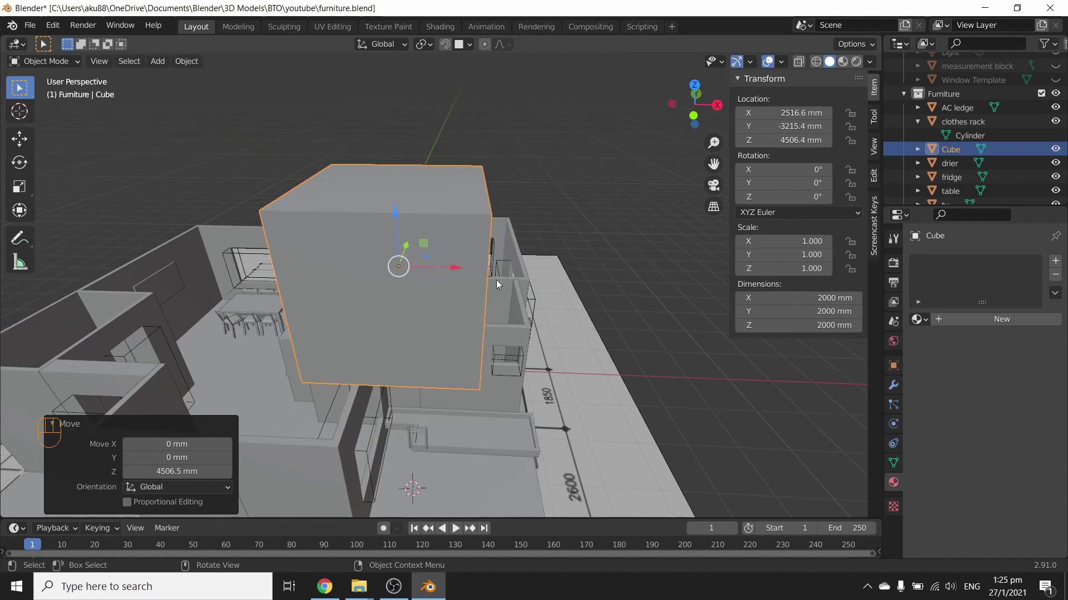
key("r")
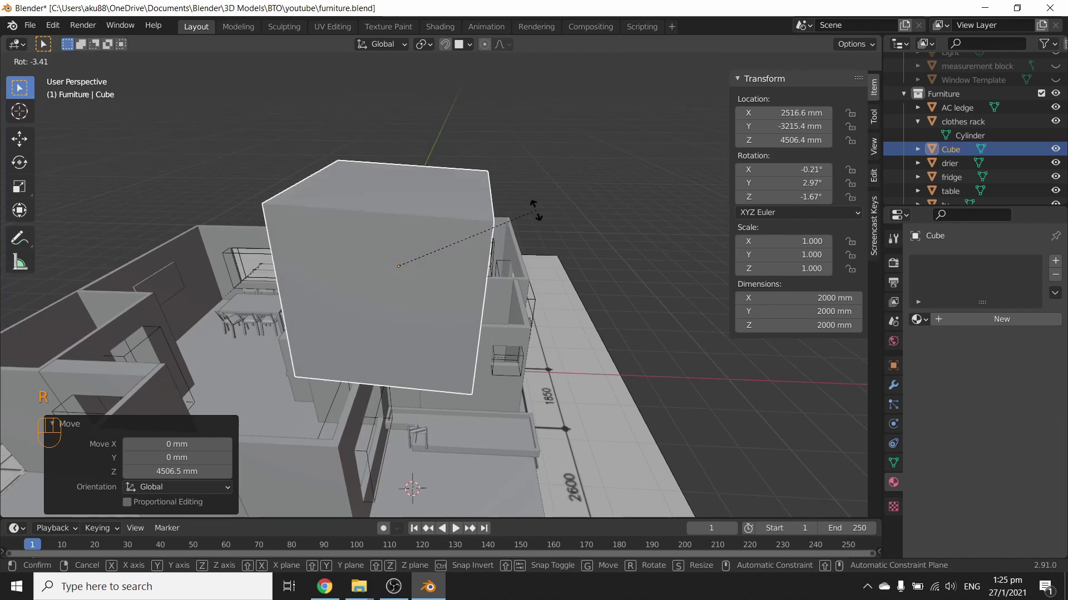
key("s")
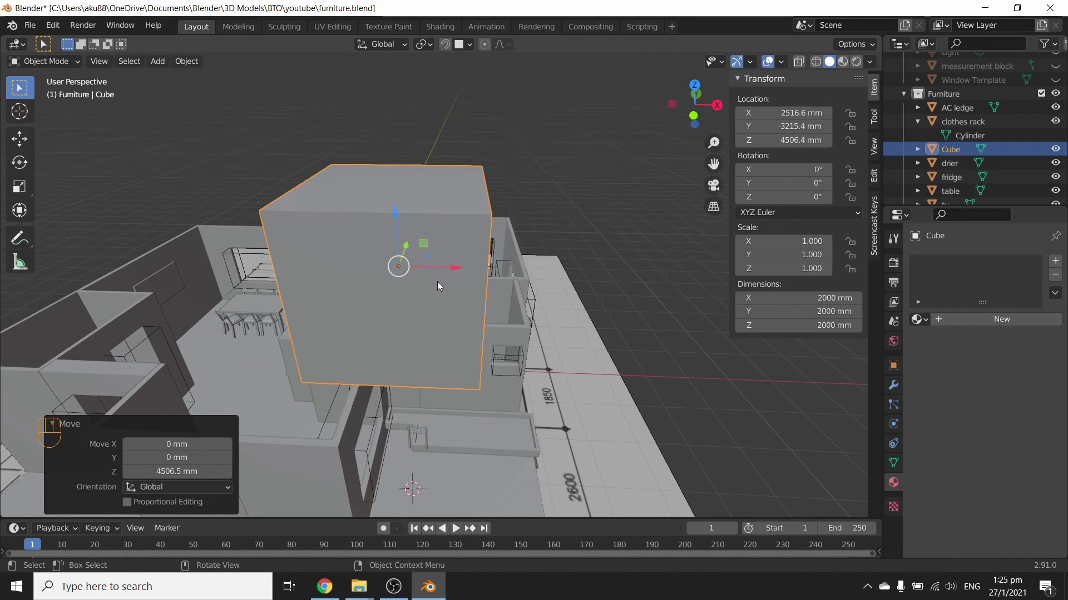
middle_click(440, 285)
left_click_drag(439, 284, 456, 279)
key("Tab")
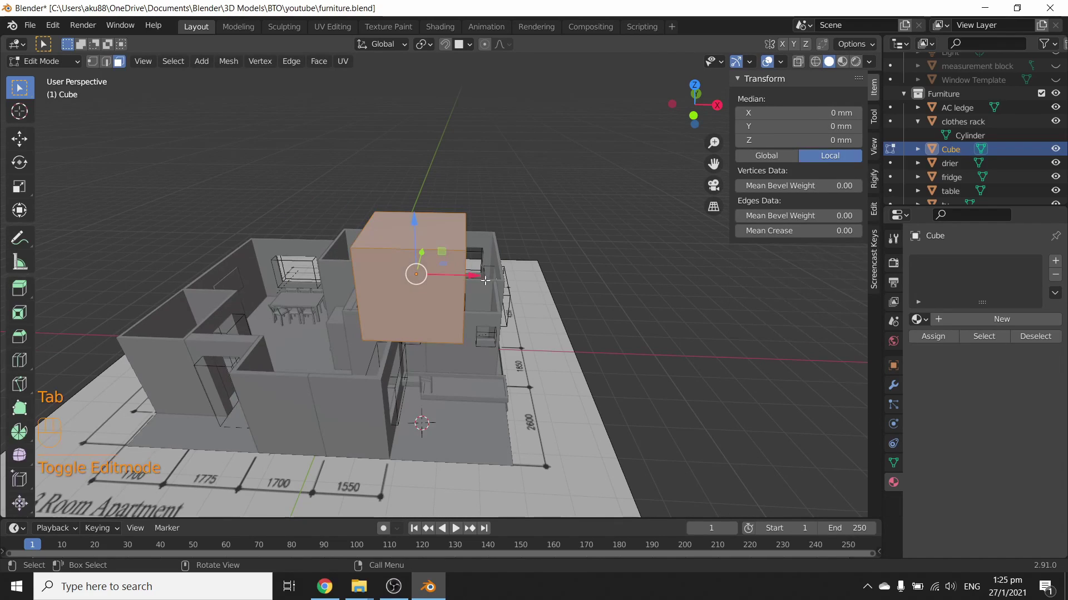
key("g")
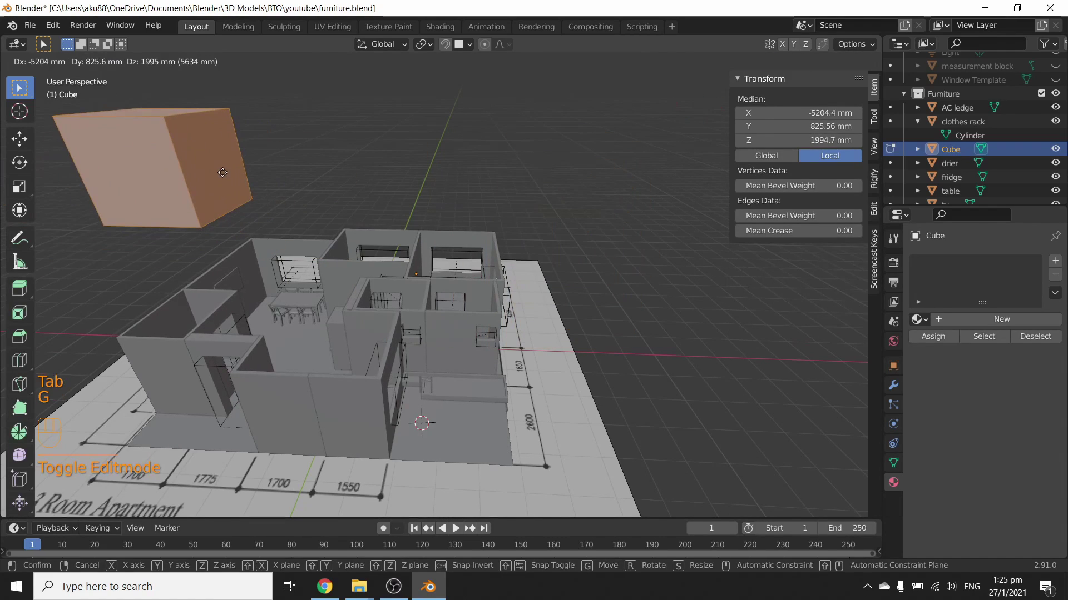
Tilt the cube slightly in Object Mode and return to editing its geometry.
key("Tab")
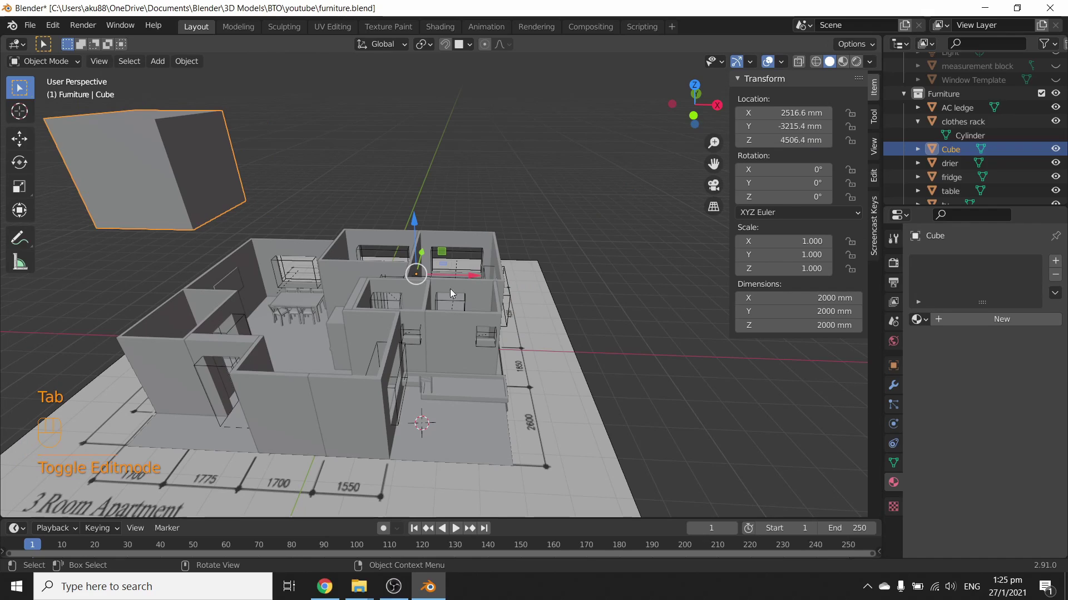
key("r")
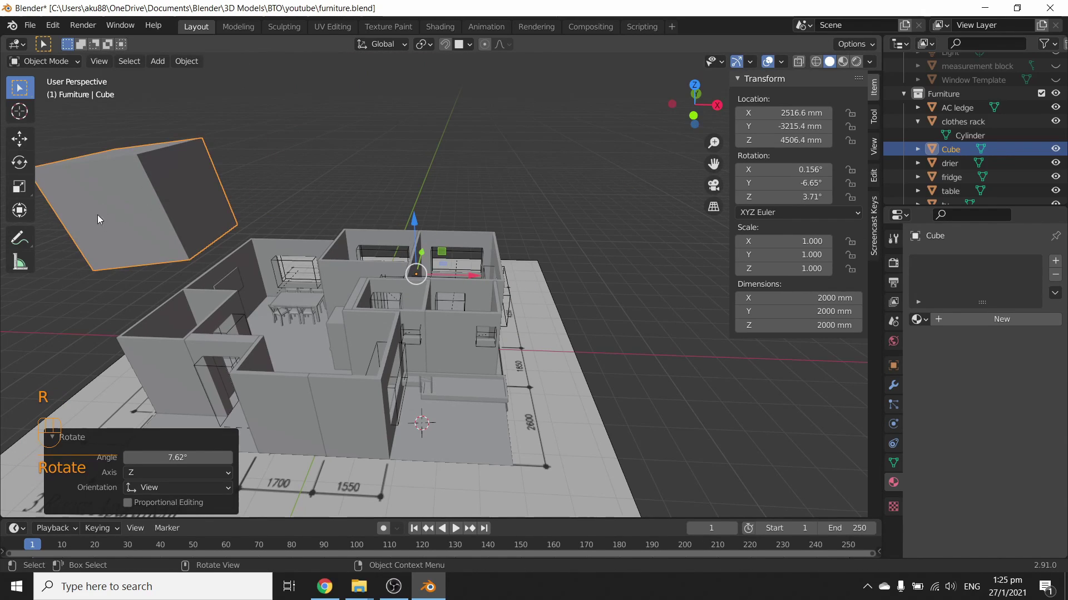
key("r")
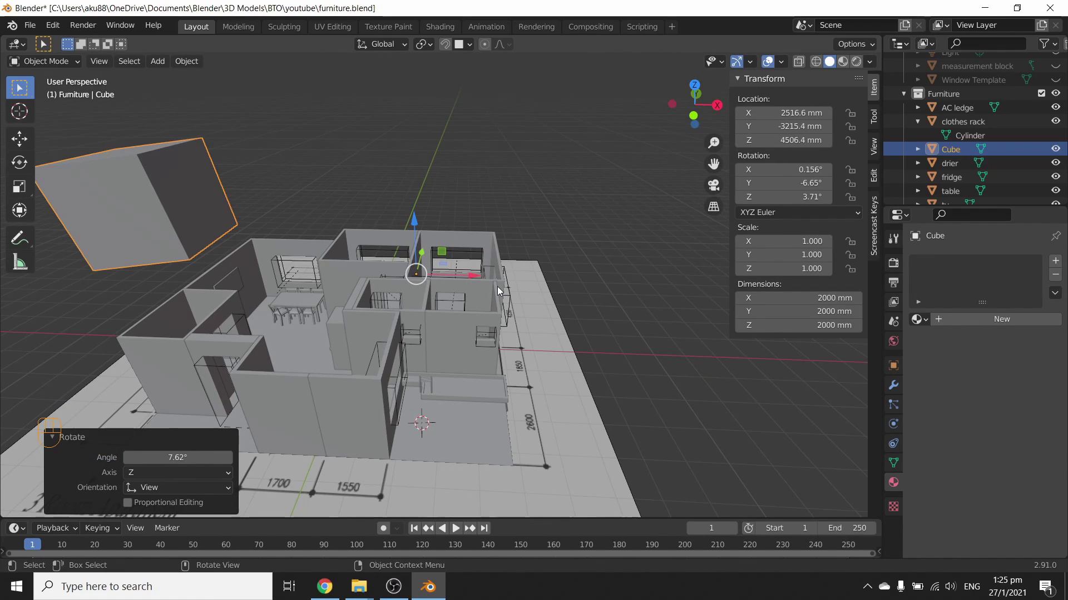
left_click_drag(265, 264, 397, 256)
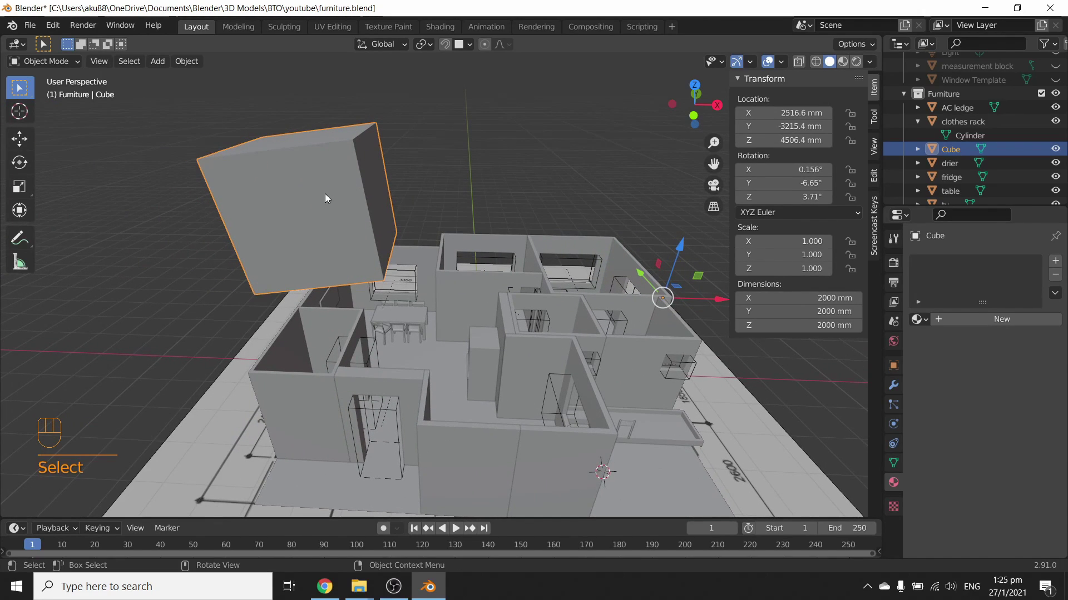
key("Tab")
Delete the cube, select the clothes rack and move it up toward the AC ledge.
key("g")
key("Escape")
key("Tab")
left_click(293, 182)
left_click_drag(301, 192, 455, 285)
key("x")
key("Delete")
left_click_drag(569, 369, 476, 262)
left_click_drag(438, 210, 452, 307)
left_click_drag(474, 270, 633, 325)
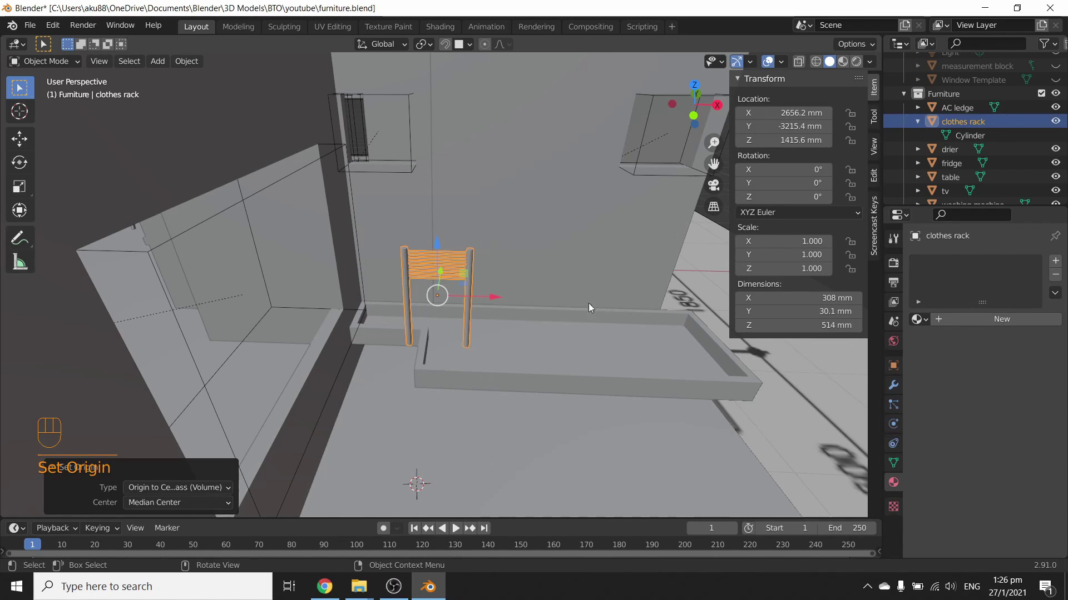
Rotate the clothes rack 90° about X and 90° about Z so it lies flat above the ledge.
key("r")
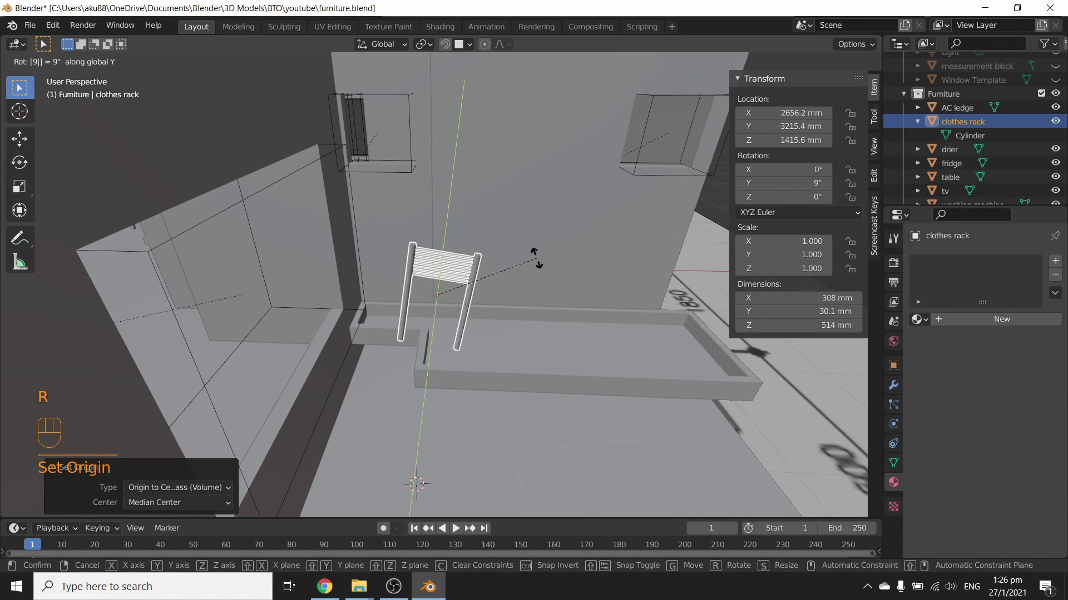
key("Escape")
key("ctrl+z")
key("r")
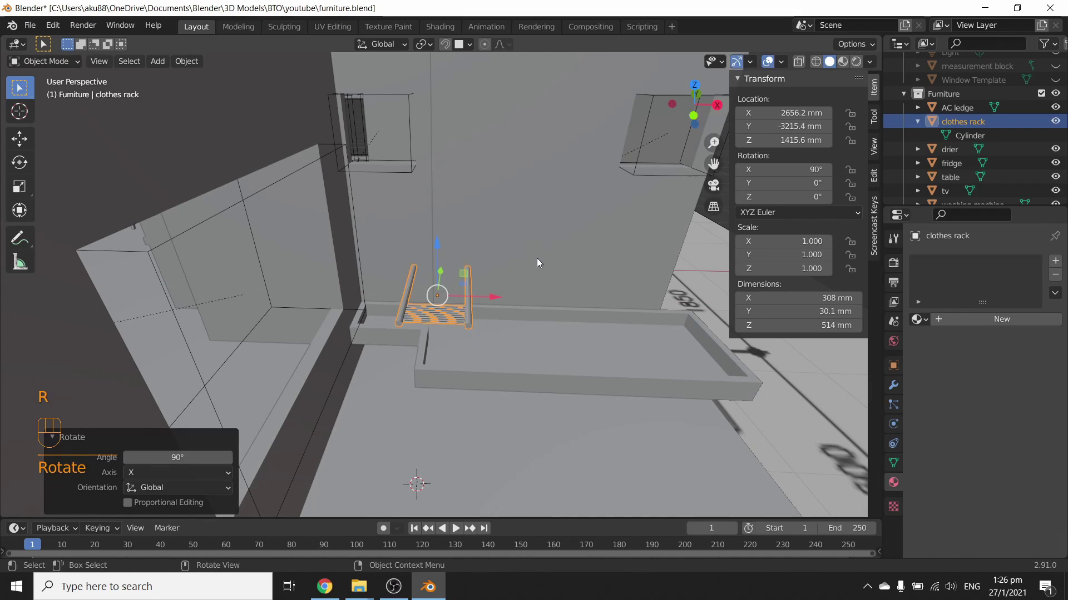
key("r")
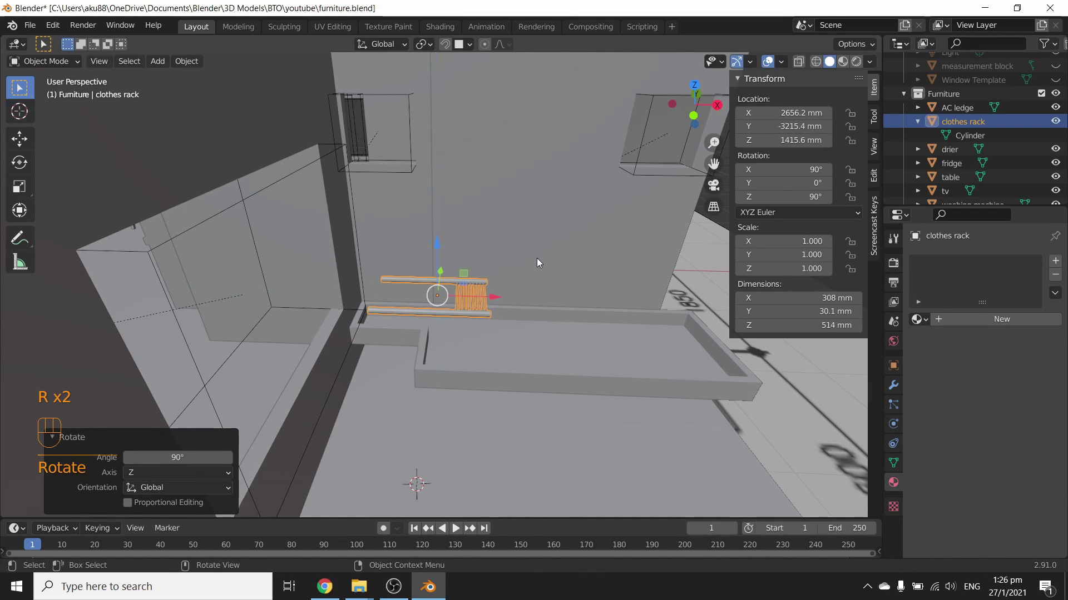
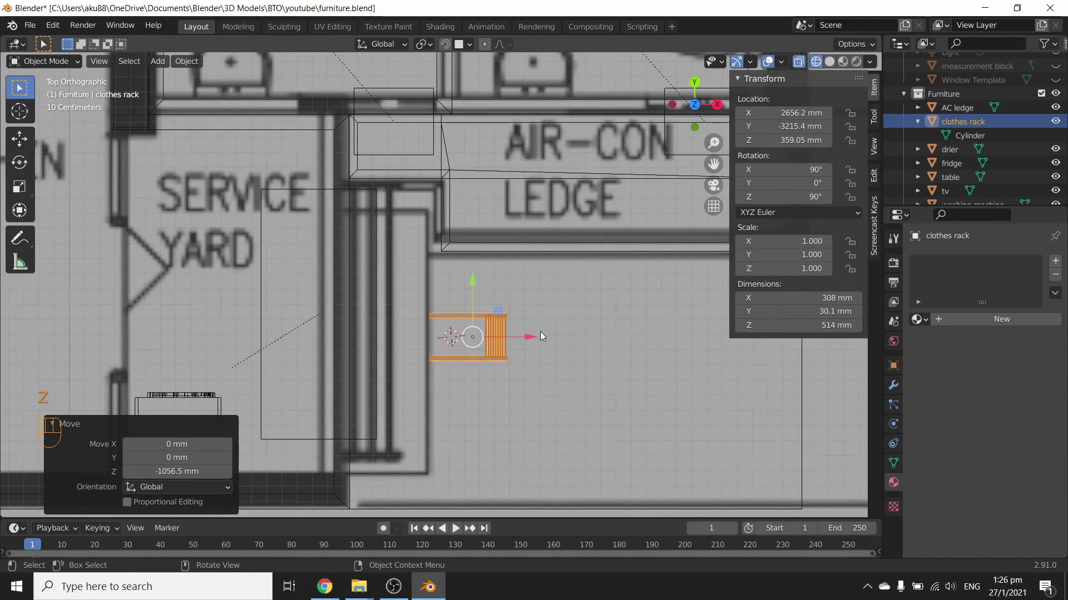
Shift the flat rack onto the narrow strip beside the AC ledge, undoing a stray stretch.
left_click_drag(536, 340, 453, 322)
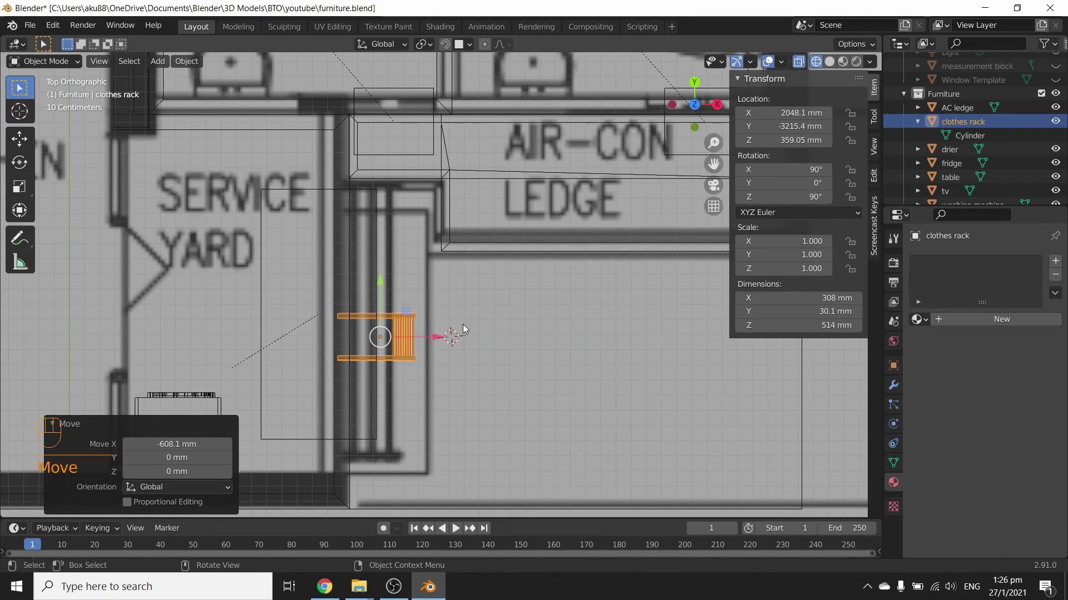
key("s")
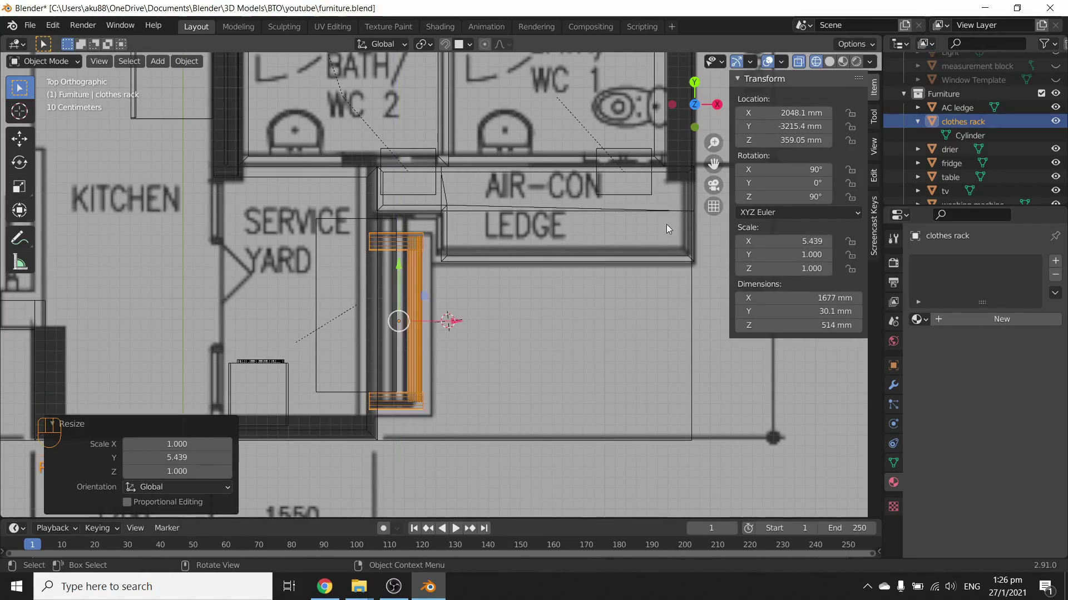
key("Tab")
middle_click(481, 339)
key("z")
left_click_drag(432, 327, 392, 266)
left_click(392, 266)
key("ctrl+z")
key("ctrl+z")
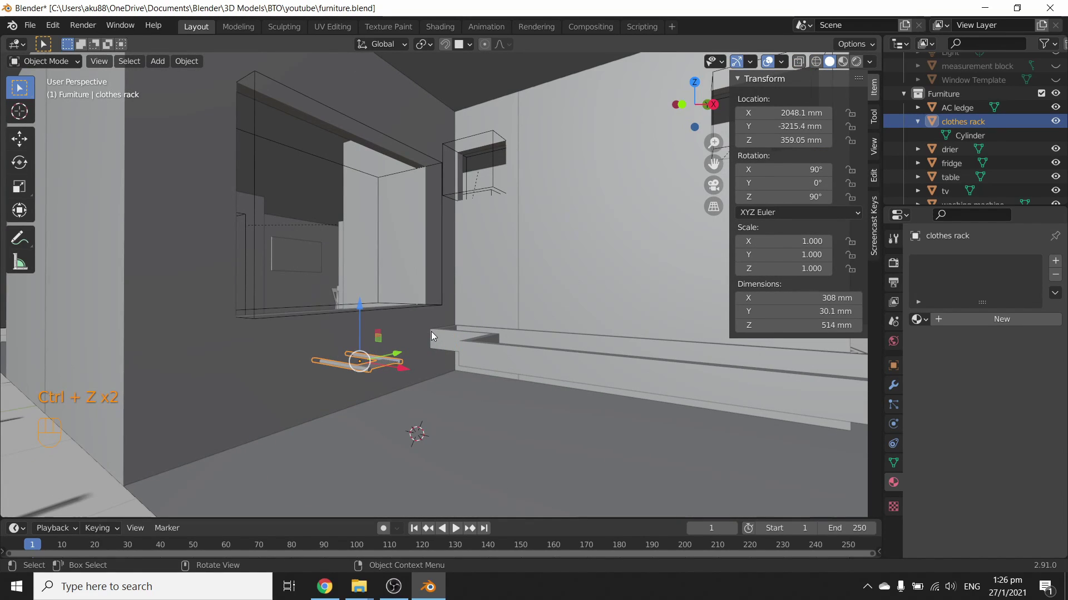
Scale the rack along Y by about 5.9 so it stretches to roughly 1824 mm.
key("y")
key("s")
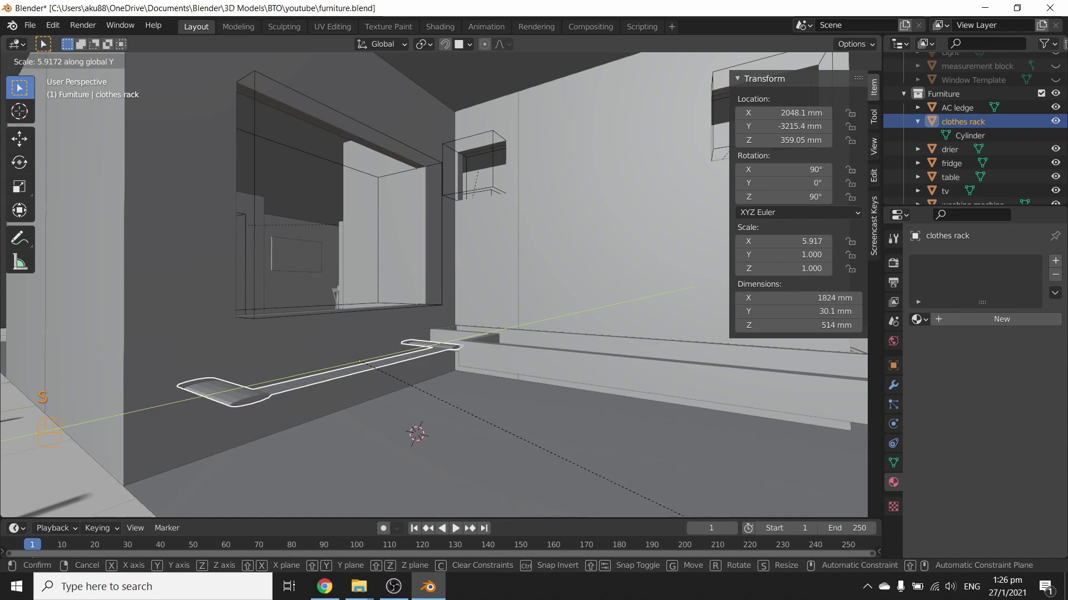
left_click_drag(501, 329, 521, 386)
Enter Edit Mode on the clothes rack mesh and inspect its geometry.
key("Tab")
left_click_drag(462, 366, 479, 323)
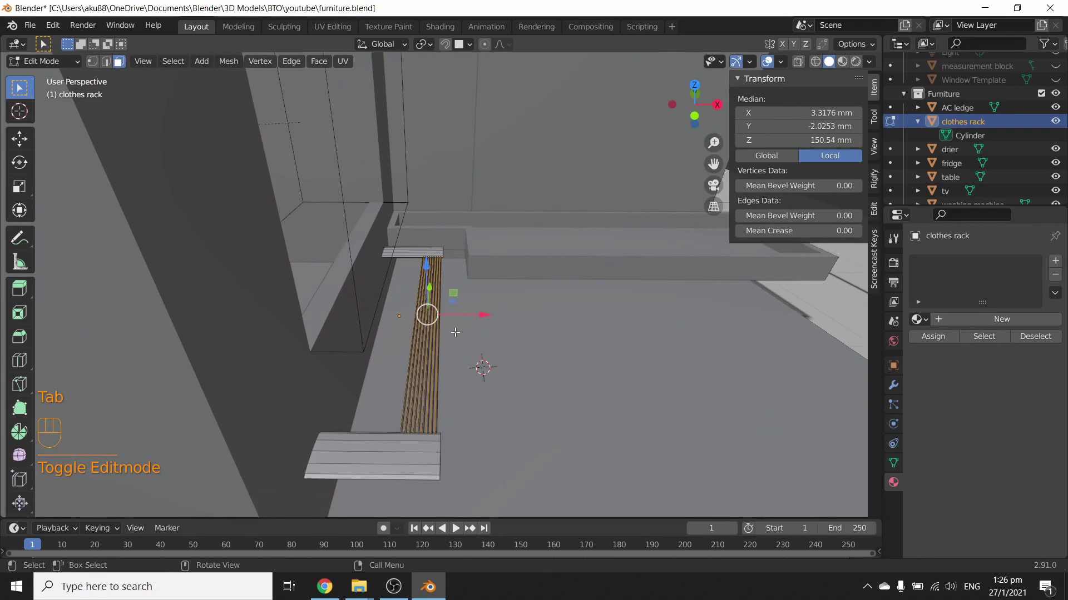
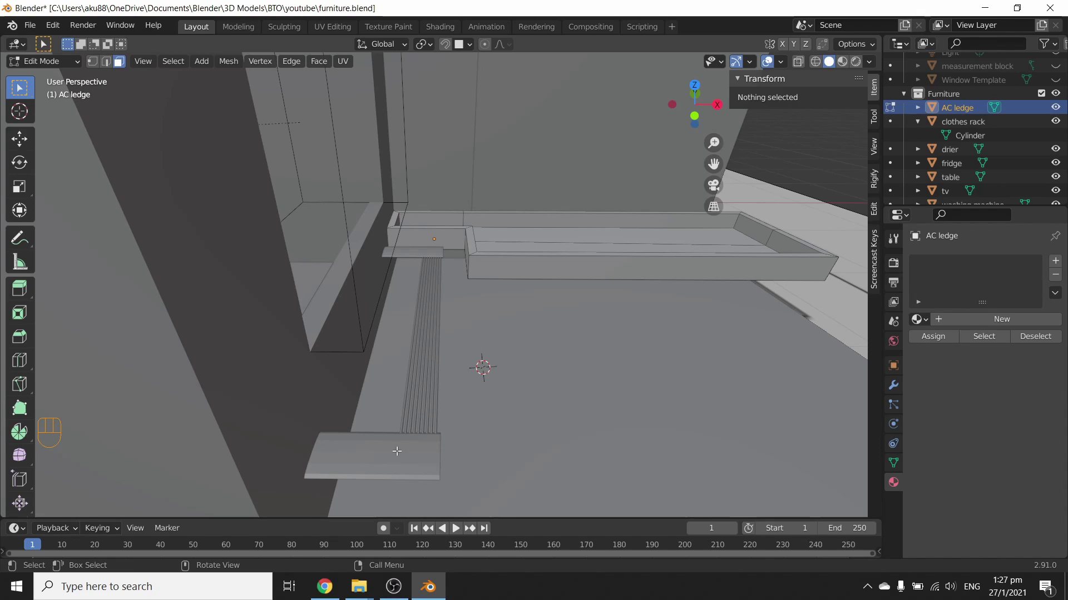
key("l")
key("l")
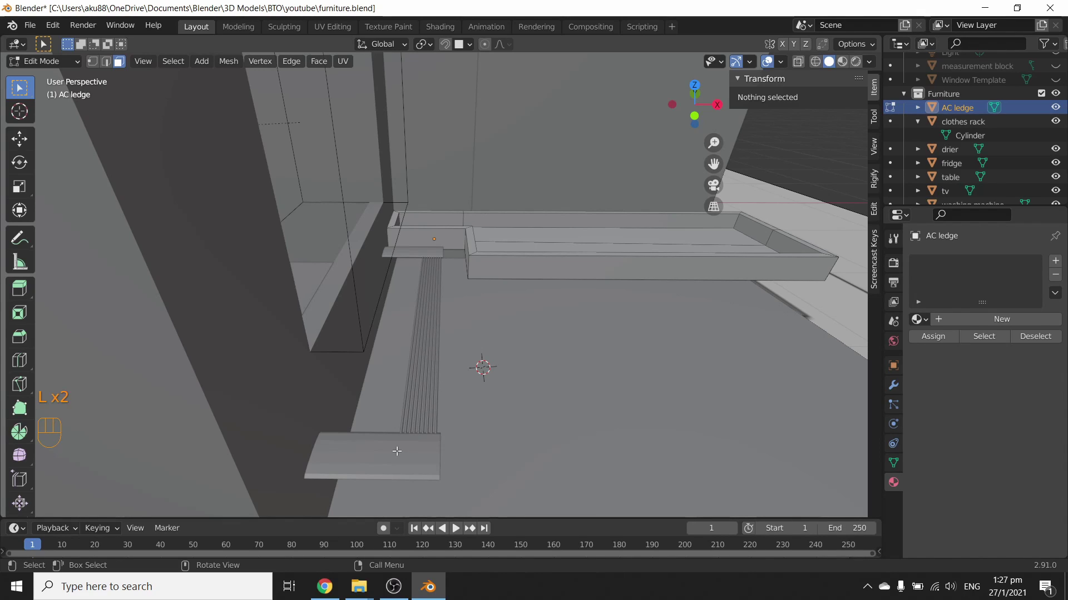
key("Tab")
key("Tab")
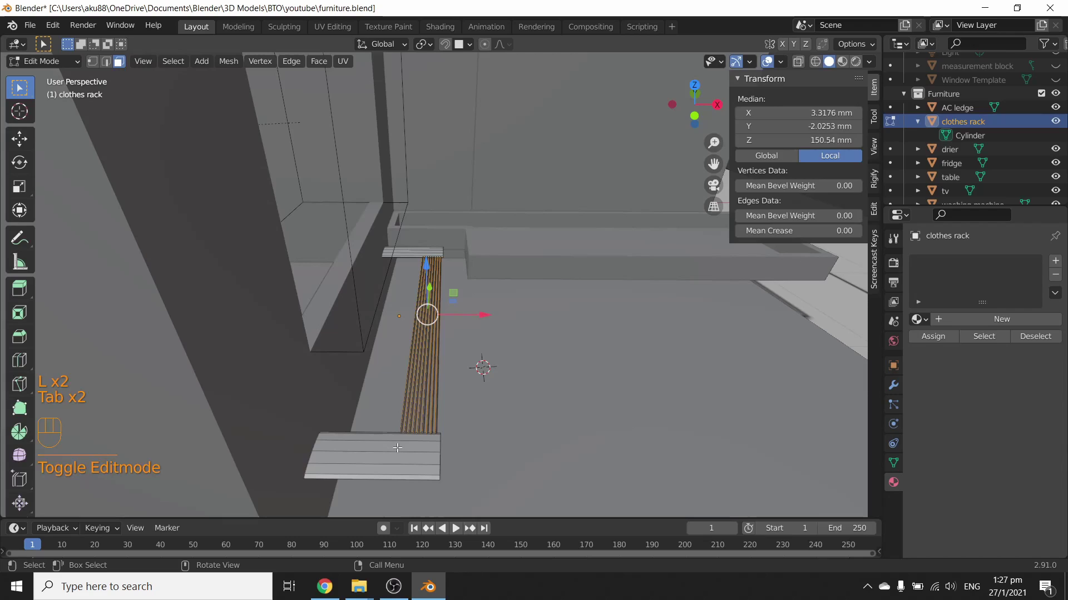
Select only the rack's two end bars with linked-select, leaving the thin rods deselected.
key("l")
key("a")
key("a")
key("l")
key("l")
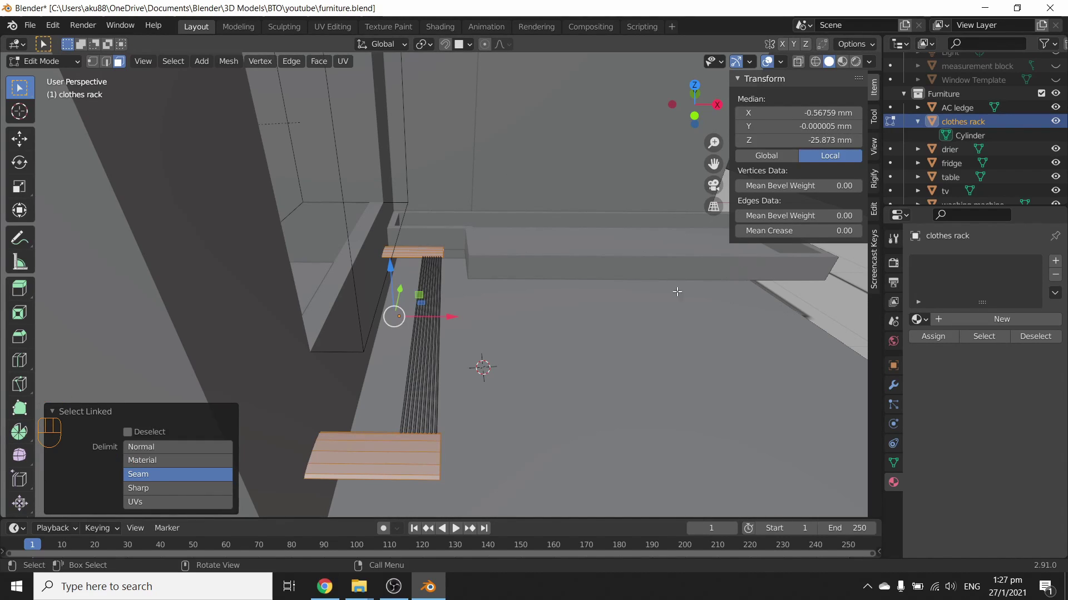
key("l")
key("l")
key("l")
key("l")
key("l")
key("l")
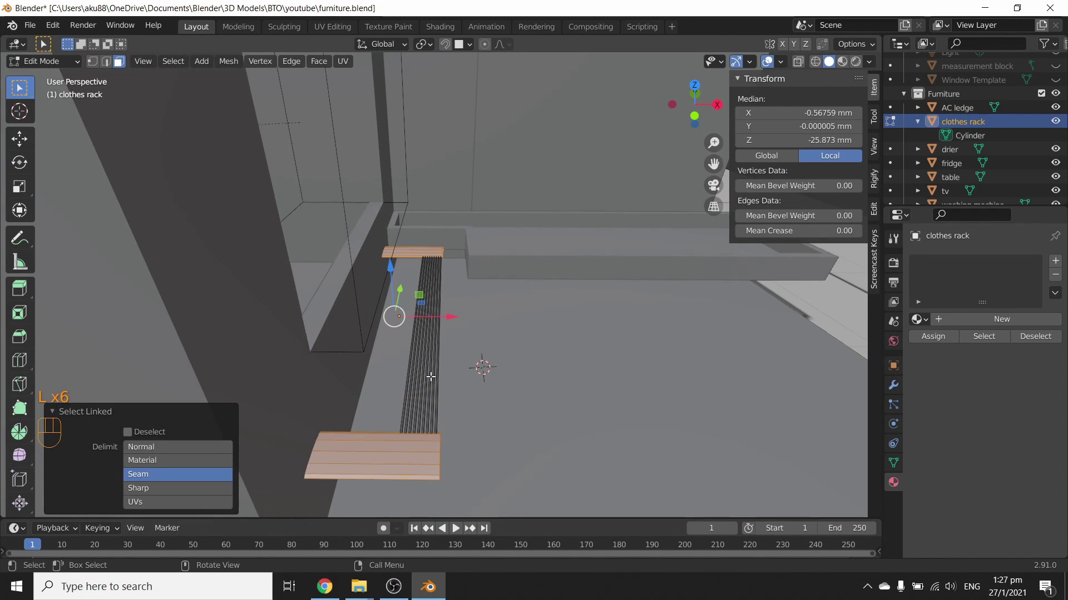
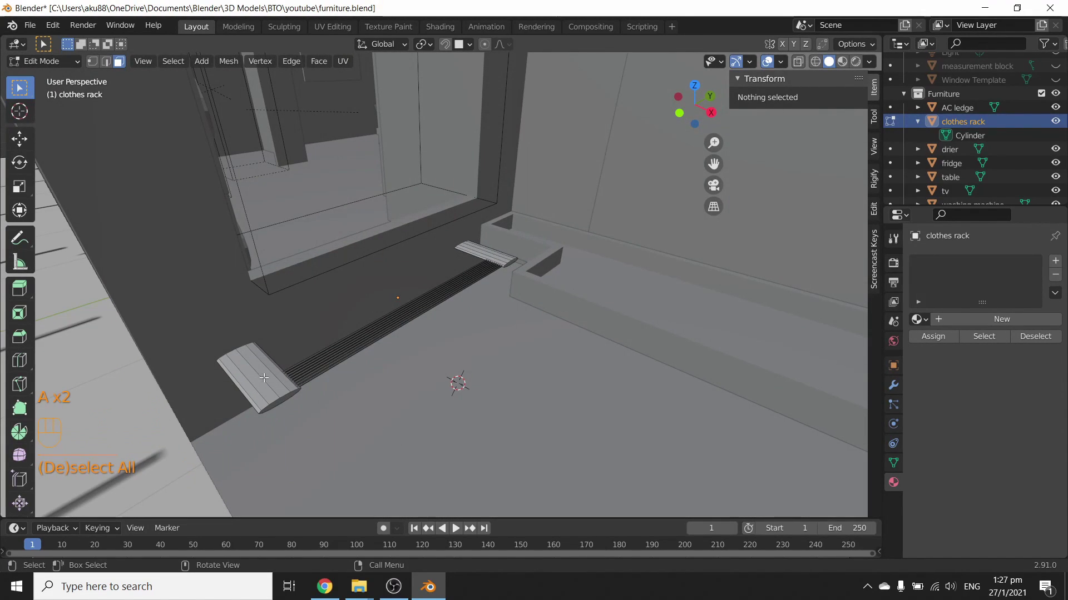
Scale the selected end bars along Y and Z so the rack measures about 1754 by 514 mm.
key("l")
key("l")
key("s")
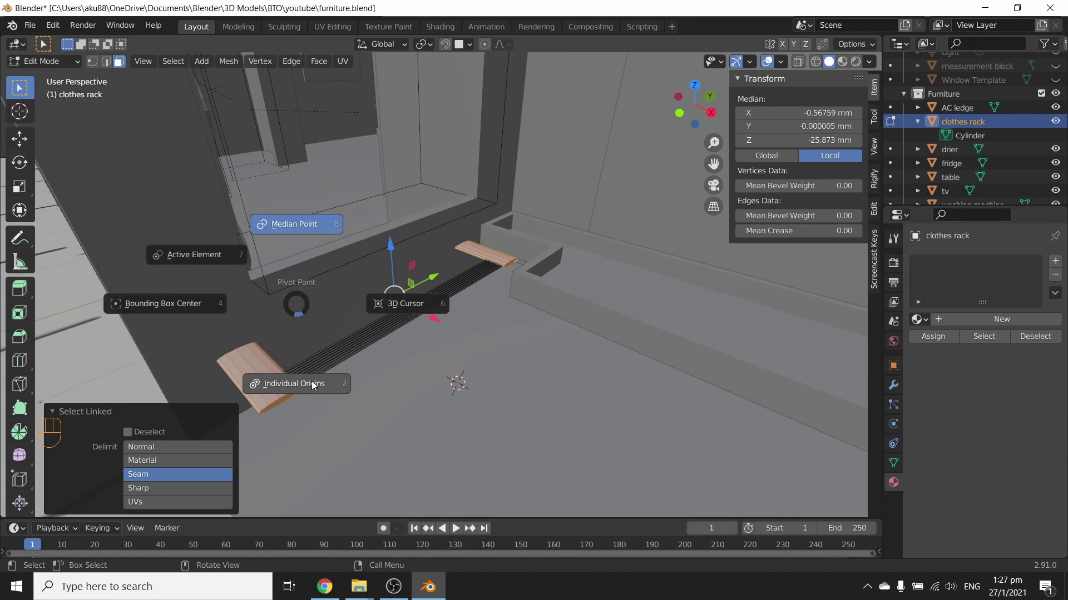
key("s")
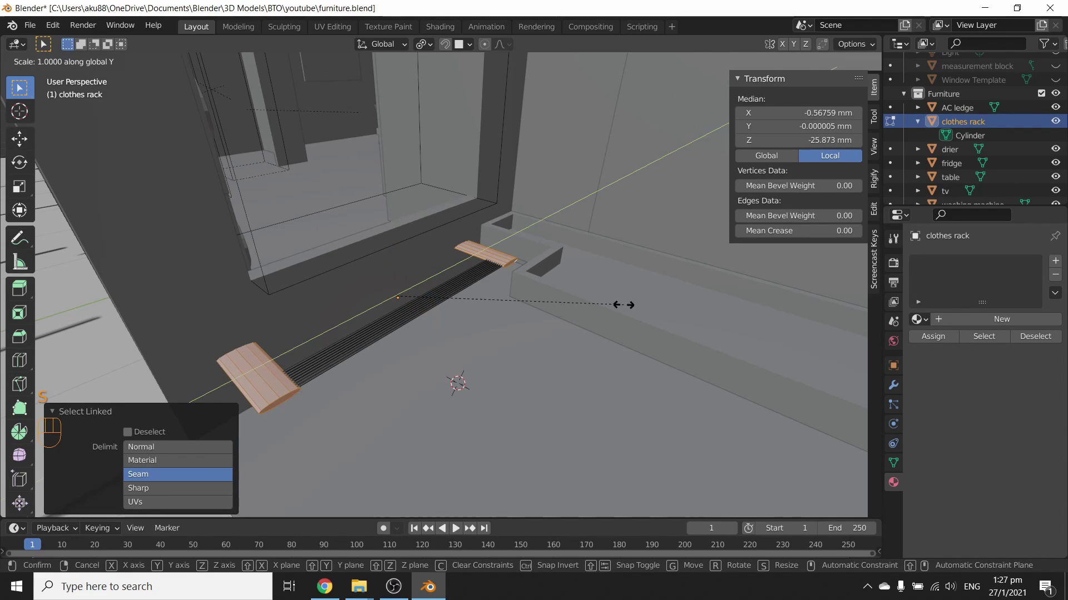
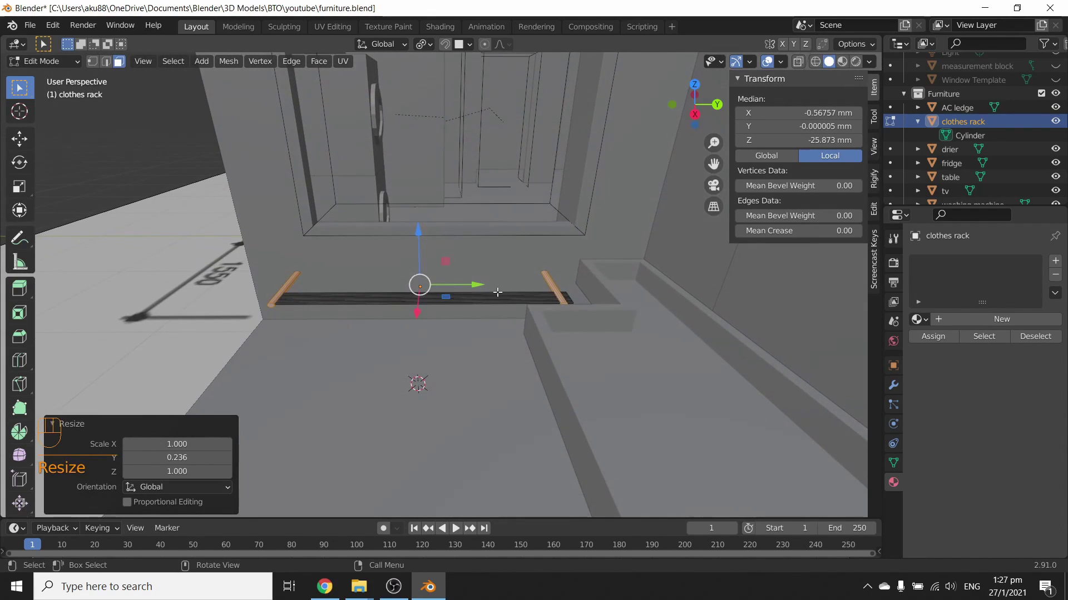
key("s")
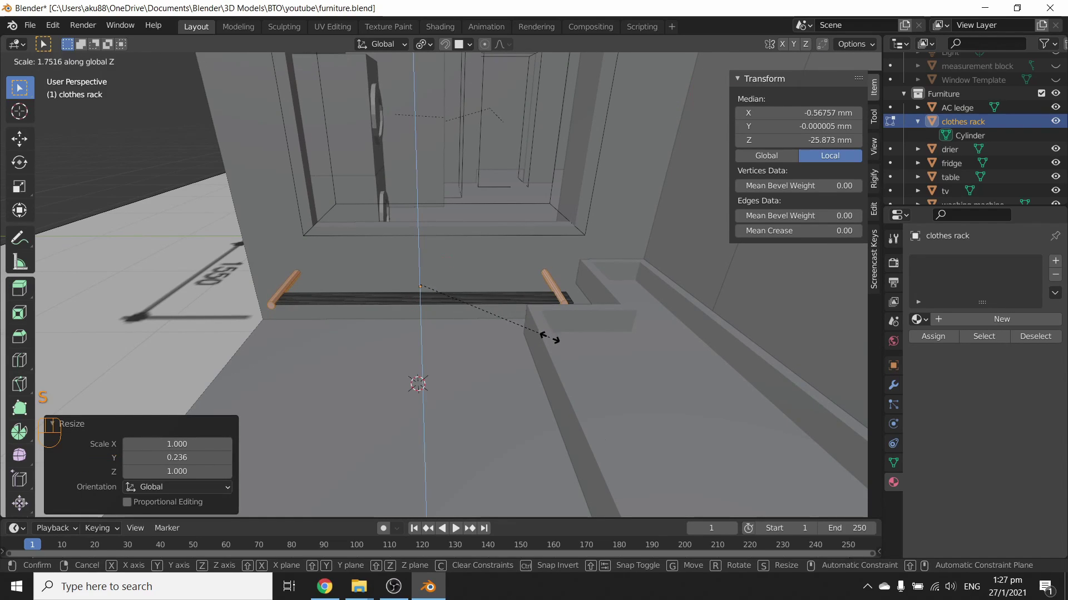
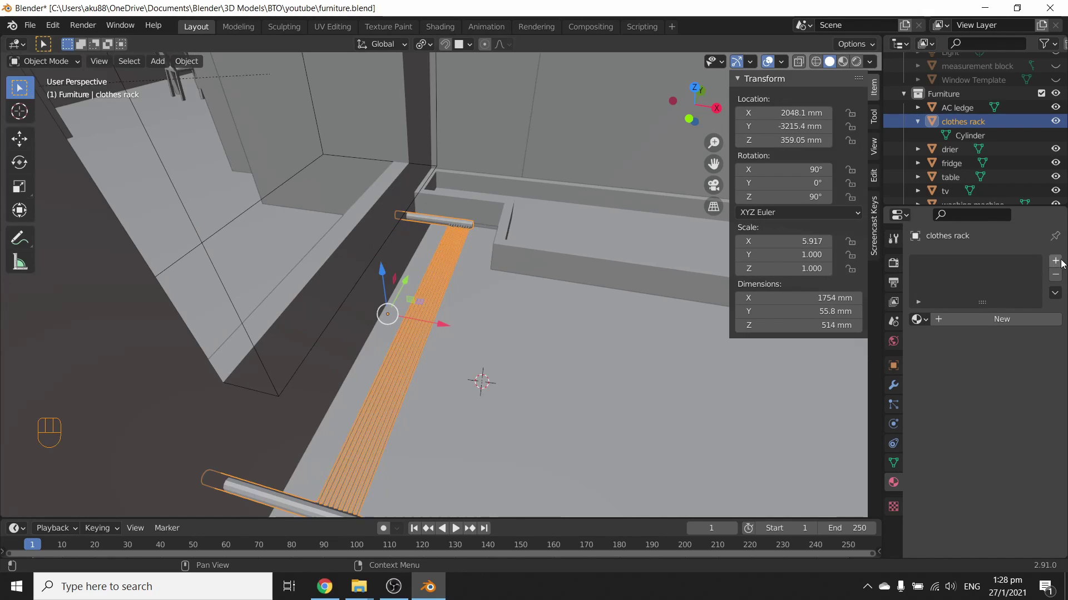
Add a material slot to the rack and create a new material to be named metal.
left_click(1059, 263)
double_click(947, 270)
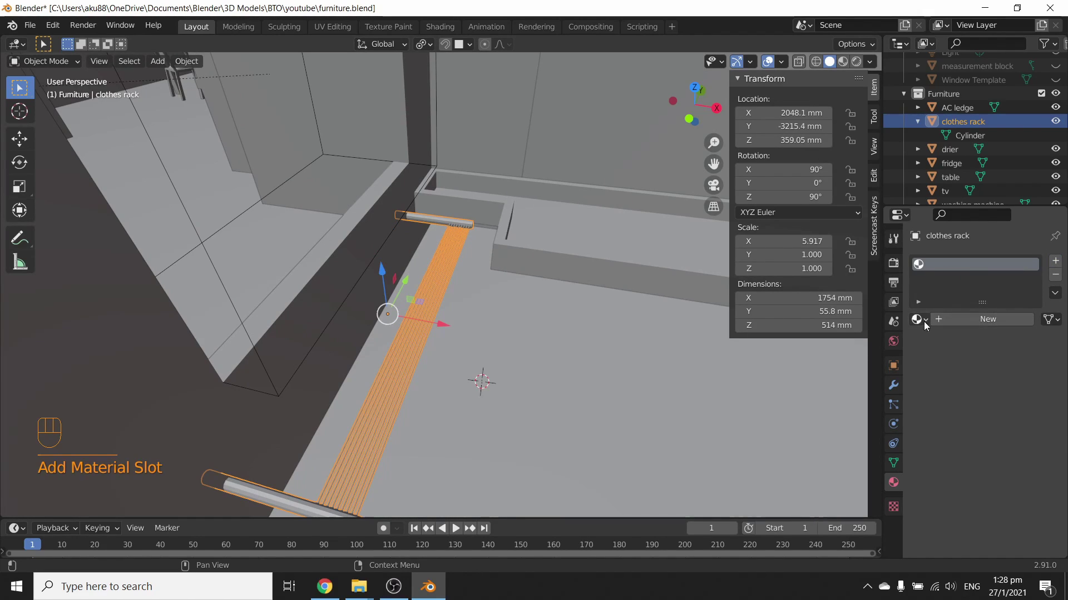
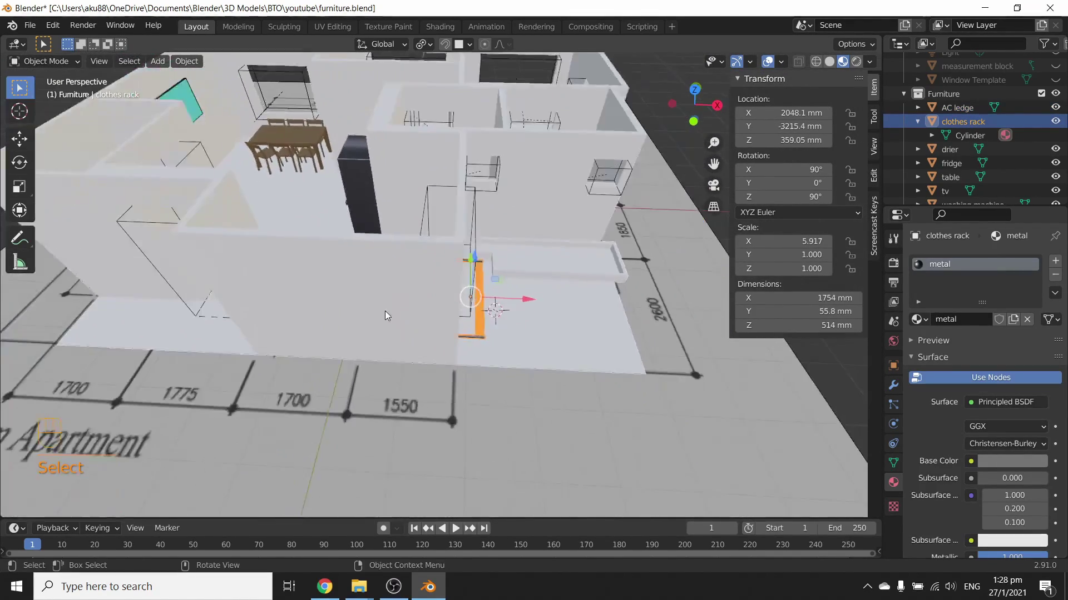
left_click_drag(357, 243, 413, 303)
left_click_drag(329, 277, 400, 282)
left_click_drag(358, 282, 350, 255)
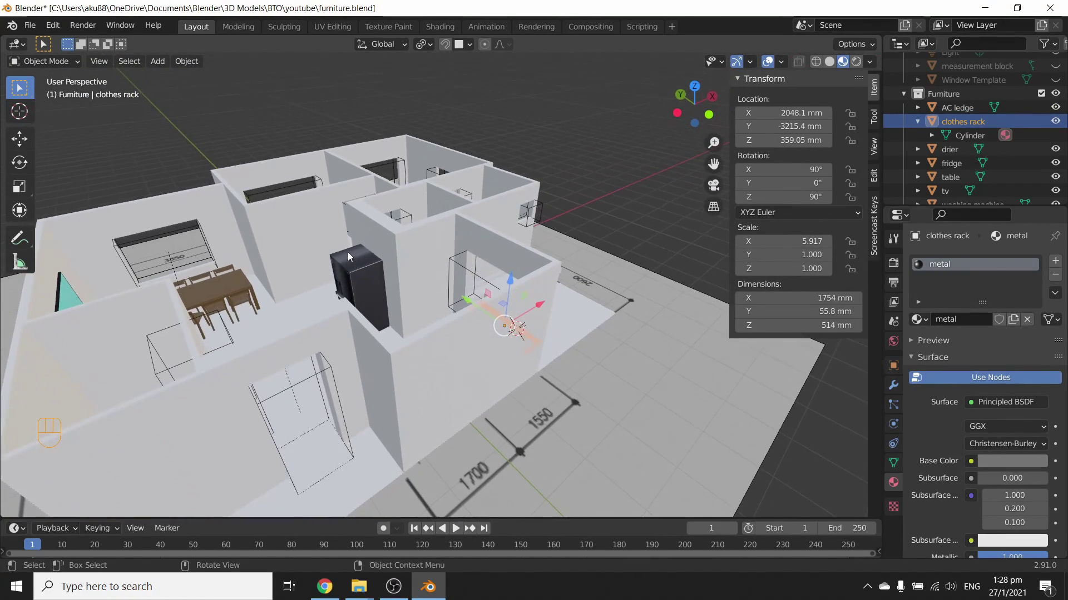
left_click_drag(330, 262, 453, 318)
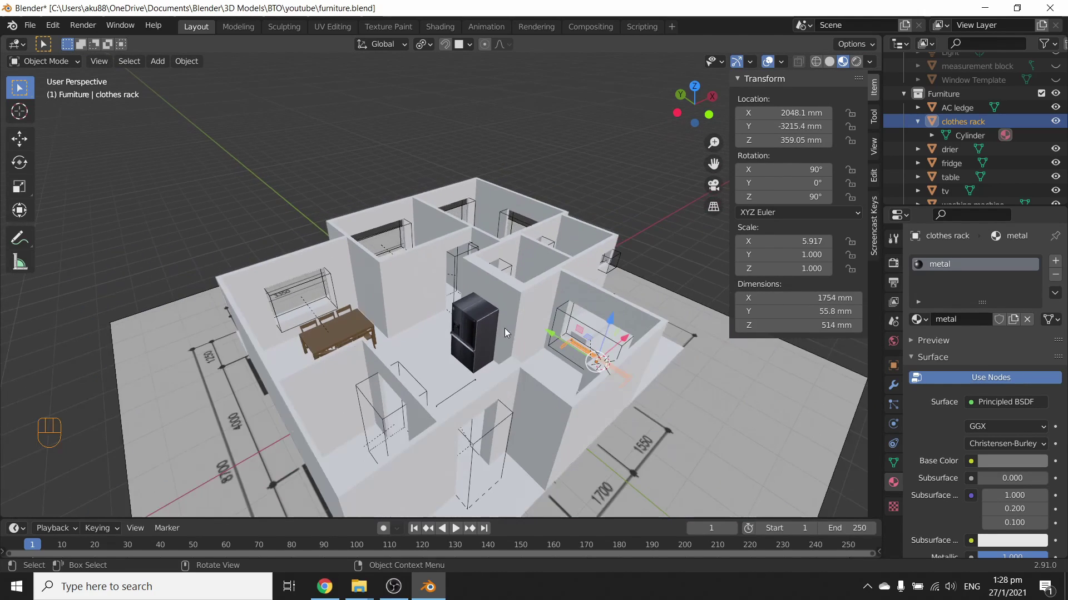
left_click_drag(504, 336, 517, 314)
left_click_drag(427, 300, 381, 297)
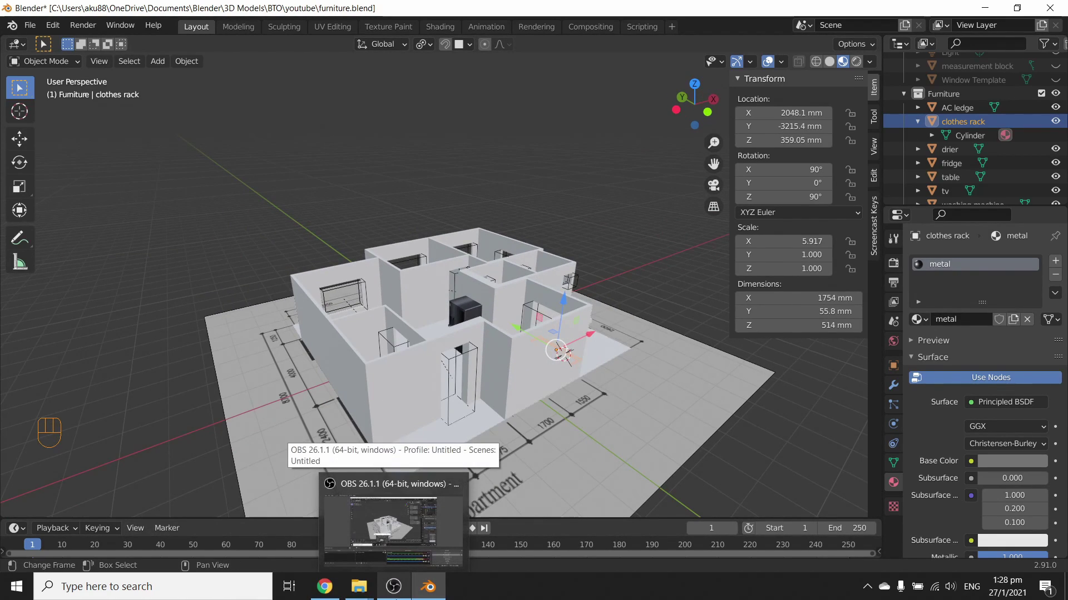
middle_click(393, 303)
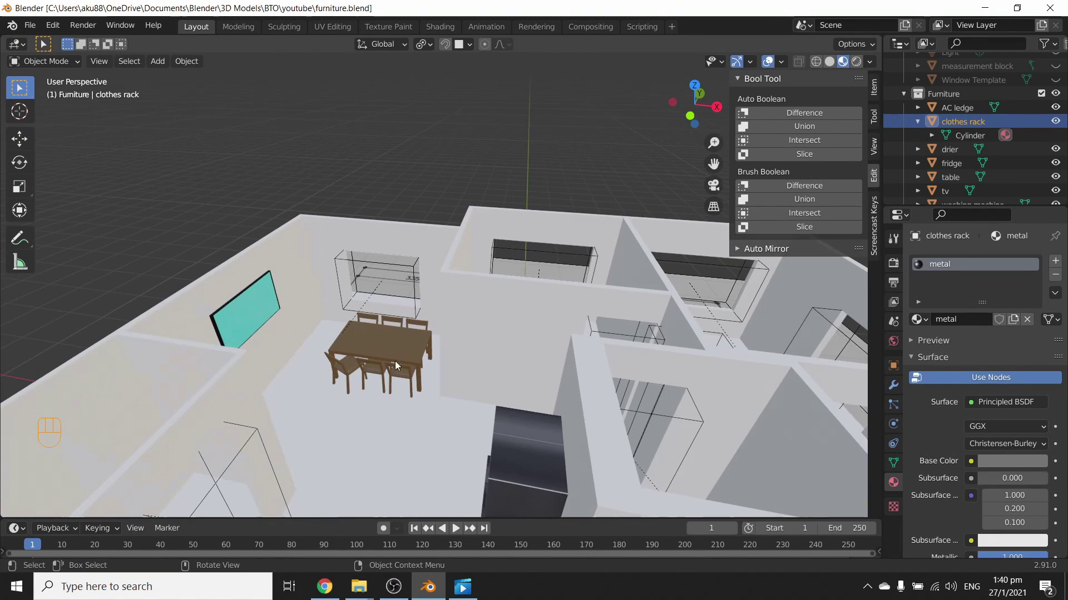
left_click_drag(411, 380, 448, 284)
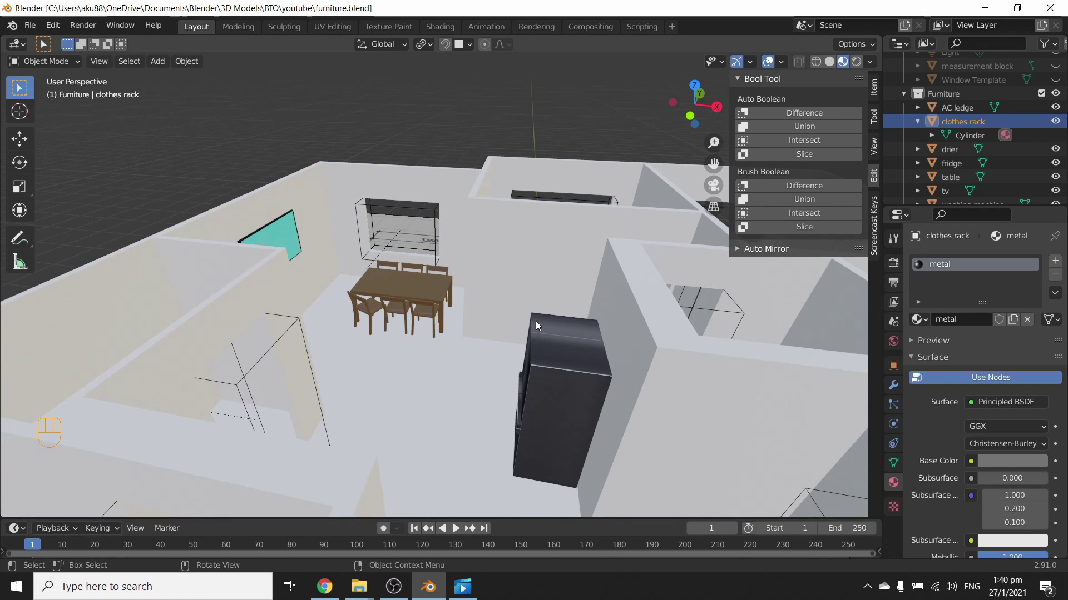
left_click_drag(393, 353, 429, 363)
left_click_drag(460, 339, 534, 331)
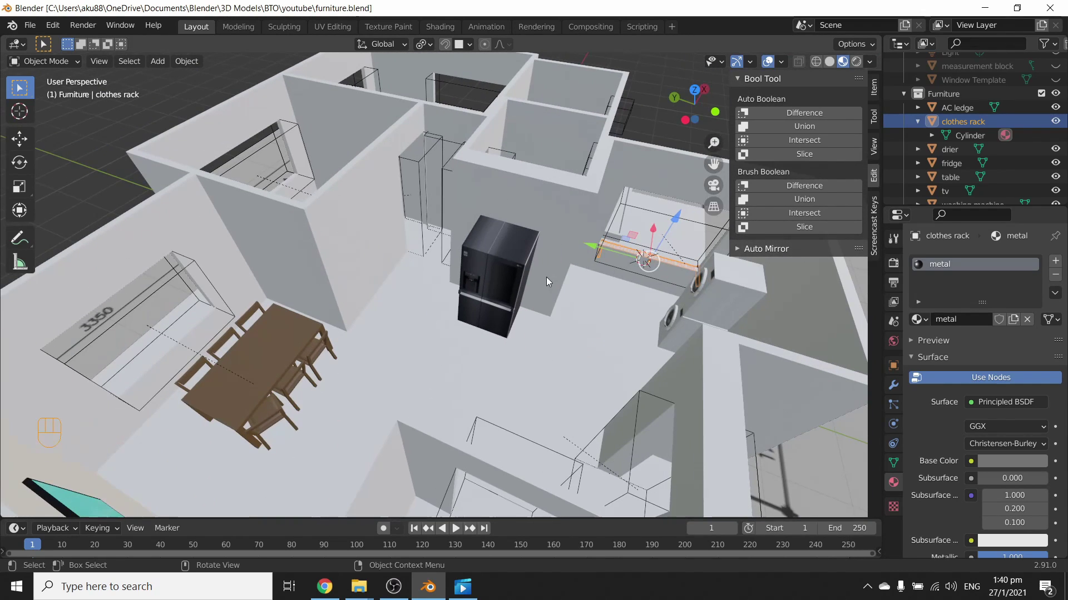
left_click_drag(510, 313, 380, 289)
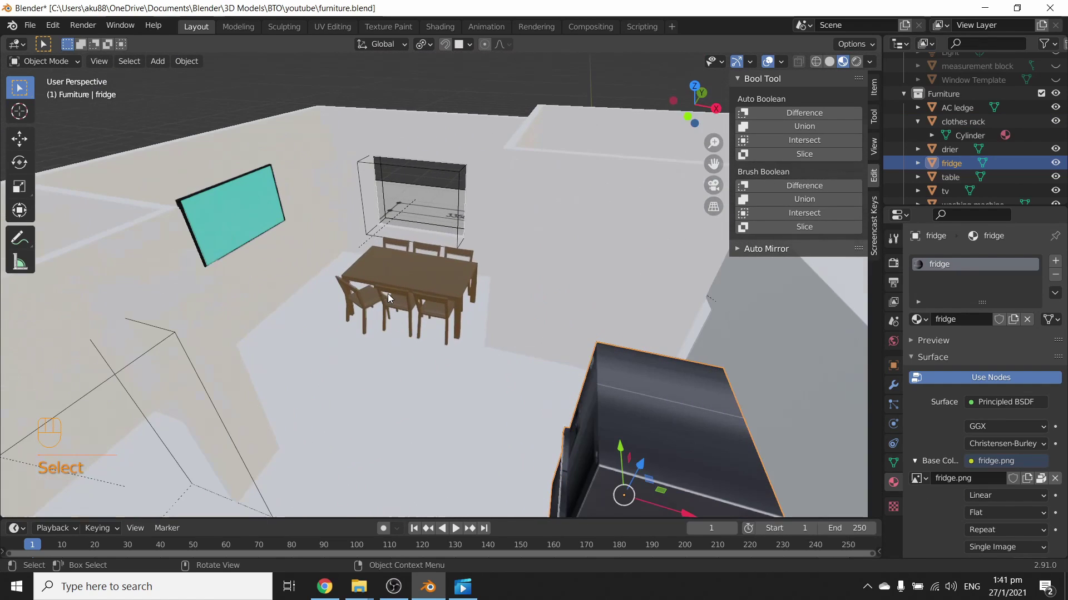
middle_click(426, 318)
left_click(430, 320)
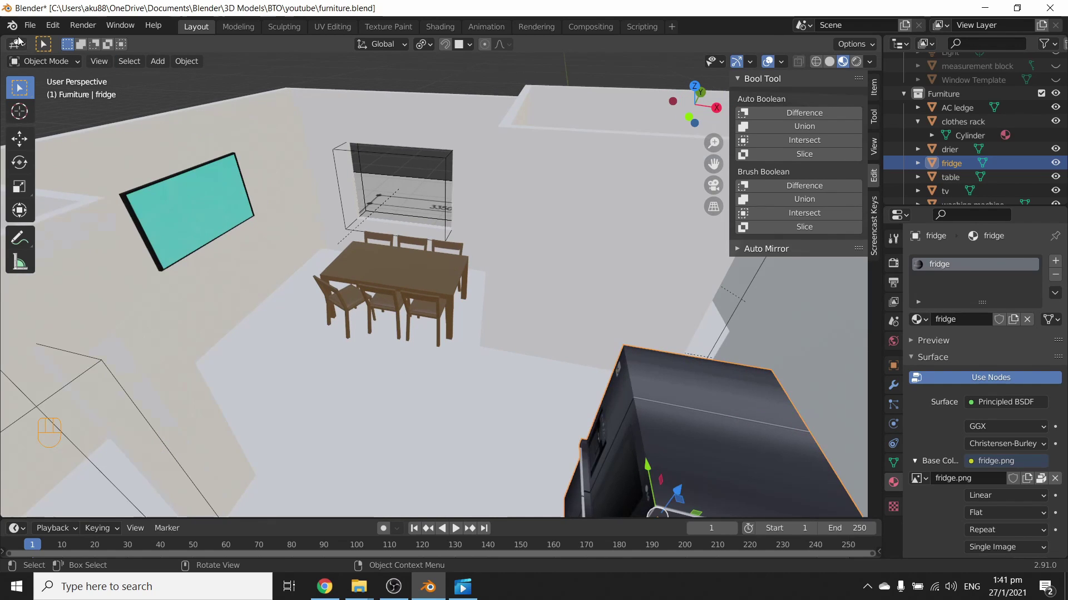
left_click_drag(38, 28, 448, 240)
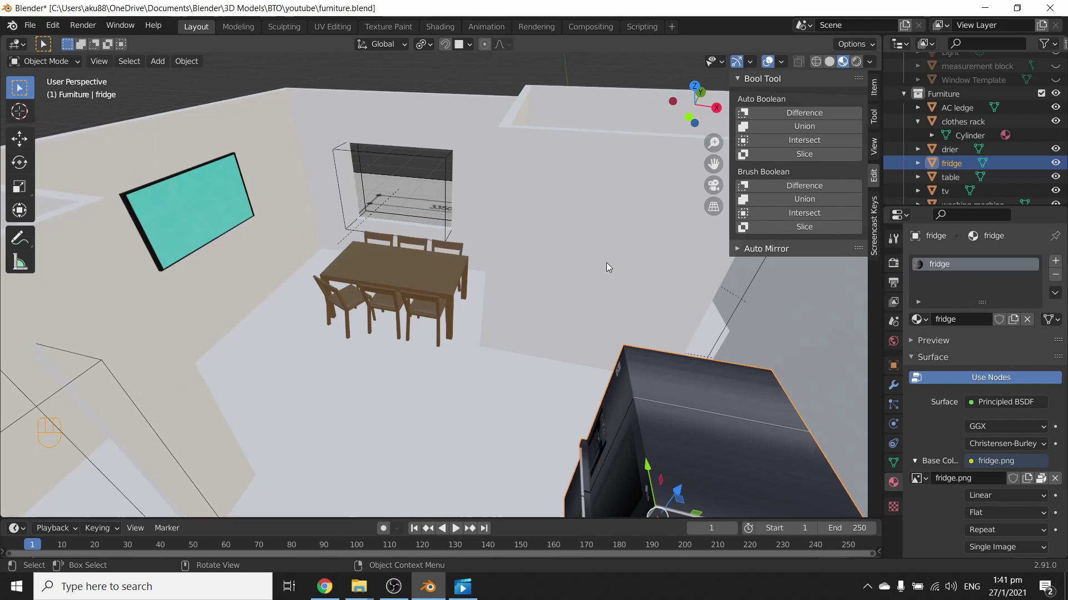
left_click_drag(483, 351, 542, 357)
left_click_drag(575, 356, 525, 341)
left_click_drag(362, 289, 308, 286)
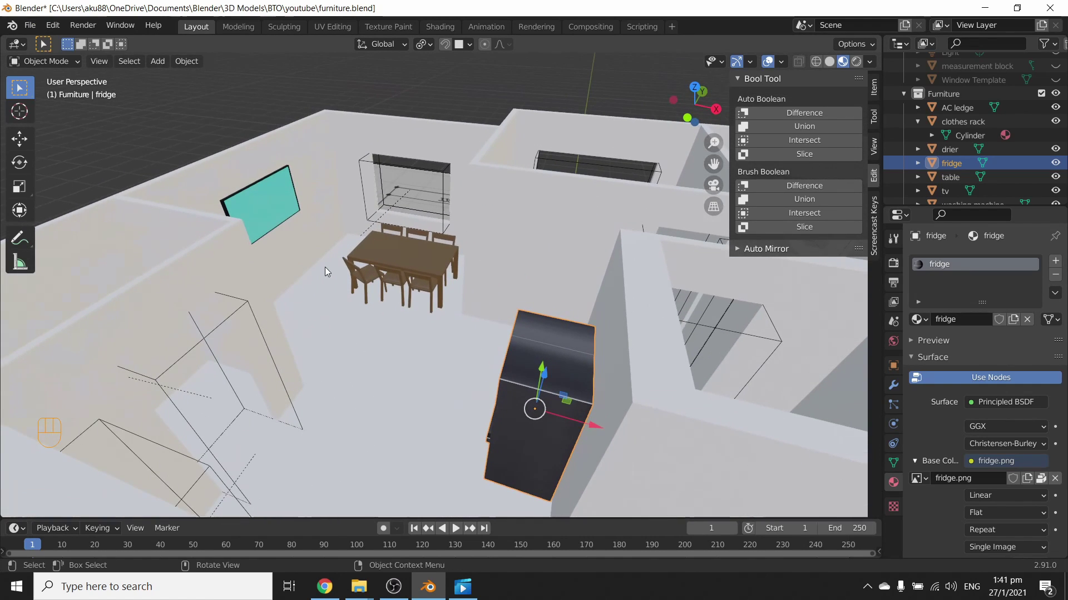